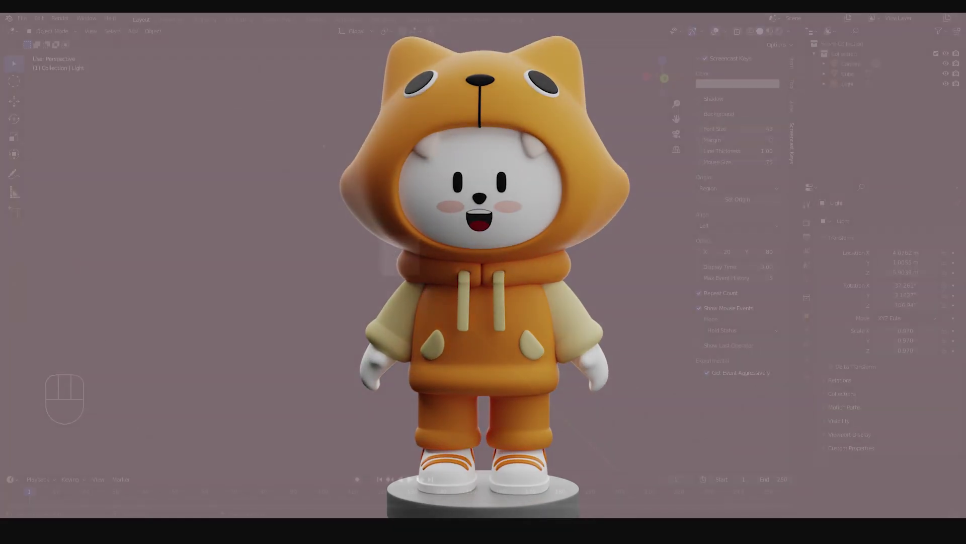
Switch to Front Orthographic view and select the default cube.
{"action": "key", "text": "KP_1"}
{"action": "left_click_drag", "start_coordinate": [489, 293], "coordinate": [498, 312]}
{"action": "left_click", "coordinate": [455, 273]}
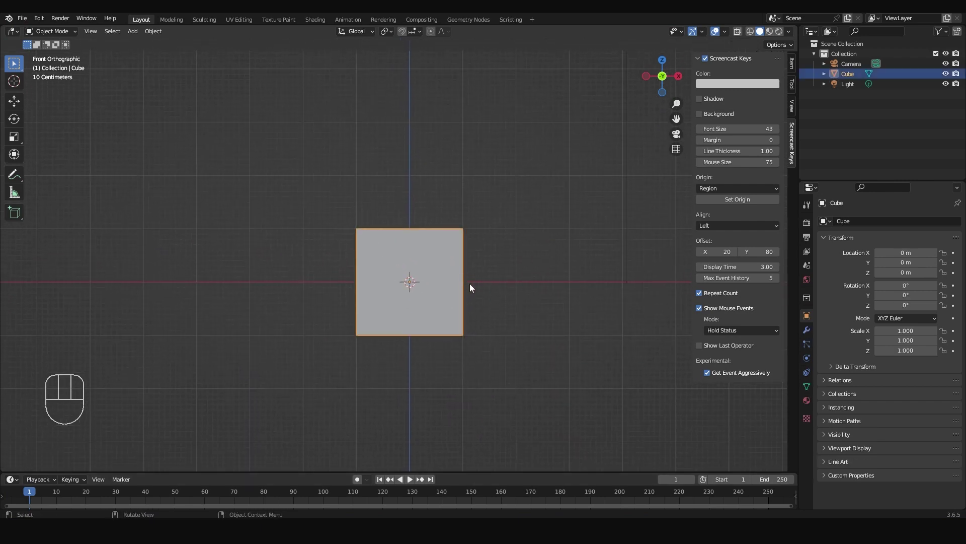
Delete the default cube, leaving only the camera and light.
{"action": "key", "text": "Delete"}
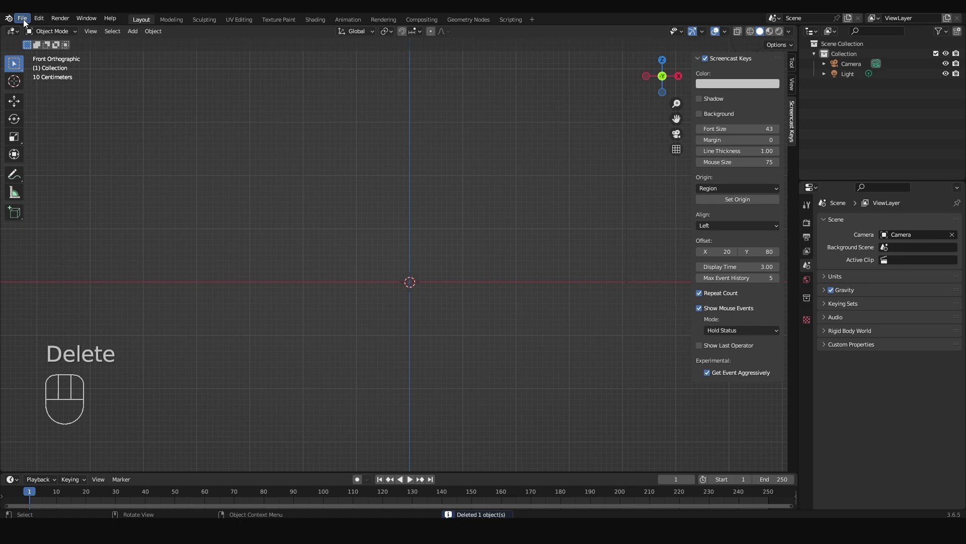
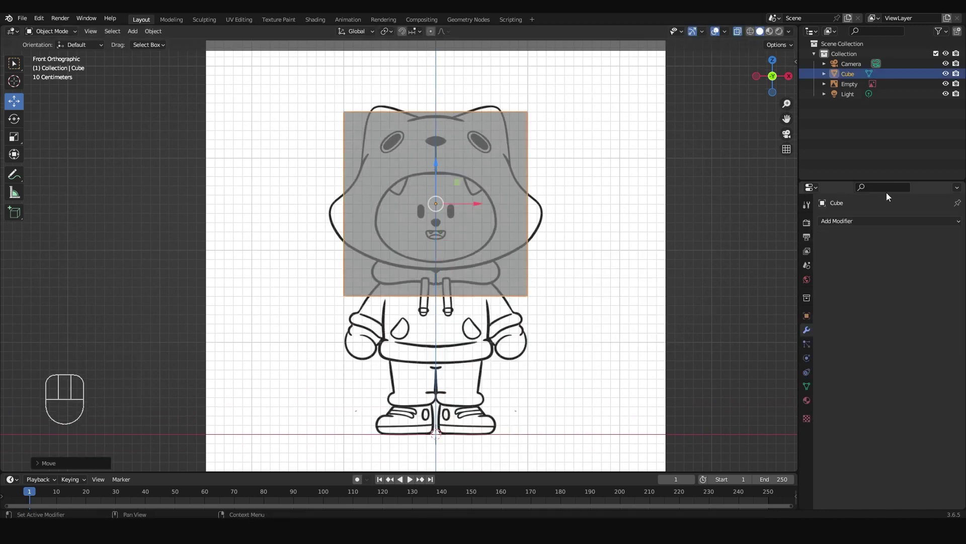
Add a Subdivision Surface modifier to the head cube and apply it permanently.
{"action": "left_click_drag", "start_coordinate": [836, 224], "coordinate": [790, 410]}
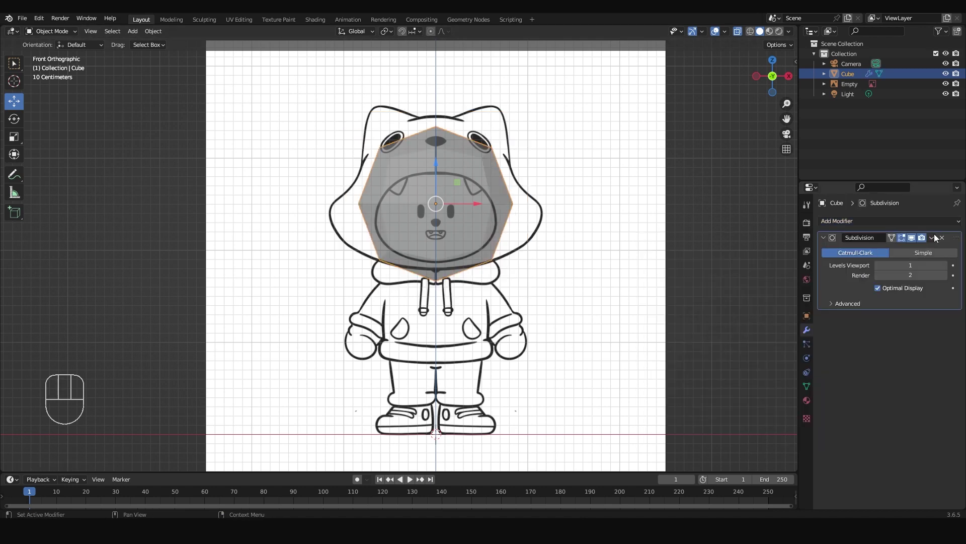
{"action": "left_click_drag", "start_coordinate": [929, 242], "coordinate": [907, 248]}
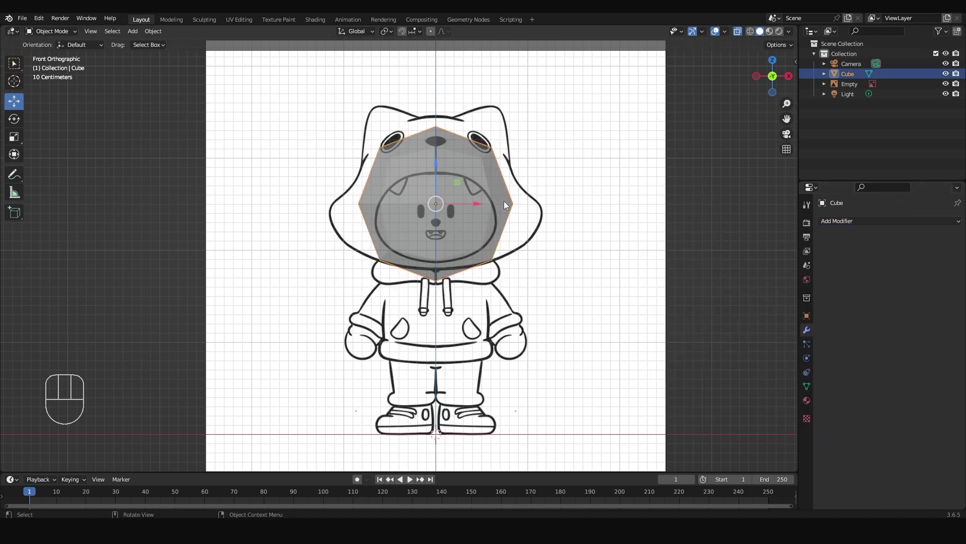
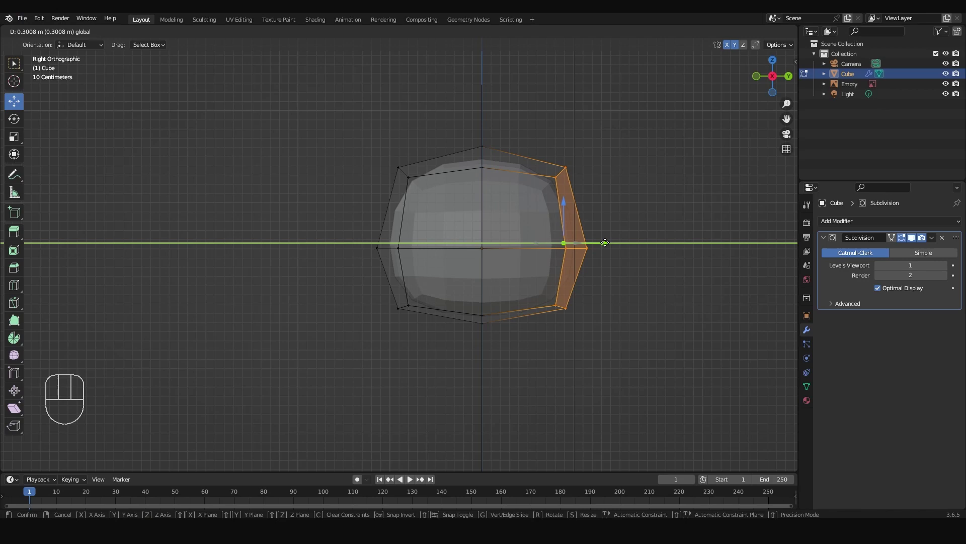
Adjust the head vertices to the hood outline and show the head's transform values.
{"action": "key", "text": "KP_1"}
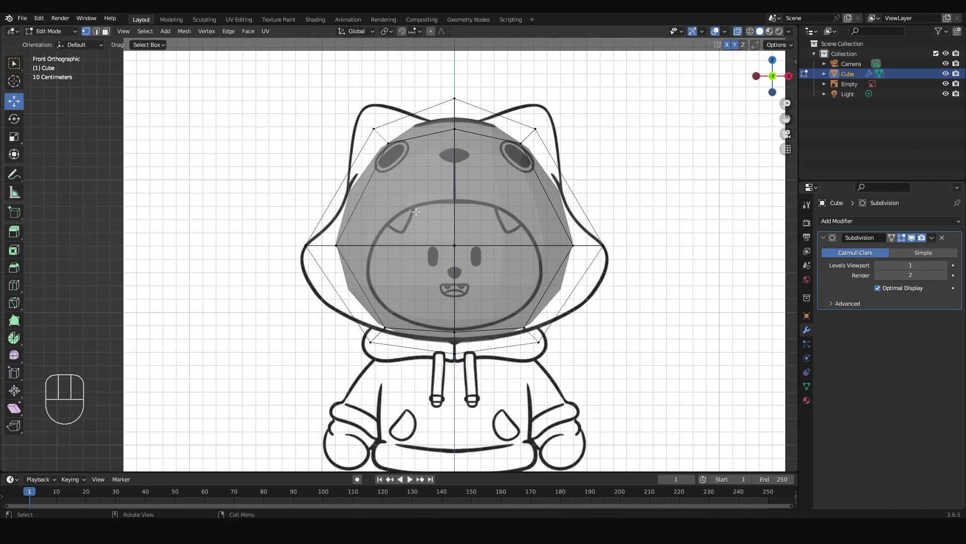
{"action": "key", "text": "Tab"}
{"action": "left_click_drag", "start_coordinate": [934, 238], "coordinate": [913, 248]}
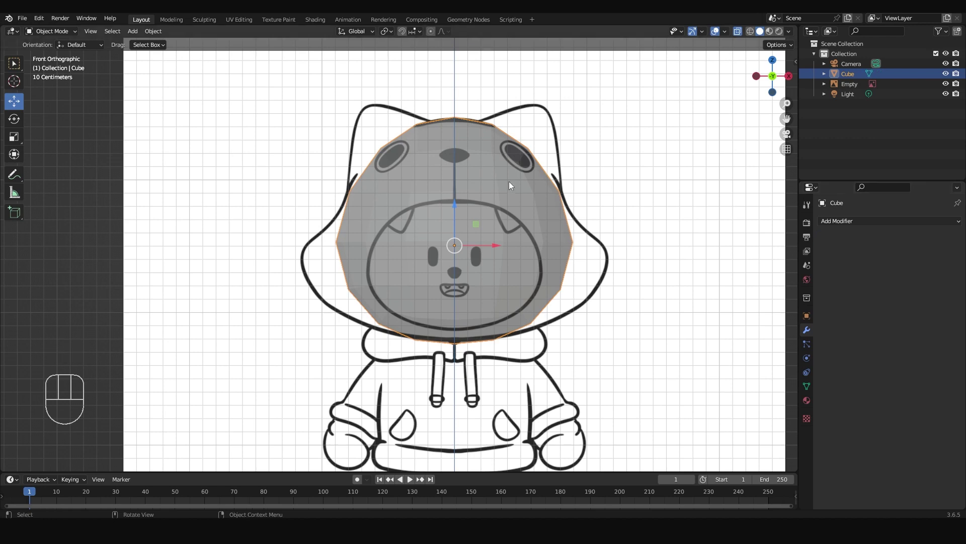
{"action": "key", "text": "Tab"}
{"action": "key", "text": "Tab"}
{"action": "left_click_drag", "start_coordinate": [870, 249], "coordinate": [803, 403]}
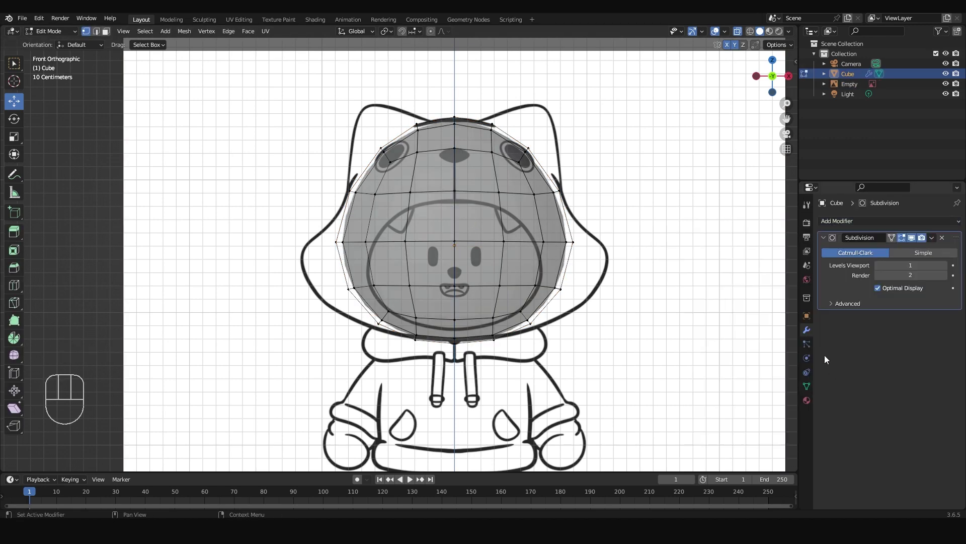
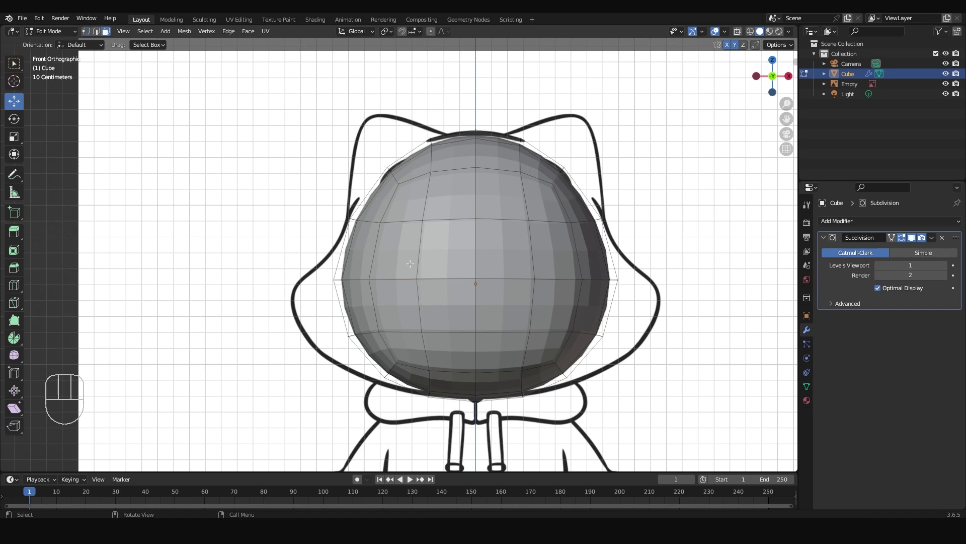
{"action": "left_click", "coordinate": [809, 319]}
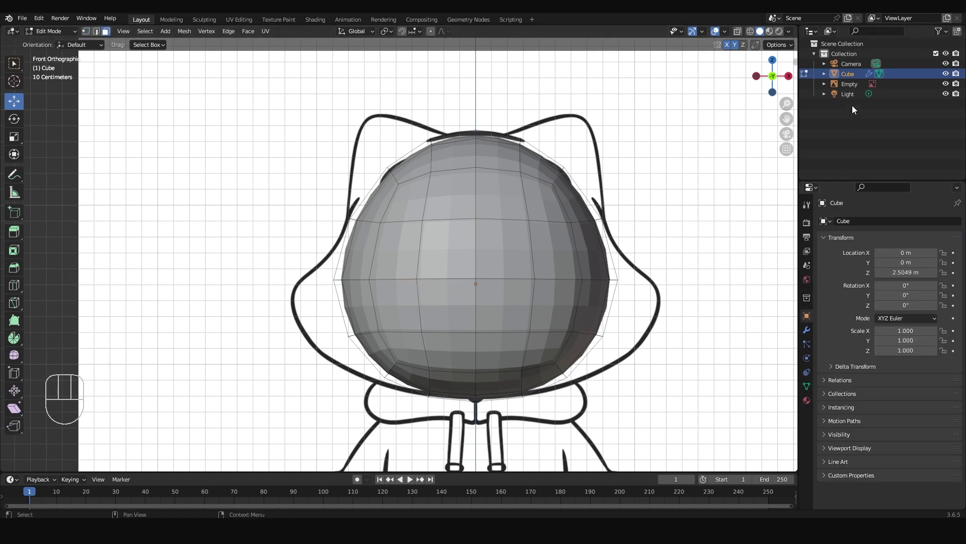
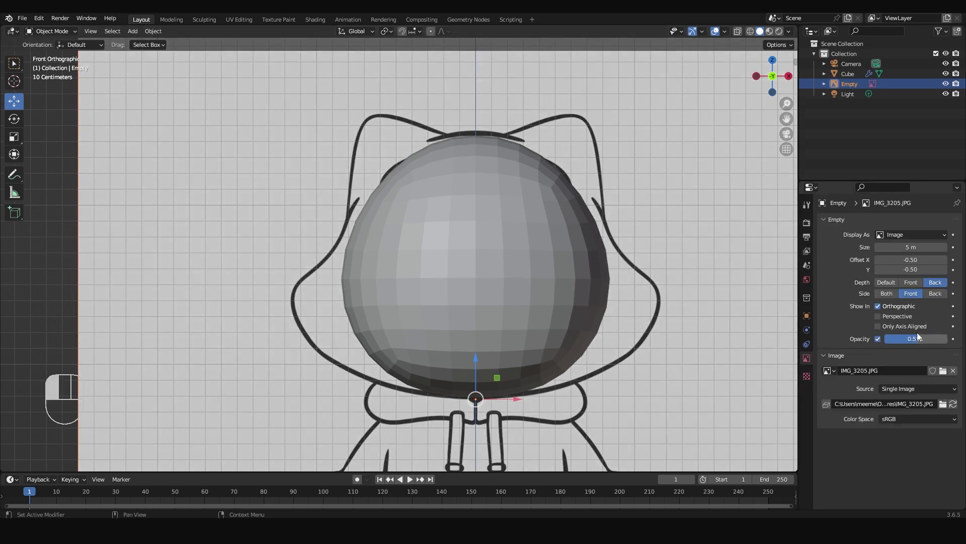
Separate the front face patch into Cube.001, hide it, and return to the head object.
{"action": "double_click", "coordinate": [631, 230]}
{"action": "key", "text": "Tab"}
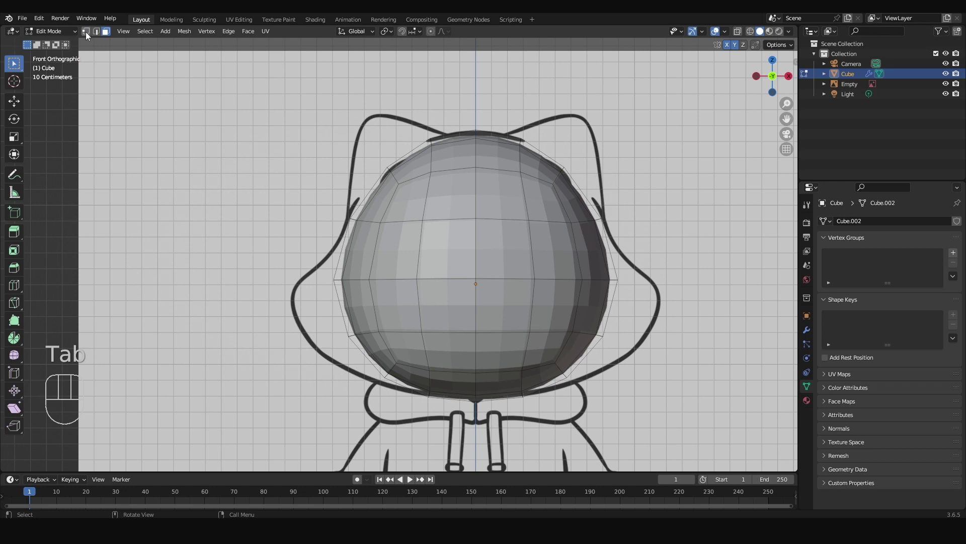
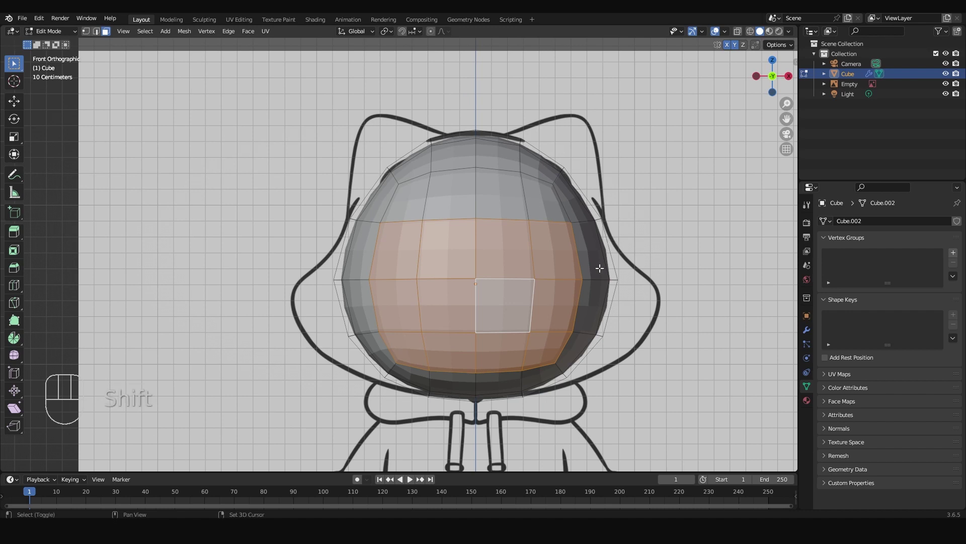
{"action": "key", "text": "p"}
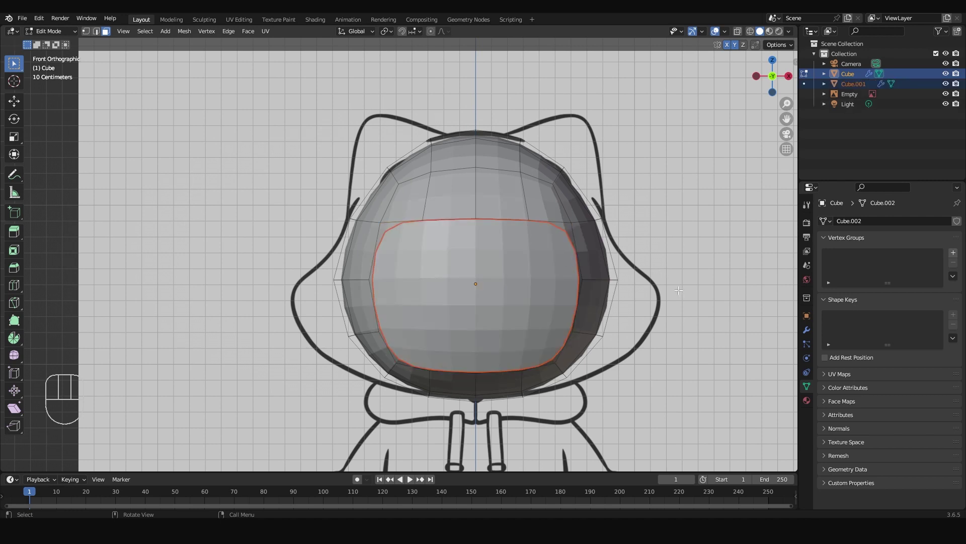
{"action": "left_click", "coordinate": [951, 85]}
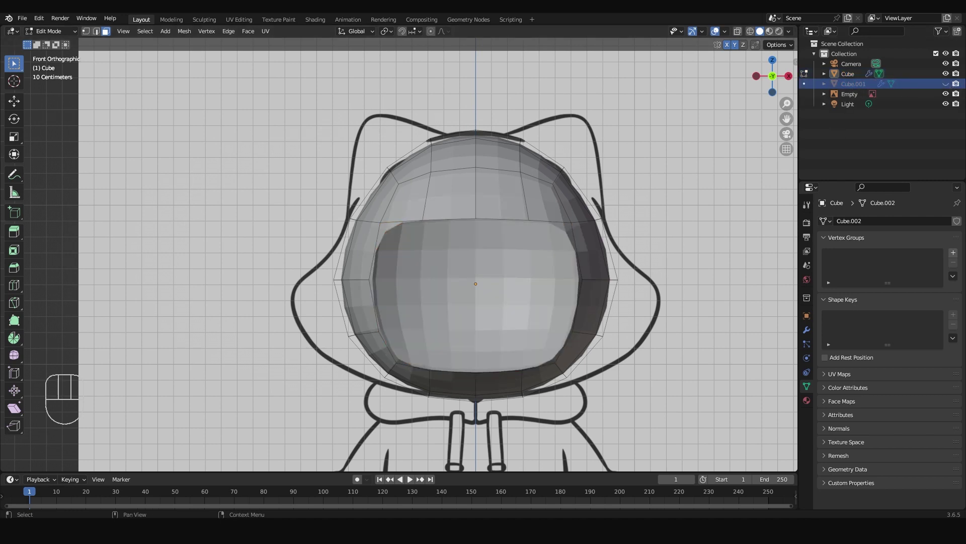
{"action": "left_click", "coordinate": [958, 83]}
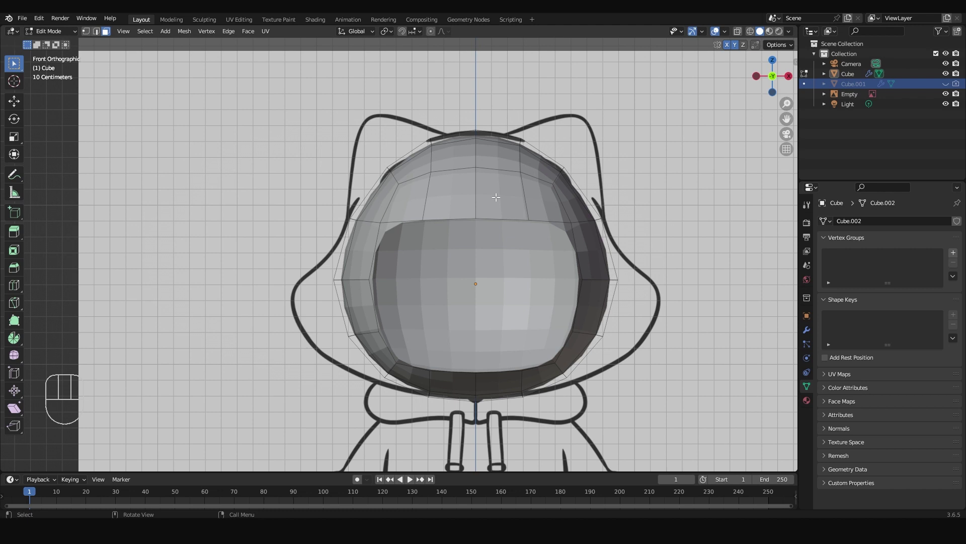
{"action": "key", "text": "alt+z"}
{"action": "left_click", "coordinate": [88, 35]}
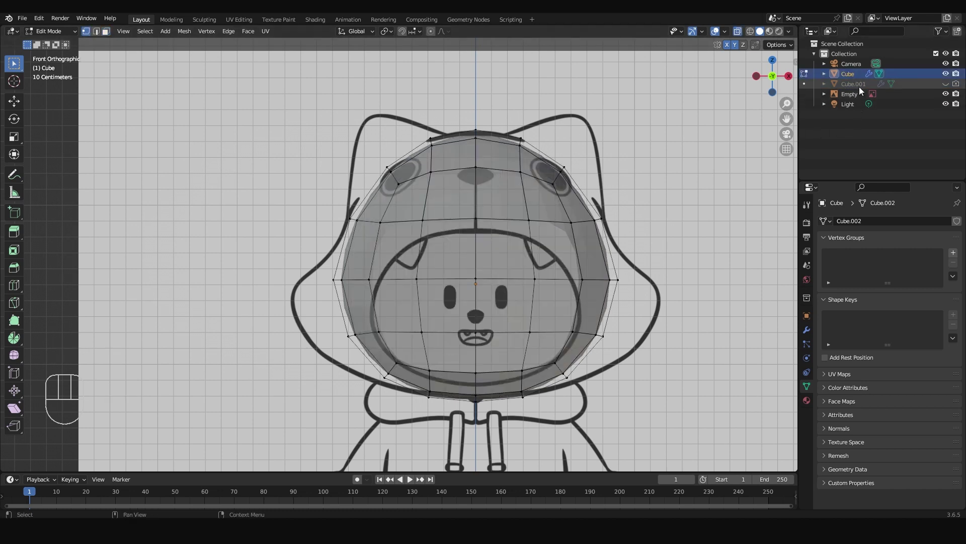
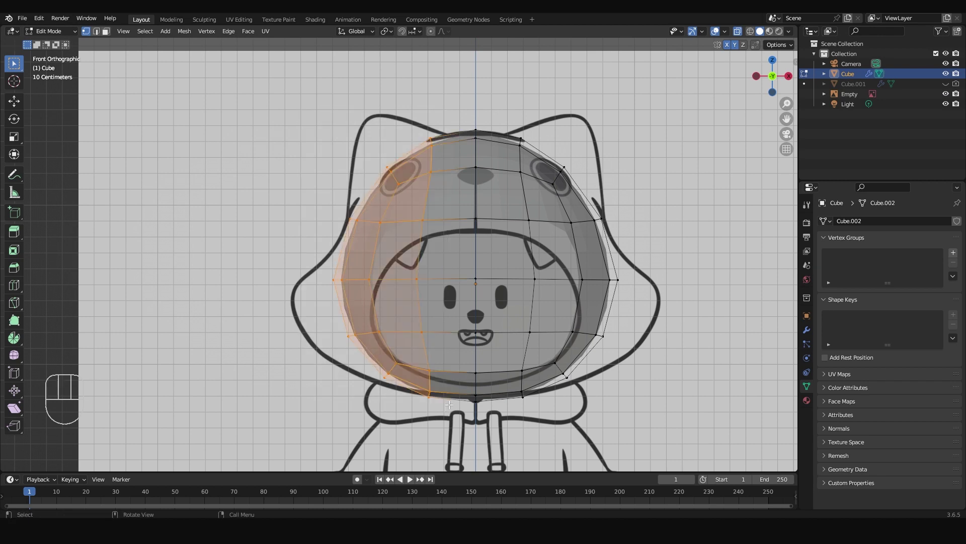
Delete the left-half vertices of the head mesh.
{"action": "key", "text": "x"}
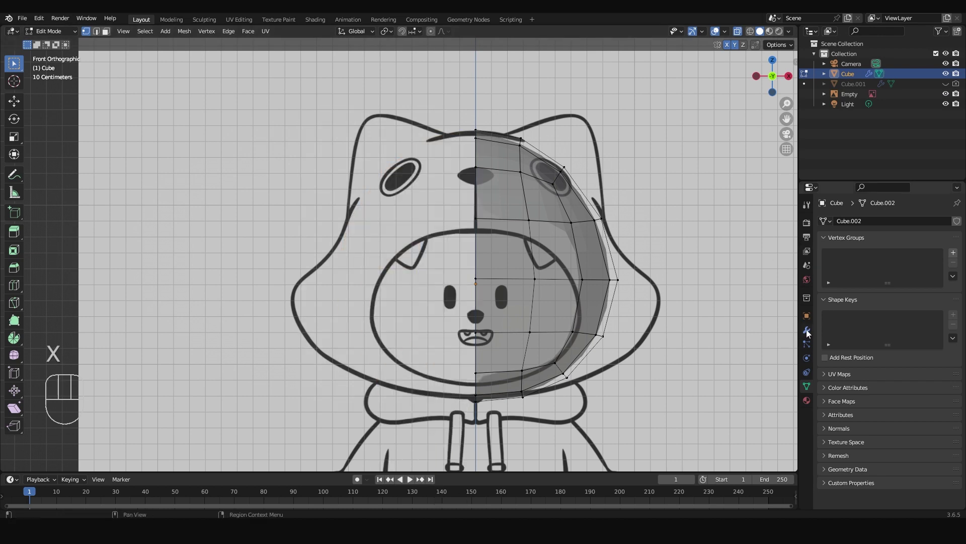
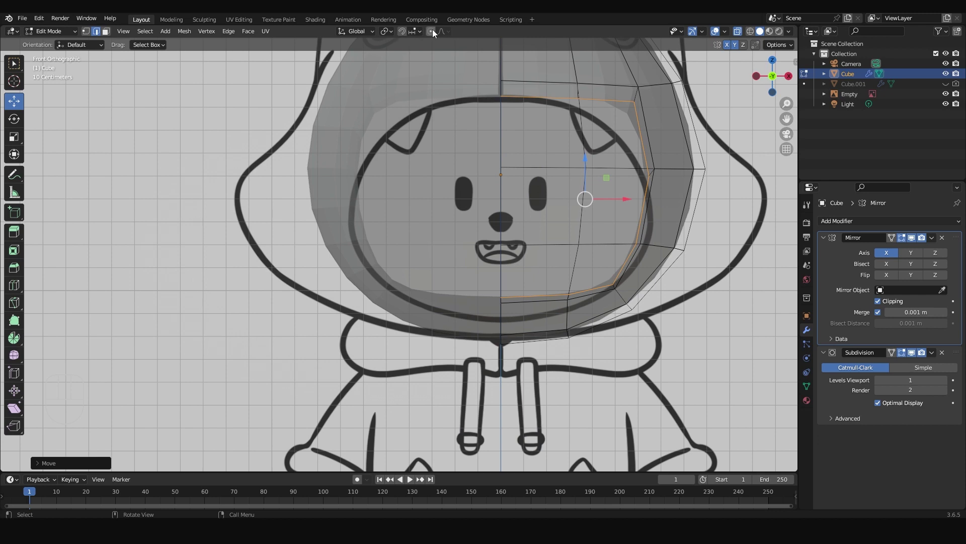
Move hood vertices around the face opening onto the drawn hood rim.
{"action": "key", "text": "Tab"}
{"action": "key", "text": "Tab"}
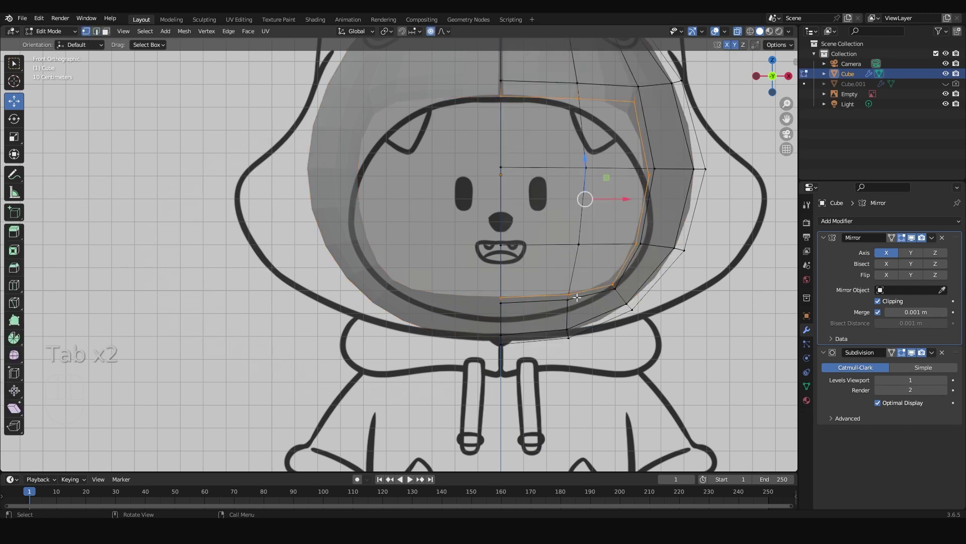
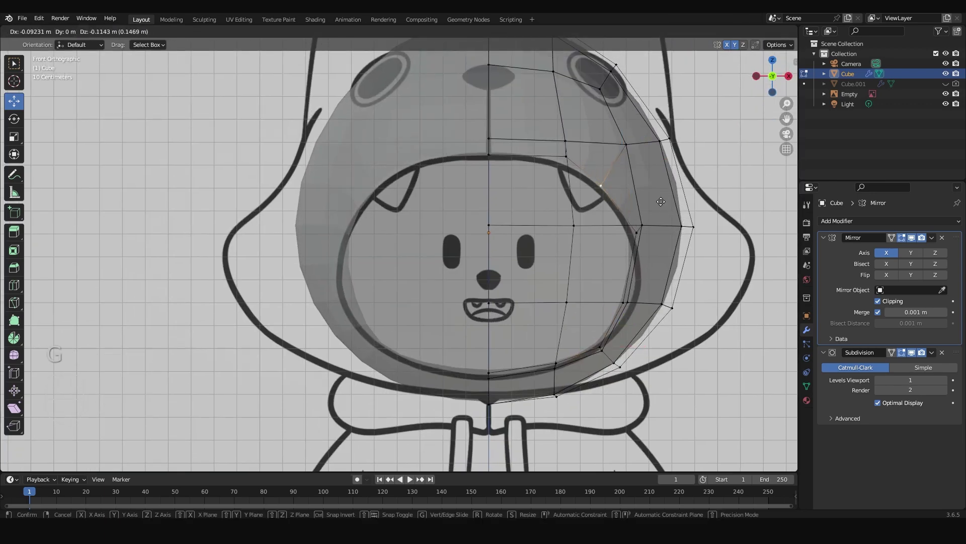
{"action": "key", "text": "g"}
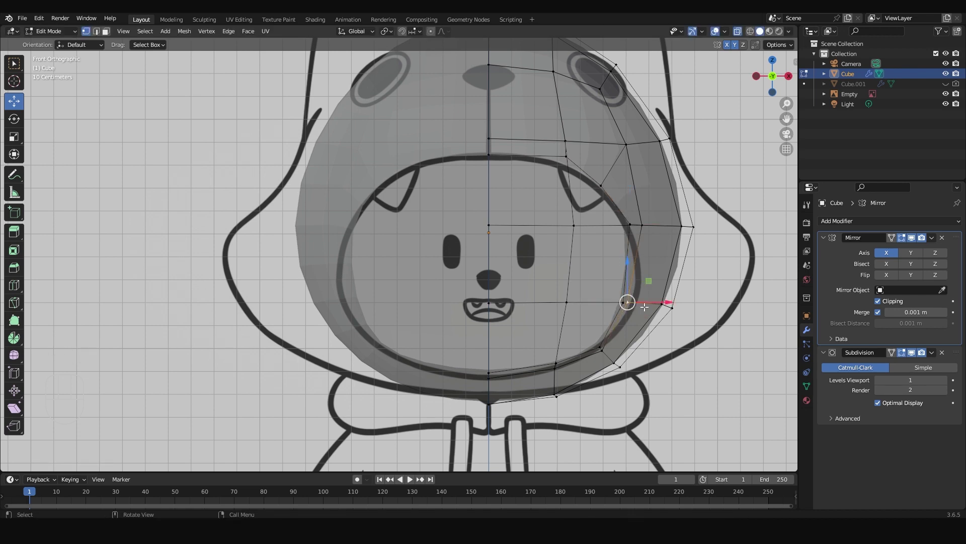
{"action": "key", "text": "shift+v"}
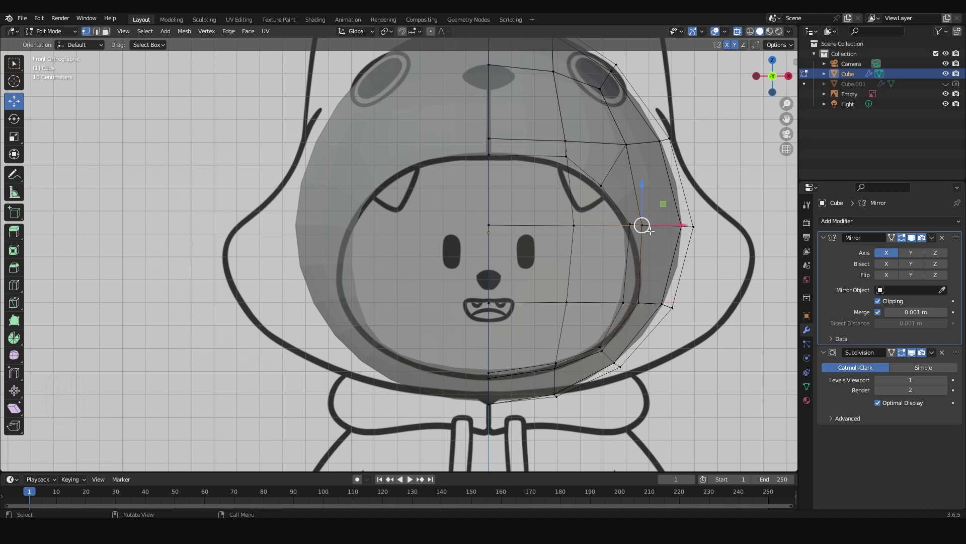
{"action": "key", "text": "shift+v"}
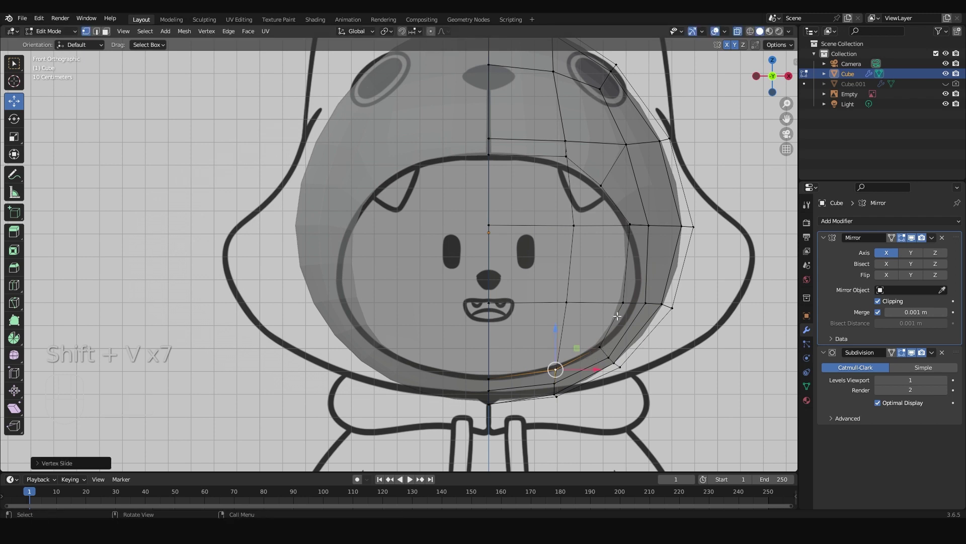
{"action": "key", "text": "shift+v"}
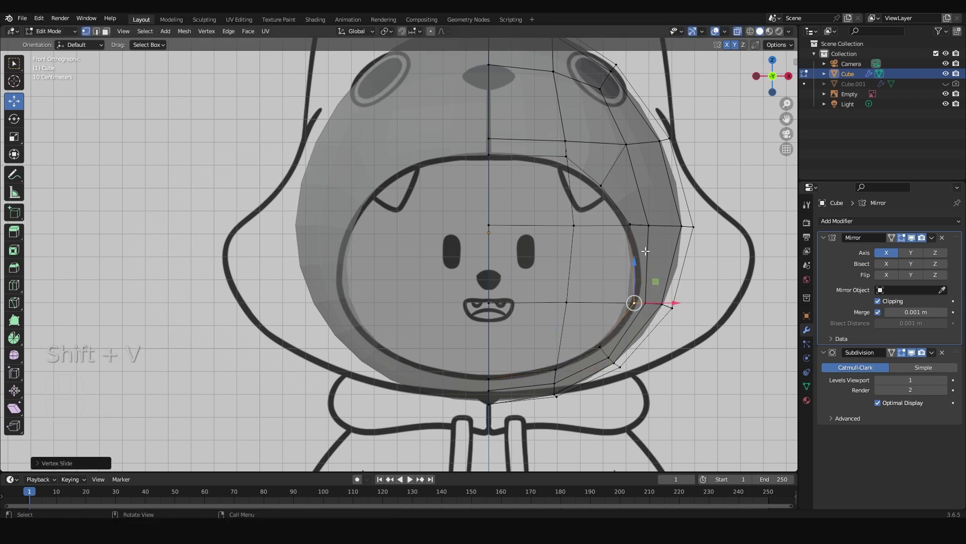
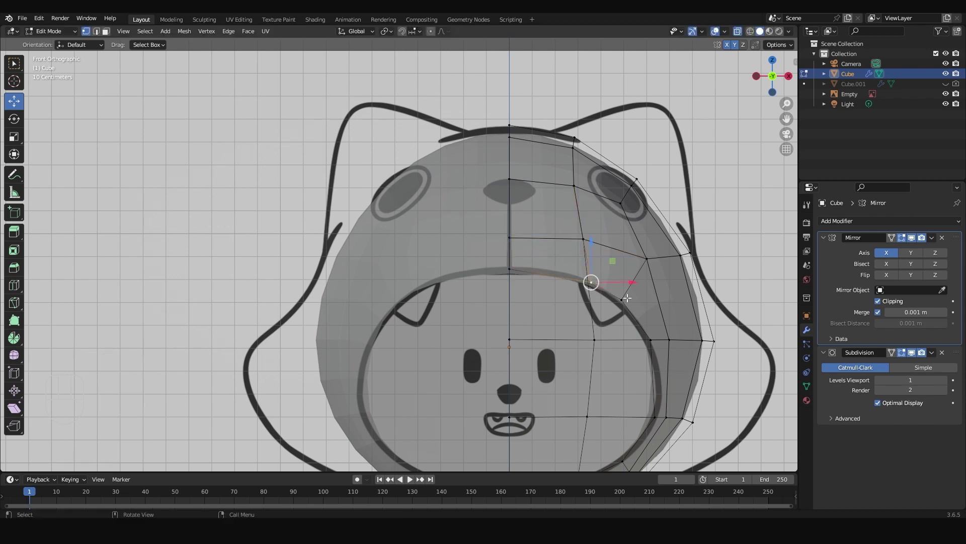
{"action": "key", "text": "g"}
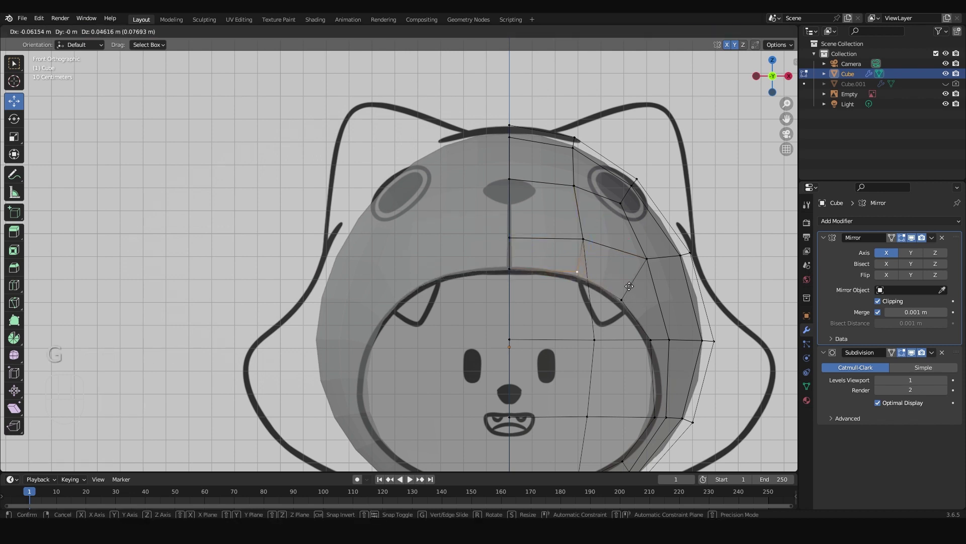
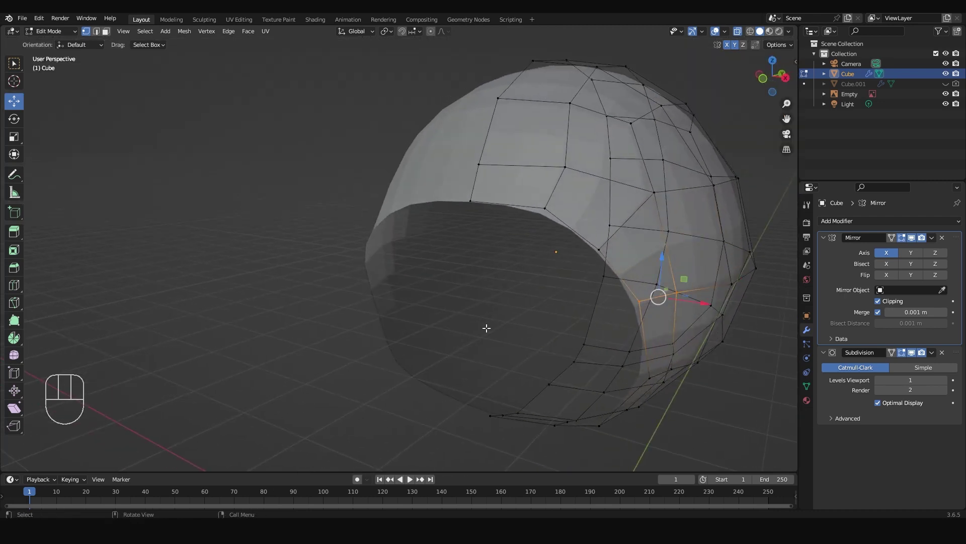
Return to Front view and move rim vertices onto the side opening outline.
{"action": "key", "text": "KP_1"}
{"action": "key", "text": "alt+z"}
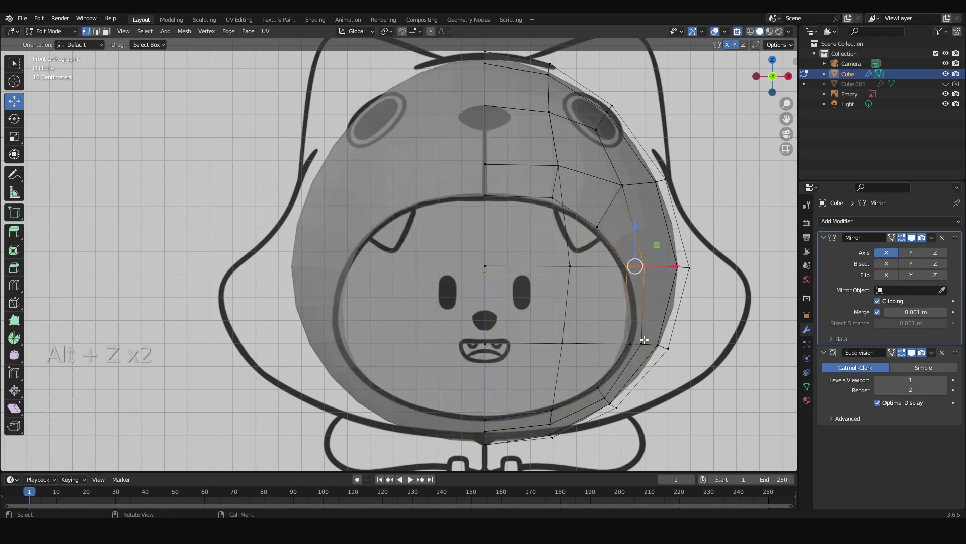
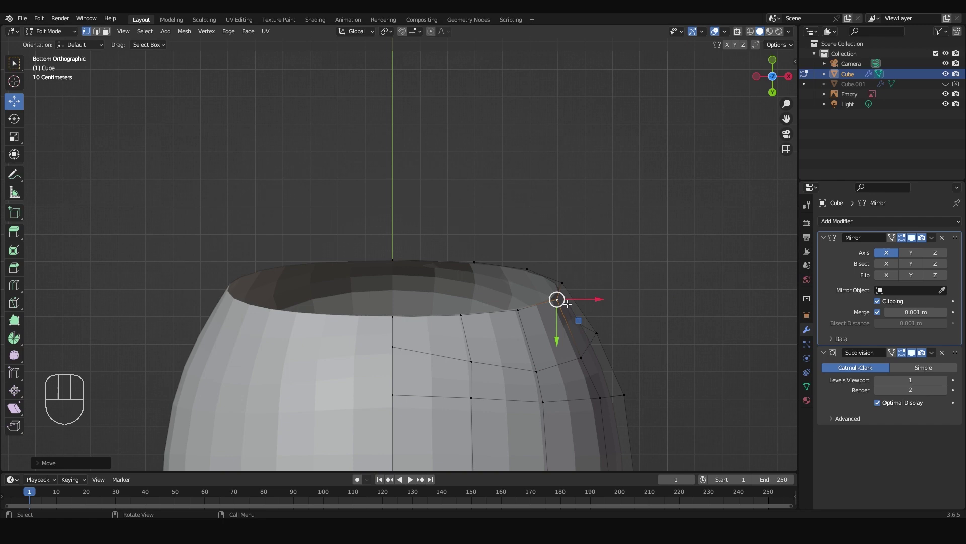
With proportional editing, push the hood's lower side vertices outward onto the outline.
{"action": "key", "text": "KP_1"}
{"action": "key", "text": "alt+z"}
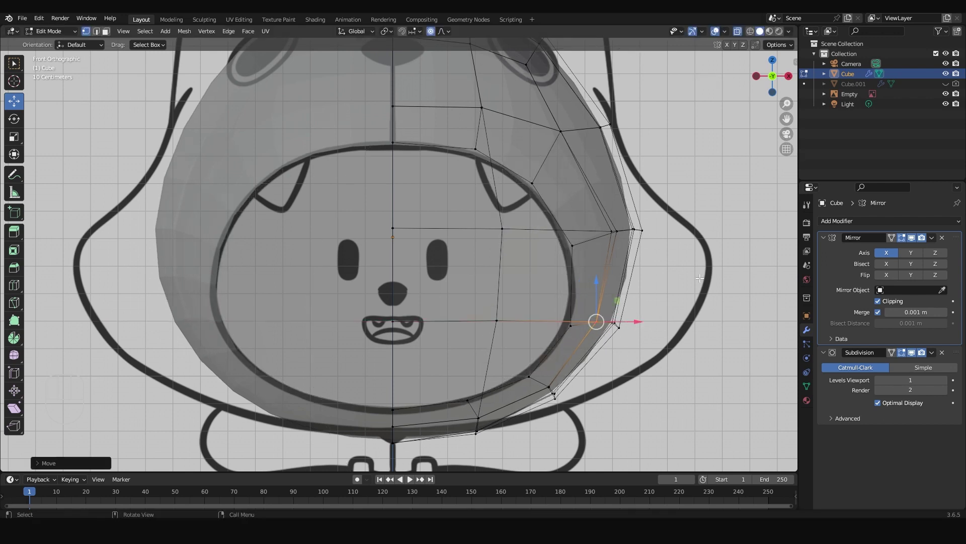
{"action": "key", "text": "ctrl+z"}
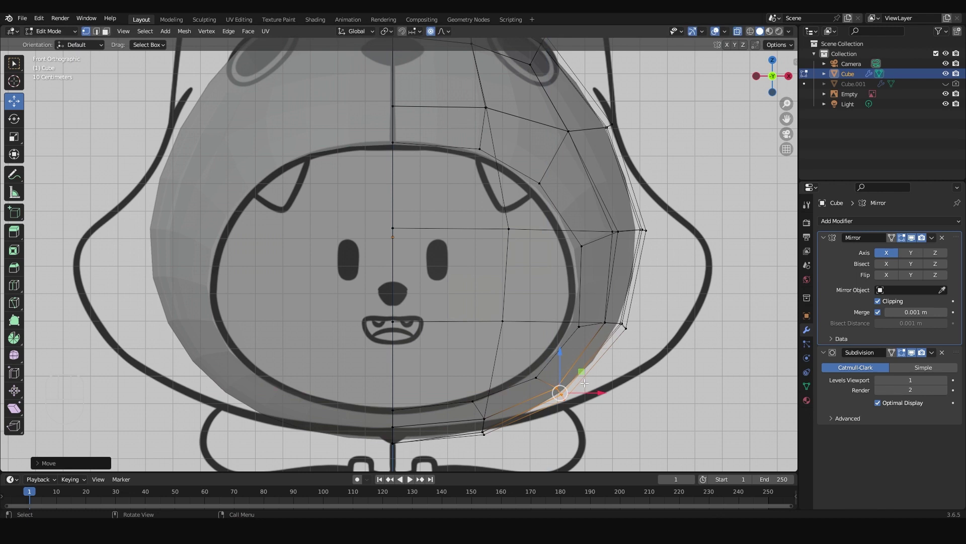
{"action": "key", "text": "g"}
{"action": "key", "text": "g"}
{"action": "key", "text": "g"}
{"action": "key", "text": "g"}
{"action": "key", "text": "g"}
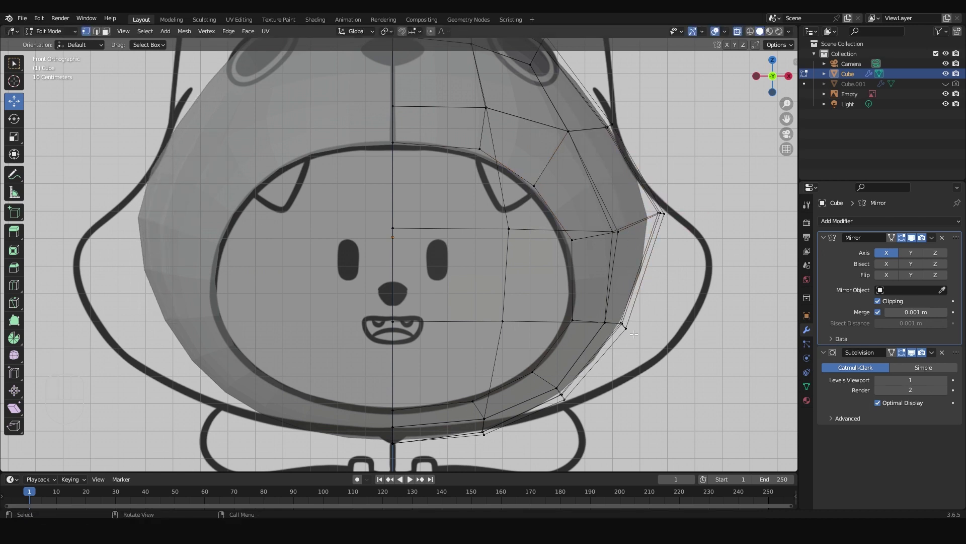
{"action": "key", "text": "g"}
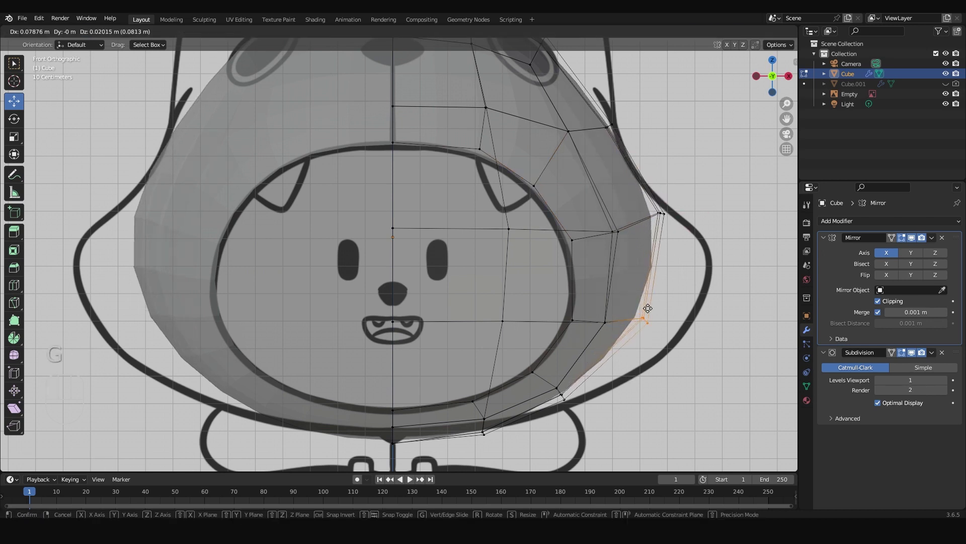
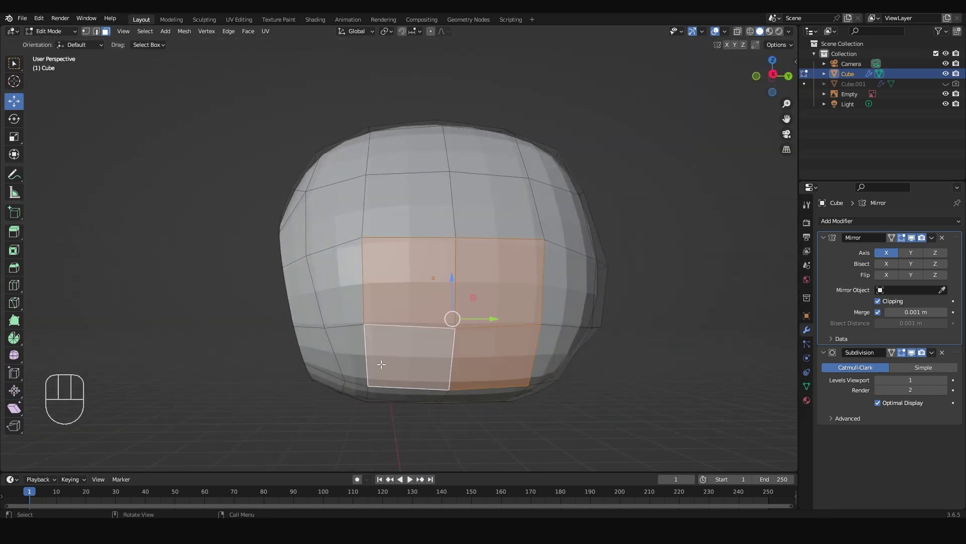
In Front view, scale the extruded side tip down into a tapered point.
{"action": "key", "text": "KP_1"}
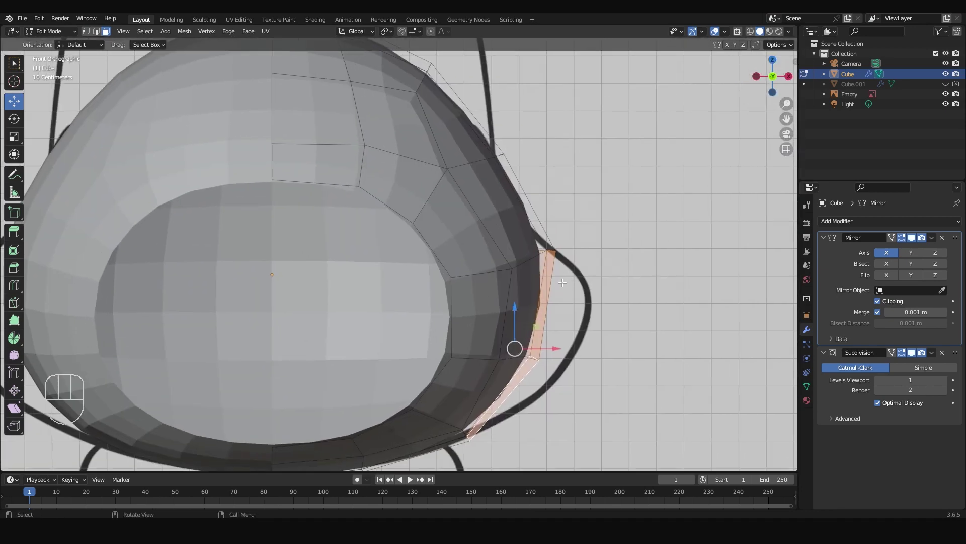
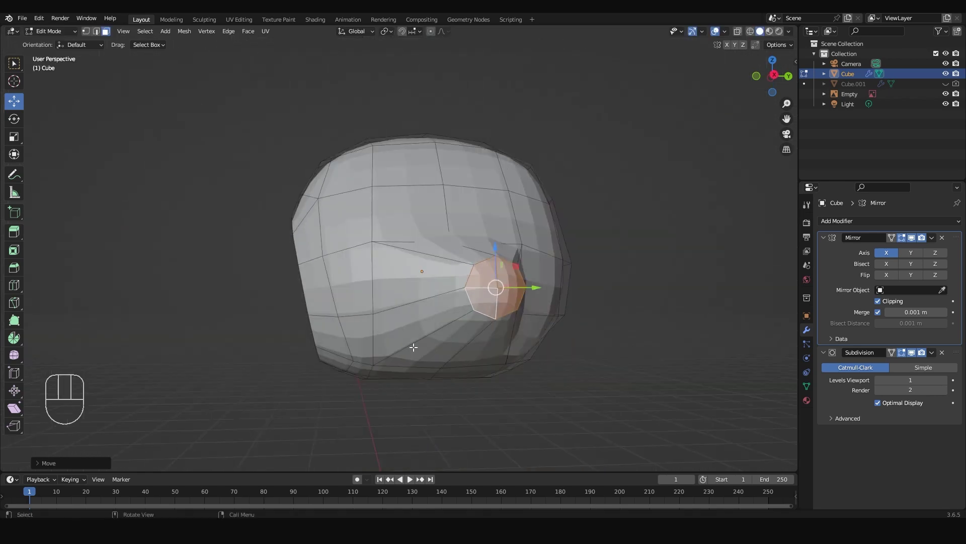
{"action": "key", "text": "KP_1"}
{"action": "key", "text": "alt+z"}
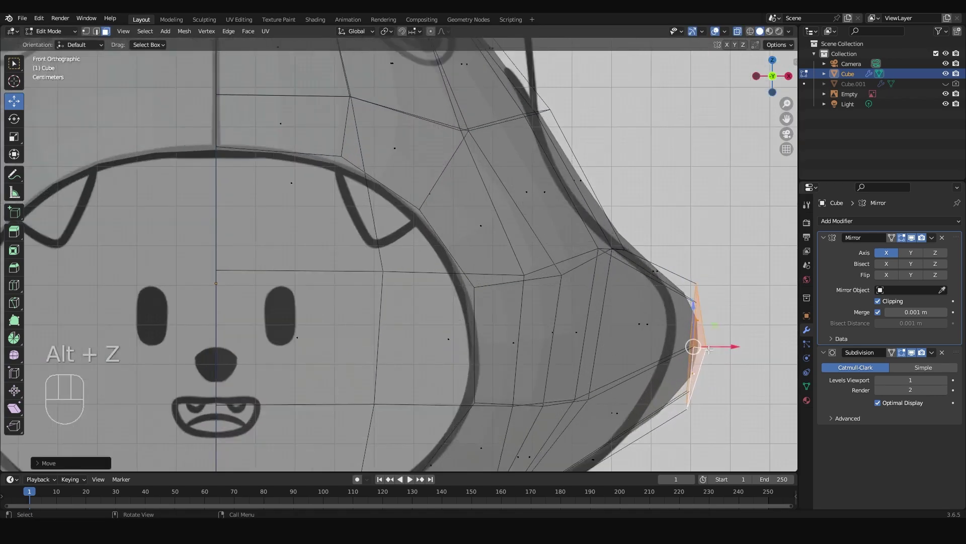
{"action": "key", "text": "s"}
{"action": "key", "text": "s"}
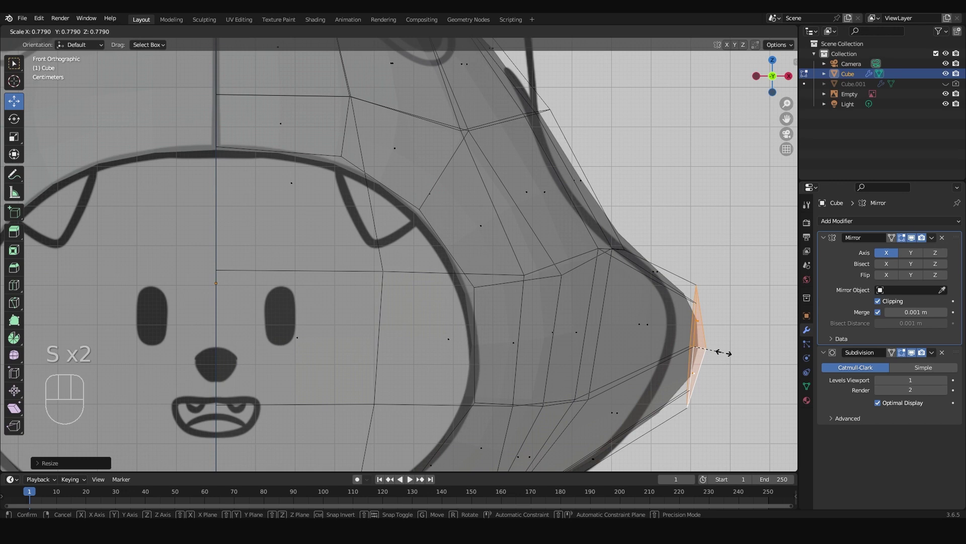
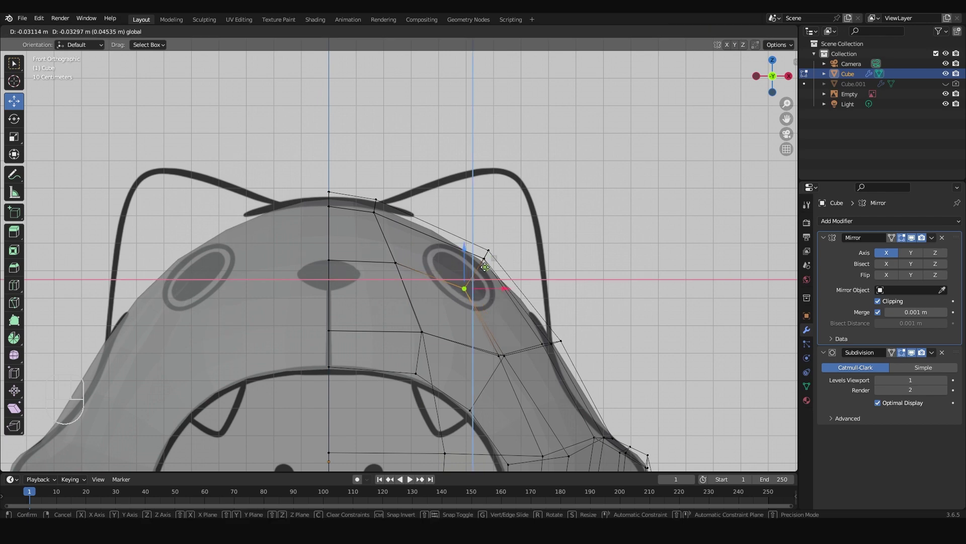
Extrude the hood's top faces upward into a cat ear, checked from front and side views.
{"action": "key", "text": "KP_3"}
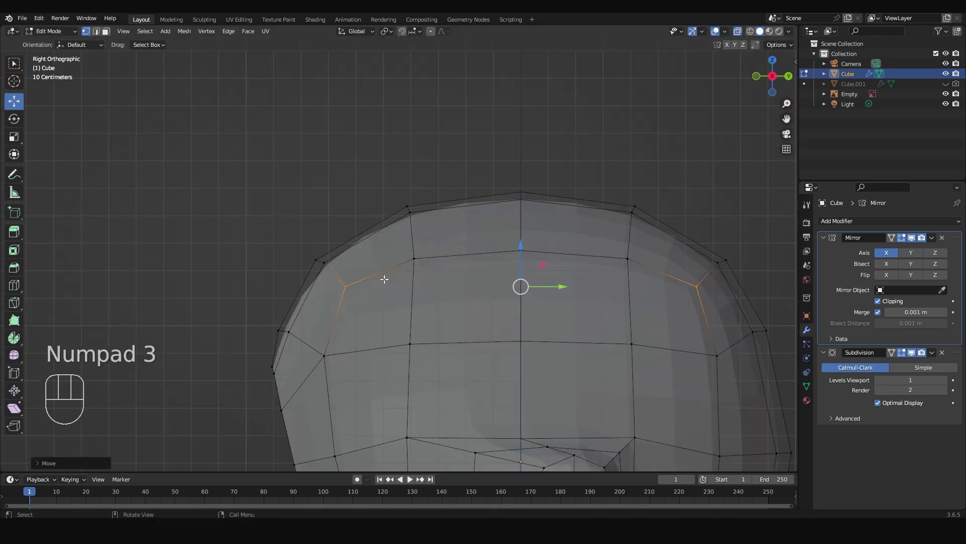
{"action": "key", "text": "KP_1"}
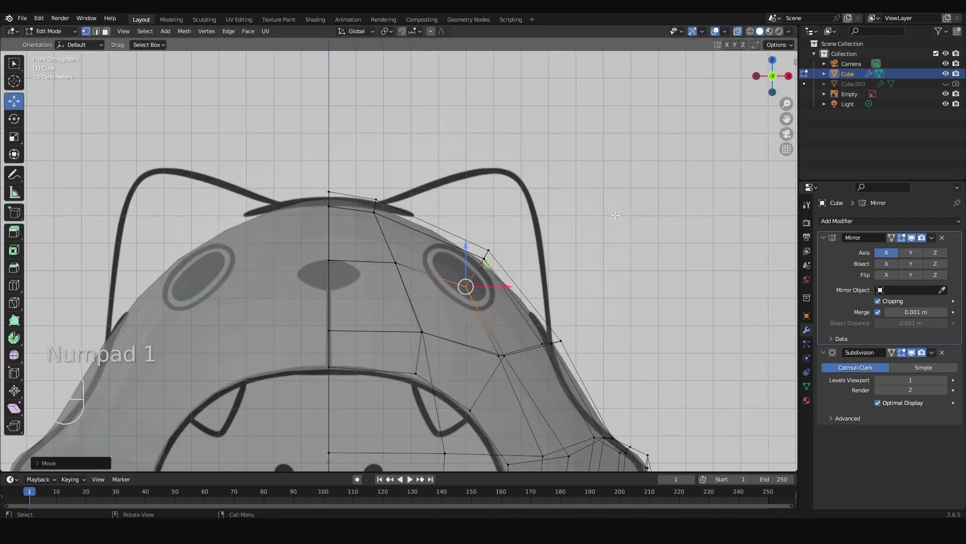
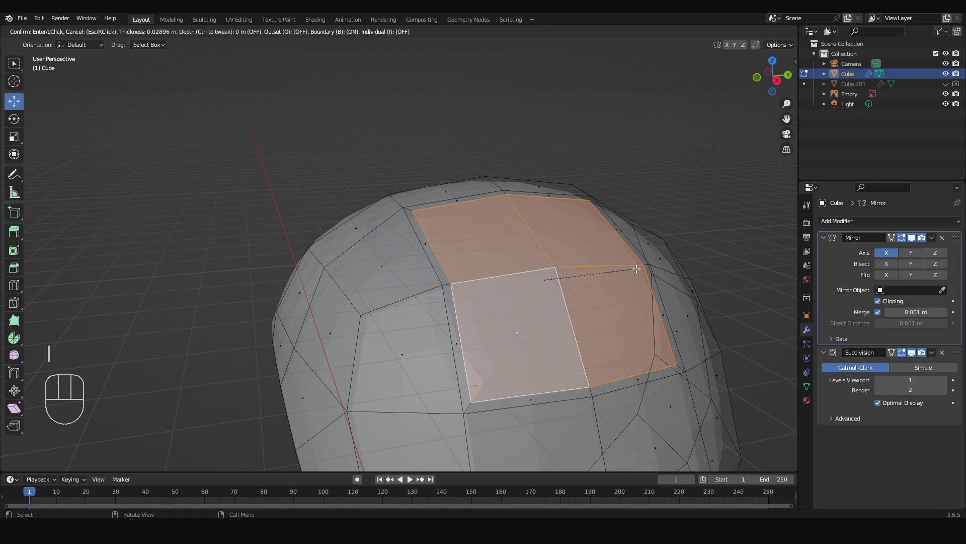
{"action": "key", "text": "KP_1"}
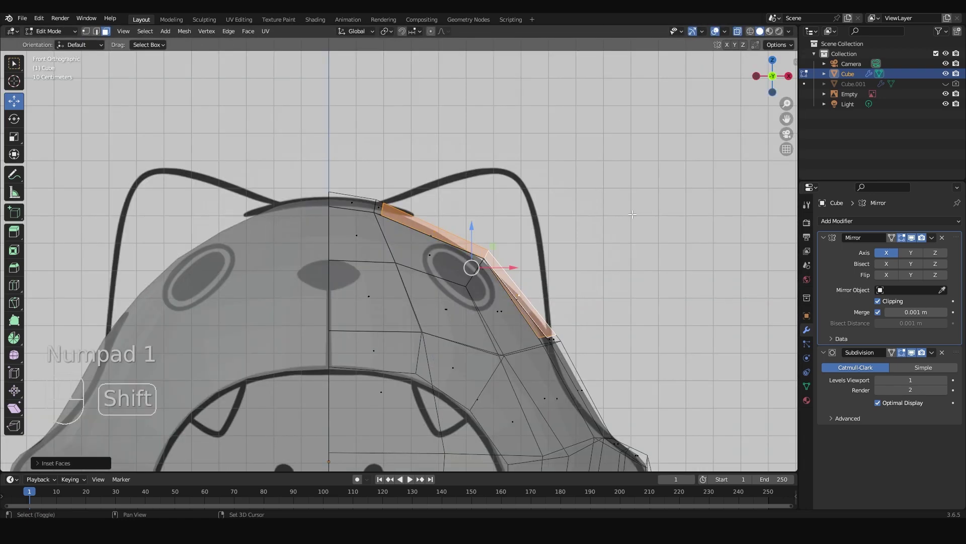
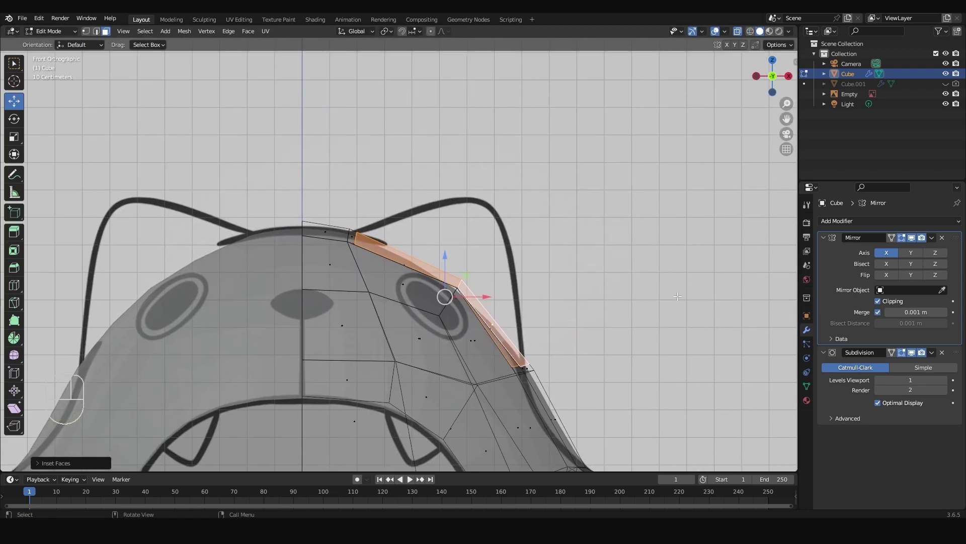
{"action": "key", "text": "e"}
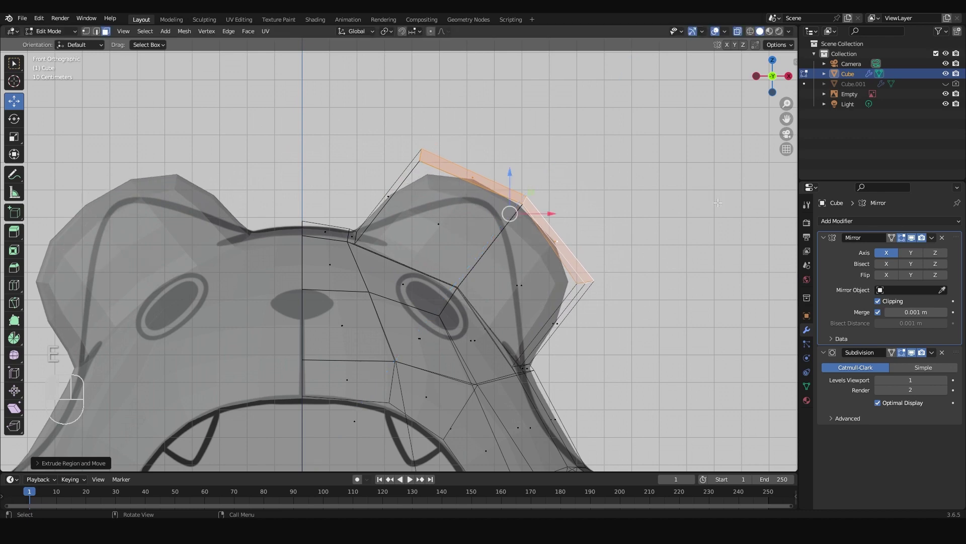
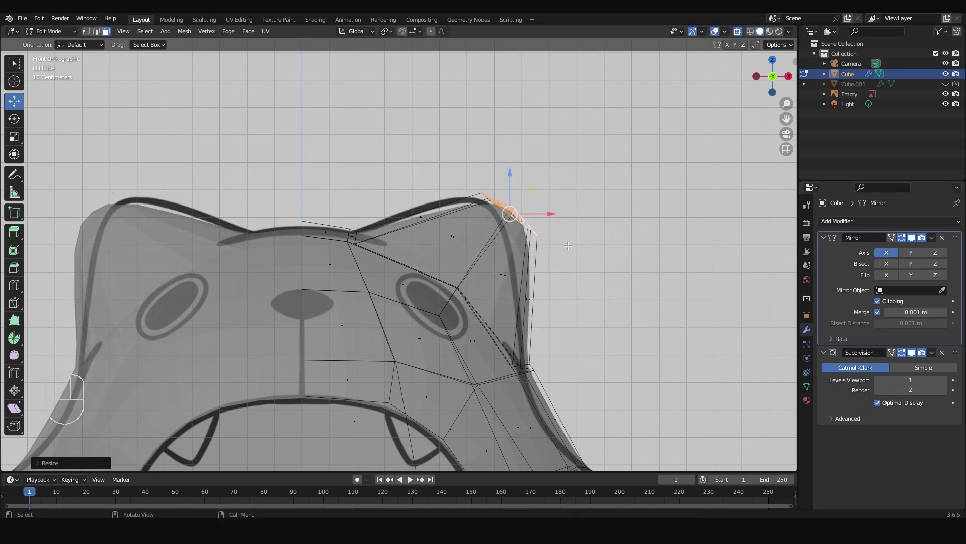
Move the ear tip to follow the drawn outline, verifying it in side and front views.
{"action": "key", "text": "g"}
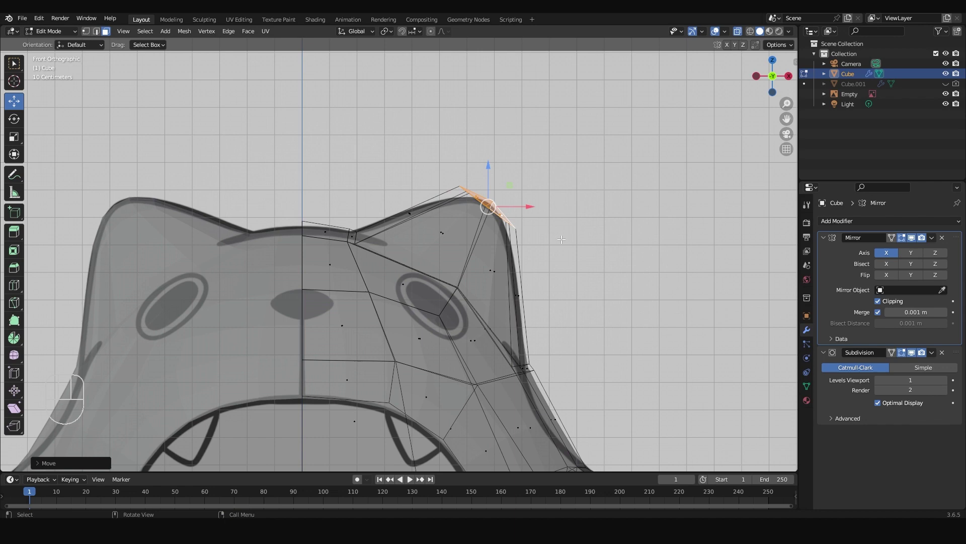
{"action": "key", "text": "KP_3"}
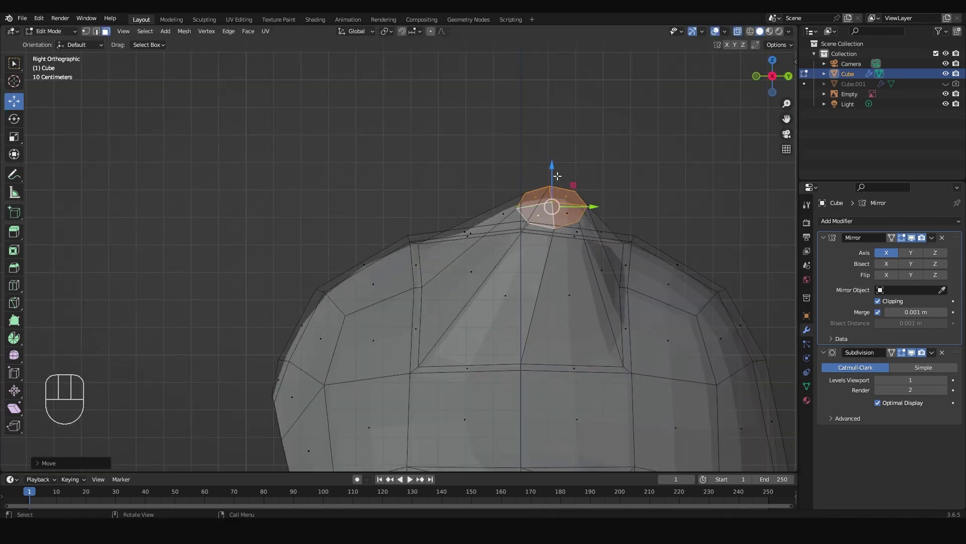
{"action": "key", "text": "KP_1"}
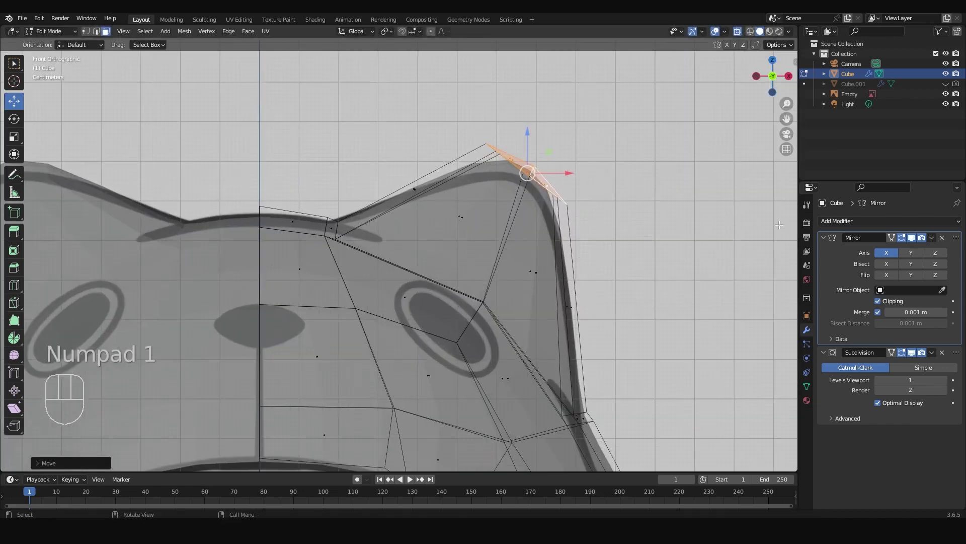
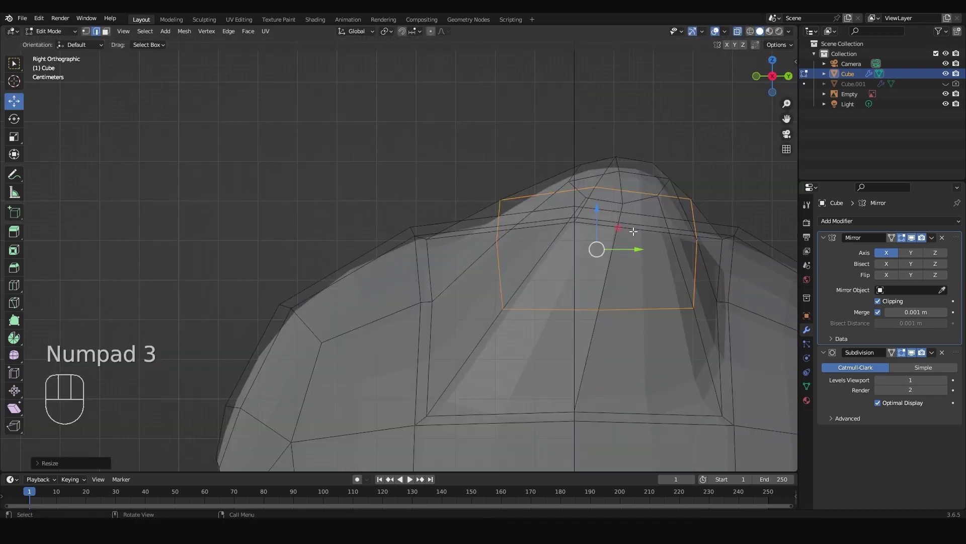
Leave Edit Mode and orbit around the smooth-shaded hood with X-ray toggled.
{"action": "key", "text": "Tab"}
{"action": "middle_click", "coordinate": [536, 275]}
{"action": "middle_click", "coordinate": [493, 286]}
{"action": "left_click_drag", "start_coordinate": [516, 291], "coordinate": [615, 292]}
{"action": "key", "text": "alt+z"}
Select and nudge ear and face-opening vertices, then check the ear from the side.
{"action": "middle_click", "coordinate": [495, 276]}
{"action": "left_click_drag", "start_coordinate": [551, 262], "coordinate": [470, 266]}
{"action": "left_click", "coordinate": [578, 255]}
{"action": "left_click_drag", "start_coordinate": [581, 254], "coordinate": [571, 259]}
{"action": "left_click_drag", "start_coordinate": [612, 296], "coordinate": [557, 285]}
{"action": "key", "text": "KP_3"}
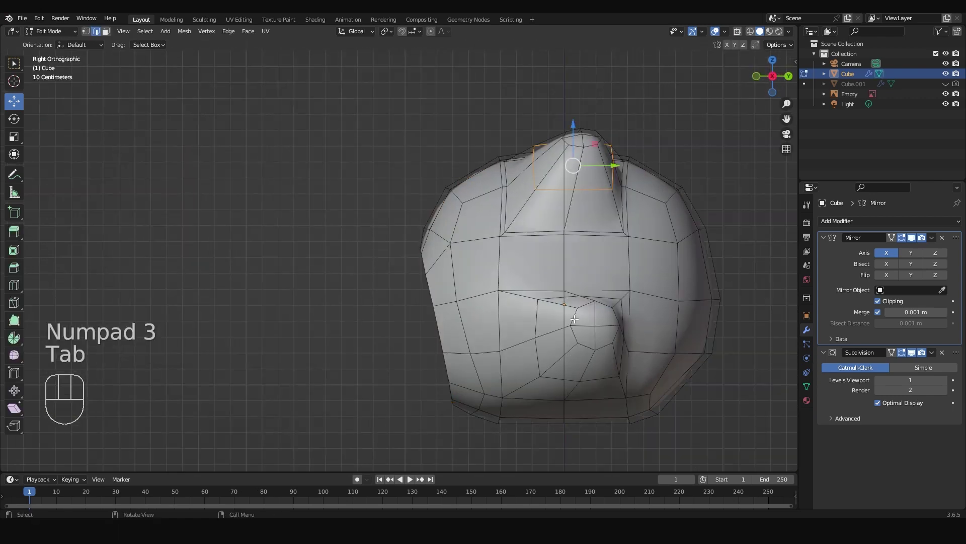
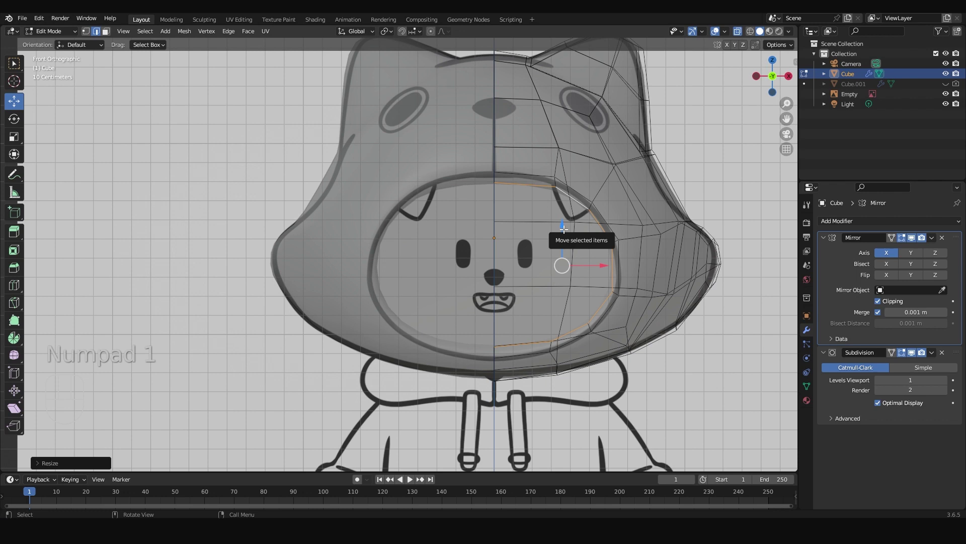
Scale the opening's edge loop on Z and extrude the rim inward from the side view.
{"action": "key", "text": "s"}
{"action": "key", "text": "z"}
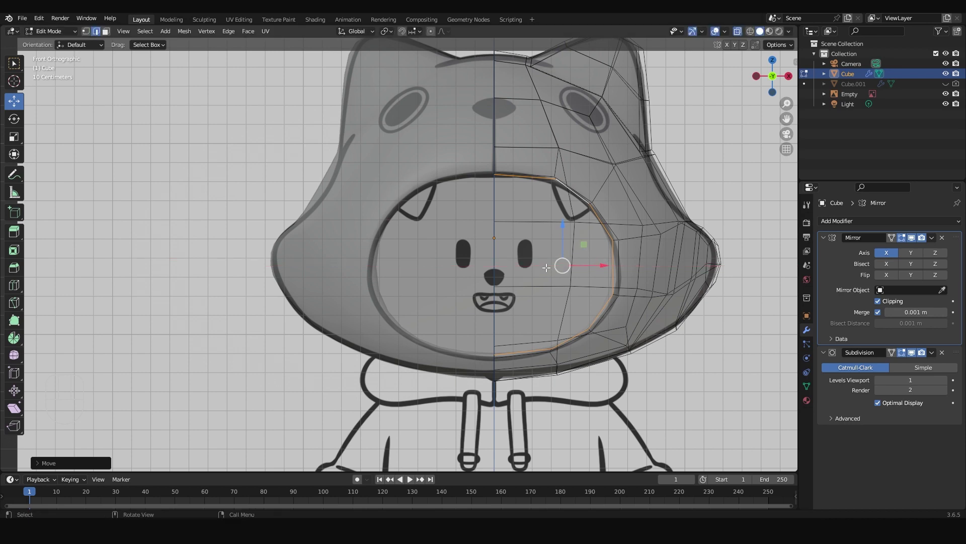
{"action": "key", "text": "KP_3"}
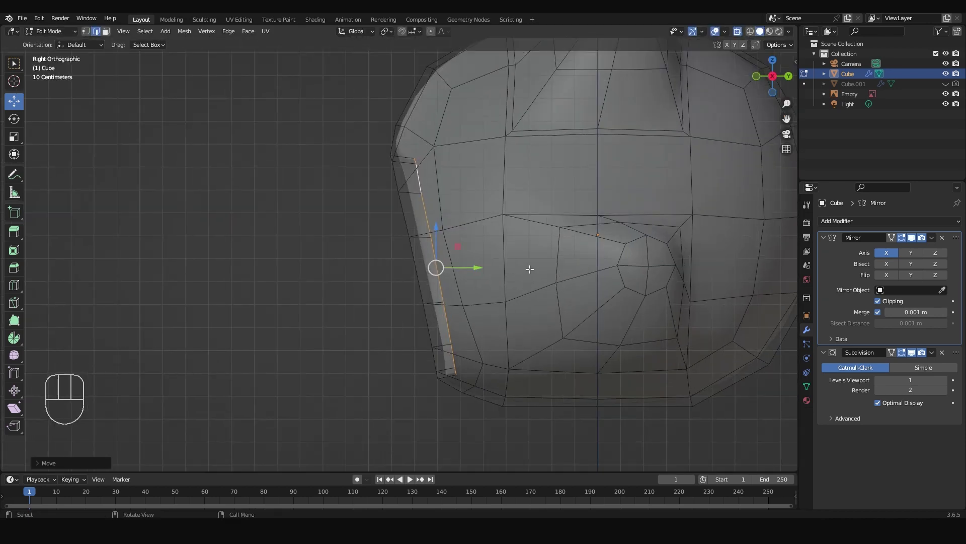
{"action": "key", "text": "e"}
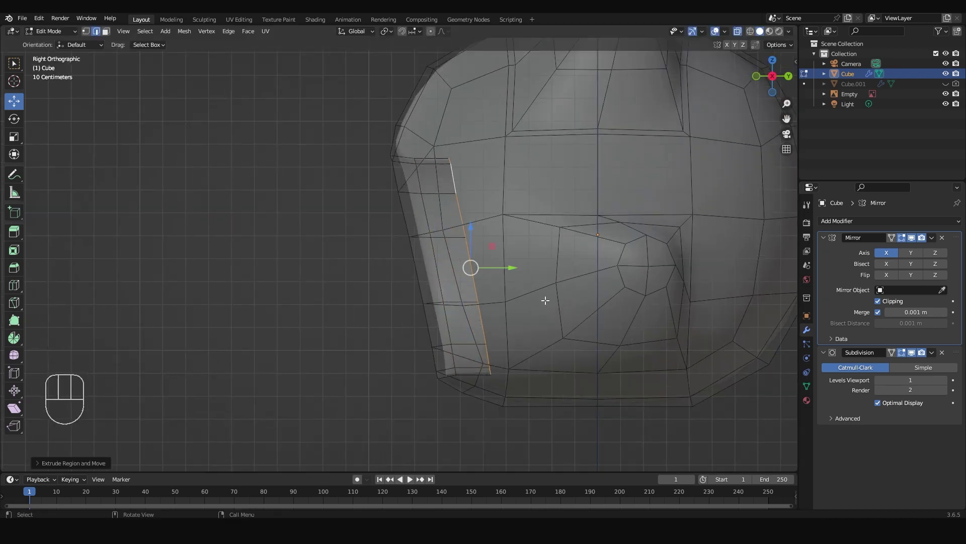
Return to Object Mode, review the smoothed hood and save the file.
{"action": "key", "text": "Tab"}
{"action": "key", "text": "Tab"}
{"action": "left_click_drag", "start_coordinate": [348, 332], "coordinate": [411, 323]}
{"action": "key", "text": "alt+z"}
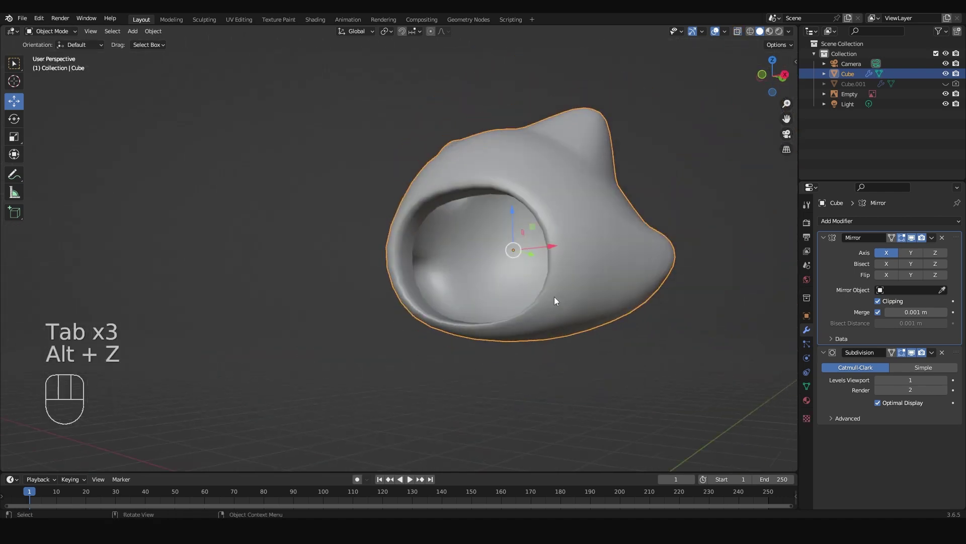
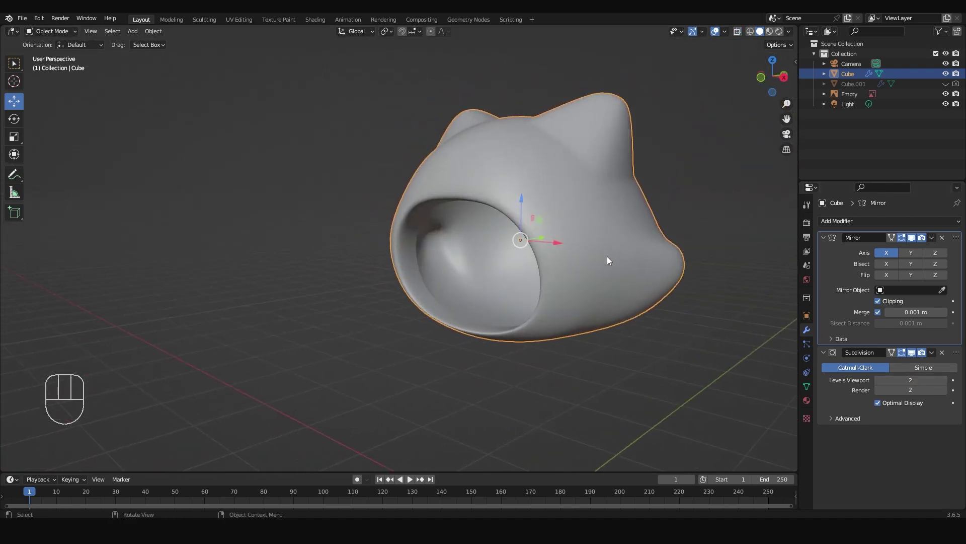
{"action": "key", "text": "ctrl+s"}
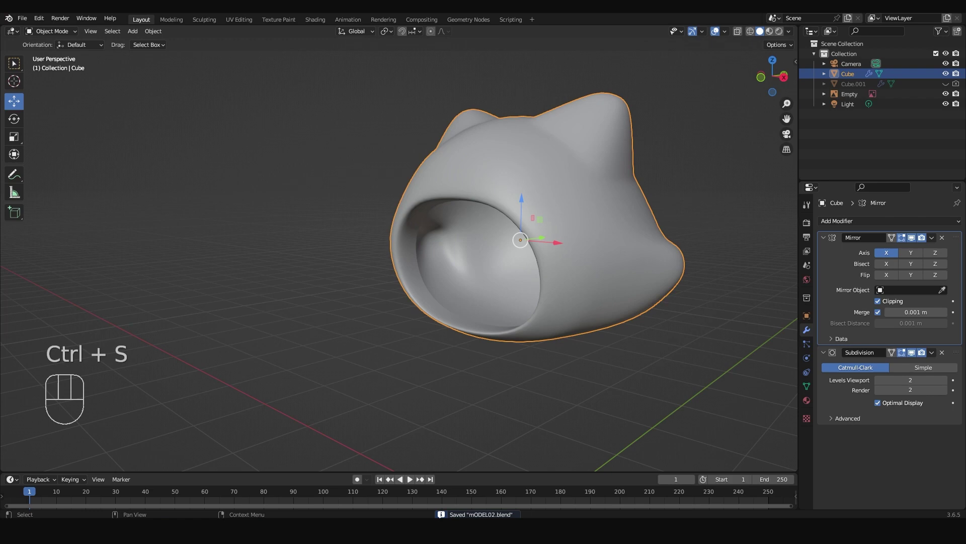
{"action": "left_click_drag", "start_coordinate": [946, 88], "coordinate": [961, 87]}
Edit the face piece in front view and scale its outline on Z toward the hood opening.
{"action": "left_click_drag", "start_coordinate": [463, 262], "coordinate": [394, 266]}
{"action": "key", "text": "KP_1"}
{"action": "key", "text": "Tab"}
{"action": "key", "text": "alt+z"}
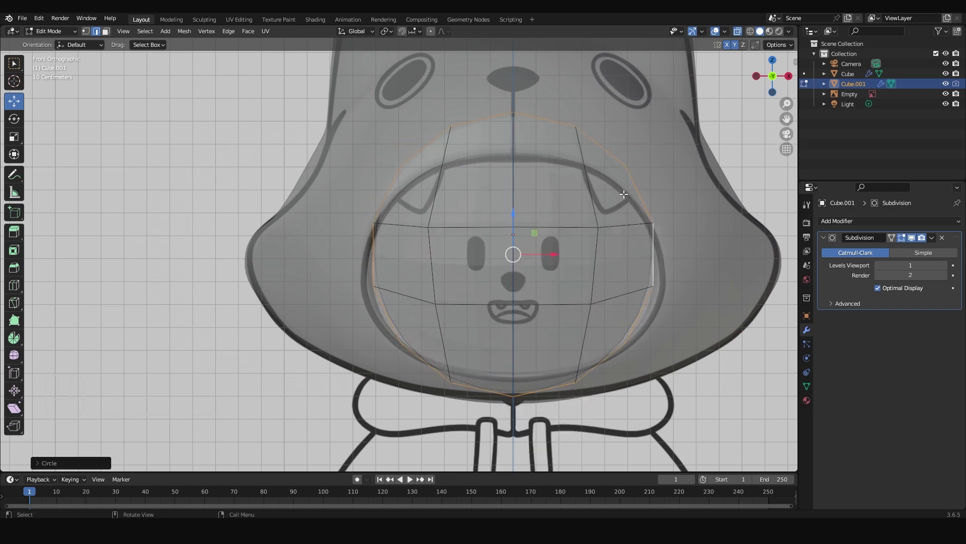
{"action": "key", "text": "s"}
{"action": "key", "text": "z"}
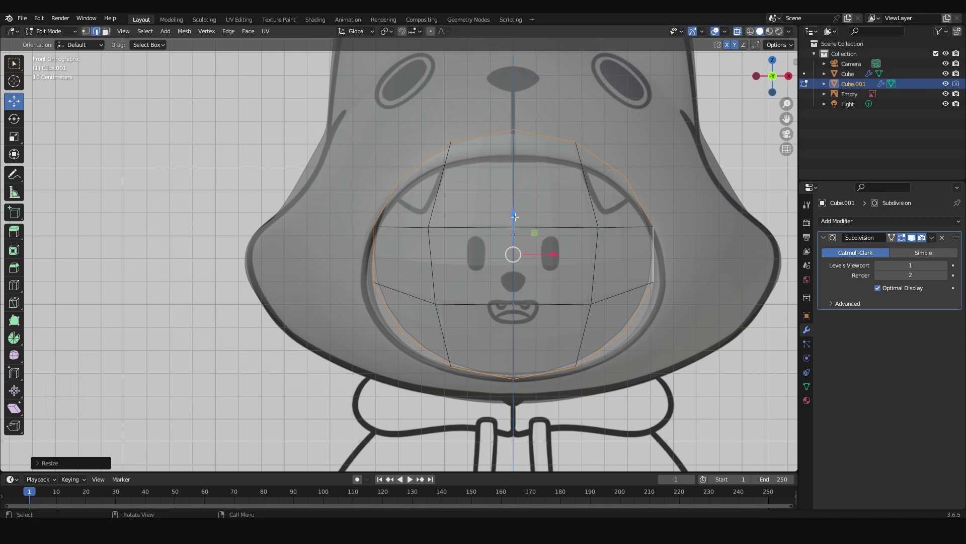
Scale the face piece on Z and X to fit the opening, check from the side and undo one step.
{"action": "key", "text": "s"}
{"action": "key", "text": "z"}
{"action": "key", "text": "s"}
{"action": "key", "text": "x"}
{"action": "key", "text": "KP_3"}
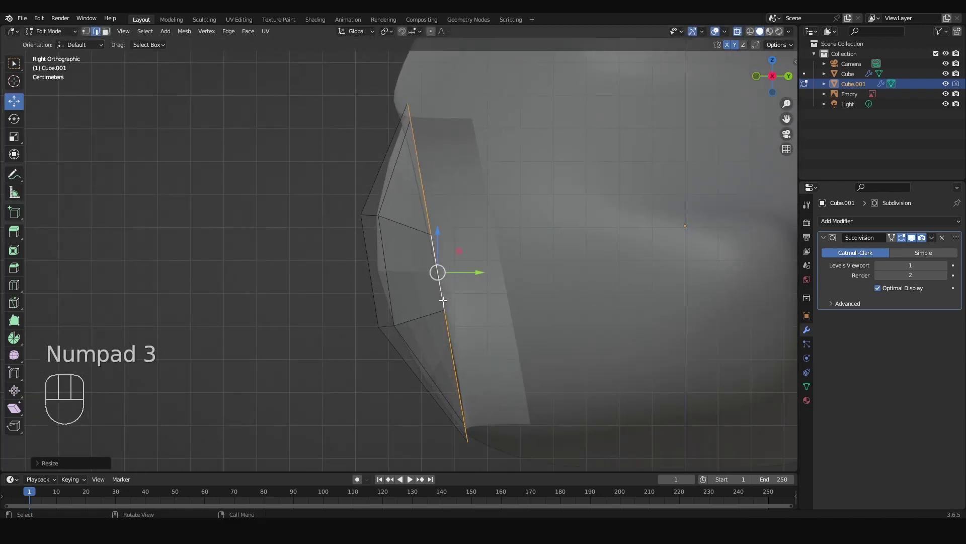
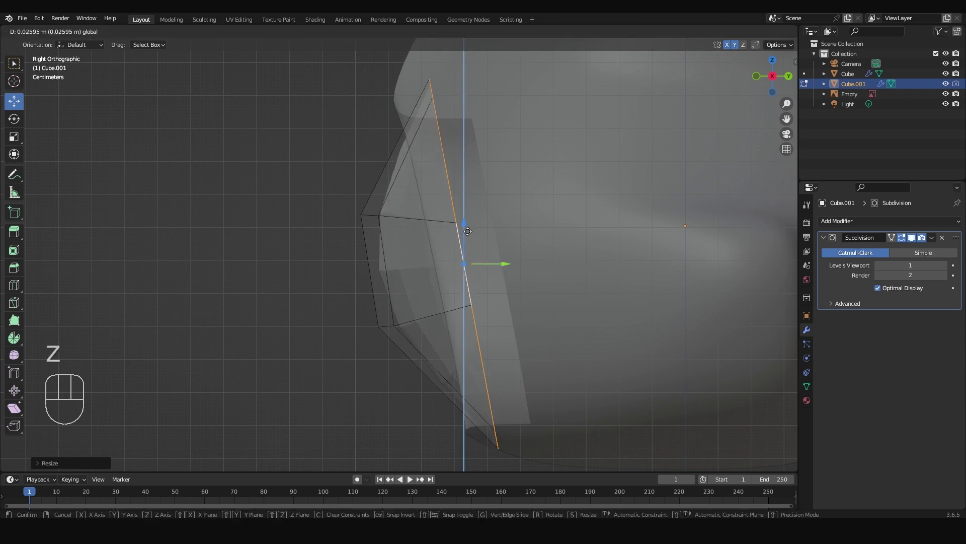
{"action": "key", "text": "ctrl+z"}
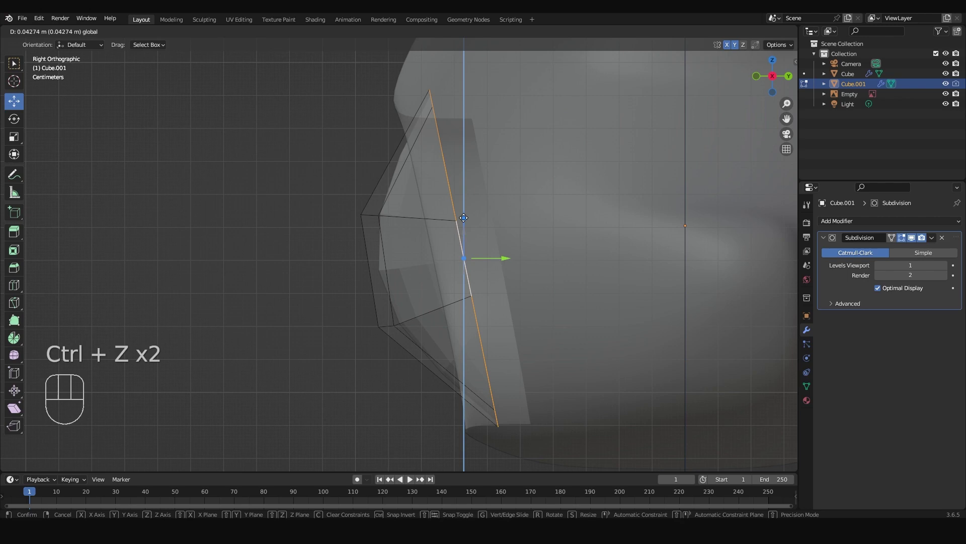
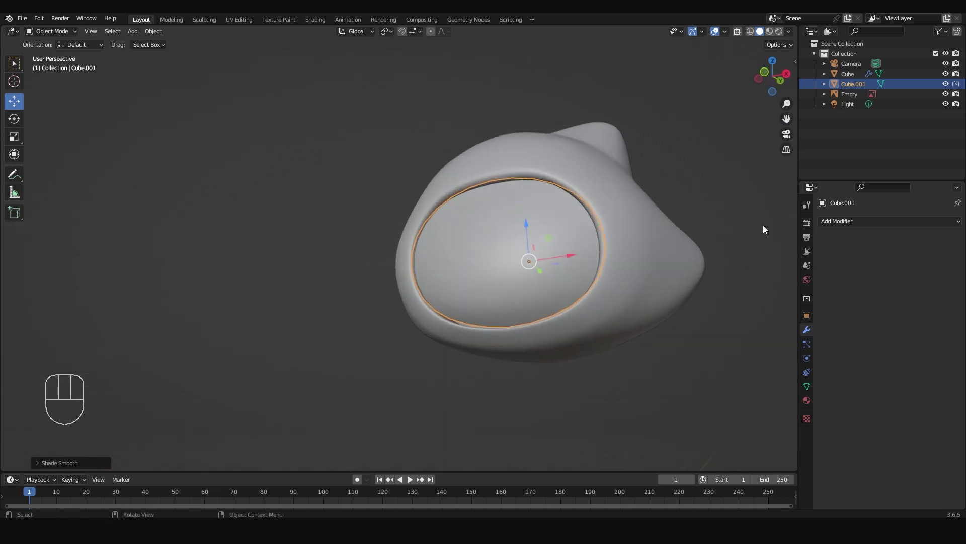
Orbit around the finished hood, save the file and zoom out to frame the whole model.
{"action": "left_click_drag", "start_coordinate": [842, 231], "coordinate": [795, 406]}
{"action": "left_click_drag", "start_coordinate": [727, 374], "coordinate": [542, 256]}
{"action": "left_click_drag", "start_coordinate": [542, 257], "coordinate": [478, 256]}
{"action": "key", "text": "ctrl+s"}
{"action": "left_click_drag", "start_coordinate": [550, 240], "coordinate": [572, 262]}
{"action": "middle_click", "coordinate": [570, 265]}
{"action": "left_click_drag", "start_coordinate": [567, 338], "coordinate": [602, 311]}
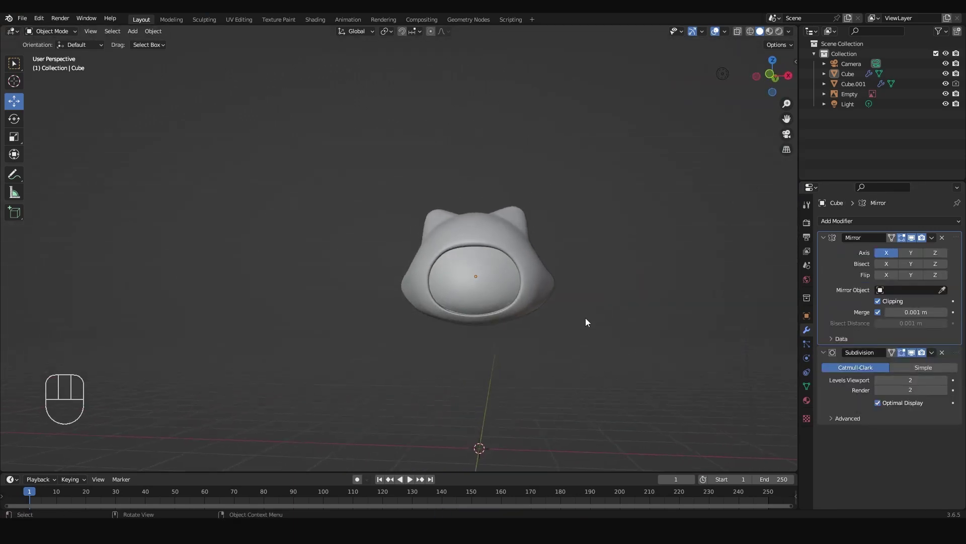
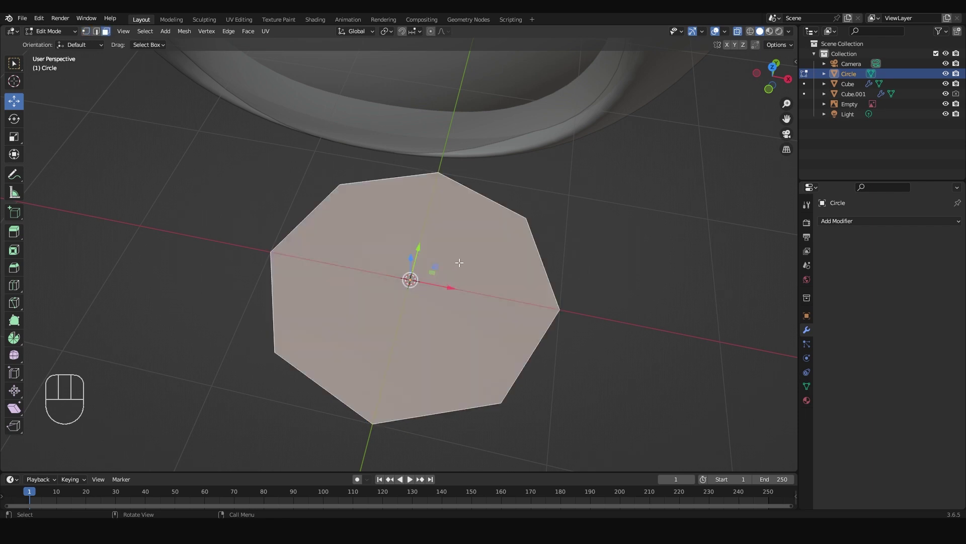
Inset the octagon disc's face and knife-cut across it.
{"action": "key", "text": "i"}
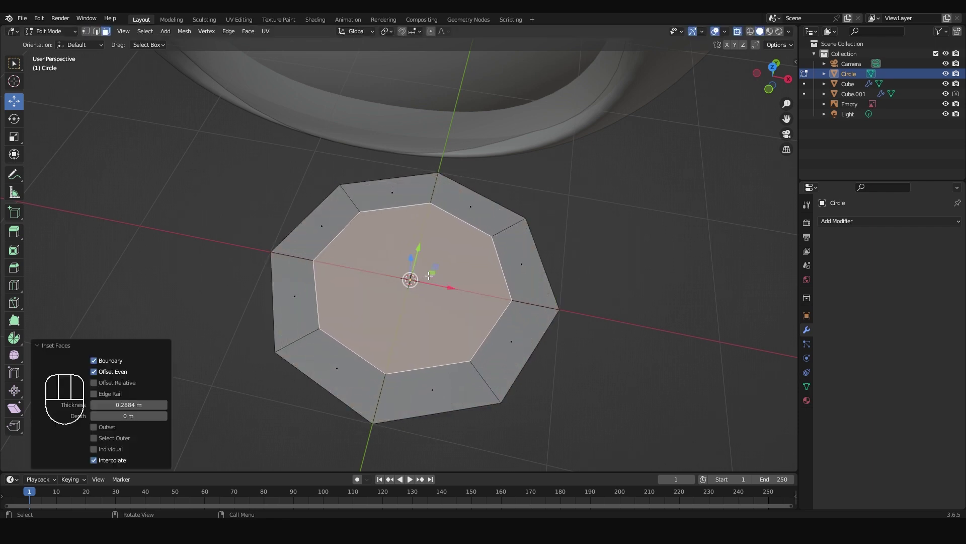
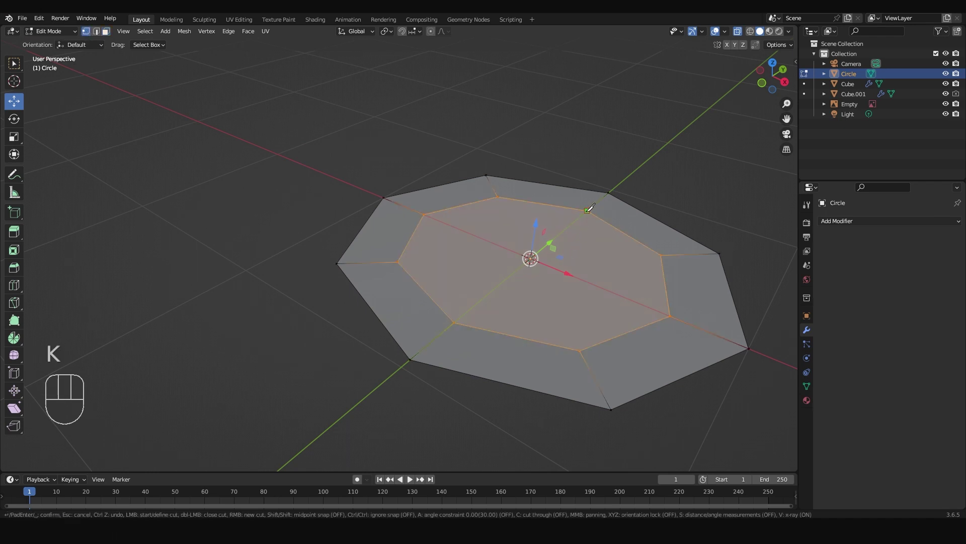
{"action": "key", "text": "k"}
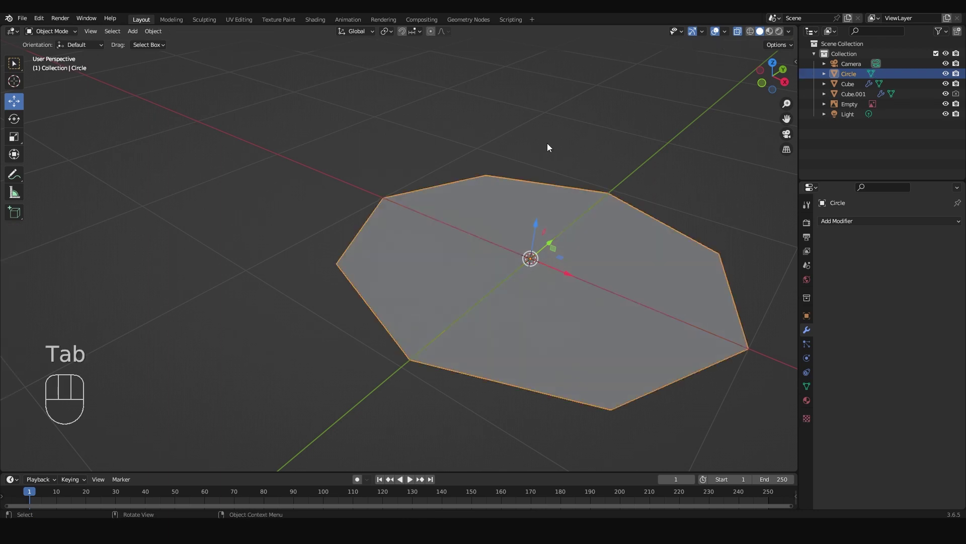
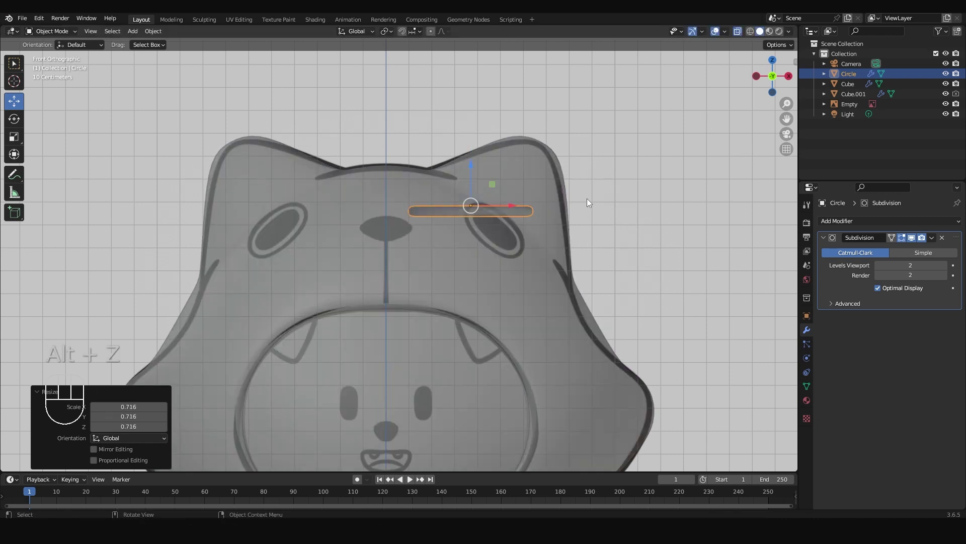
Rotate, move and flatten the disc on Z into a thin pill over the right eye marking.
{"action": "key", "text": "r"}
{"action": "key", "text": "g"}
{"action": "key", "text": "s"}
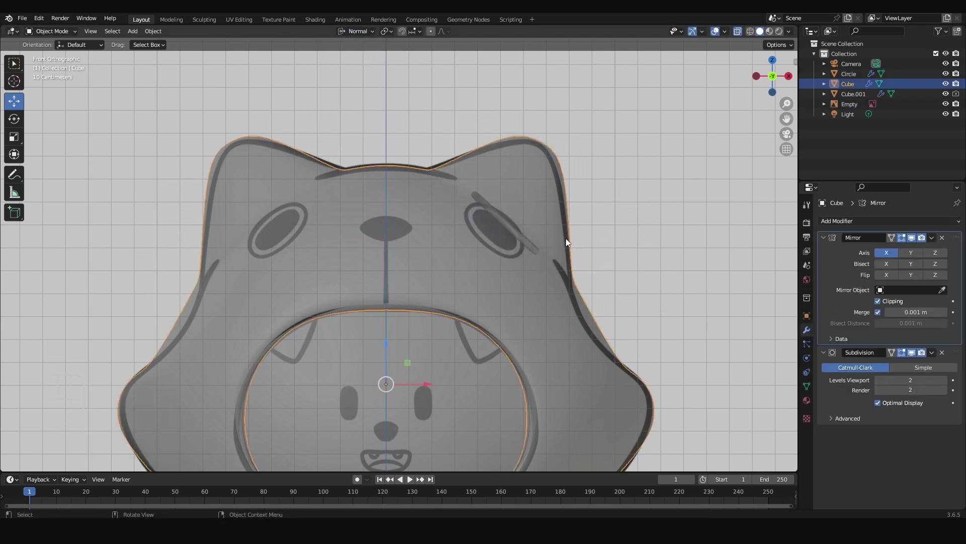
{"action": "key", "text": "s"}
{"action": "key", "text": "z"}
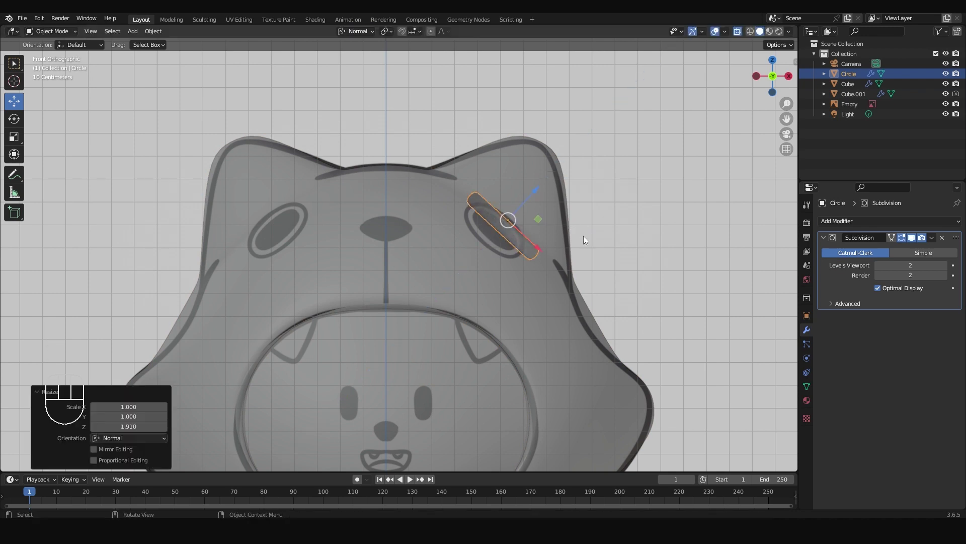
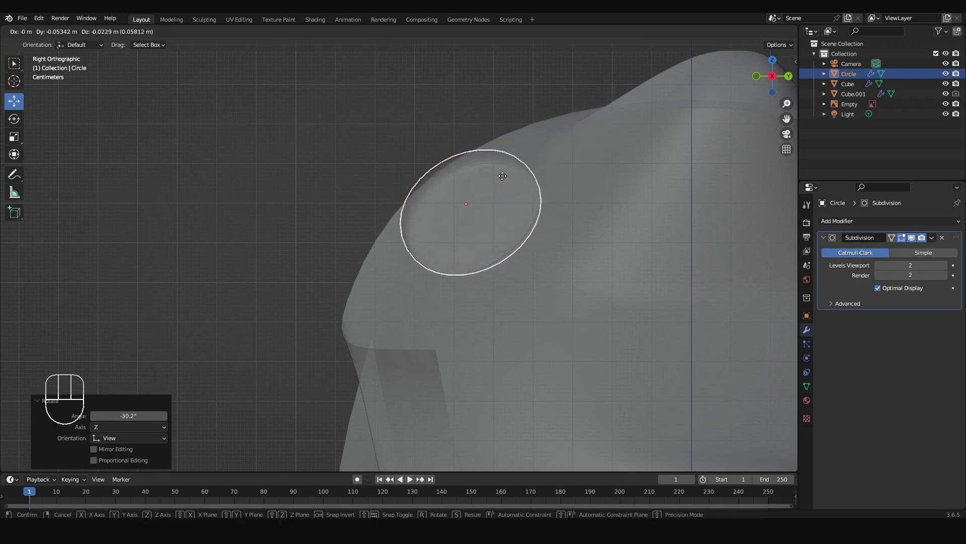
Scale and rotate the eye disc in front view to match the drawn oval.
{"action": "key", "text": "s"}
{"action": "key", "text": "KP_1"}
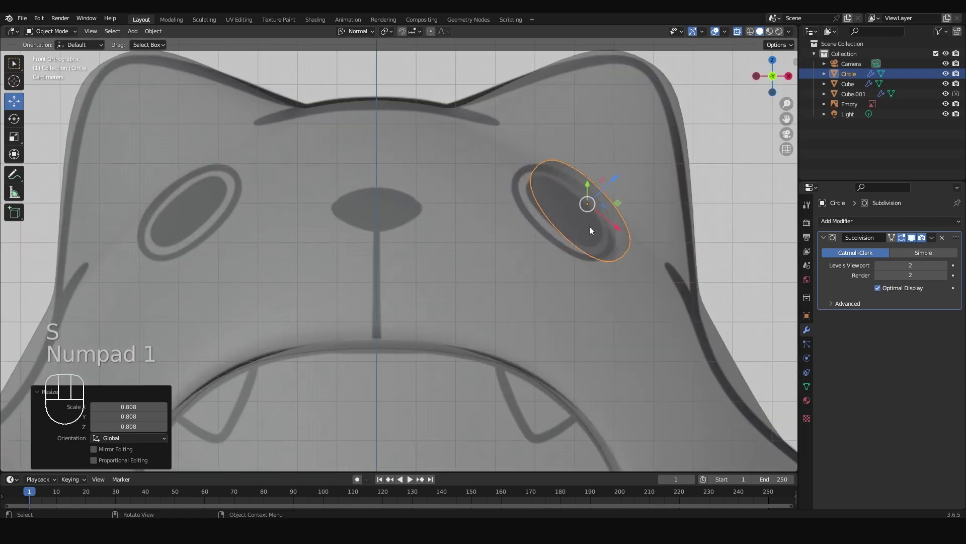
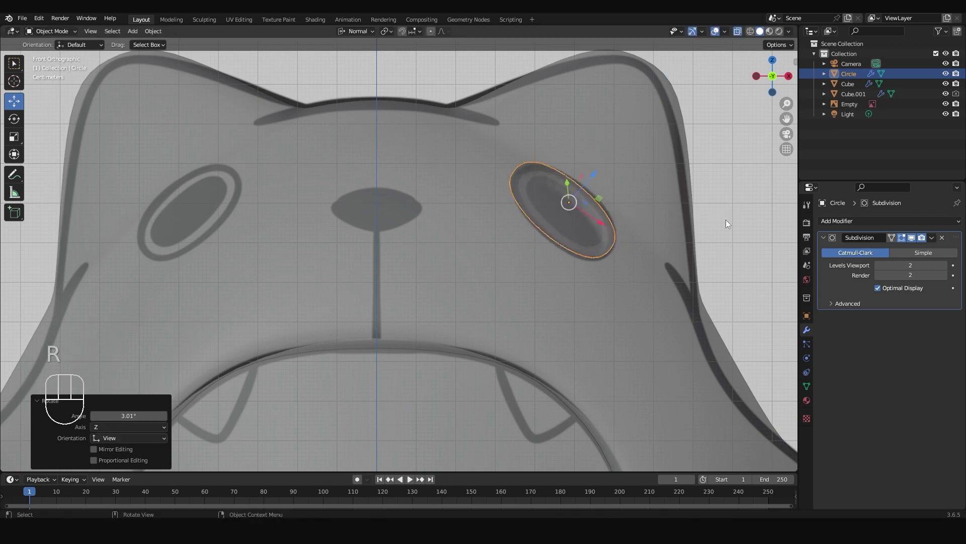
{"action": "left_click", "coordinate": [608, 223]}
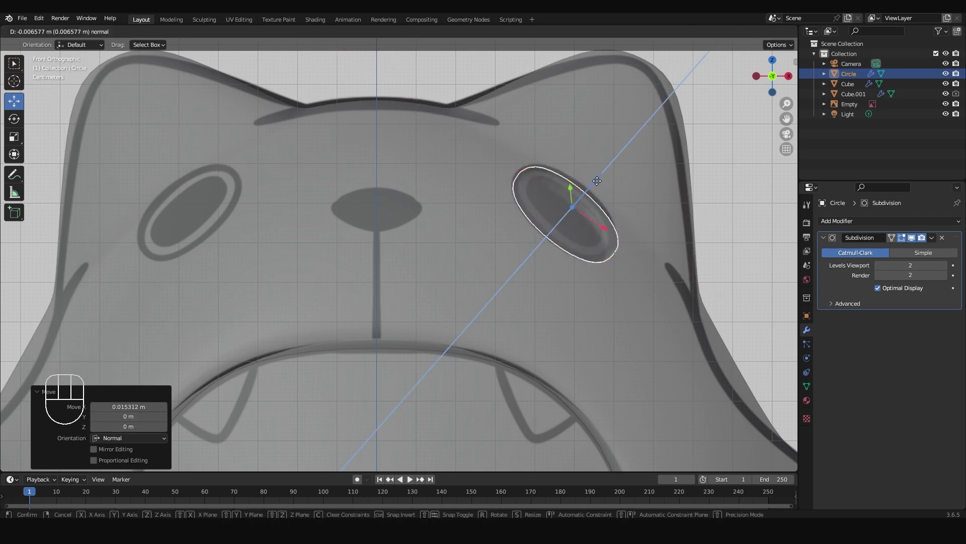
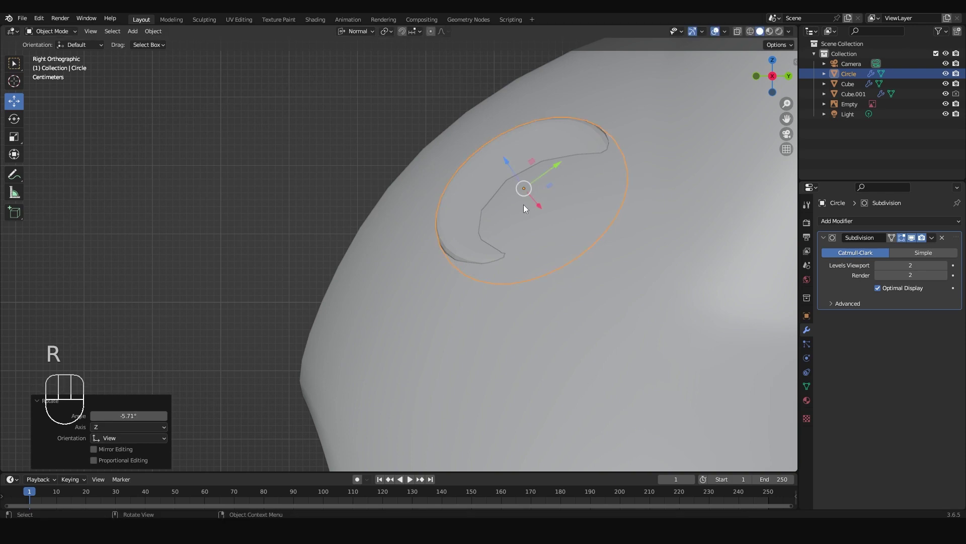
{"action": "key", "text": "KP_1"}
{"action": "key", "text": "r"}
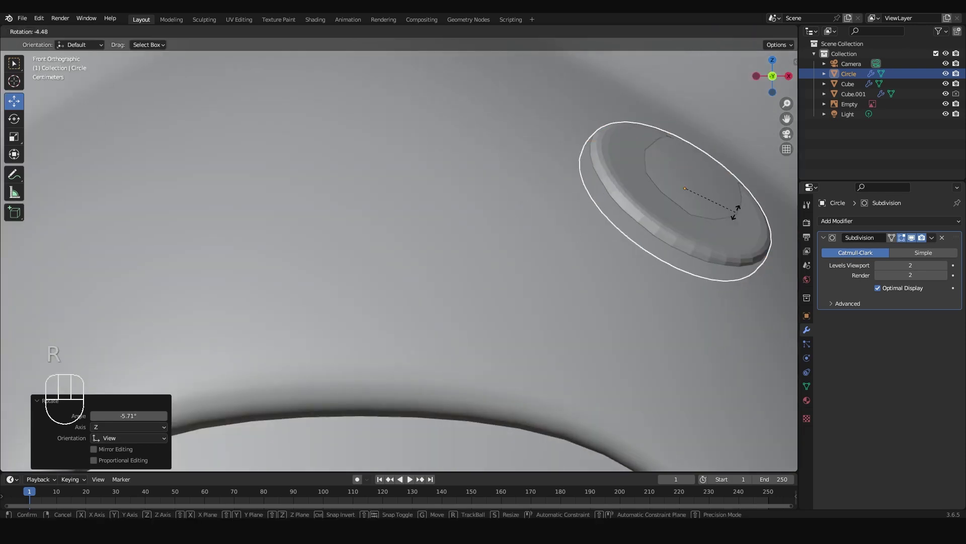
{"action": "left_click", "coordinate": [739, 216]}
{"action": "left_click", "coordinate": [709, 163]}
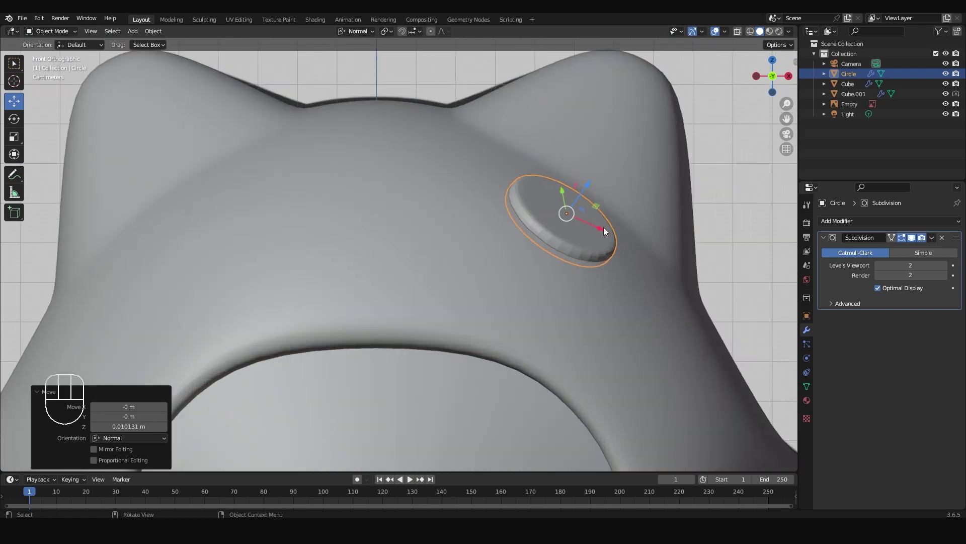
Select all of the disc's mesh and tilt it to lie along the hood's sloped front.
{"action": "middle_click", "coordinate": [733, 231]}
{"action": "left_click", "coordinate": [573, 221]}
{"action": "key", "text": "a"}
{"action": "left_click", "coordinate": [589, 225]}
{"action": "key", "text": "a"}
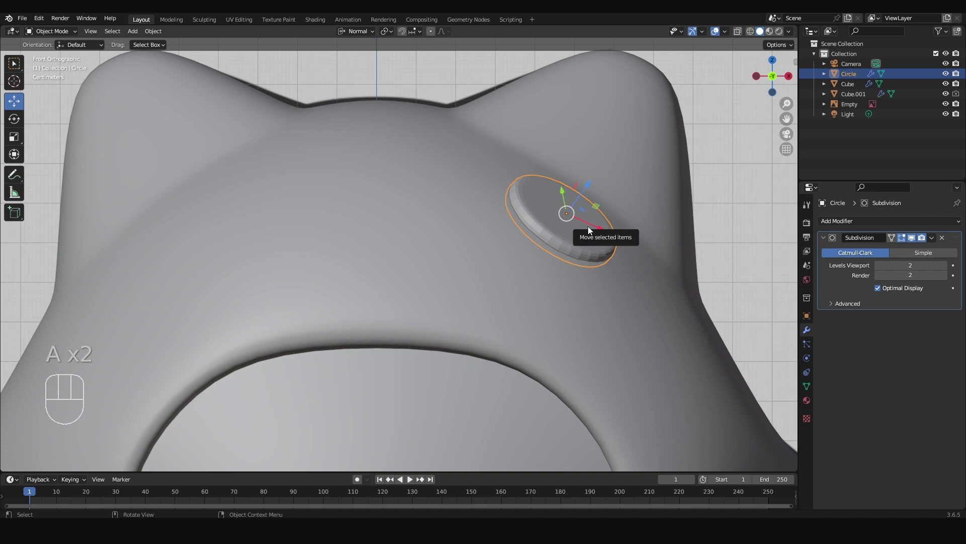
{"action": "key", "text": "Tab"}
{"action": "key", "text": "a"}
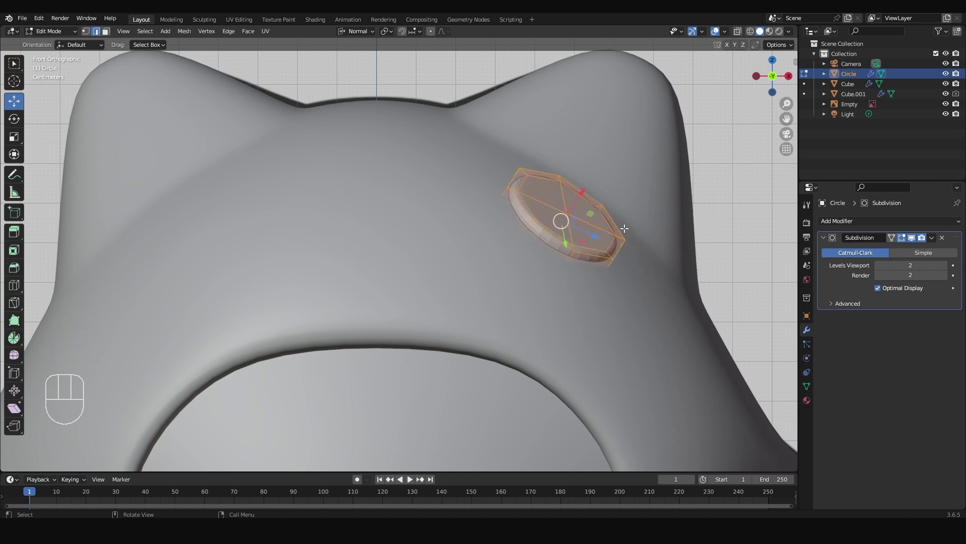
{"action": "key", "text": "r"}
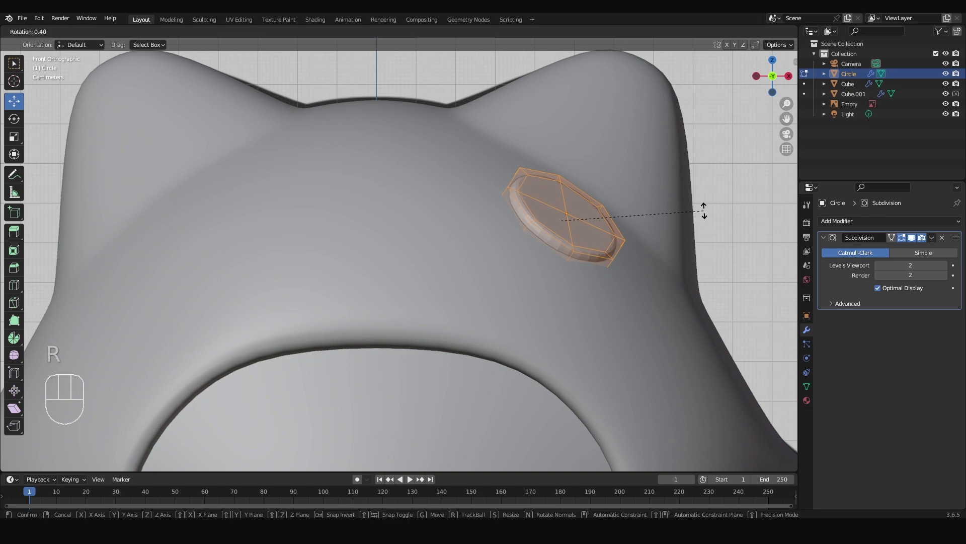
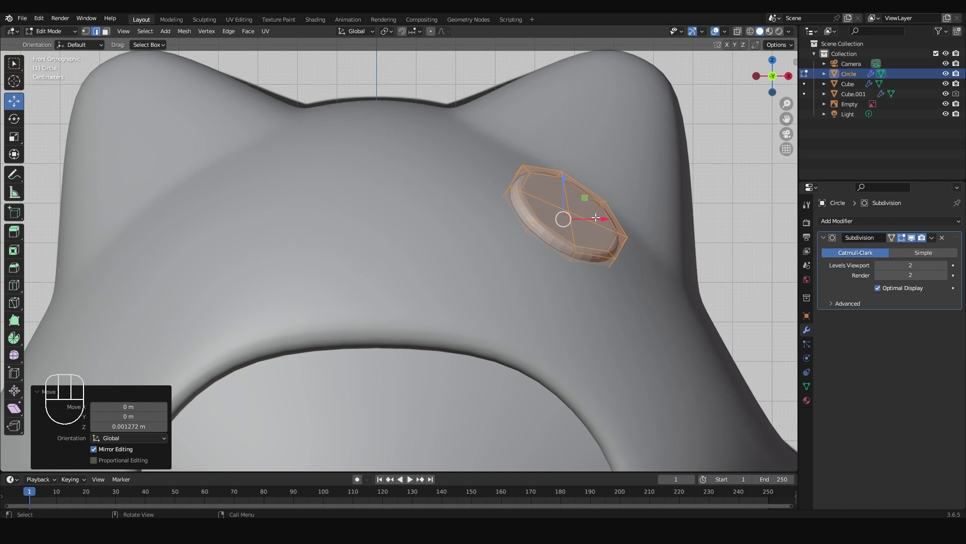
{"action": "key", "text": "Tab"}
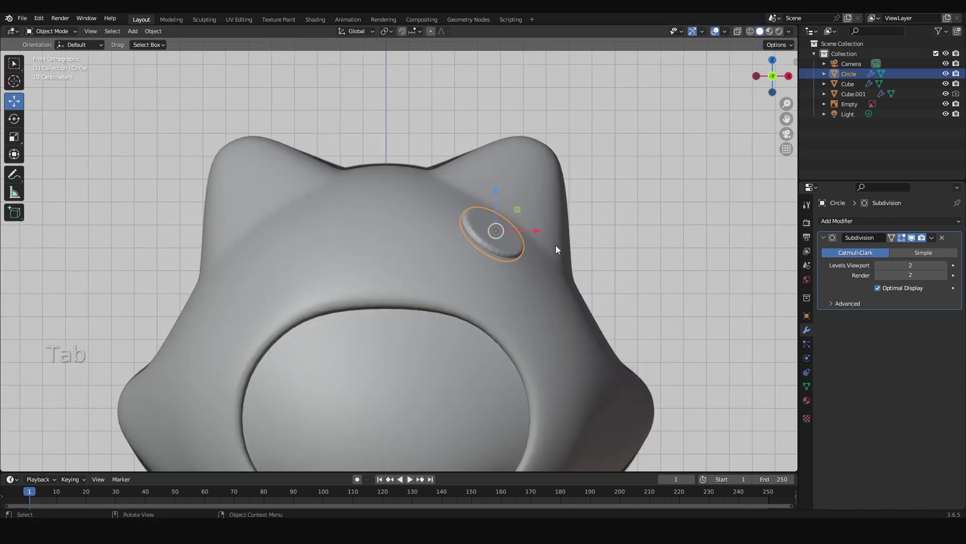
Add a Mirror modifier to the eye disc and move it above the Subdivision modifier.
{"action": "key", "text": "alt+z"}
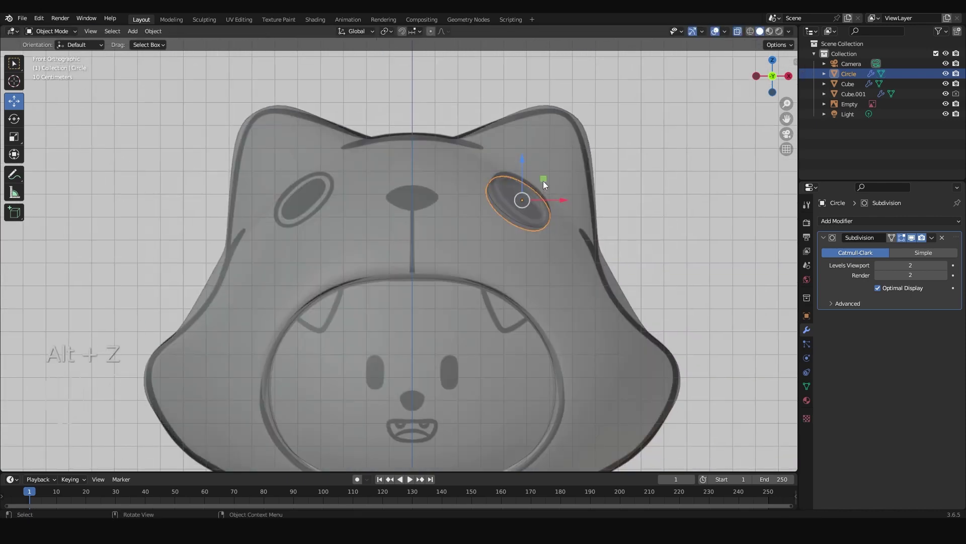
{"action": "key", "text": "KP_3"}
{"action": "key", "text": "alt+z"}
{"action": "right_click", "coordinate": [487, 165]}
{"action": "left_click_drag", "start_coordinate": [510, 203], "coordinate": [509, 275]}
{"action": "left_click_drag", "start_coordinate": [862, 229], "coordinate": [774, 341]}
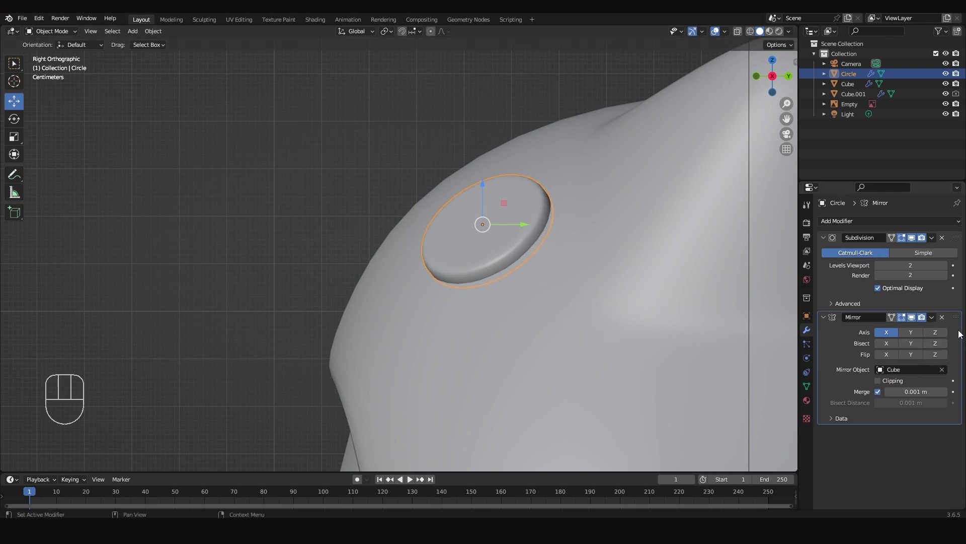
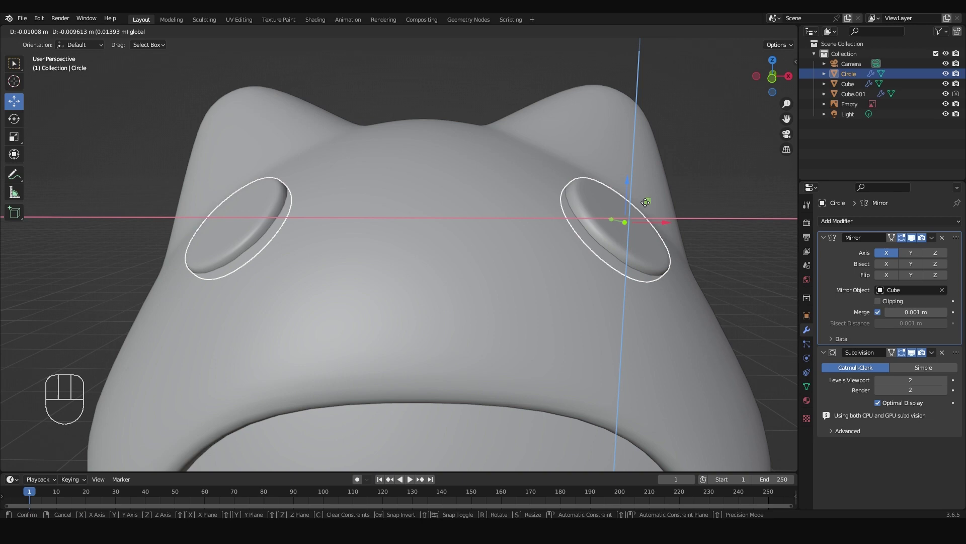
Reposition the mirrored eye discs over the drawn ovals in front view.
{"action": "key", "text": "KP_1"}
{"action": "left_click_drag", "start_coordinate": [625, 287], "coordinate": [568, 268]}
{"action": "key", "text": "alt+z"}
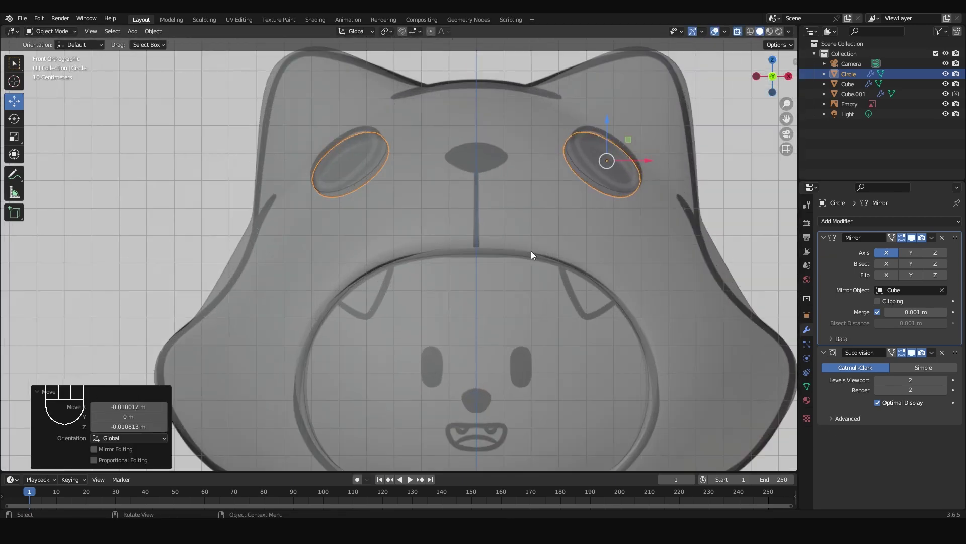
{"action": "middle_click", "coordinate": [602, 218]}
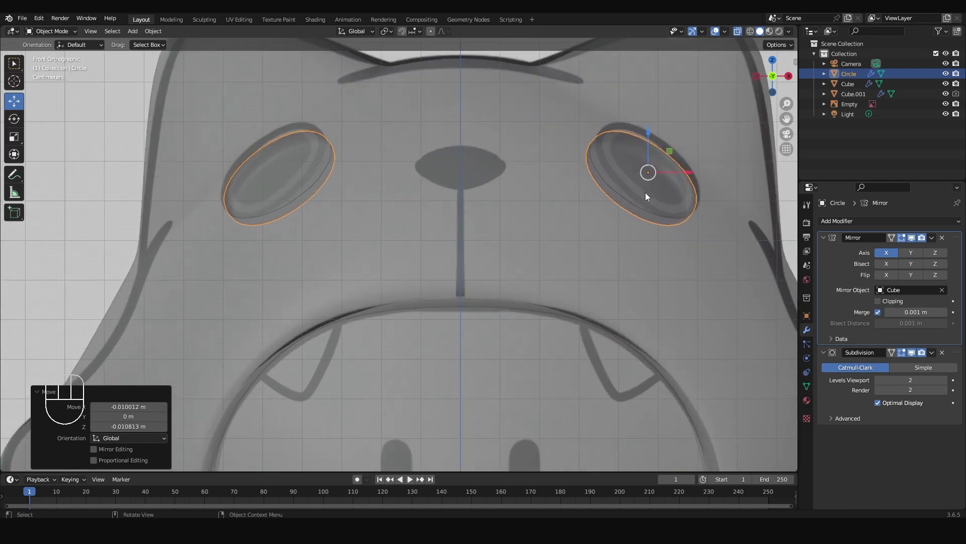
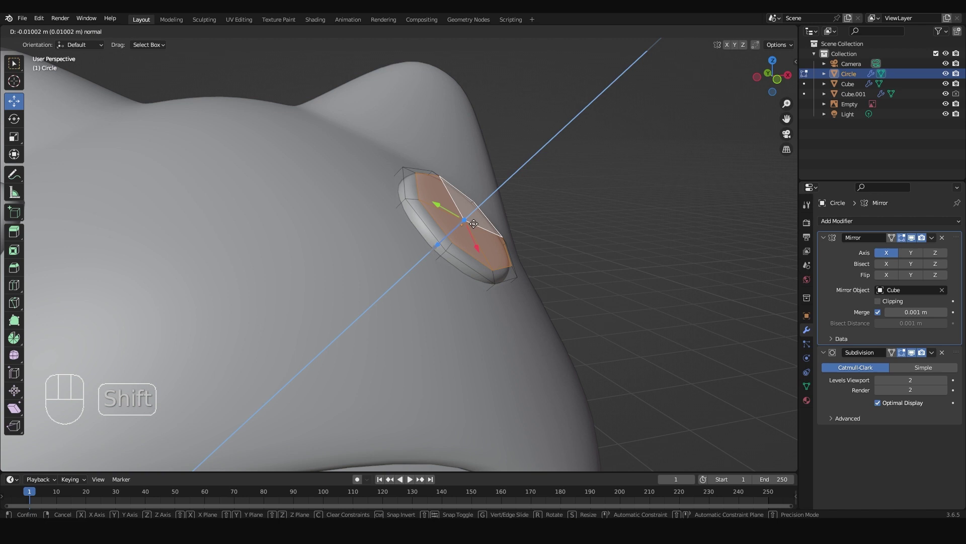
Push the eye disc's face inward so both eyes sink slightly into the hood surface.
{"action": "key", "text": "e"}
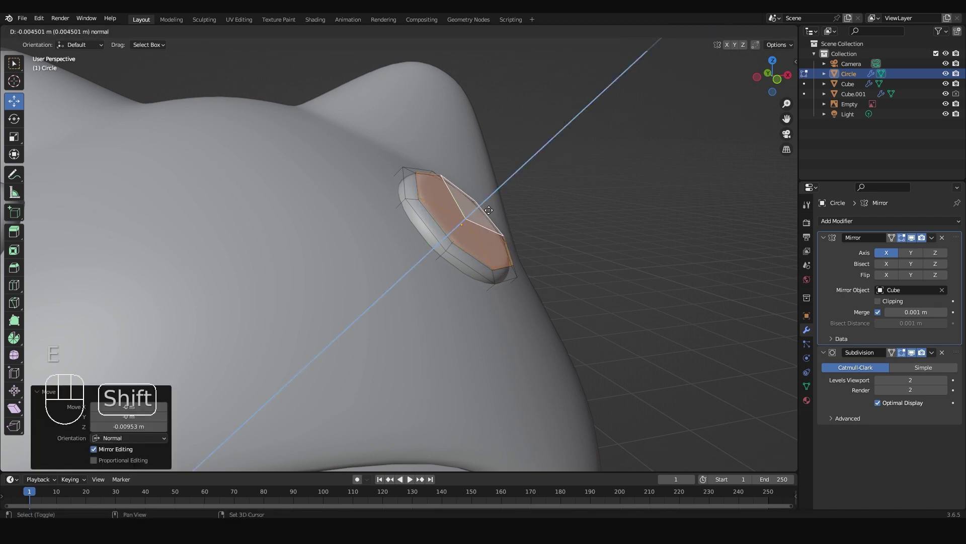
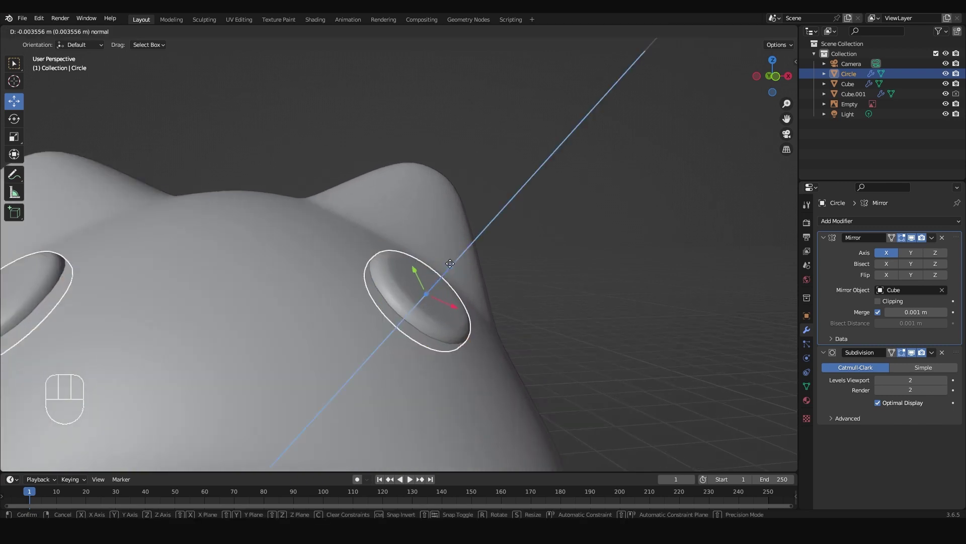
{"action": "left_click_drag", "start_coordinate": [563, 343], "coordinate": [535, 322]}
{"action": "scroll", "scroll_direction": "up", "scroll_amount": 3}
{"action": "middle_click", "coordinate": [558, 300]}
{"action": "scroll", "scroll_direction": "down", "scroll_amount": 3}
{"action": "scroll", "scroll_direction": "up", "scroll_amount": 3}
{"action": "middle_click", "coordinate": [581, 310]}
{"action": "scroll", "scroll_direction": "down", "scroll_amount": 3}
Check the eyes against the drawing in front view and make the hood object active.
{"action": "key", "text": "KP_1"}
{"action": "key", "text": "alt+z"}
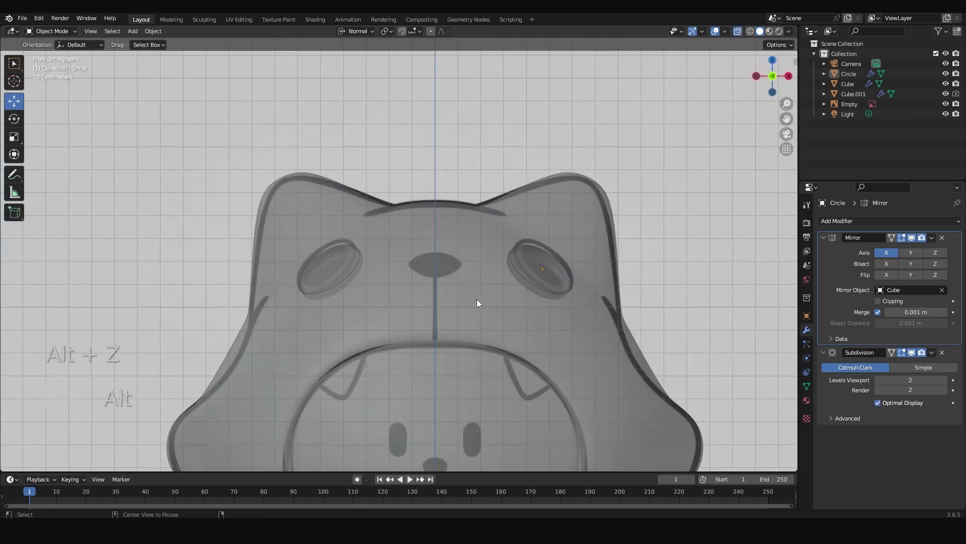
{"action": "left_click_drag", "start_coordinate": [513, 304], "coordinate": [486, 252]}
{"action": "key", "text": "Tab"}
{"action": "key", "text": "Tab"}
{"action": "key", "text": "alt+z"}
{"action": "middle_click", "coordinate": [485, 305]}
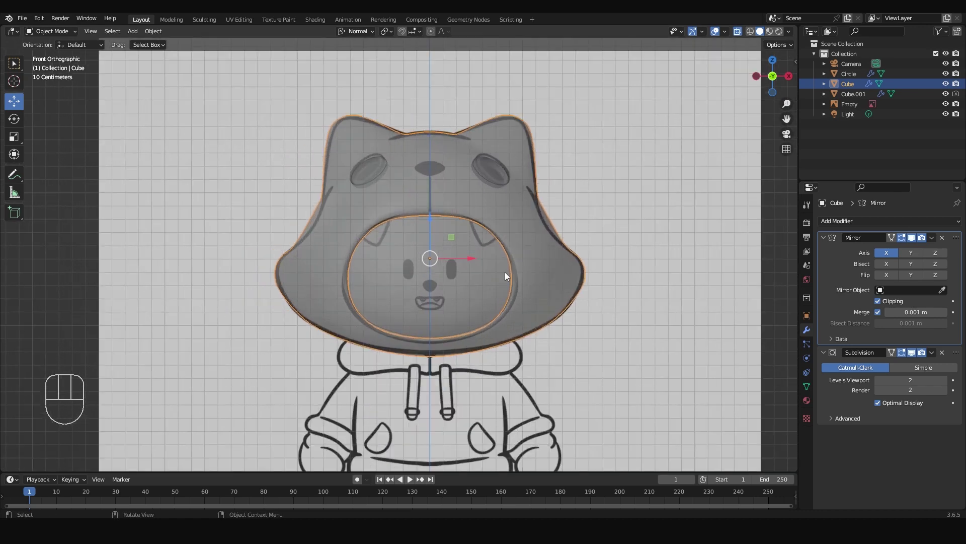
Add a new cube, shrink it to nose size and move it up onto the hood's nose mark.
{"action": "key", "text": "shift+a"}
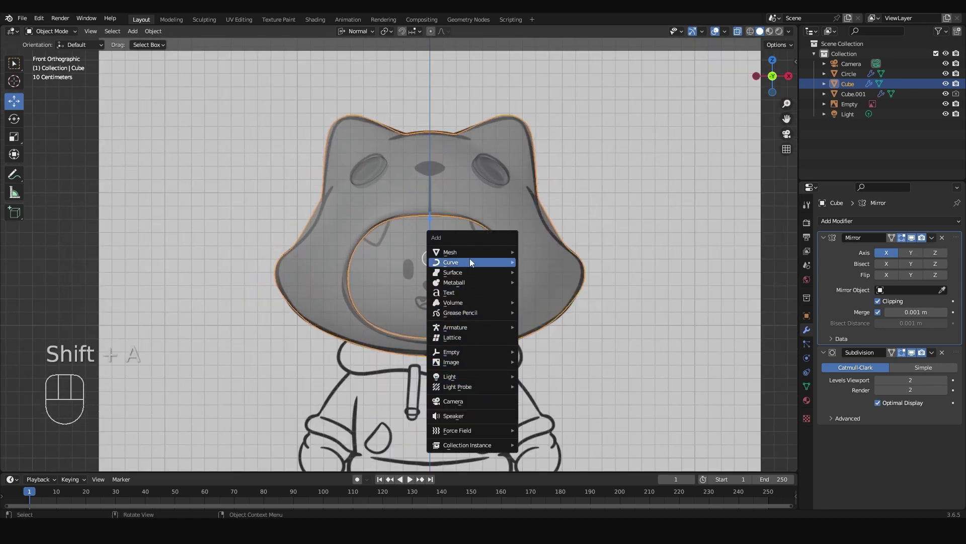
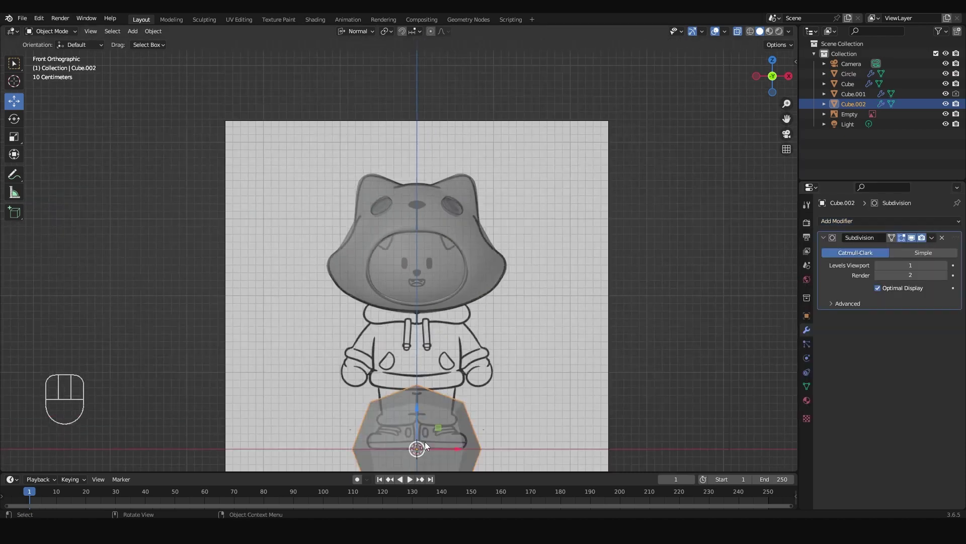
{"action": "key", "text": "s"}
{"action": "left_click_drag", "start_coordinate": [457, 231], "coordinate": [441, 205]}
{"action": "left_click_drag", "start_coordinate": [484, 253], "coordinate": [471, 288]}
Remove the extra subdivision and apply the remaining smoothing, leaving the rounded nose mesh in Edit Mode.
{"action": "key", "text": "Tab"}
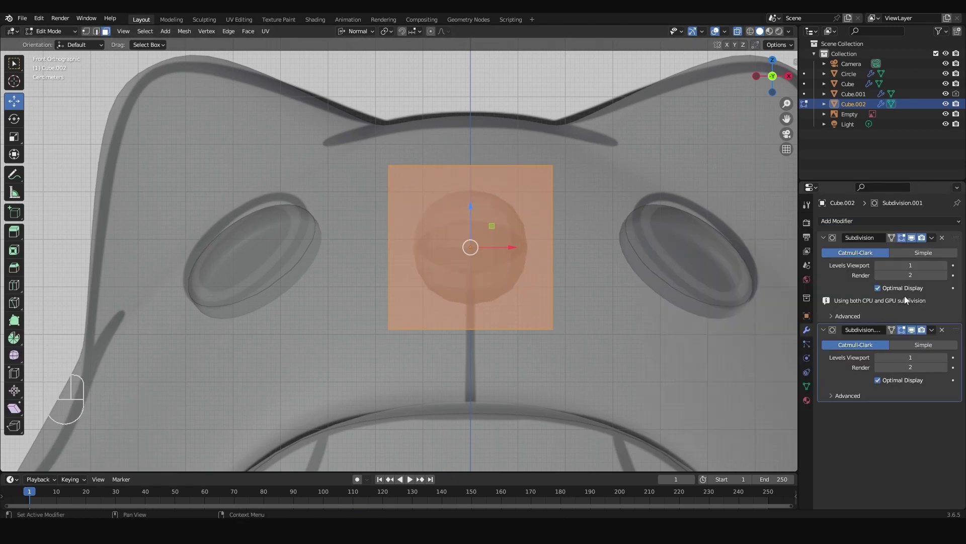
{"action": "key", "text": "ctrl+z"}
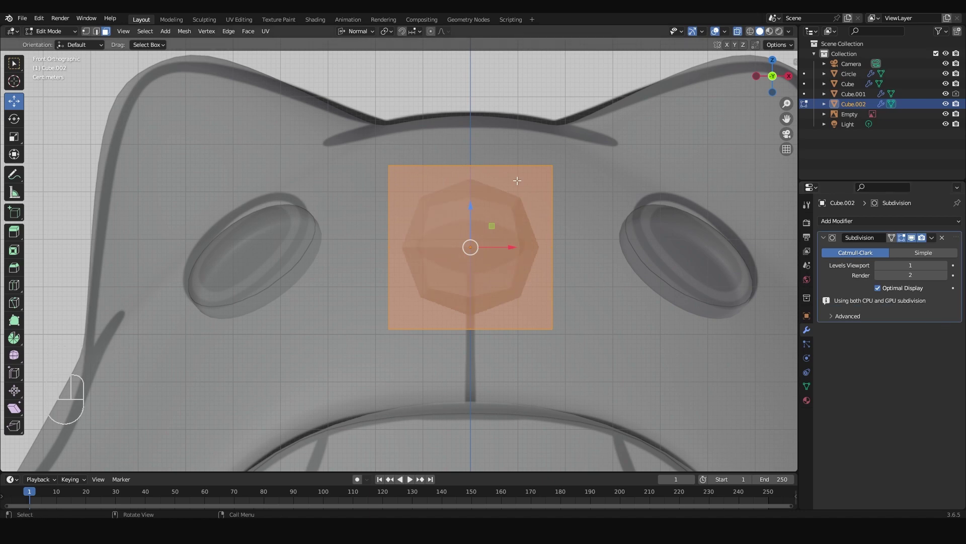
{"action": "key", "text": "Tab"}
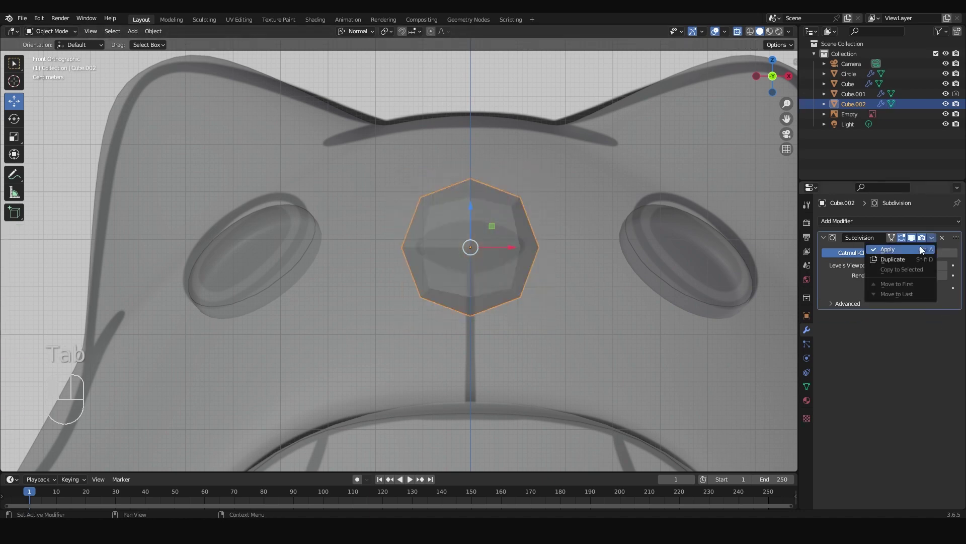
{"action": "key", "text": "Tab"}
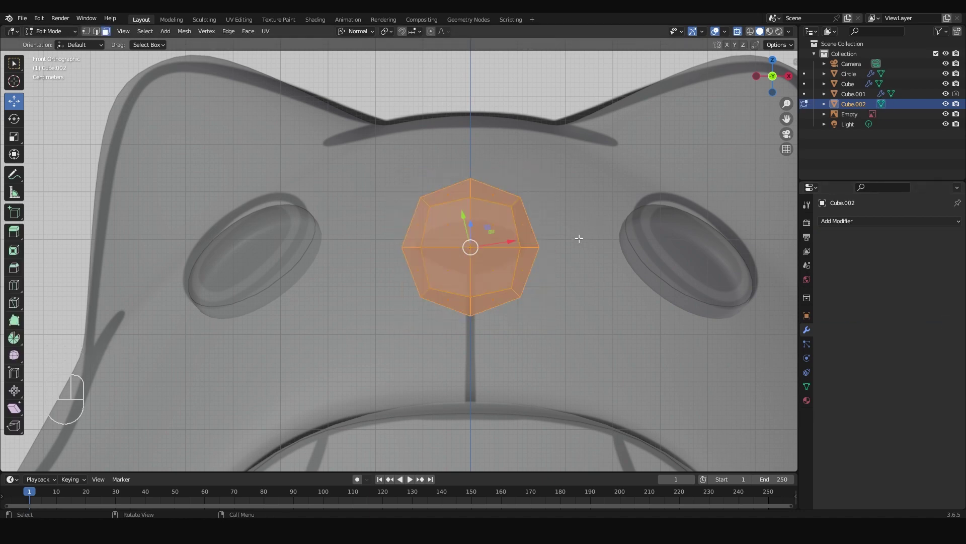
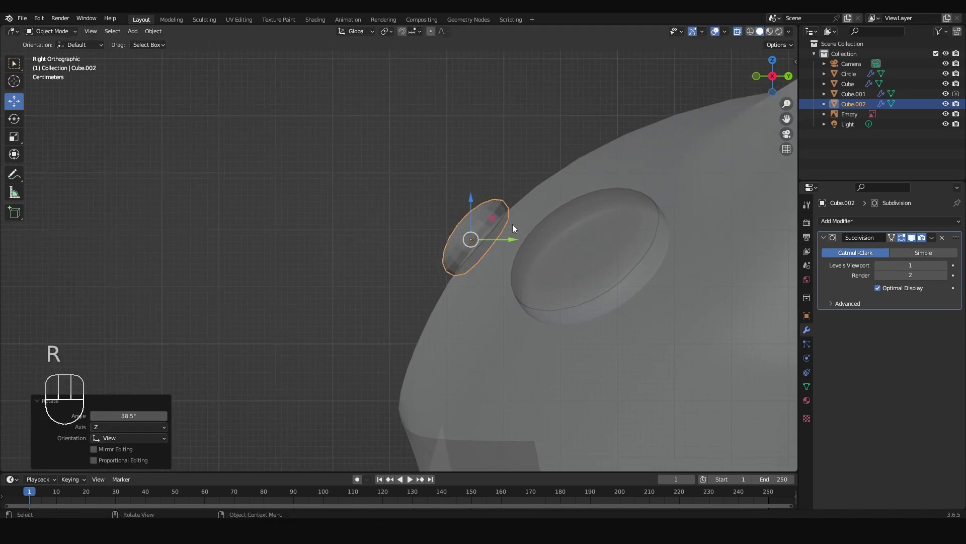
Flatten the nose piece into a thin oval disc and tilt it to match the hood's front slope.
{"action": "key", "text": "KP_1"}
{"action": "key", "text": "s"}
{"action": "left_click_drag", "start_coordinate": [362, 37], "coordinate": [267, 118]}
{"action": "key", "text": "KP_3"}
{"action": "key", "text": "s"}
{"action": "key", "text": "z"}
{"action": "left_click_drag", "start_coordinate": [592, 189], "coordinate": [562, 234]}
Slide the flattened nose disc along its depth axis so it rests against the hood surface.
{"action": "key", "text": "s"}
{"action": "key", "text": "y"}
{"action": "left_click_drag", "start_coordinate": [534, 217], "coordinate": [539, 258]}
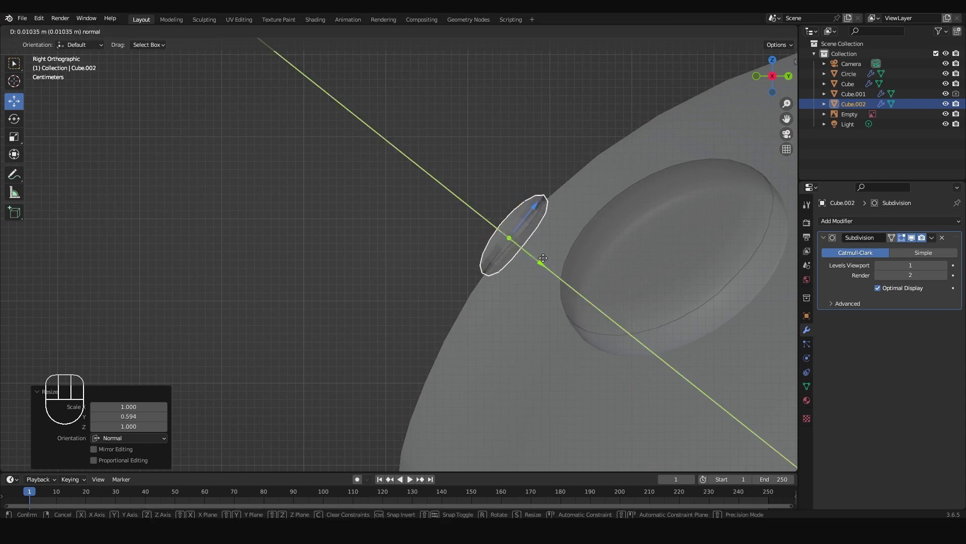
{"action": "key", "text": "r"}
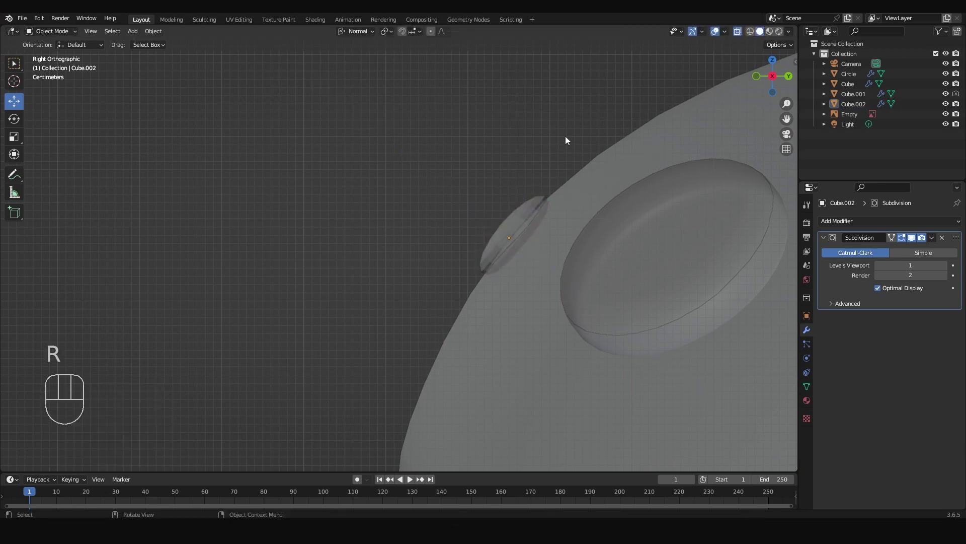
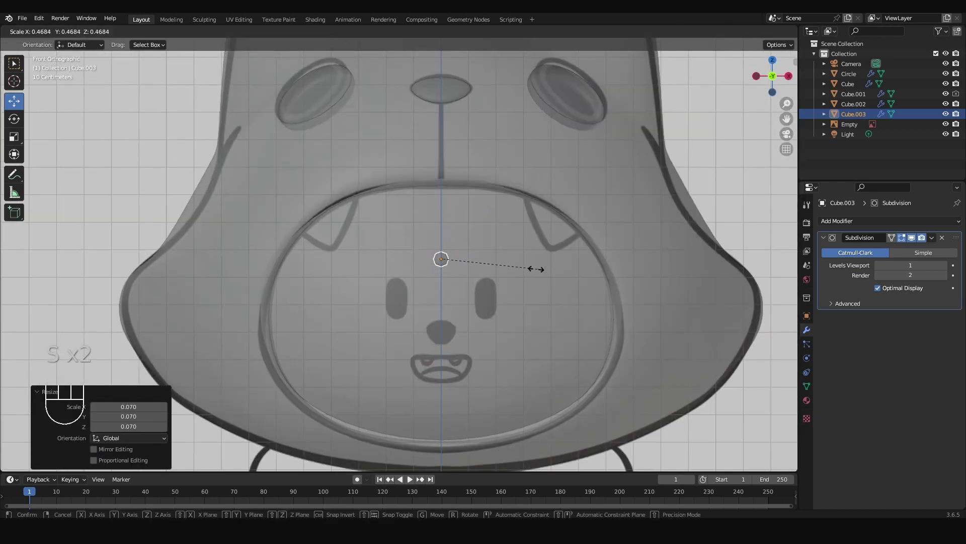
Confirm the smaller copy and move it just below the nose mark on the hood front.
{"action": "key", "text": "KP_3"}
{"action": "middle_click", "coordinate": [396, 293]}
{"action": "key", "text": "g"}
{"action": "left_click_drag", "start_coordinate": [392, 234], "coordinate": [413, 219]}
{"action": "middle_click", "coordinate": [551, 142]}
{"action": "middle_click", "coordinate": [517, 259]}
Squash the copy along Y into a thin bar and start tilting it to the hood's angle.
{"action": "key", "text": "Tab"}
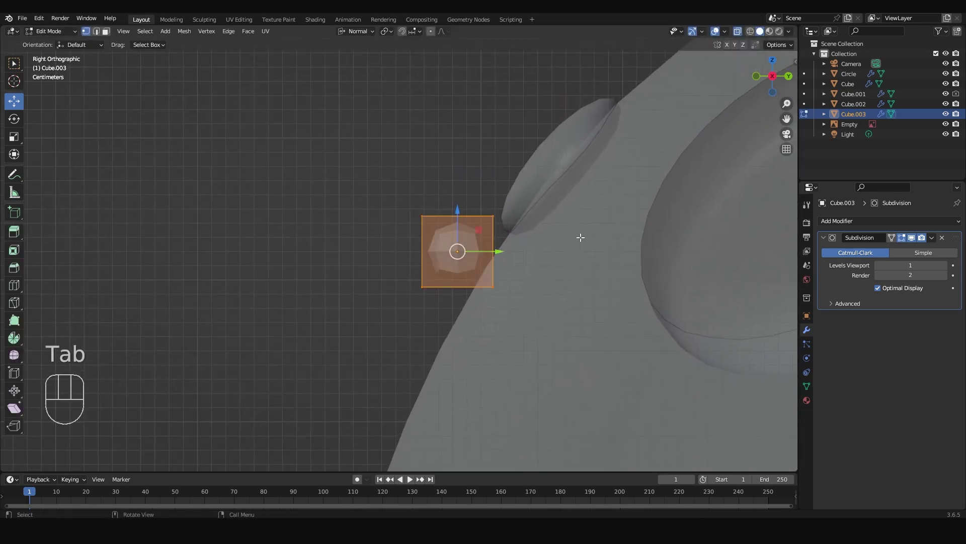
{"action": "key", "text": "s"}
{"action": "key", "text": "y"}
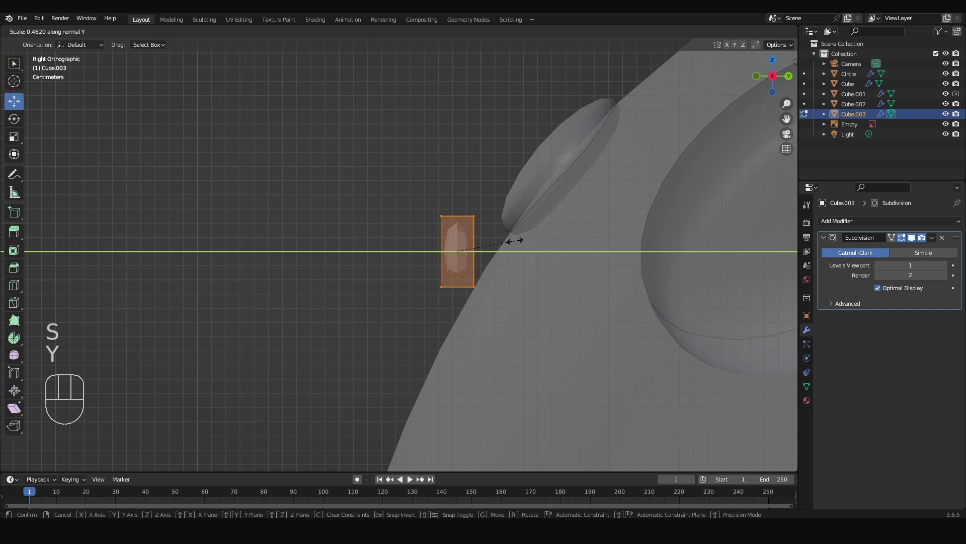
{"action": "key", "text": "r"}
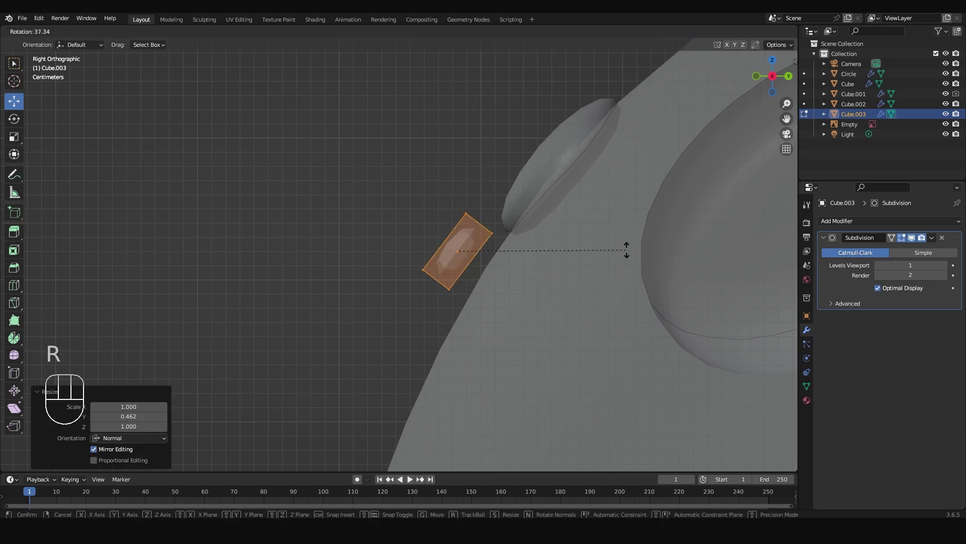
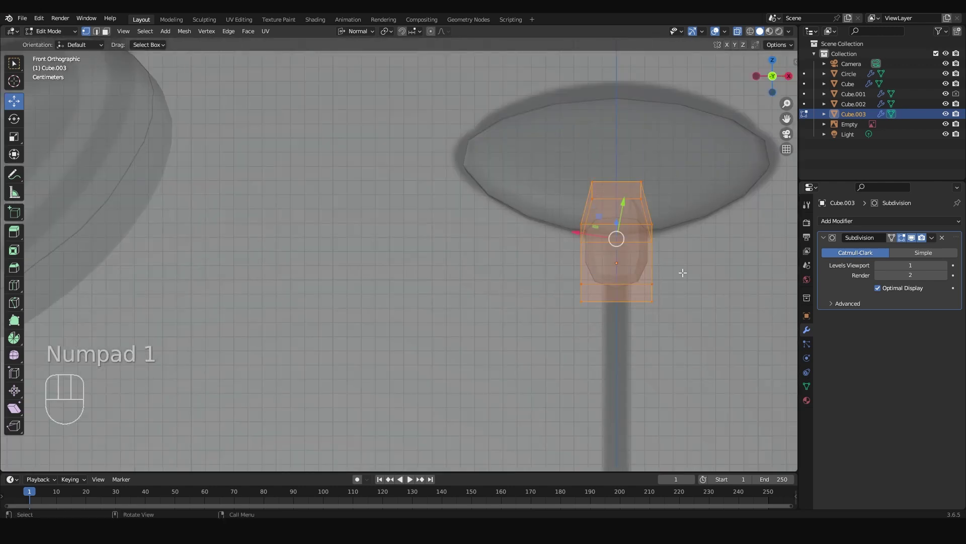
Narrow Cube.003 along X into a thin strip and move its edge loops to bend it along the hood curve.
{"action": "key", "text": "Tab"}
{"action": "key", "text": "s"}
{"action": "key", "text": "x"}
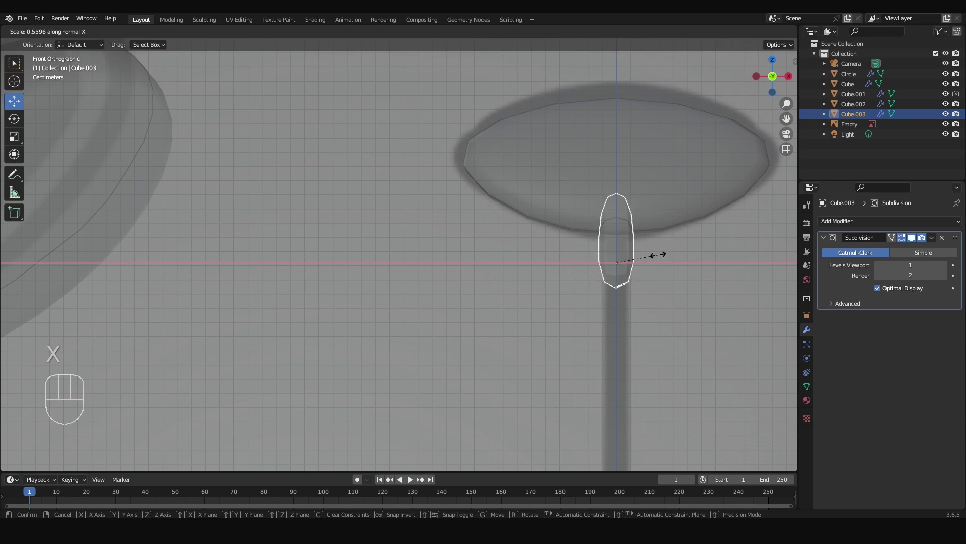
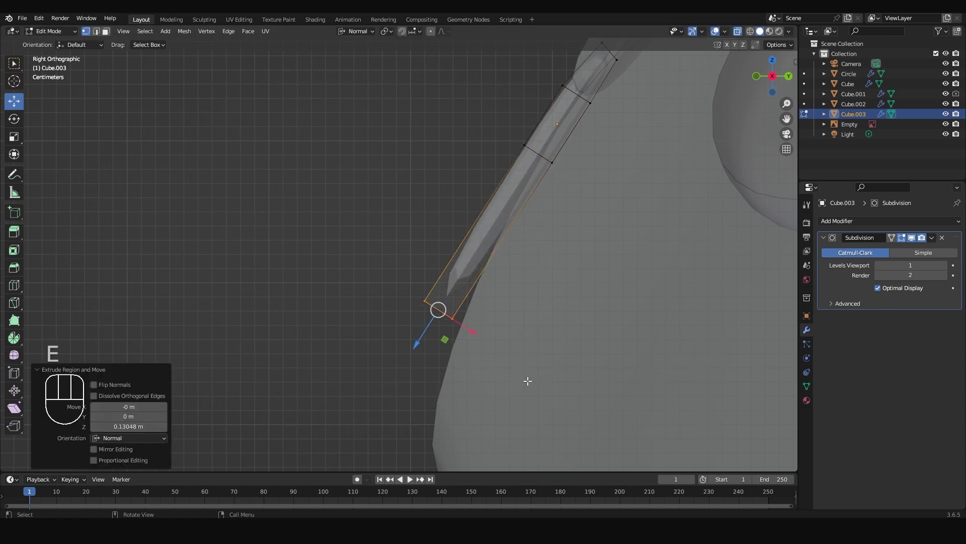
{"action": "key", "text": "r"}
{"action": "key", "text": "g"}
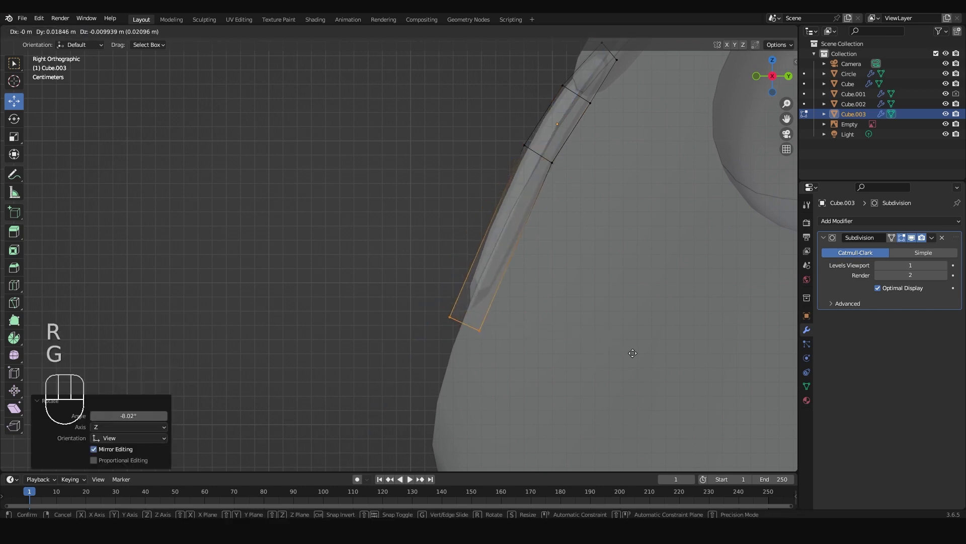
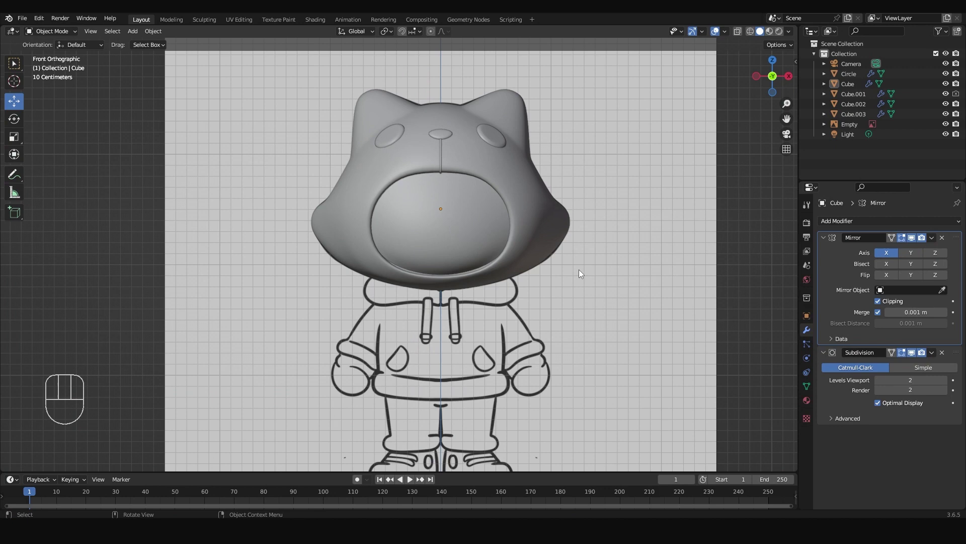
With the model see-through, add a new subdivided cube and move it down over the drawn torso.
{"action": "left_click", "coordinate": [569, 263]}
{"action": "left_click", "coordinate": [533, 222]}
{"action": "key", "text": "alt+z"}
{"action": "middle_click", "coordinate": [542, 267]}
{"action": "middle_click", "coordinate": [558, 260]}
{"action": "key", "text": "shift+a"}
{"action": "left_click_drag", "start_coordinate": [460, 396], "coordinate": [462, 351]}
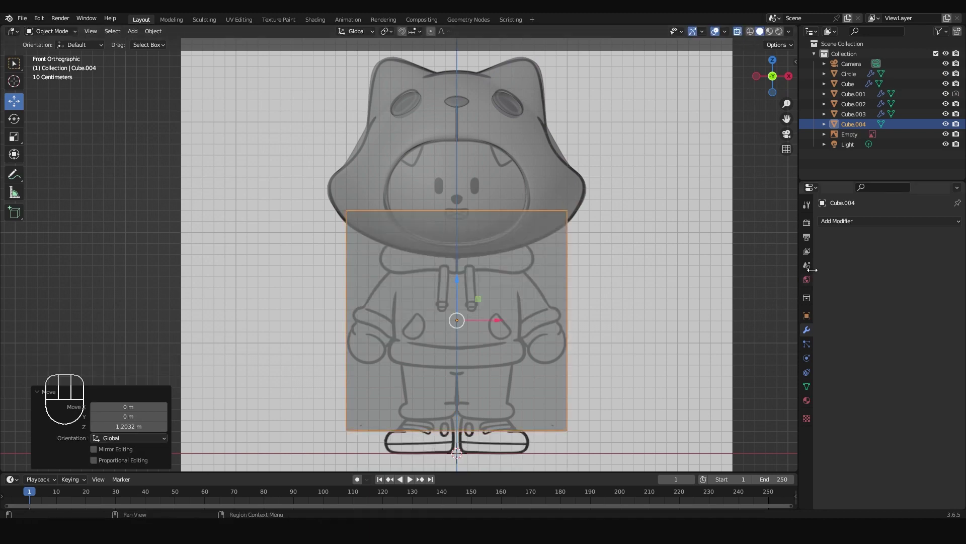
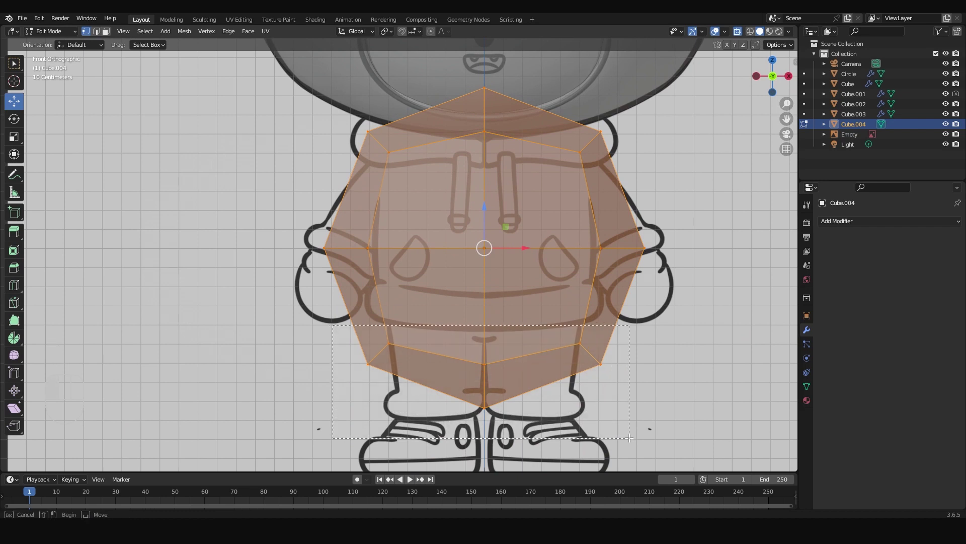
Scale the bottom vertices into a point and narrow the middle row to taper the piece.
{"action": "key", "text": "s"}
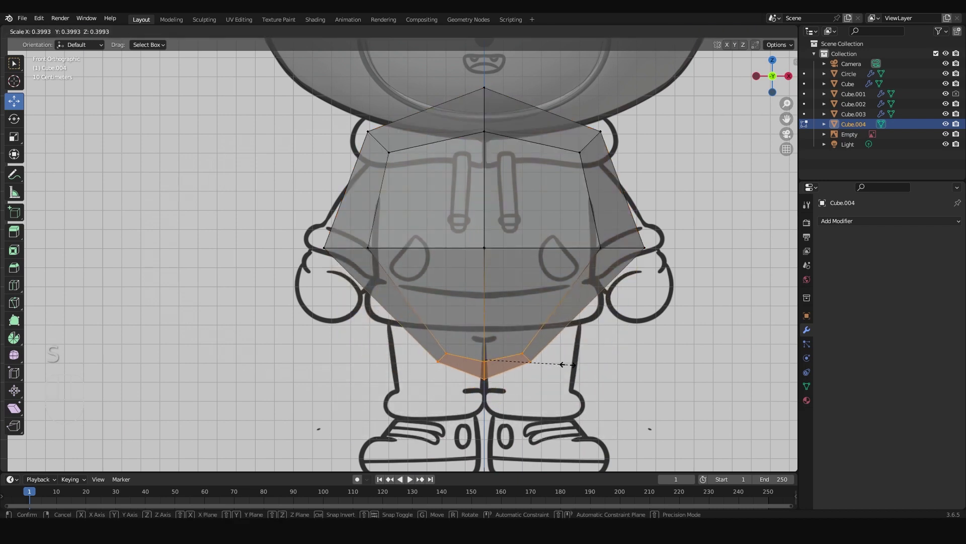
{"action": "key", "text": "s"}
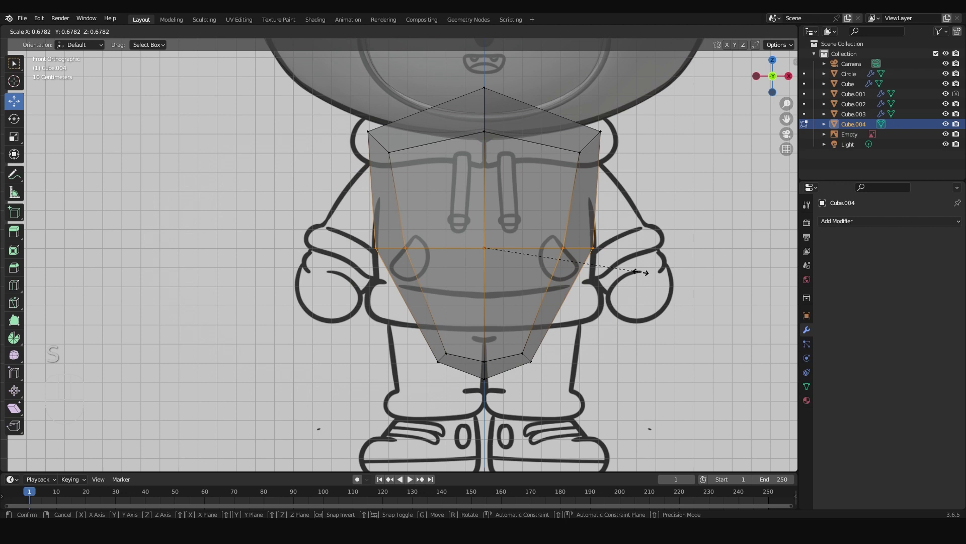
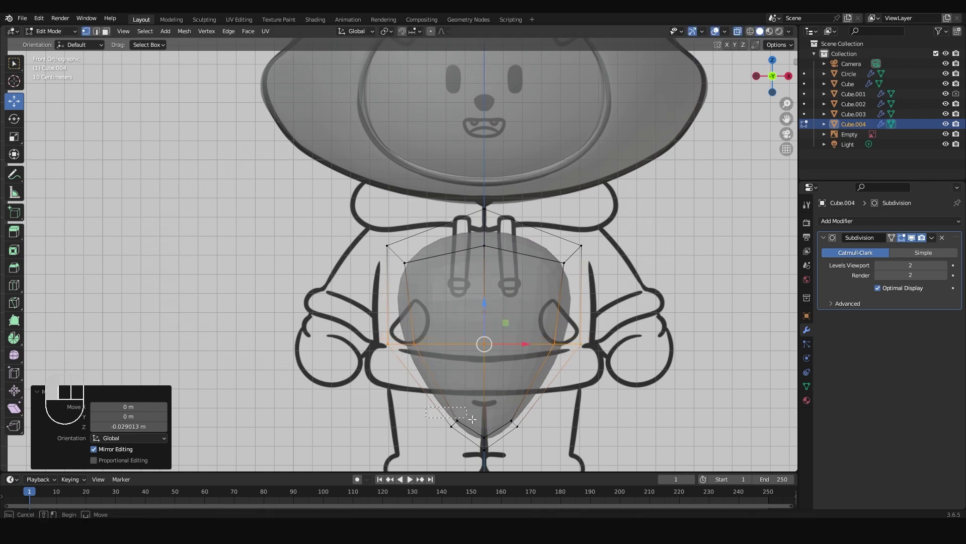
Narrow the piece's tip vertices and check the tapered shape from the side view.
{"action": "key", "text": "s"}
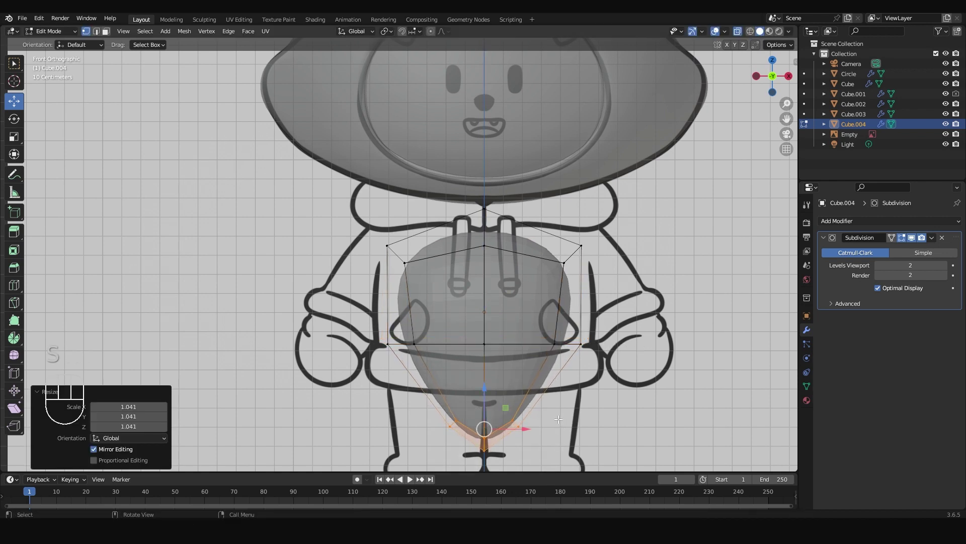
{"action": "key", "text": "KP_3"}
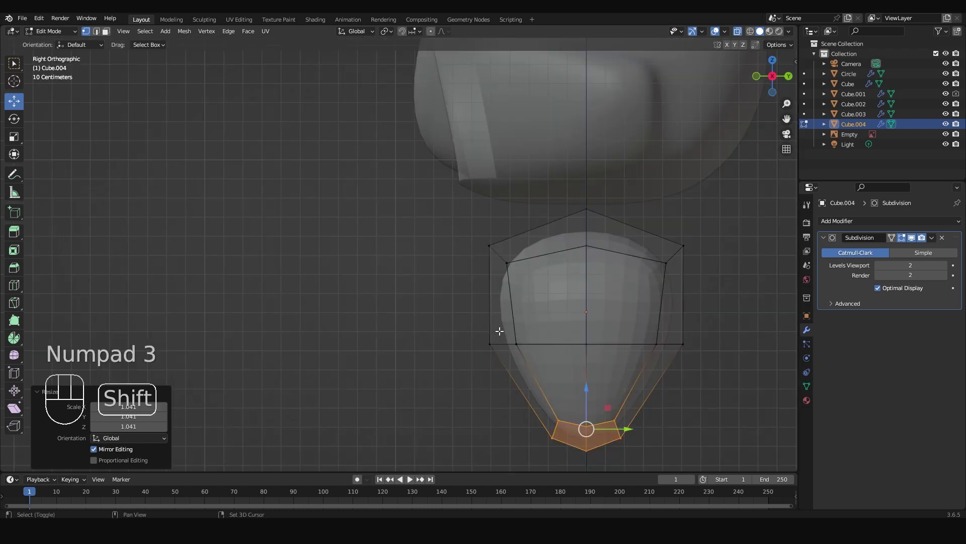
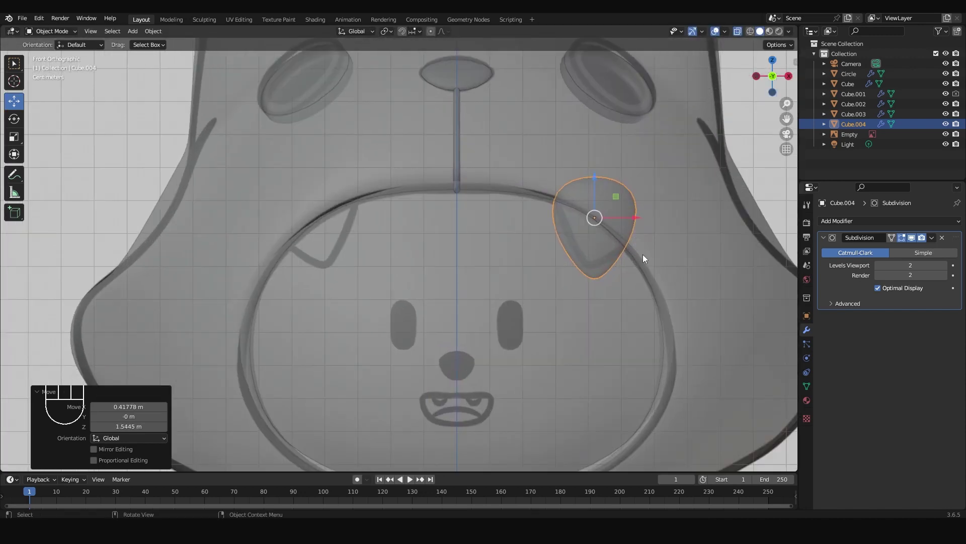
Move the fang toward the hood rim and tilt it in front view to match the rim's curve.
{"action": "key", "text": "KP_3"}
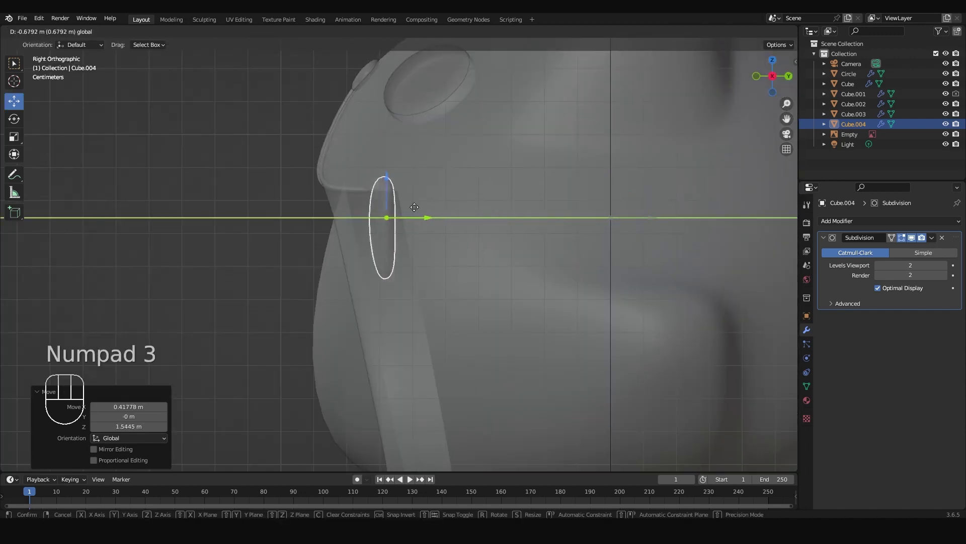
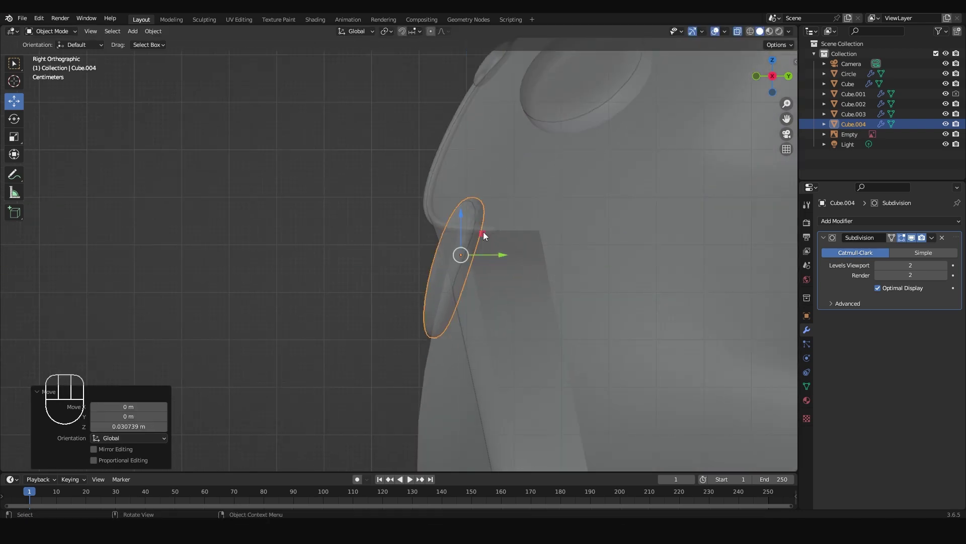
{"action": "key", "text": "KP_1"}
{"action": "key", "text": "r"}
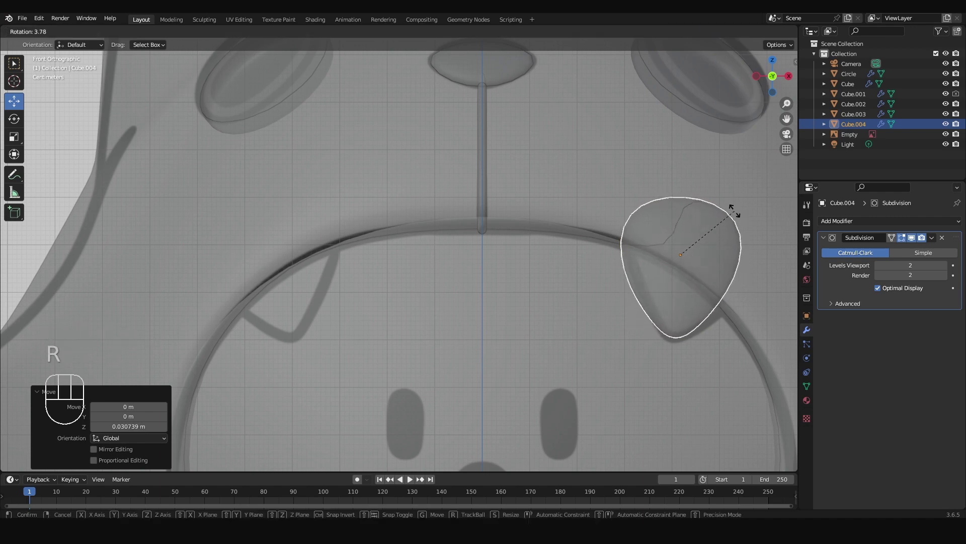
{"action": "left_click_drag", "start_coordinate": [640, 272], "coordinate": [605, 238]}
{"action": "scroll", "scroll_direction": "down", "scroll_amount": 3}
{"action": "left_click_drag", "start_coordinate": [363, 33], "coordinate": [605, 234]}
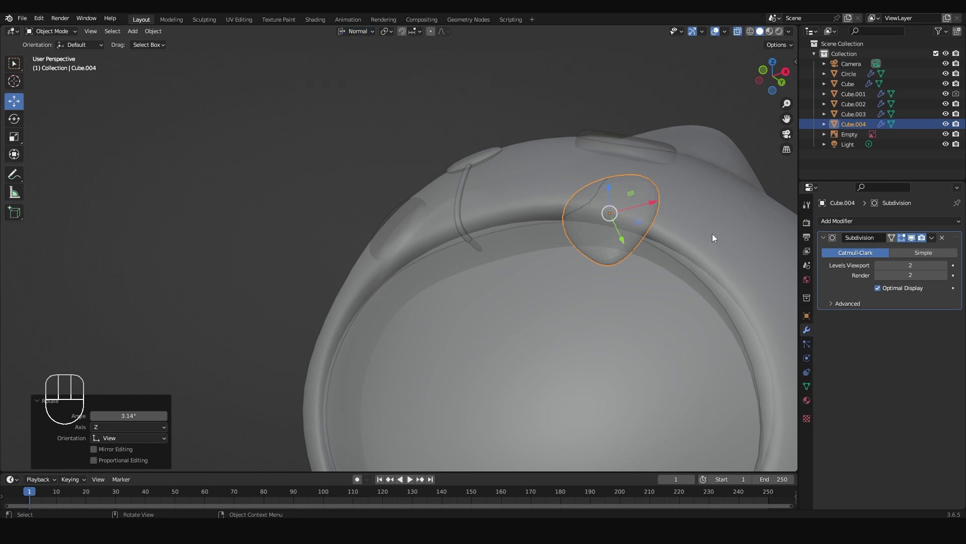
Rotate the fang about its own Y and Z axes in normal orientation and confirm the tilt.
{"action": "key", "text": "r"}
{"action": "key", "text": "y"}
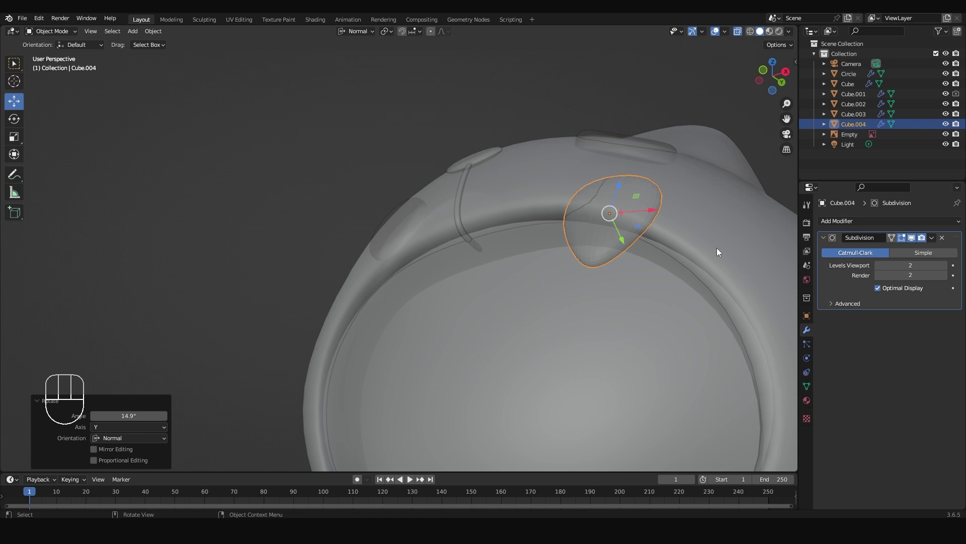
{"action": "key", "text": "r"}
{"action": "key", "text": "z"}
{"action": "key", "text": "r"}
{"action": "key", "text": "z"}
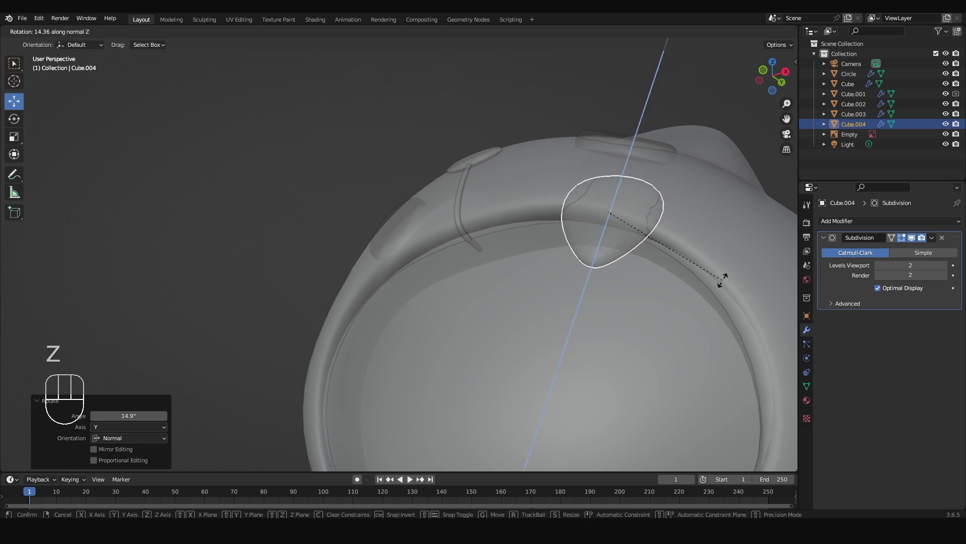
{"action": "left_click", "coordinate": [726, 282]}
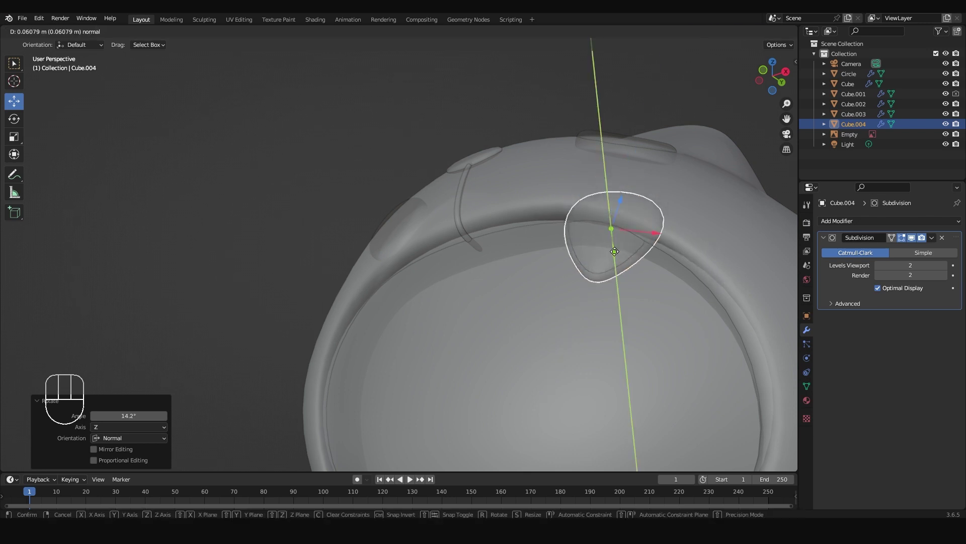
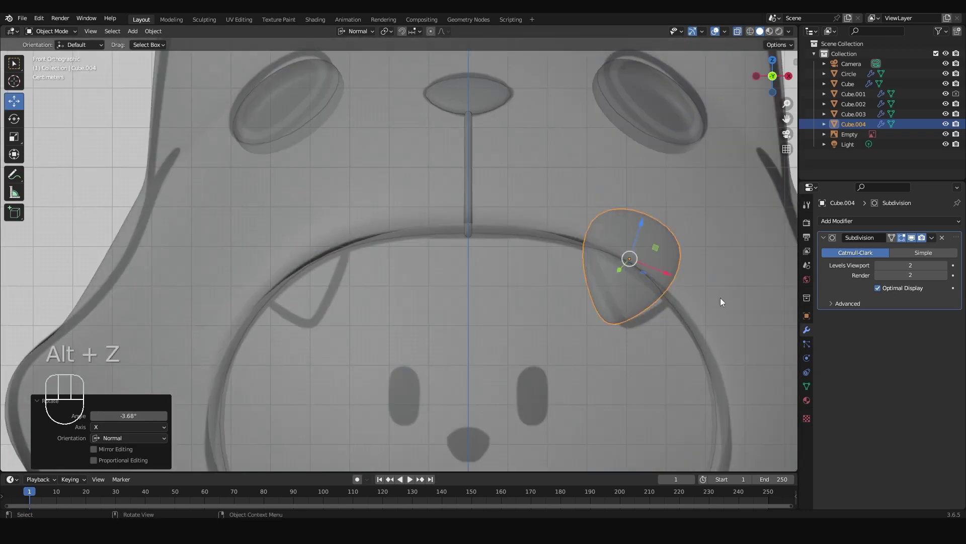
Nudge the fang into place and refine its rotation about X and Y until it sits on the rim.
{"action": "key", "text": "r"}
{"action": "left_click", "coordinate": [737, 285]}
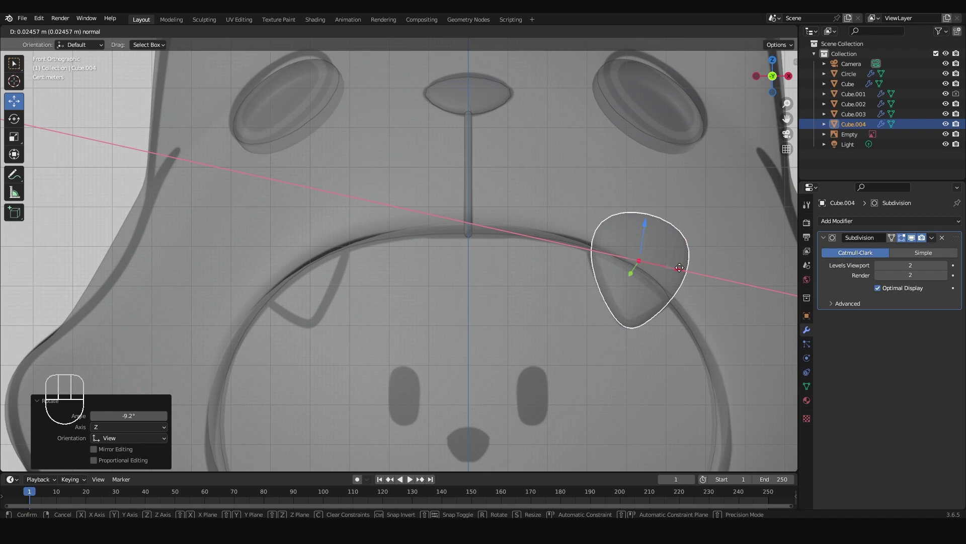
{"action": "key", "text": "r"}
{"action": "key", "text": "x"}
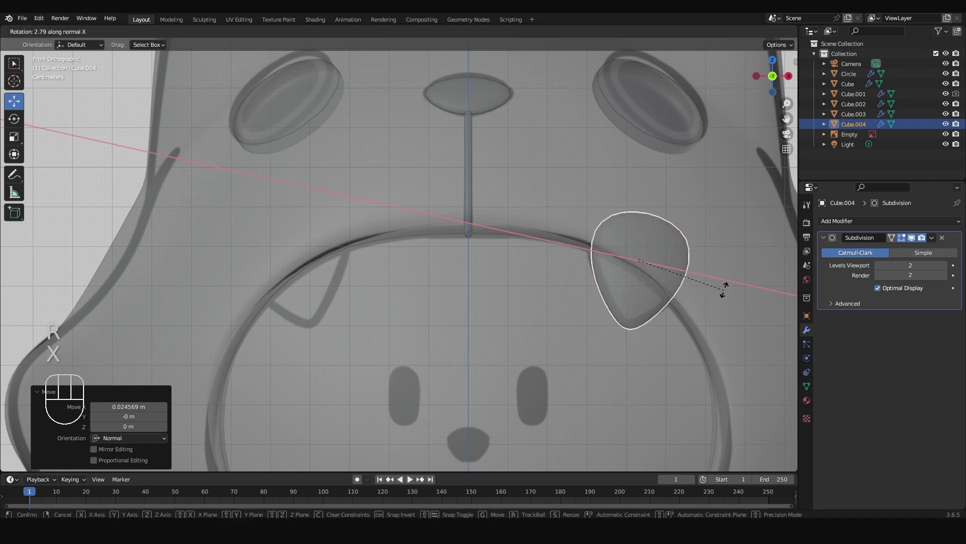
{"action": "key", "text": "r"}
{"action": "key", "text": "y"}
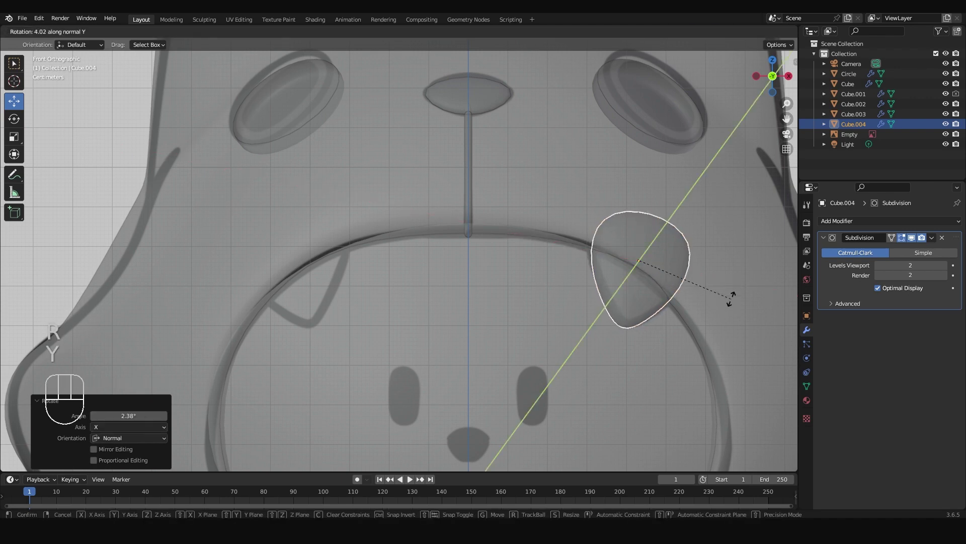
{"action": "left_click", "coordinate": [732, 305]}
Inspect the fang from several angles and give it a final Z-axis twist against the rim.
{"action": "left_click_drag", "start_coordinate": [689, 313], "coordinate": [693, 303]}
{"action": "left_click_drag", "start_coordinate": [672, 343], "coordinate": [638, 328]}
{"action": "left_click_drag", "start_coordinate": [629, 319], "coordinate": [541, 294]}
{"action": "left_click_drag", "start_coordinate": [559, 280], "coordinate": [565, 266]}
{"action": "left_click", "coordinate": [533, 294]}
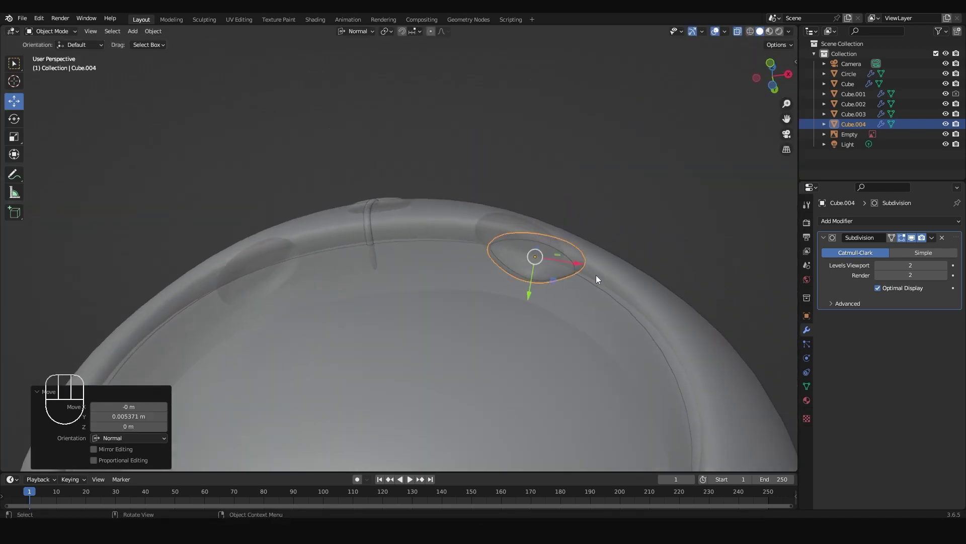
{"action": "key", "text": "r"}
{"action": "key", "text": "z"}
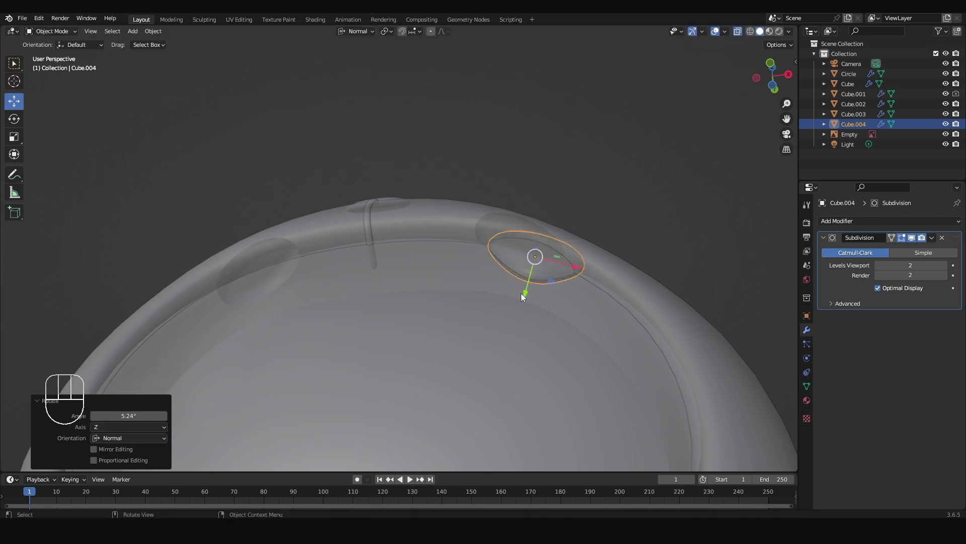
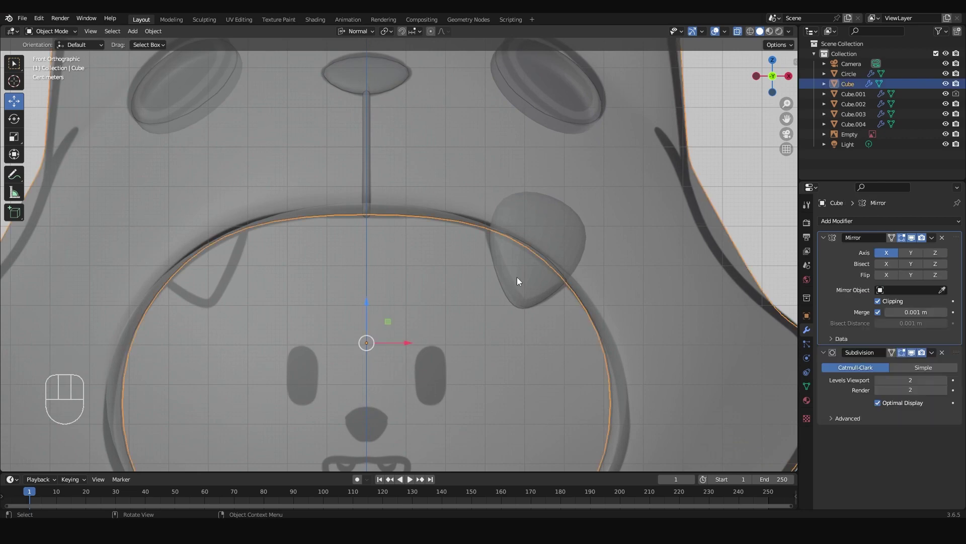
Give the fang a Mirror modifier across the hood's centre for a matching second fang.
{"action": "left_click", "coordinate": [544, 286]}
{"action": "left_click", "coordinate": [535, 268]}
{"action": "key", "text": "ctrl+s"}
{"action": "left_click_drag", "start_coordinate": [869, 224], "coordinate": [769, 343]}
{"action": "left_click_drag", "start_coordinate": [955, 326], "coordinate": [943, 251]}
{"action": "left_click", "coordinate": [945, 295]}
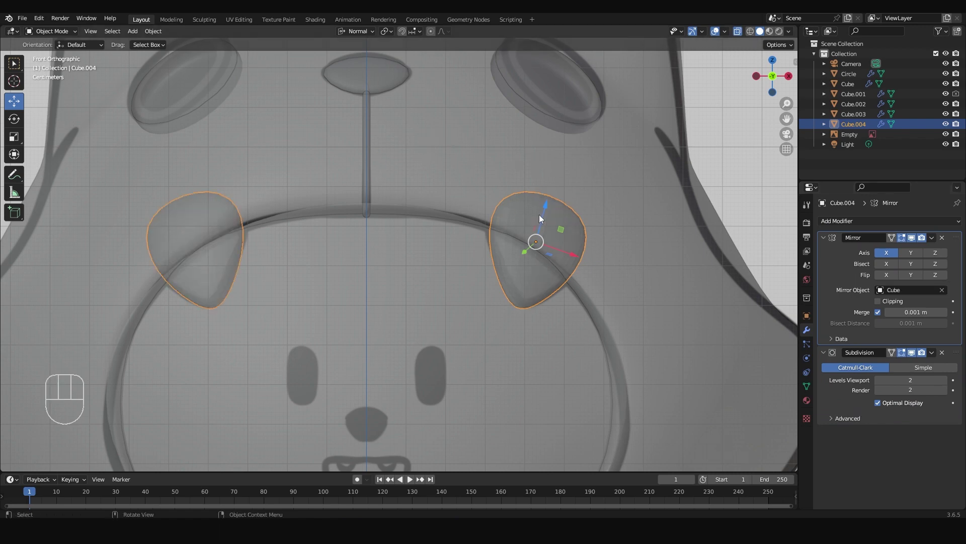
Save the project, make the hood see-through and frame the whole hood with the face drawing visible.
{"action": "key", "text": "ctrl+s"}
{"action": "key", "text": "alt+z"}
{"action": "middle_click", "coordinate": [528, 264]}
{"action": "left_click_drag", "start_coordinate": [616, 228], "coordinate": [627, 267]}
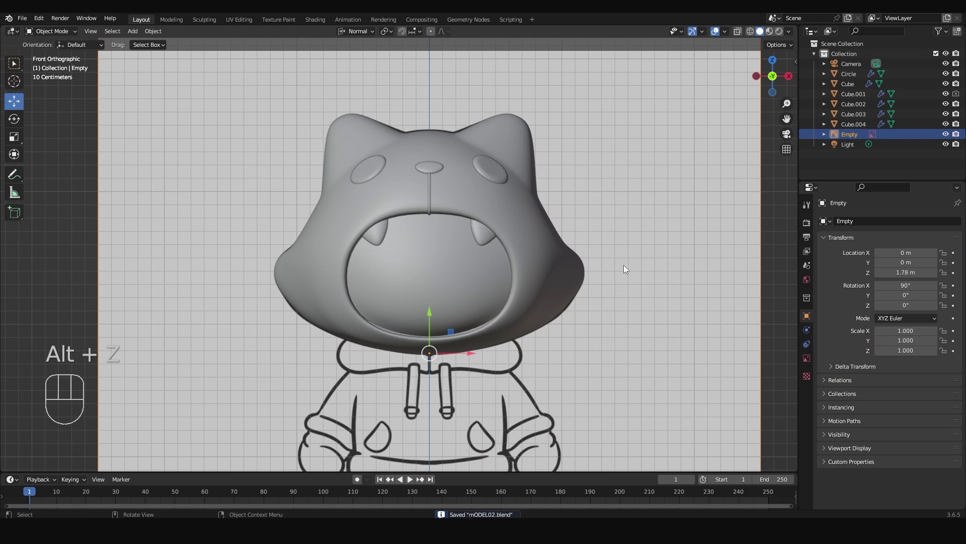
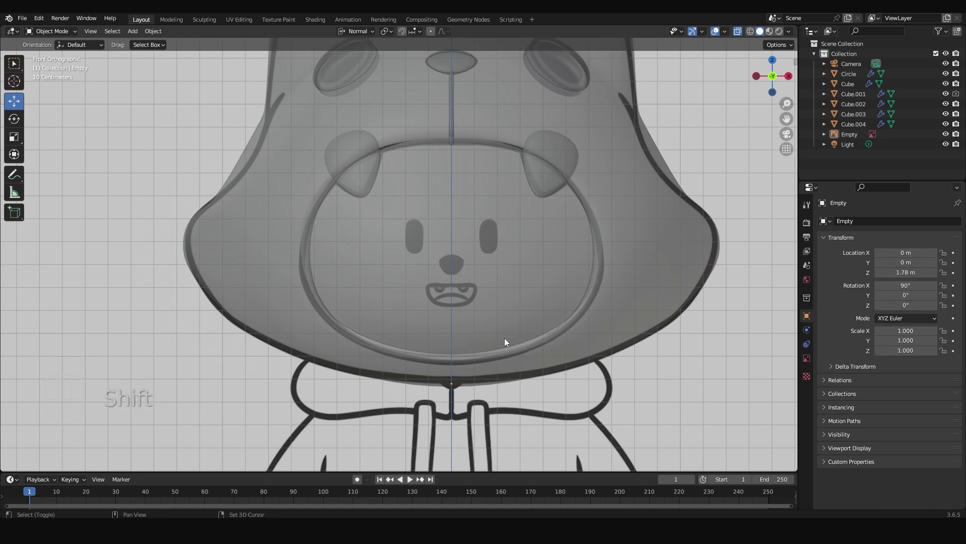
Add a subdivided cube and stretch it in Edit Mode into a tall oval eye on the face.
{"action": "key", "text": "shift+a"}
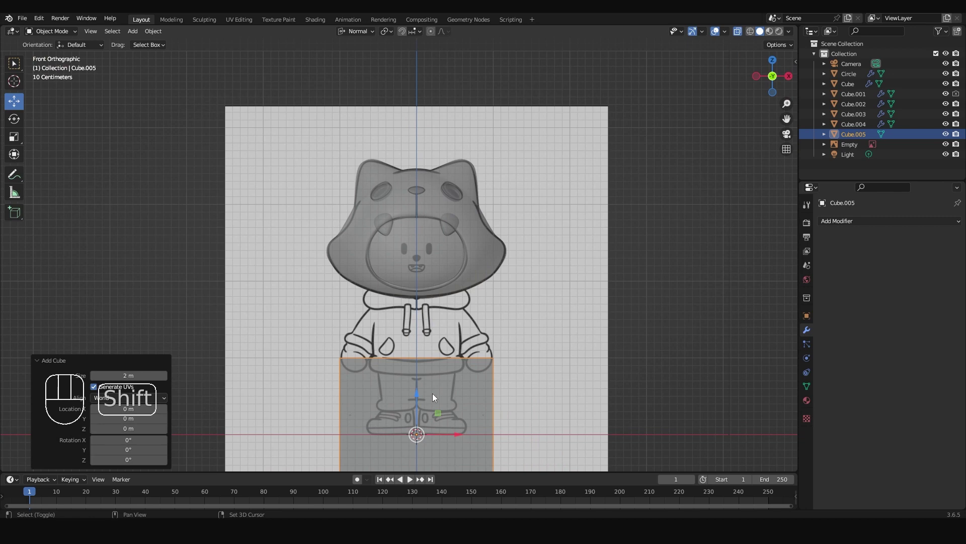
{"action": "key", "text": "s"}
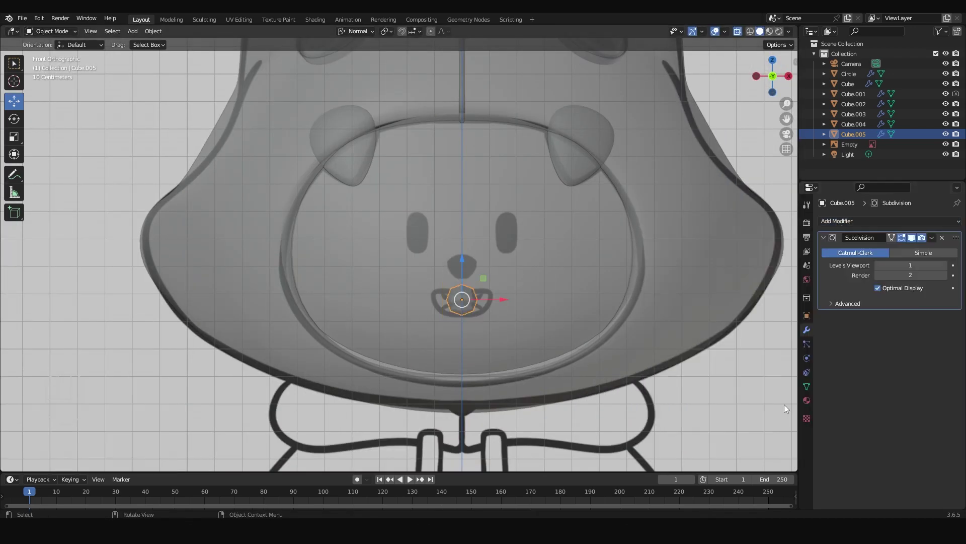
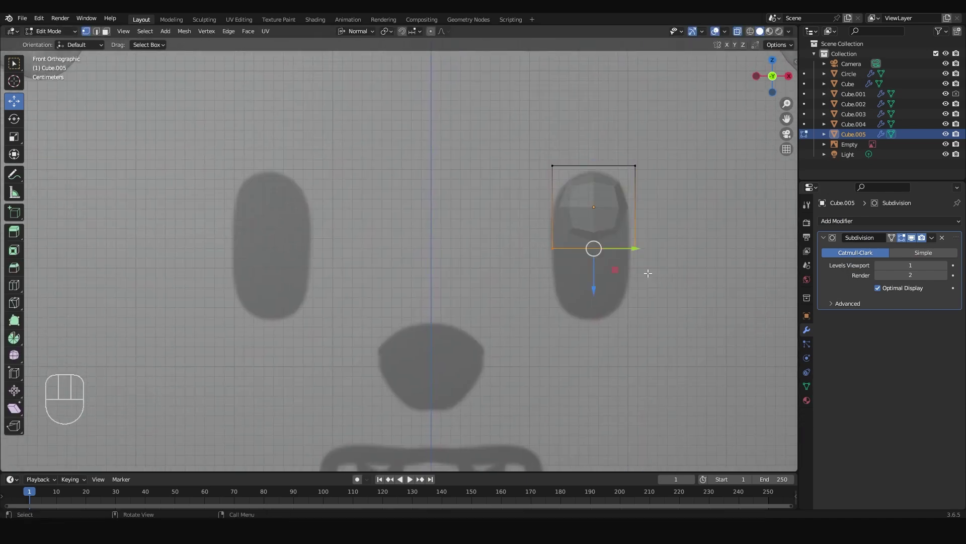
{"action": "key", "text": "e"}
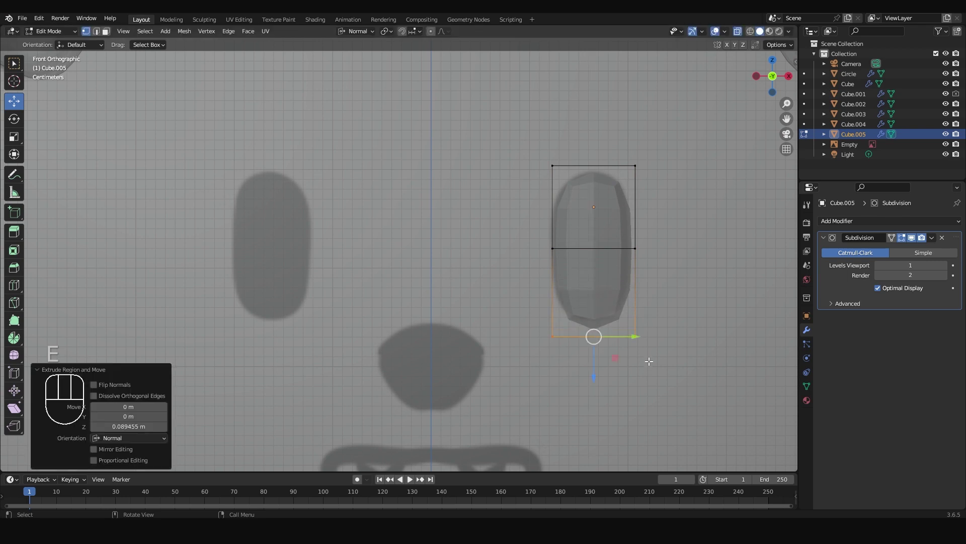
{"action": "key", "text": "Tab"}
Mirror the eye across Cube.001 for the second eye and check the pair from the front.
{"action": "left_click_drag", "start_coordinate": [601, 174], "coordinate": [597, 161]}
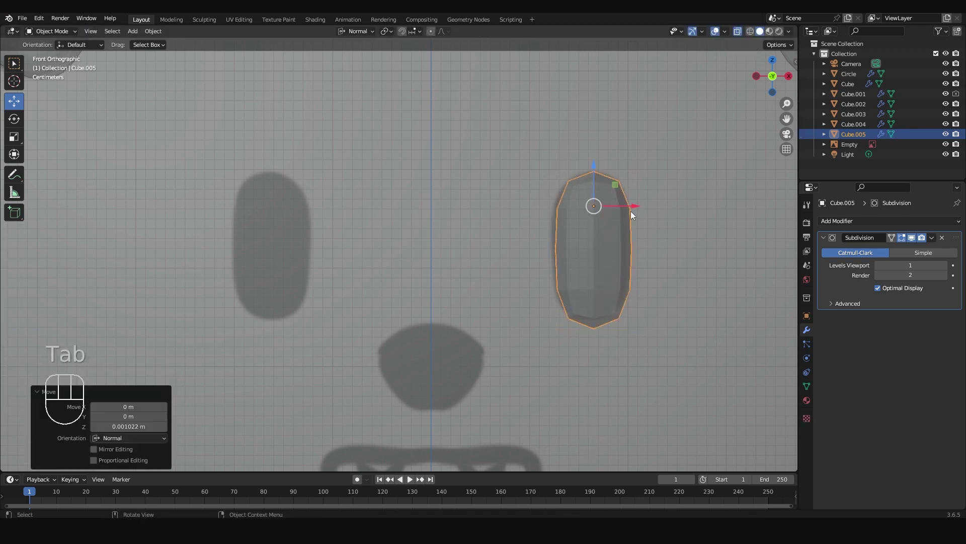
{"action": "left_click_drag", "start_coordinate": [616, 236], "coordinate": [660, 287]}
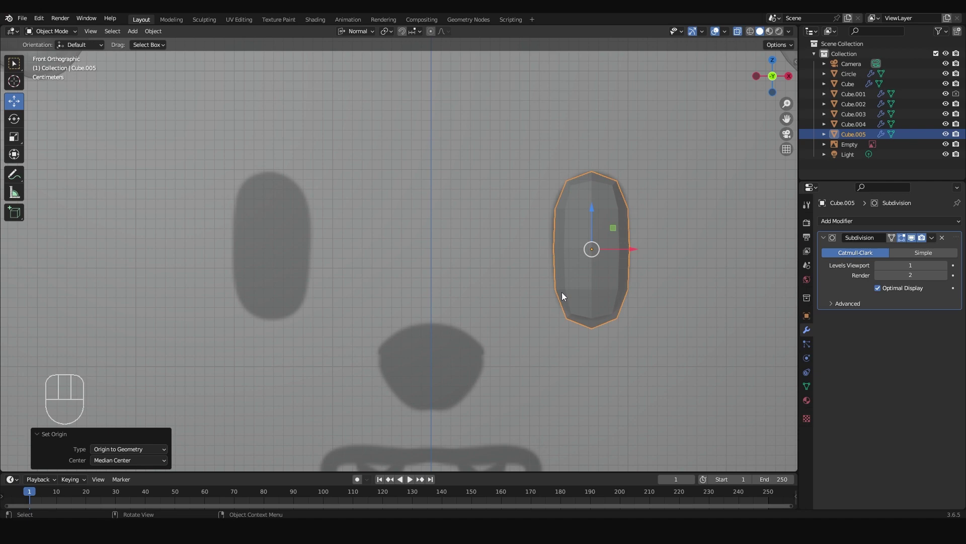
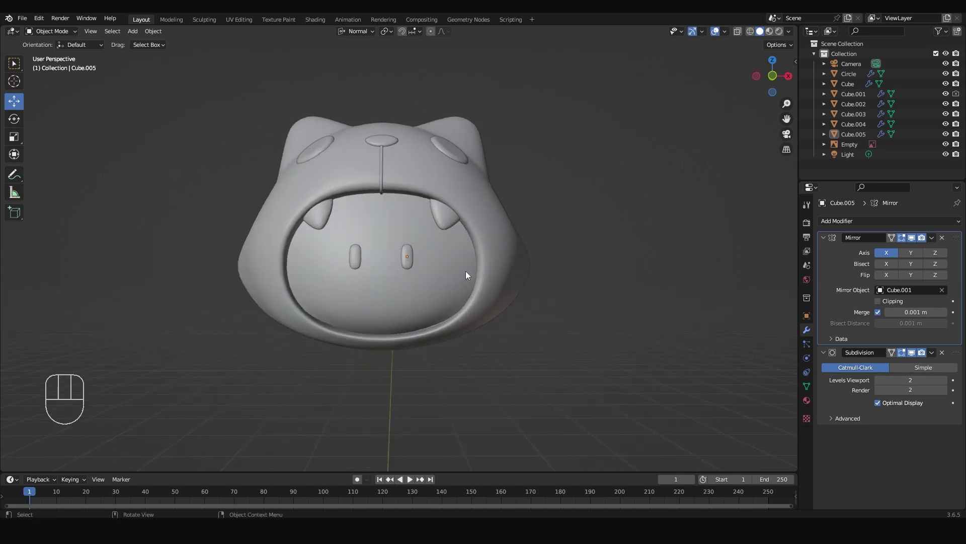
{"action": "key", "text": "KP_1"}
{"action": "left_click_drag", "start_coordinate": [489, 285], "coordinate": [521, 249]}
Add a new cube between the eyes and shrink it to nose size.
{"action": "left_click_drag", "start_coordinate": [574, 258], "coordinate": [523, 290]}
{"action": "key", "text": "alt+z"}
{"action": "key", "text": "shift+a"}
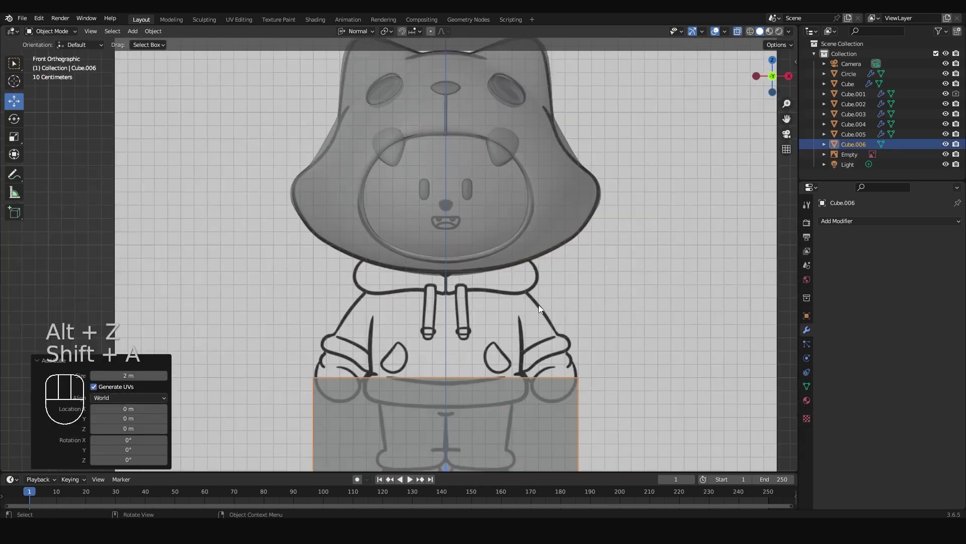
{"action": "key", "text": "s"}
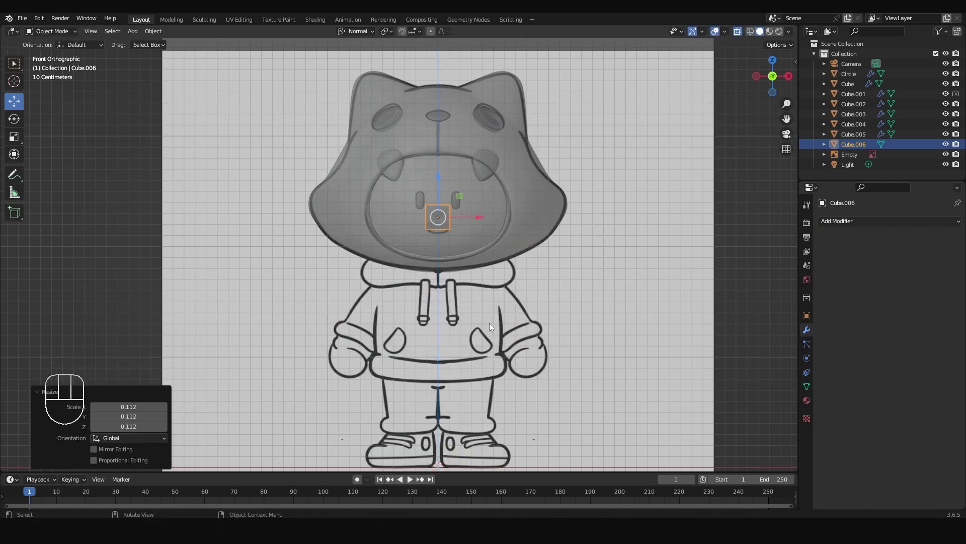
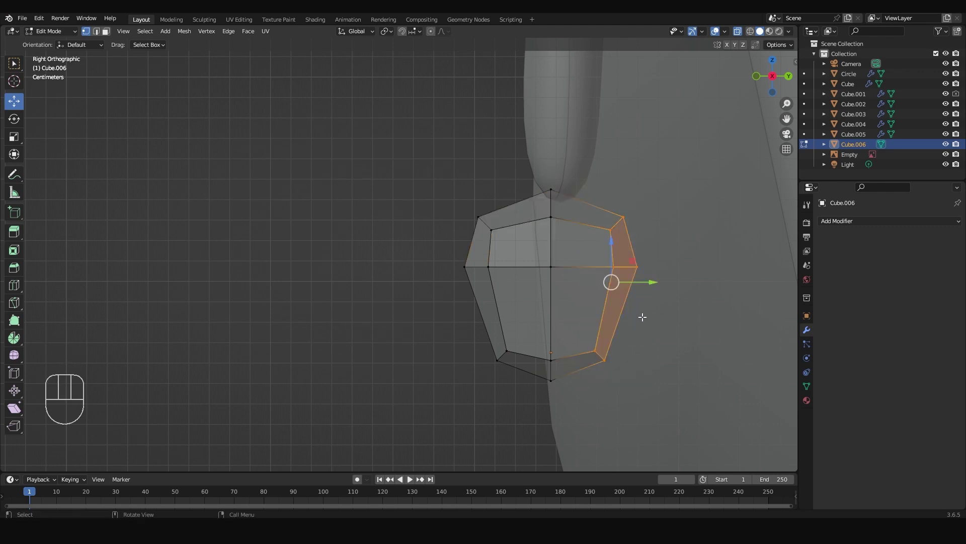
Scale the nose's back faces to 0 along Y so it sits flat against the head.
{"action": "key", "text": "s"}
{"action": "key", "text": "y"}
{"action": "key", "text": "KP_0"}
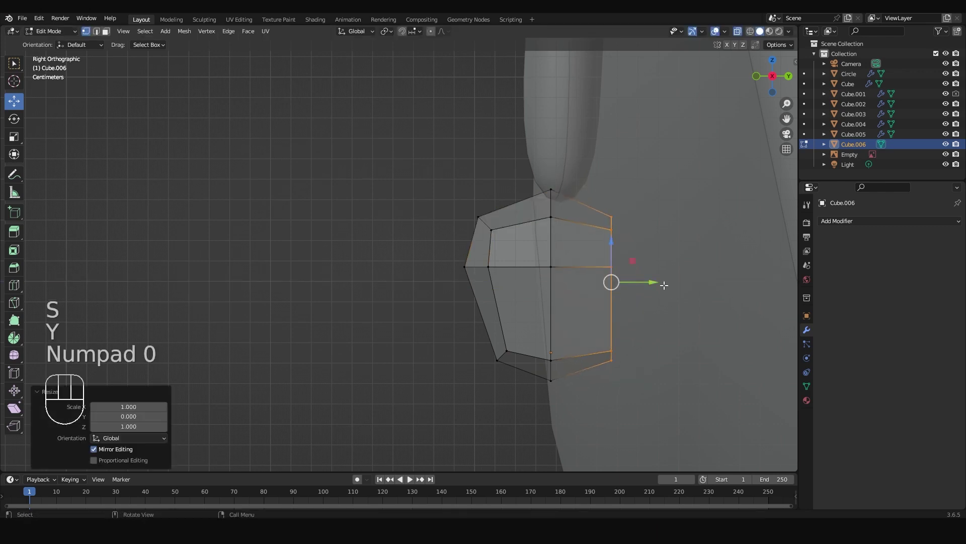
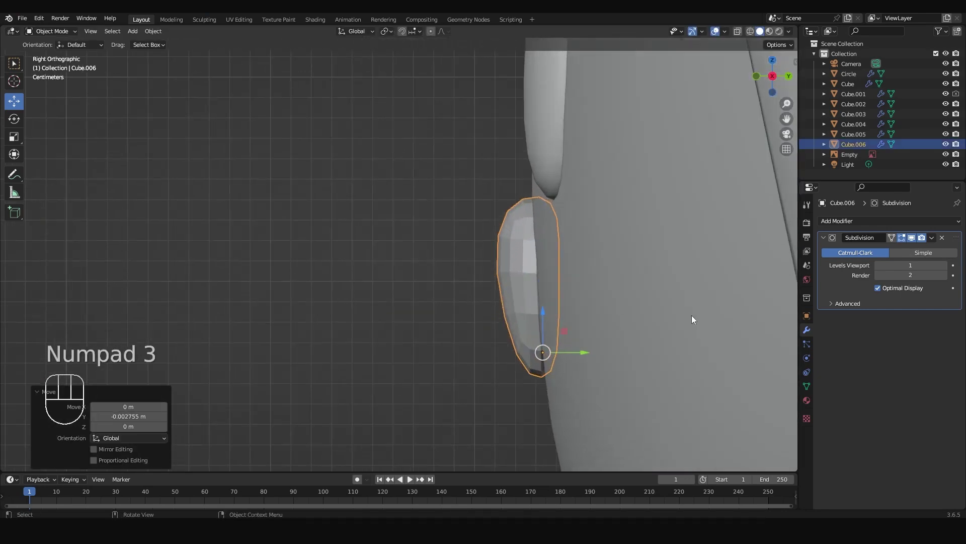
Rotate the nose so it tilts to follow the slope of the face.
{"action": "key", "text": "r"}
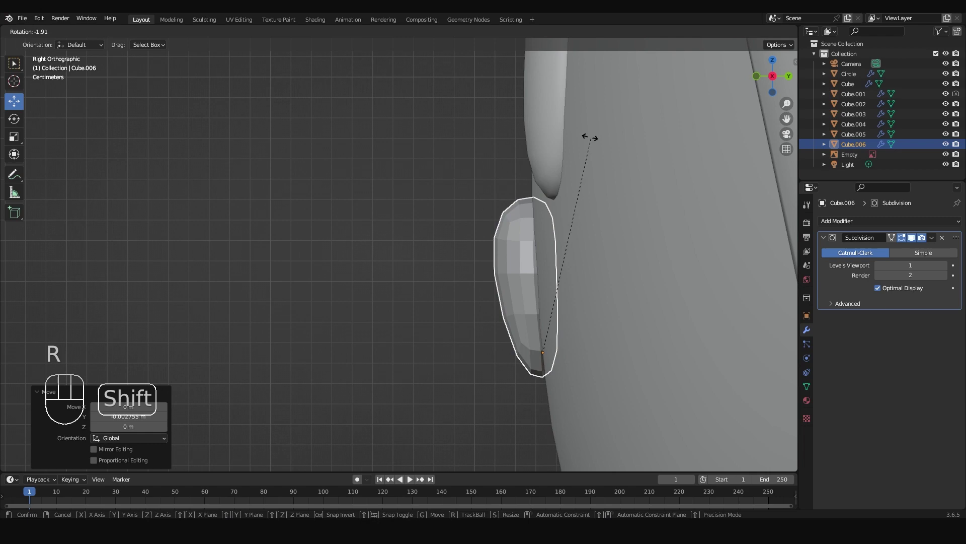
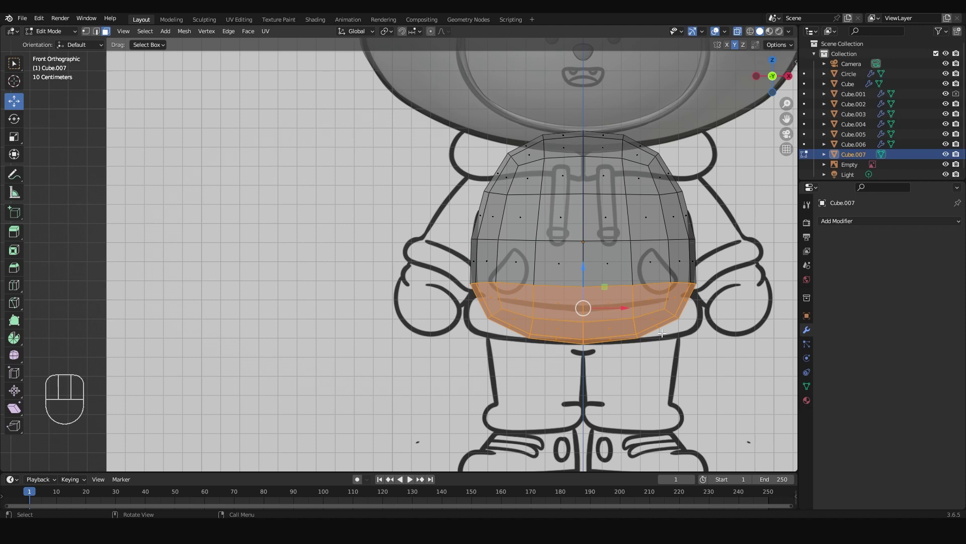
Separate the bottom band into its own object and delete the torso's left half for mirroring.
{"action": "key", "text": "p"}
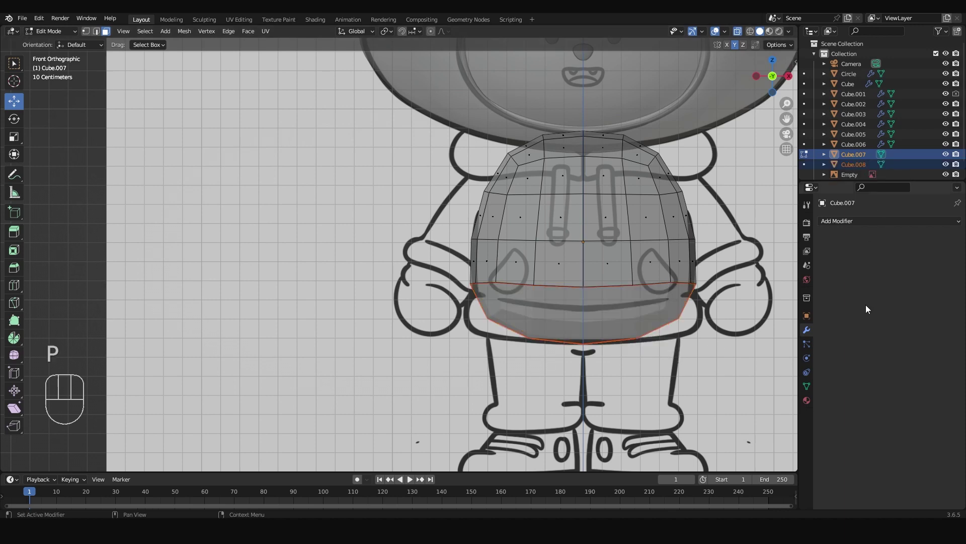
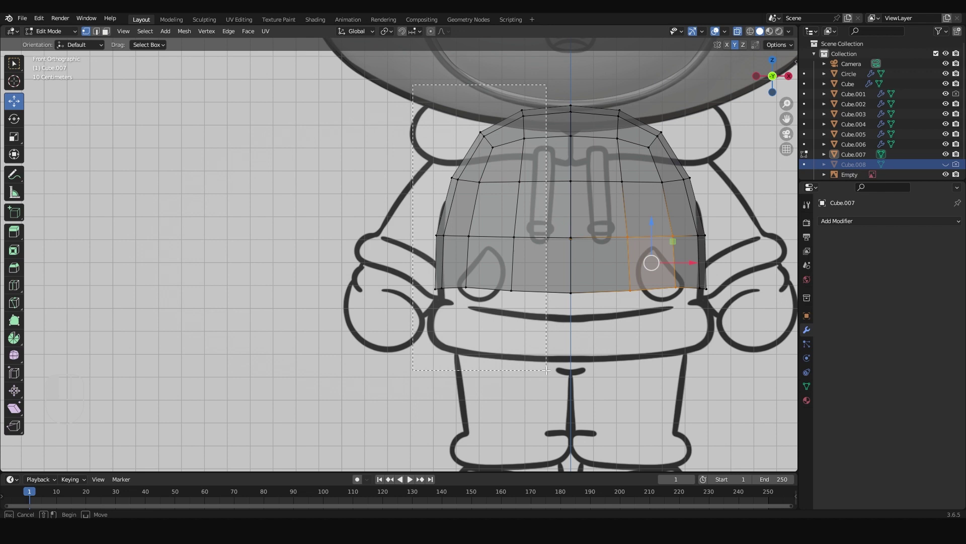
{"action": "key", "text": "x"}
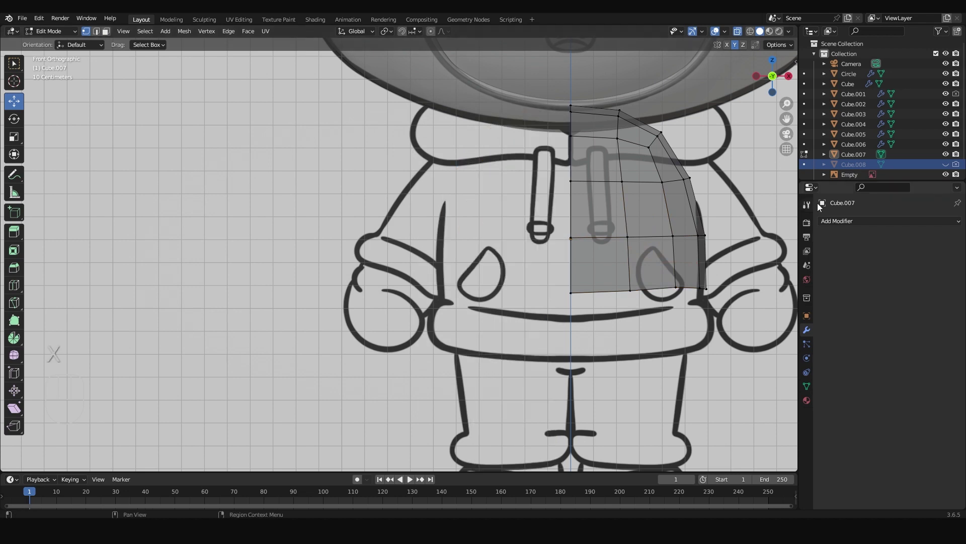
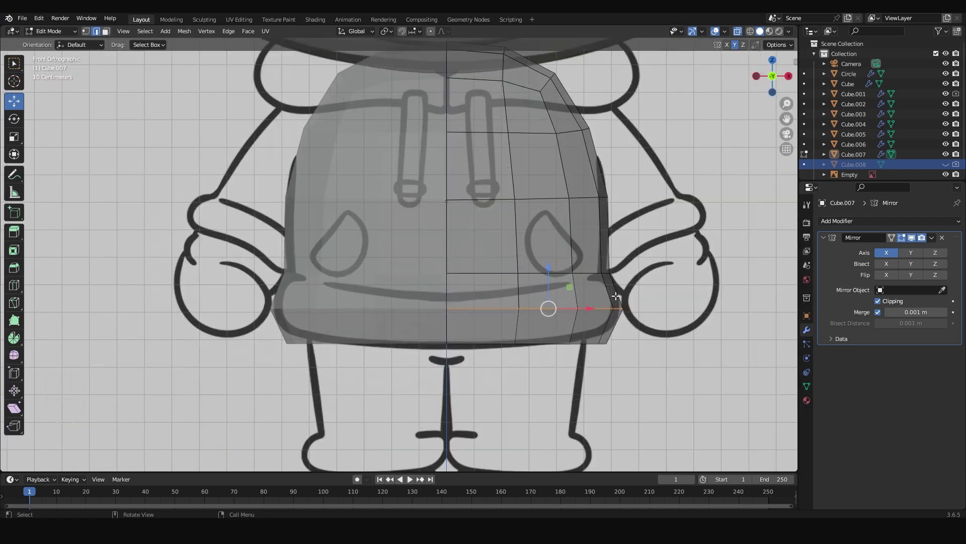
Bevel the bottom rows of the body to start the rounded hem.
{"action": "key", "text": "ctrl+b"}
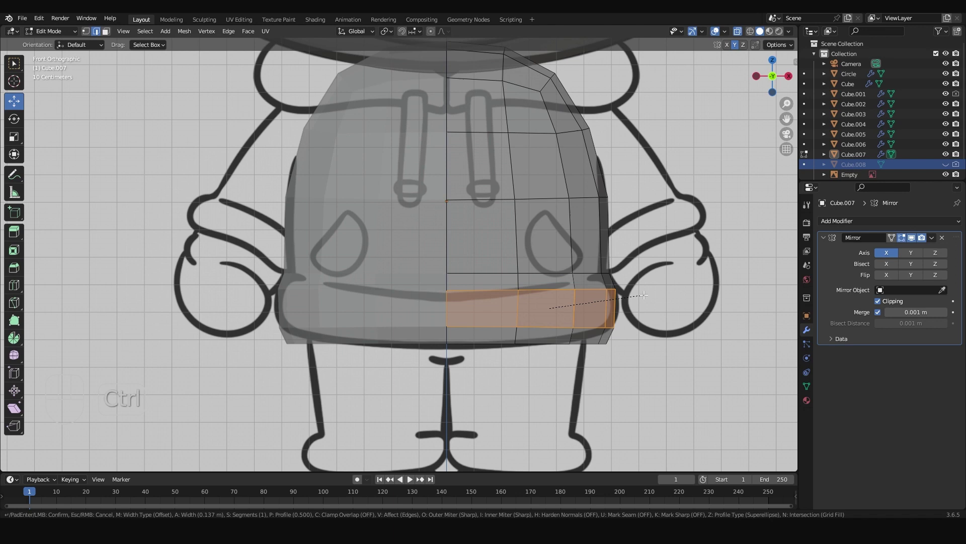
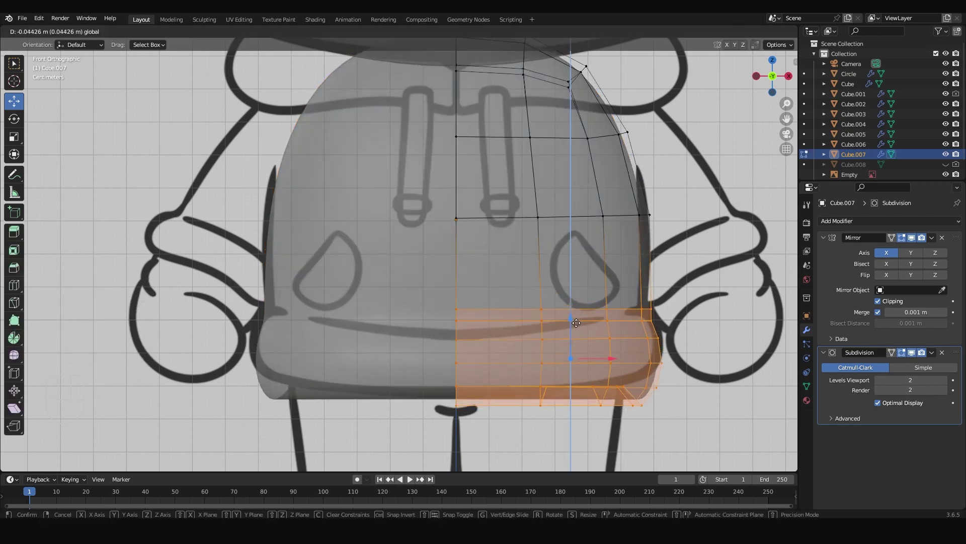
Leave Edit Mode, inspect the smoothed hoodie body from several angles and return to front view.
{"action": "key", "text": "Tab"}
{"action": "key", "text": "alt+z"}
{"action": "left_click_drag", "start_coordinate": [620, 309], "coordinate": [510, 333]}
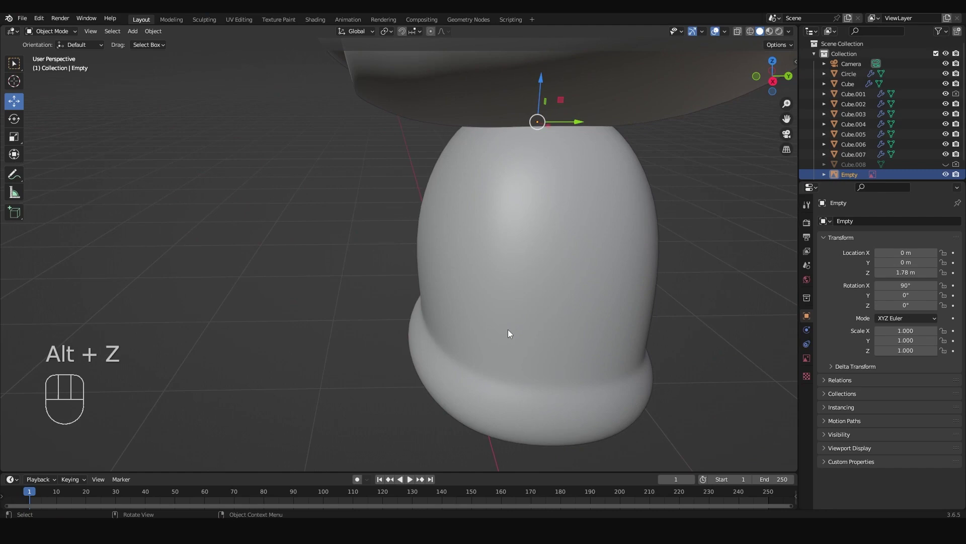
{"action": "left_click_drag", "start_coordinate": [519, 327], "coordinate": [518, 314]}
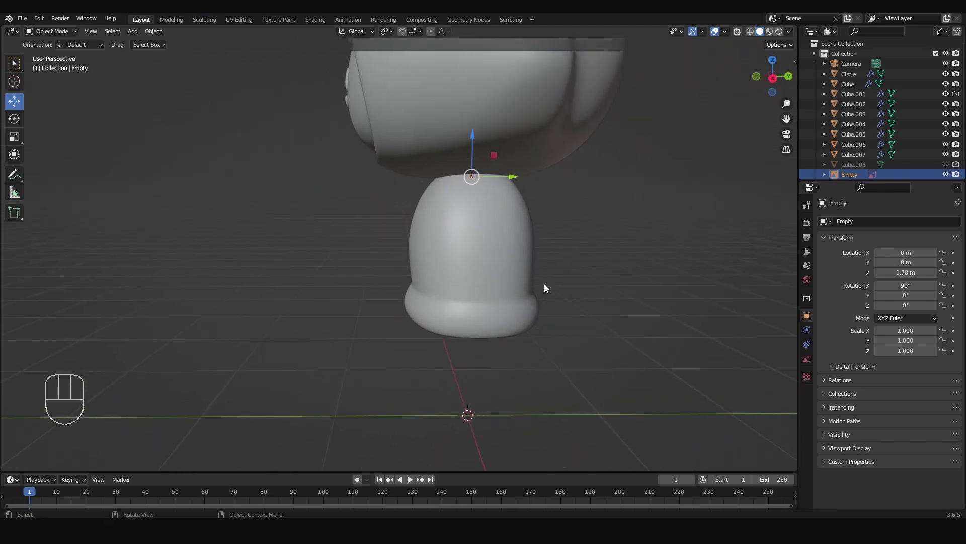
{"action": "left_click", "coordinate": [483, 234]}
{"action": "key", "text": "KP_1"}
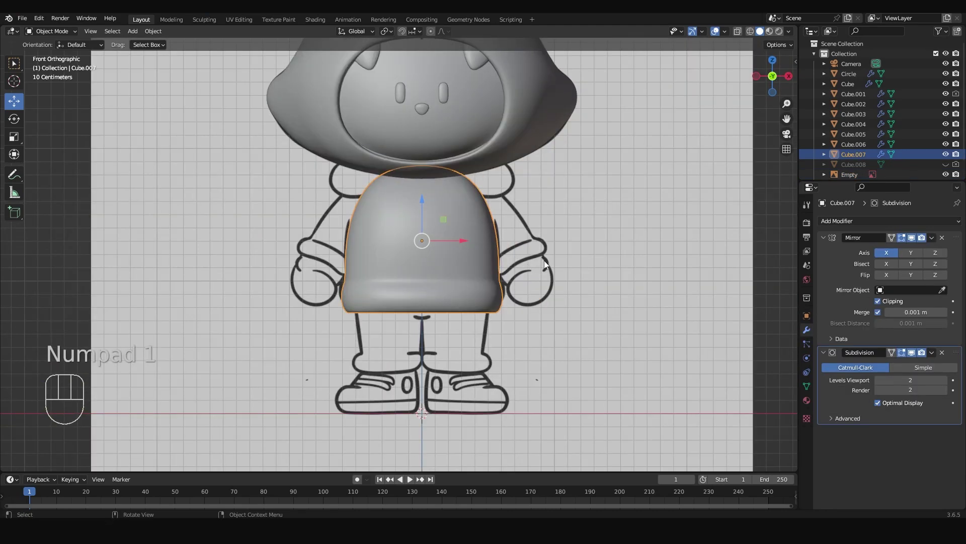
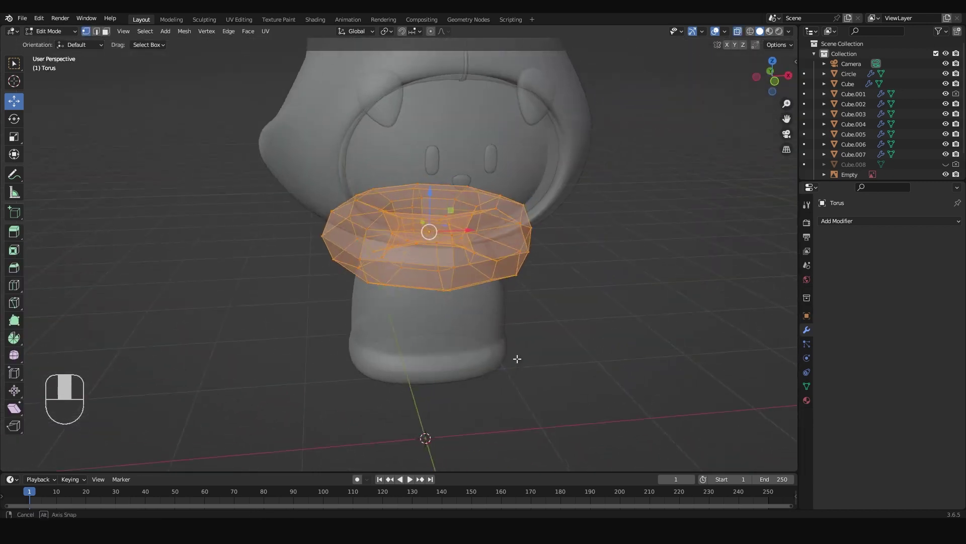
Scale the torus down into a narrower ring around the neck.
{"action": "key", "text": "s"}
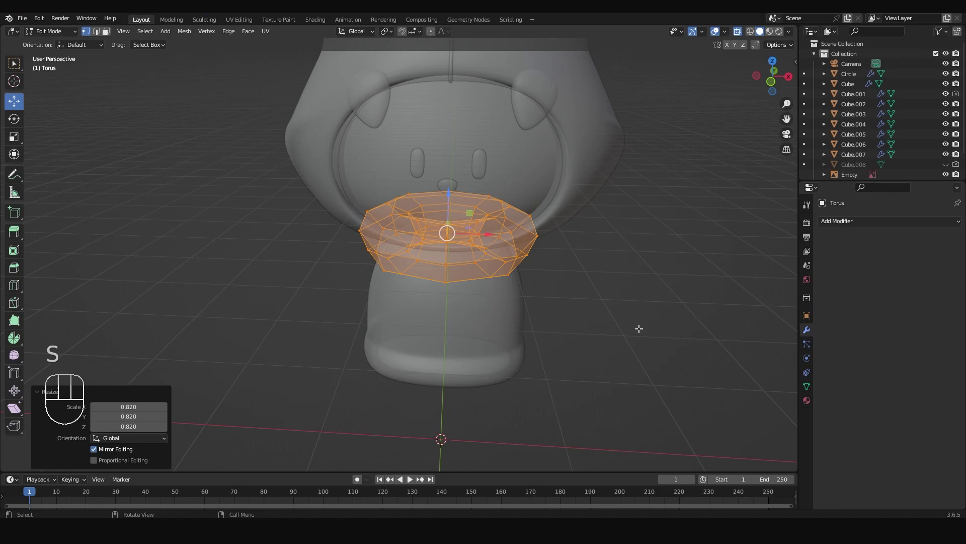
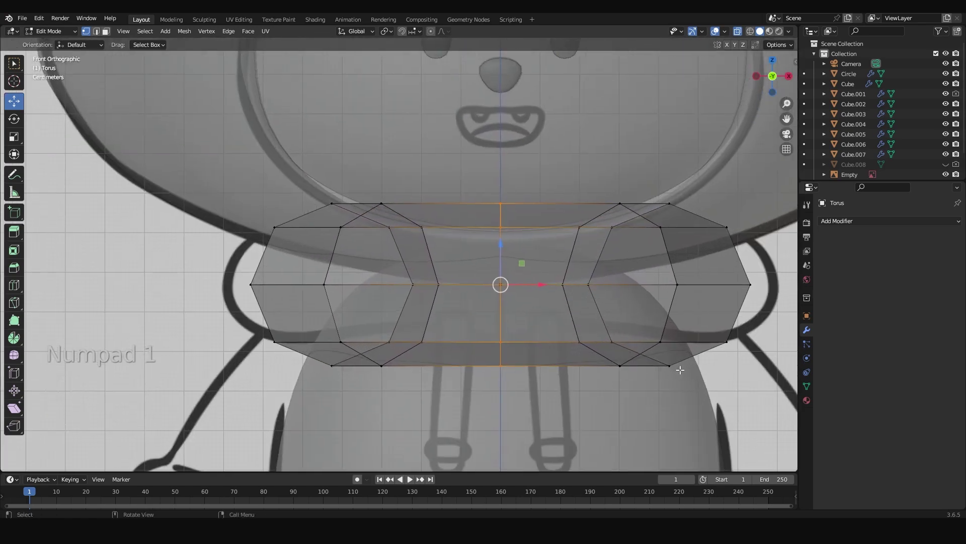
Scale the torus's cross-section loops to flatten it into a wide collar band.
{"action": "key", "text": "s"}
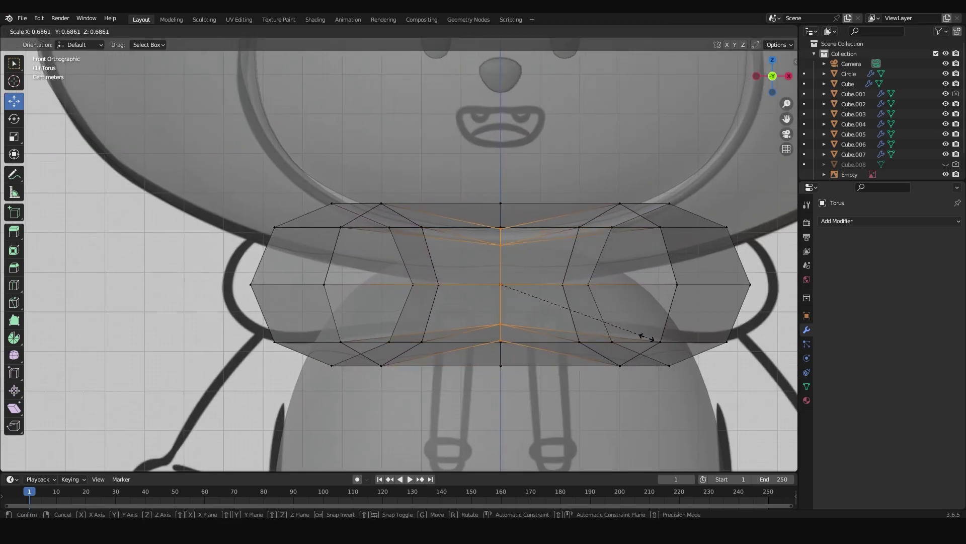
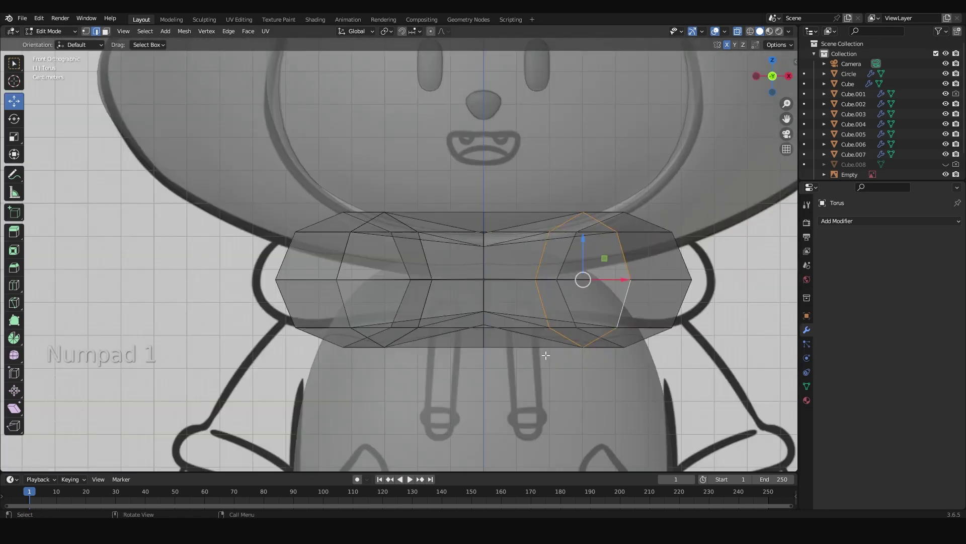
{"action": "key", "text": "s"}
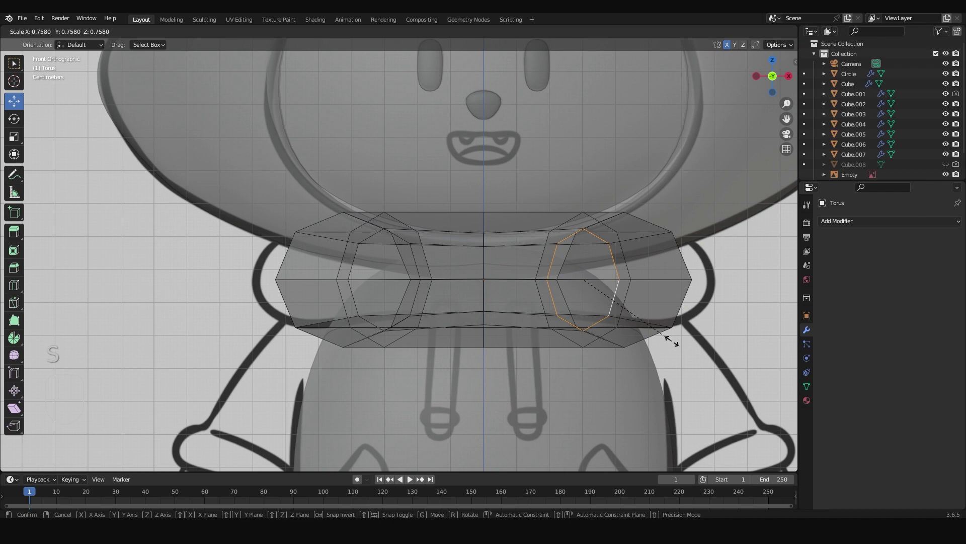
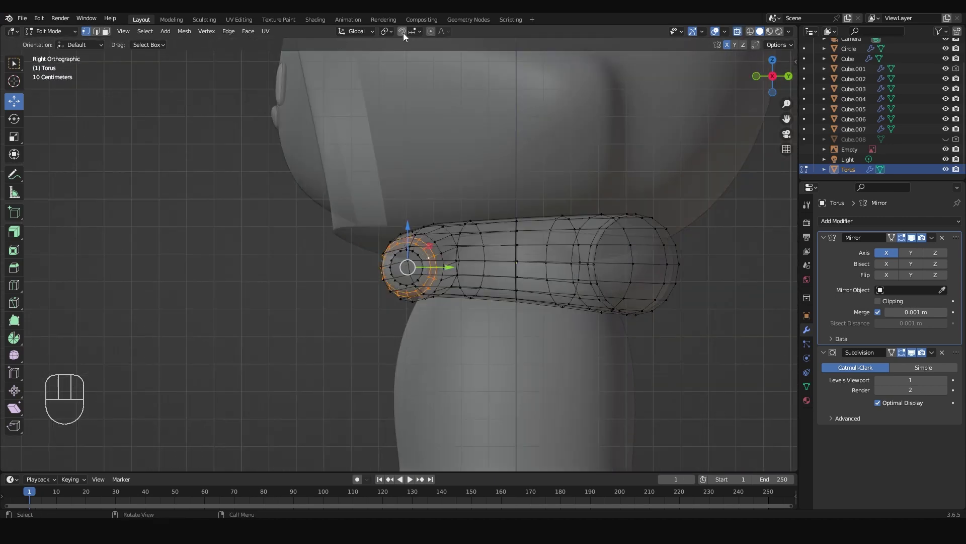
Nudge the collar's end loop with proportional falloff and add a loop cut, checking it in front view.
{"action": "key", "text": "g"}
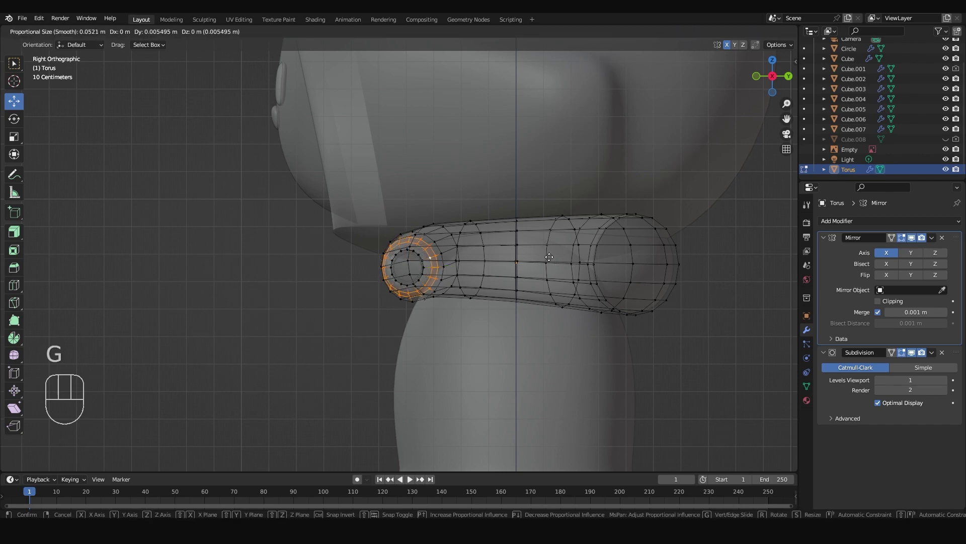
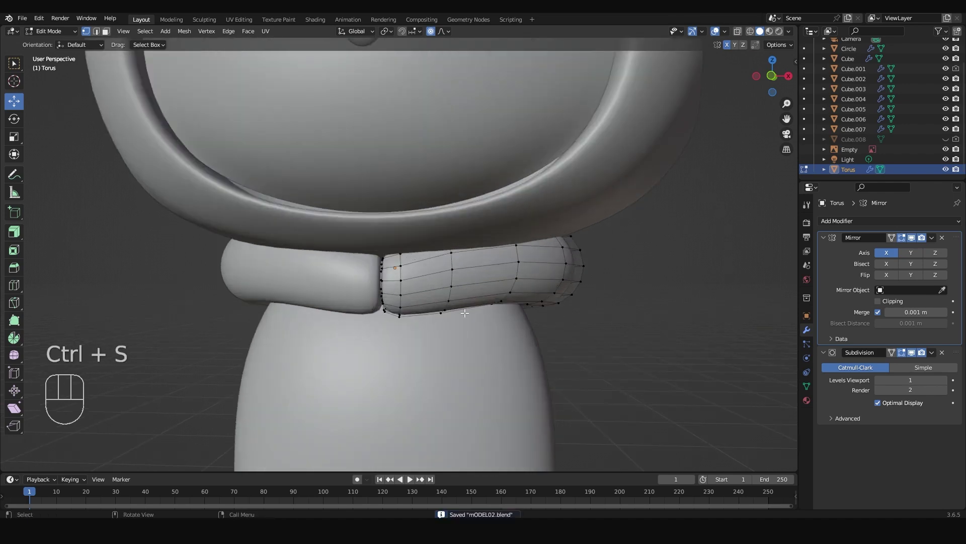
{"action": "key", "text": "KP_1"}
{"action": "key", "text": "alt+z"}
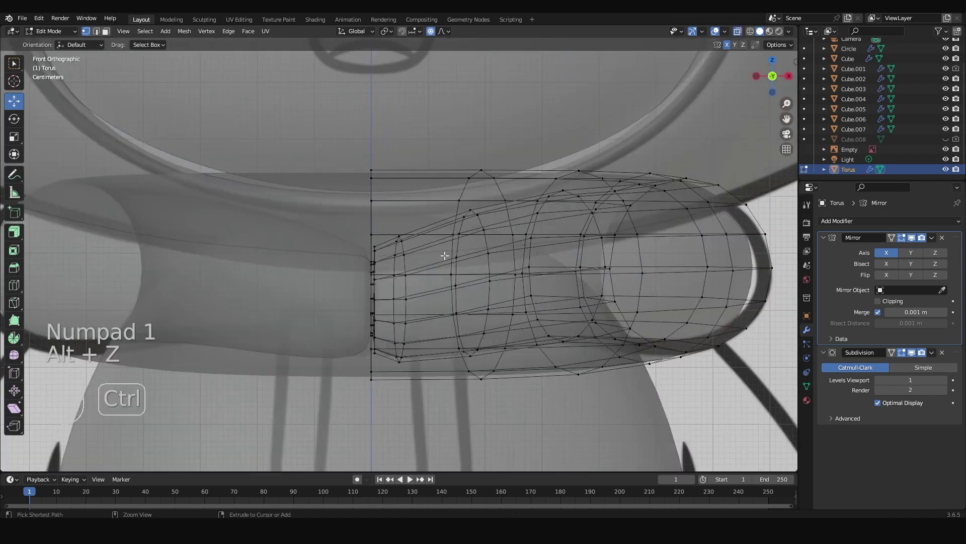
{"action": "key", "text": "ctrl+r"}
{"action": "key", "text": "alt+z"}
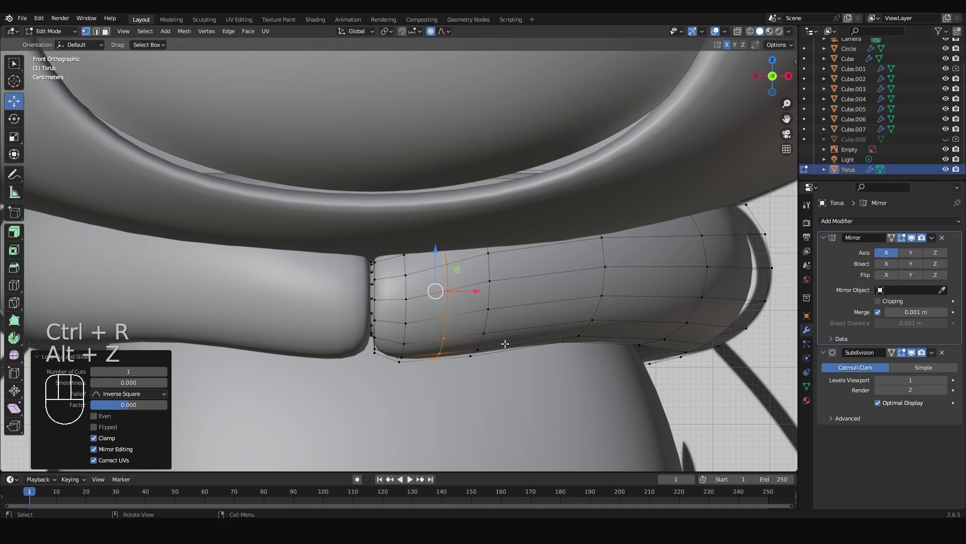
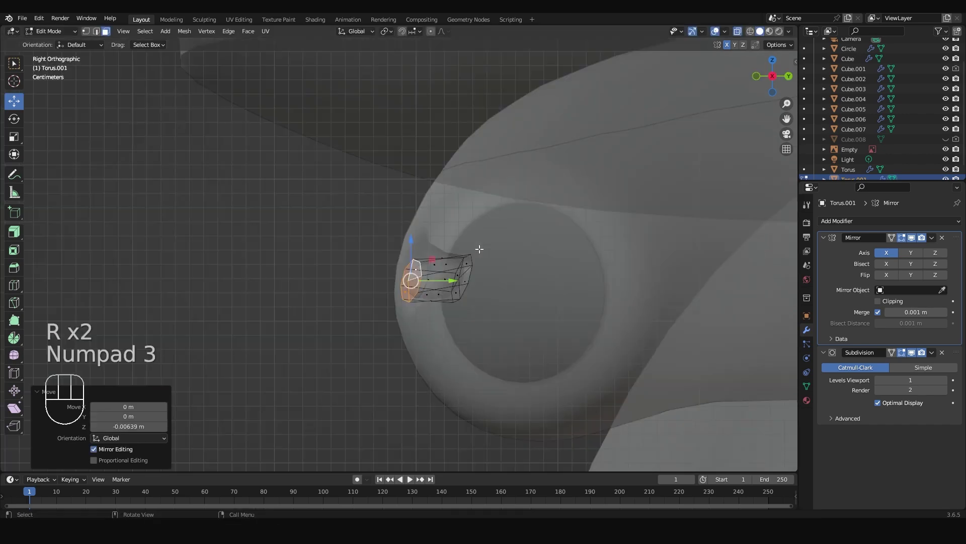
Extrude the separated face patch outward into a short drawstring tube.
{"action": "key", "text": "e"}
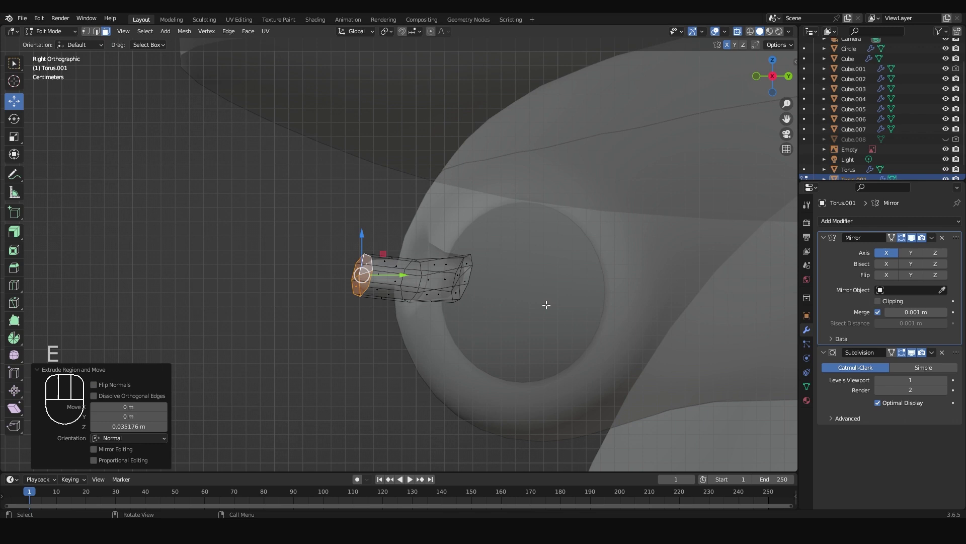
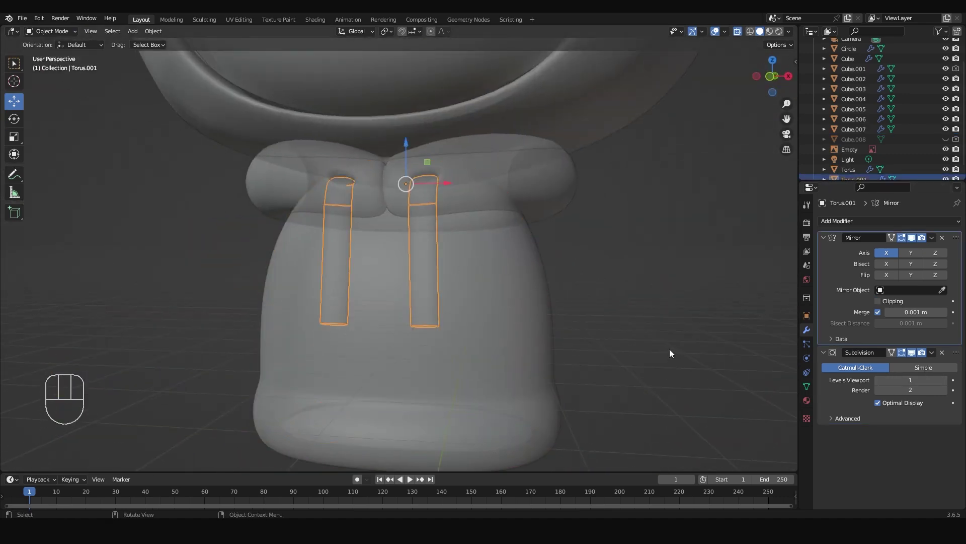
Edit the drawstring from front and side views, adding a loop cut to bend it, then inspect from below.
{"action": "key", "text": "KP_1"}
{"action": "key", "text": "Tab"}
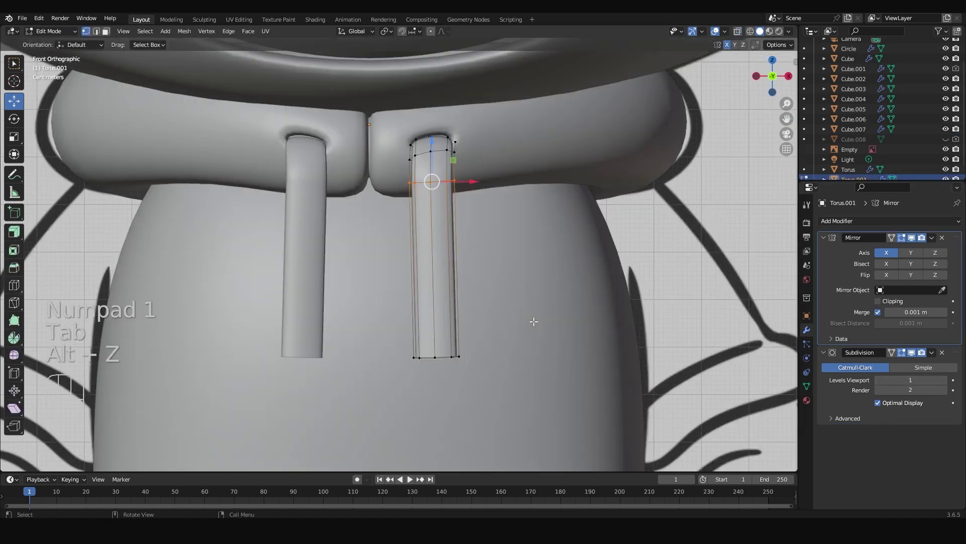
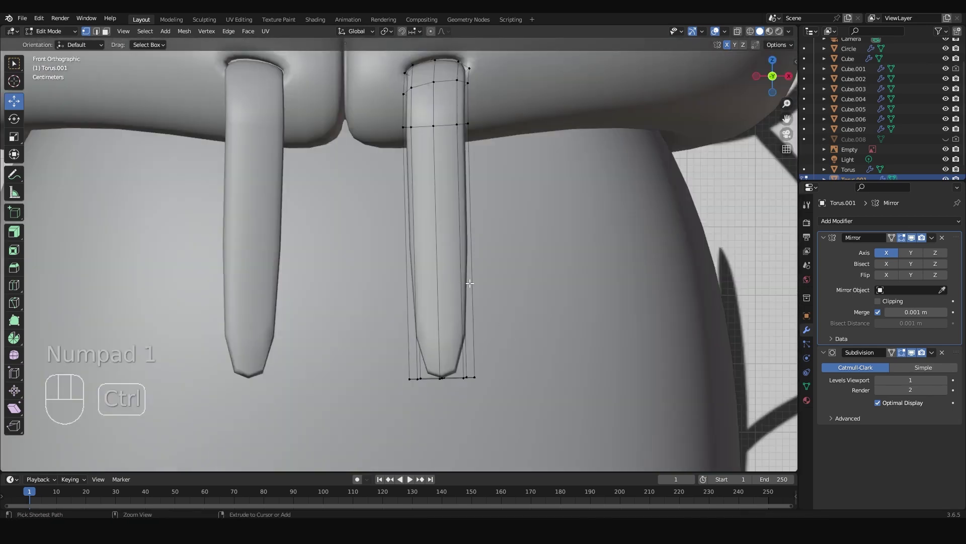
{"action": "key", "text": "ctrl+r"}
{"action": "key", "text": "KP_3"}
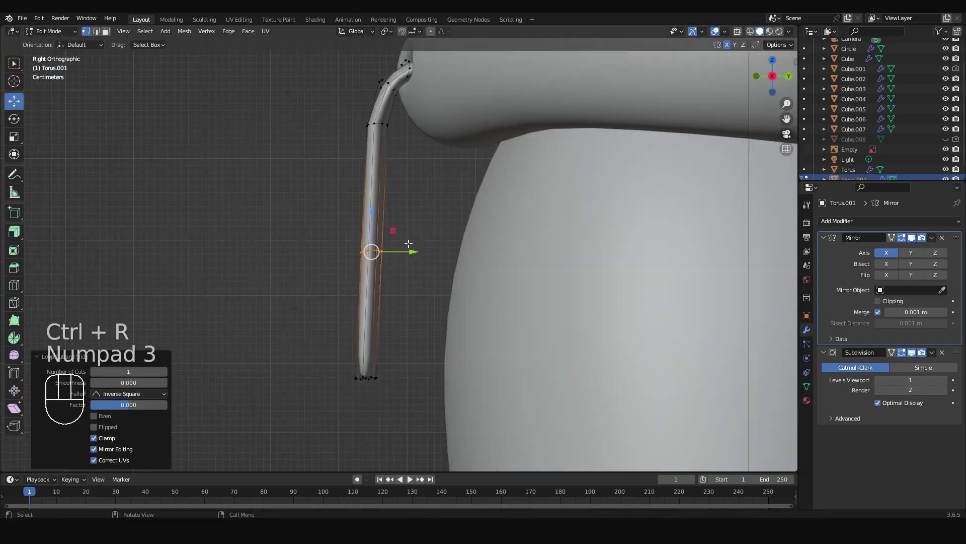
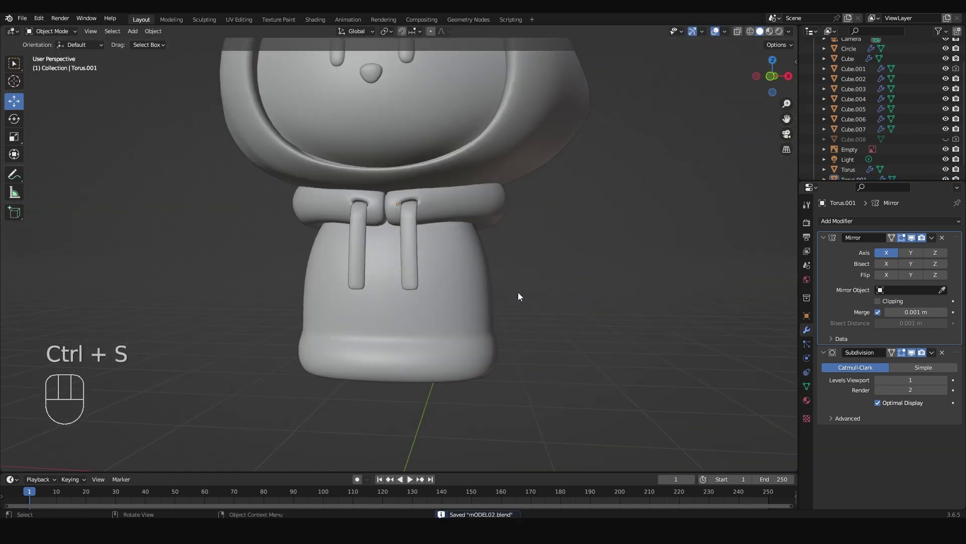
{"action": "key", "text": "KP_1"}
{"action": "key", "text": "alt+z"}
{"action": "left_click_drag", "start_coordinate": [512, 285], "coordinate": [456, 239]}
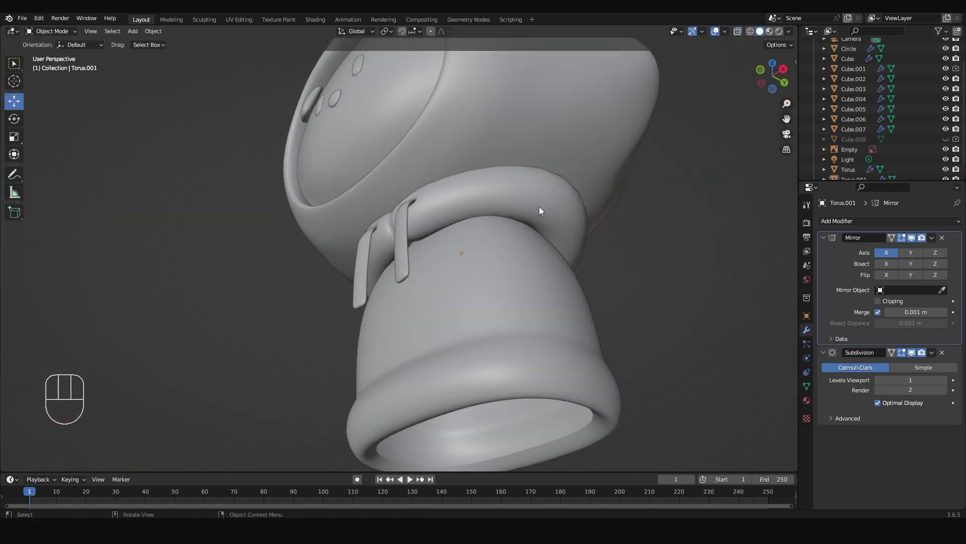
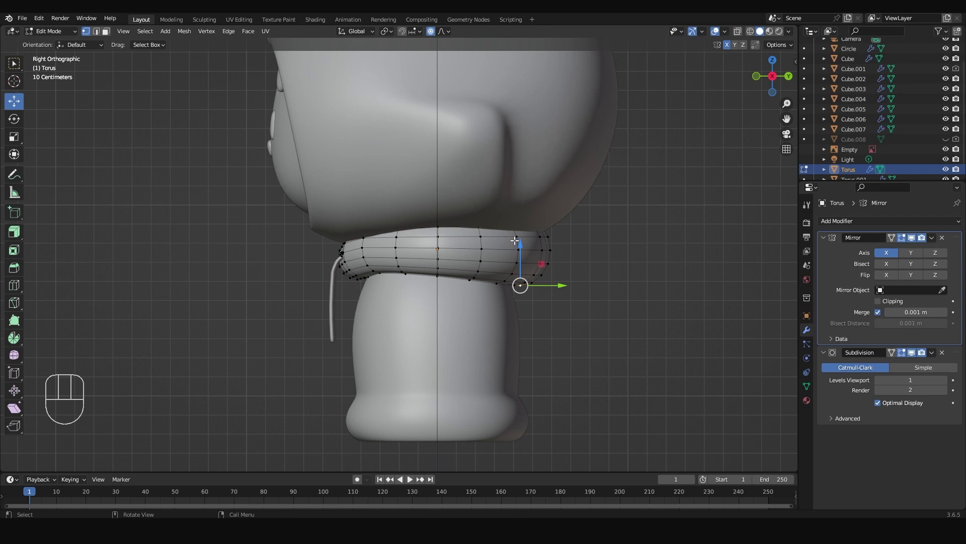
Pull the collar's back vertices down along Z and widen its sides to match the reference.
{"action": "key", "text": "g"}
{"action": "key", "text": "z"}
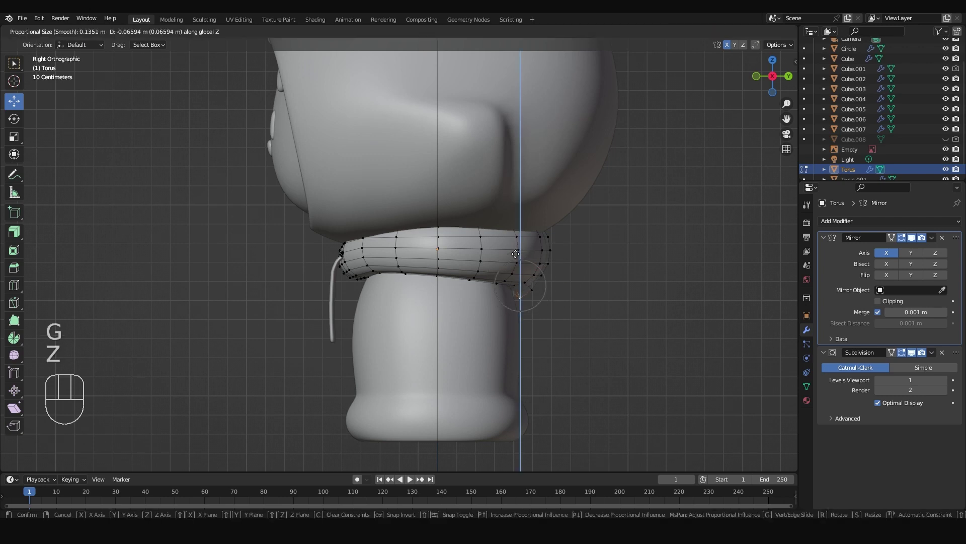
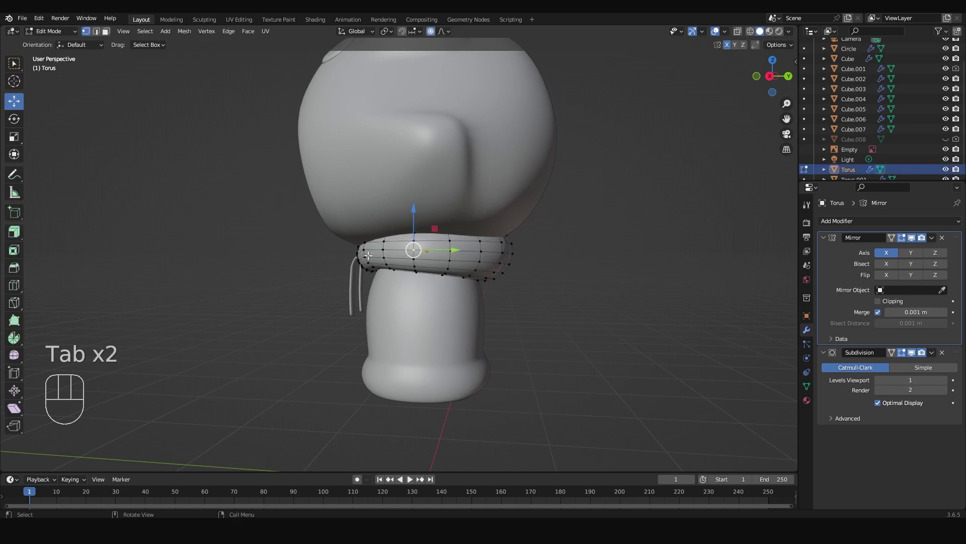
{"action": "key", "text": "KP_7"}
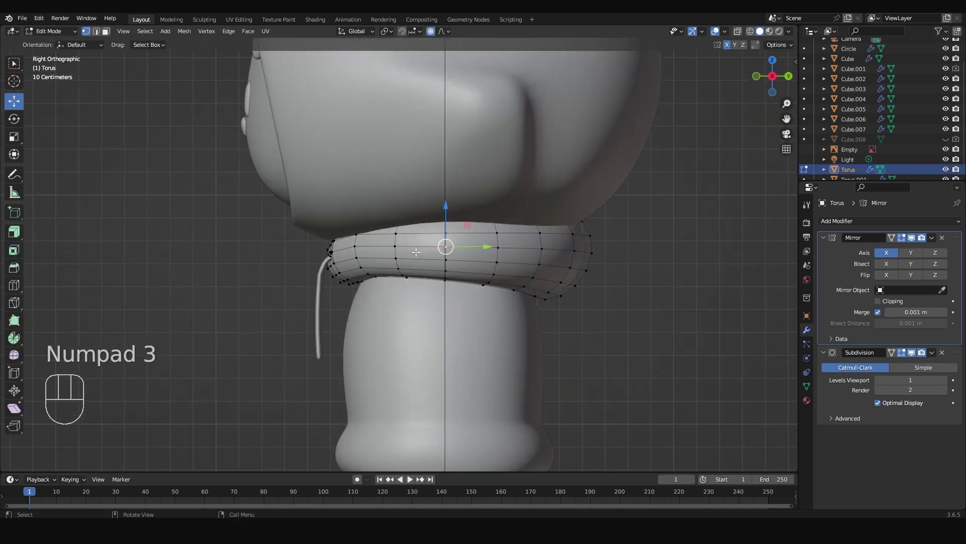
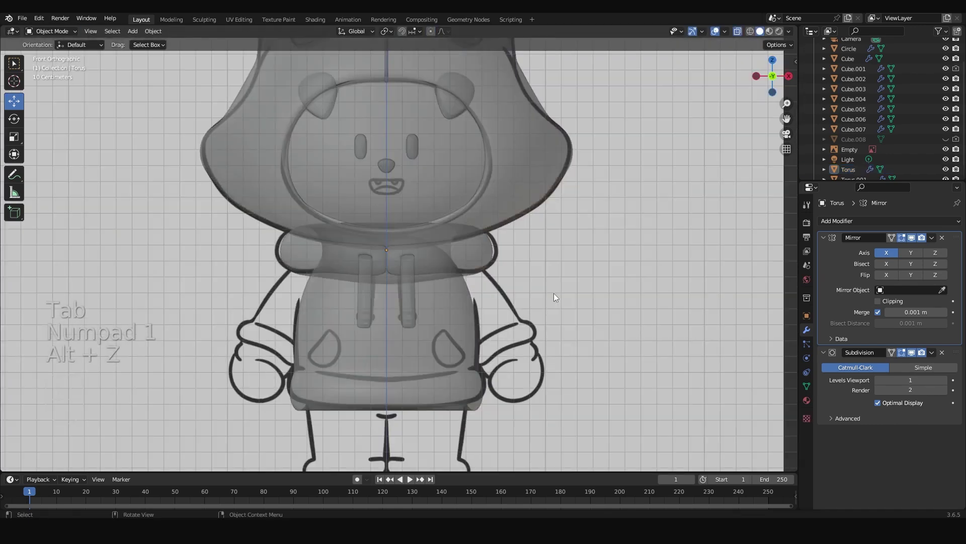
{"action": "key", "text": "alt+z"}
{"action": "key", "text": "Tab"}
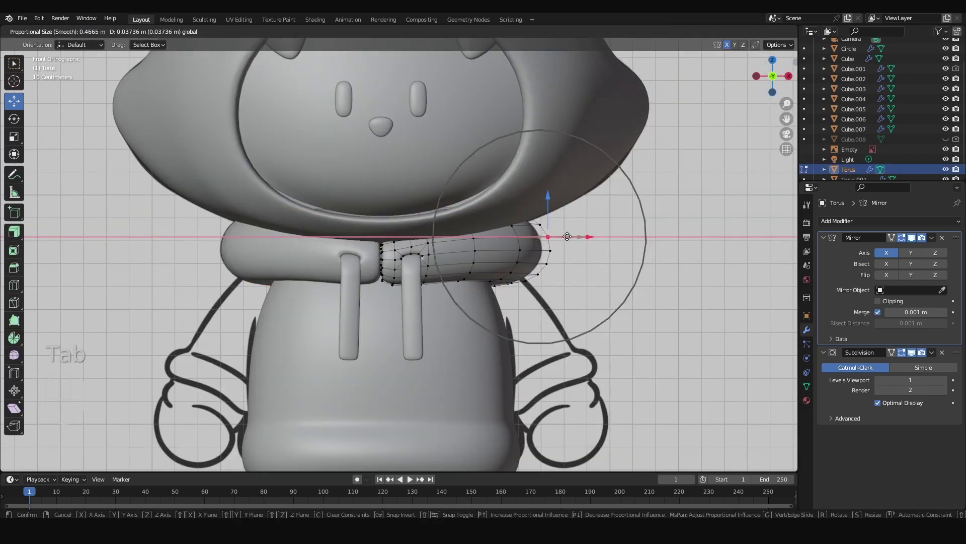
Leave mesh editing and save the file.
{"action": "key", "text": "Tab"}
{"action": "key", "text": "ctrl+s"}
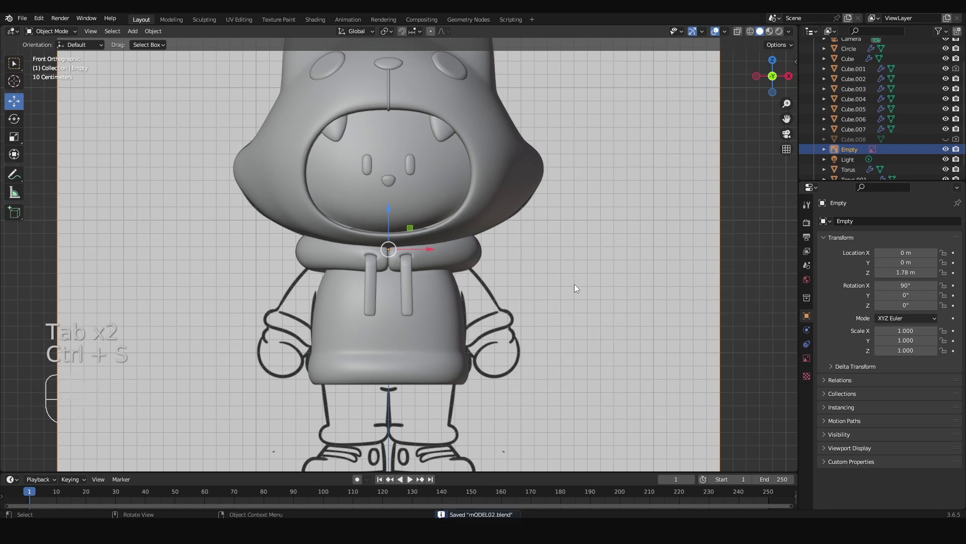
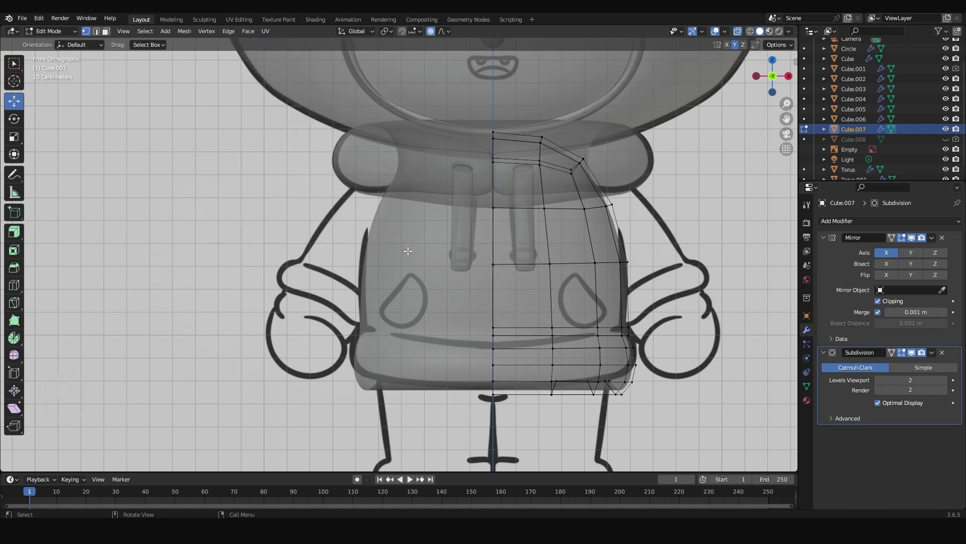
Finish editing the hoodie mesh and add a new plane at the character's feet.
{"action": "key", "text": "ctrl+z"}
{"action": "key", "text": "Tab"}
{"action": "key", "text": "shift+a"}
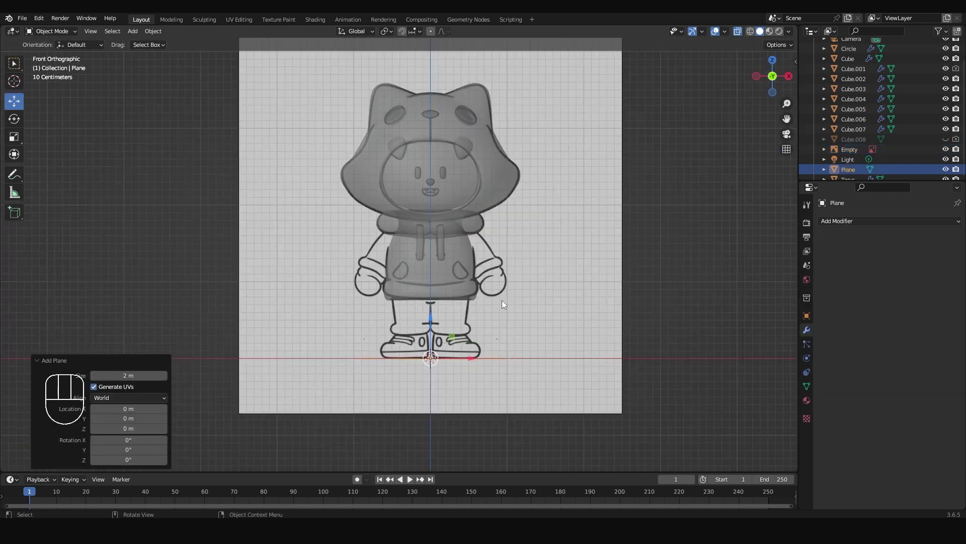
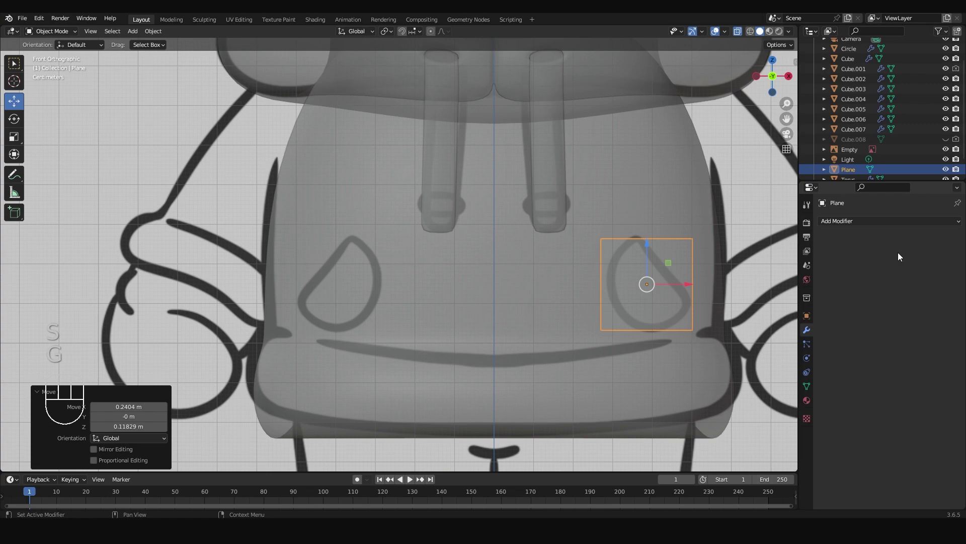
Start editing the plane's mesh and begin shaping it into the pocket patch.
{"action": "middle_click", "coordinate": [619, 302]}
{"action": "key", "text": "Tab"}
{"action": "key", "text": "r"}
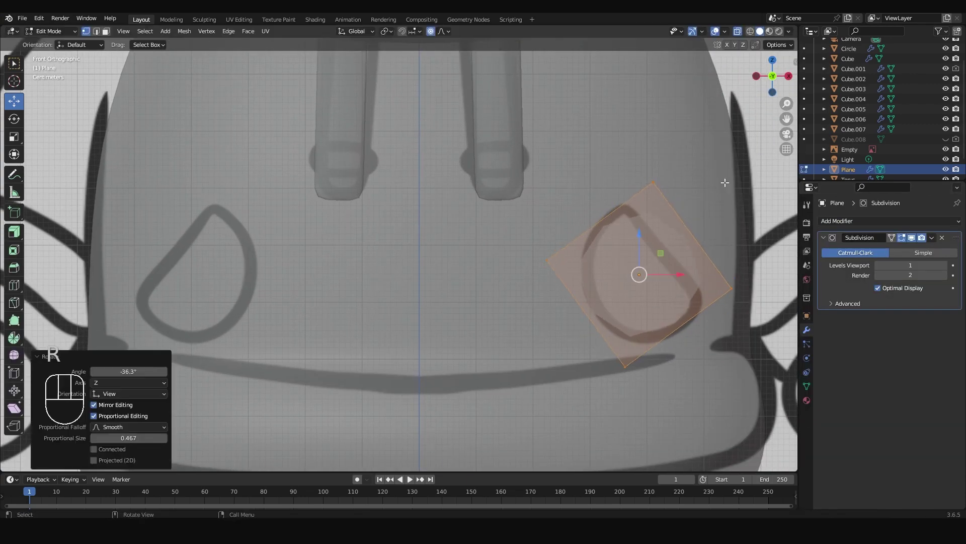
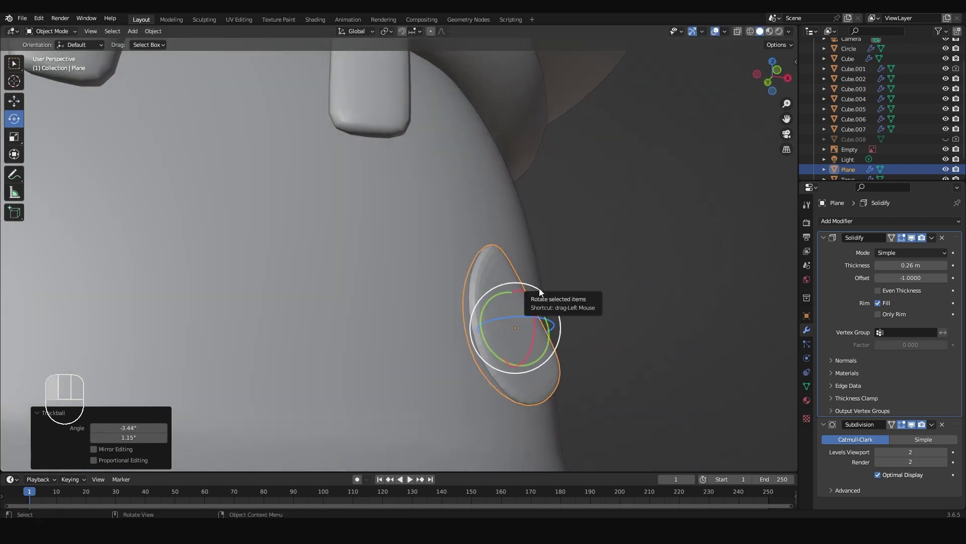
Rotate the pocket patch from several sides so it follows the hoodie front.
{"action": "left_click_drag", "start_coordinate": [590, 349], "coordinate": [442, 365]}
{"action": "middle_click", "coordinate": [466, 333]}
{"action": "scroll", "scroll_direction": "down", "scroll_amount": 3}
{"action": "left_click_drag", "start_coordinate": [516, 282], "coordinate": [515, 334]}
{"action": "left_click_drag", "start_coordinate": [518, 315], "coordinate": [528, 275]}
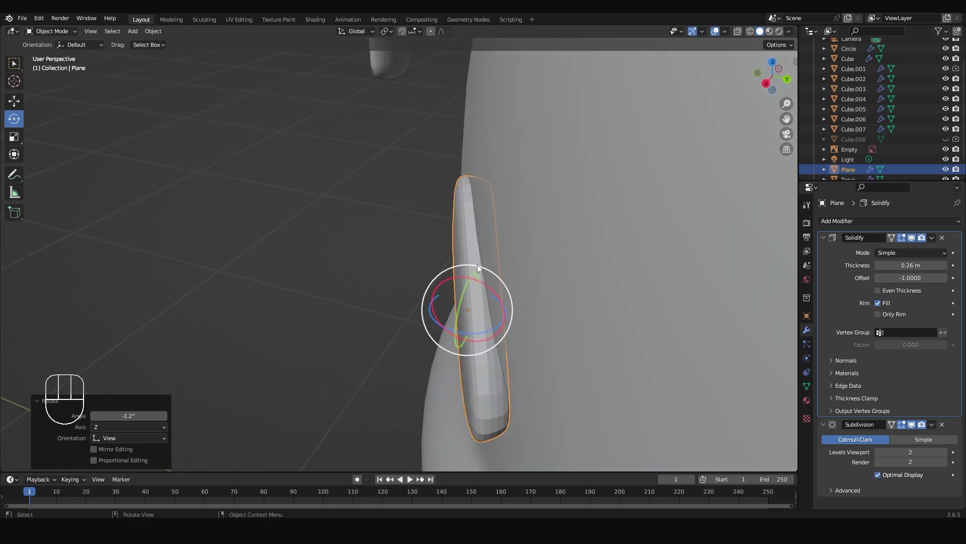
{"action": "left_click_drag", "start_coordinate": [481, 267], "coordinate": [16, 111]}
{"action": "left_click_drag", "start_coordinate": [498, 294], "coordinate": [557, 255]}
{"action": "left_click", "coordinate": [557, 255]}
Leave Edit Mode, save the blend file and enlarge the pocket to fit the sketch.
{"action": "key", "text": "Tab"}
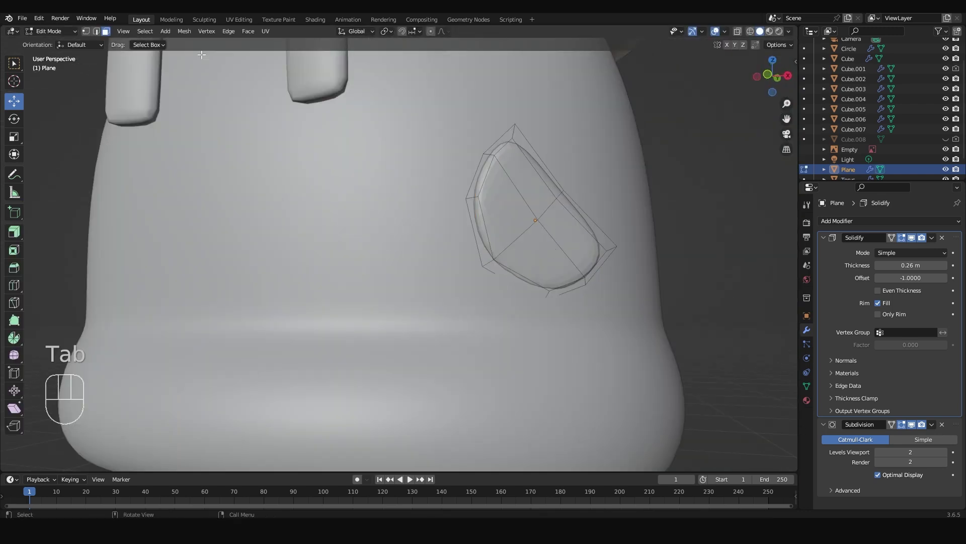
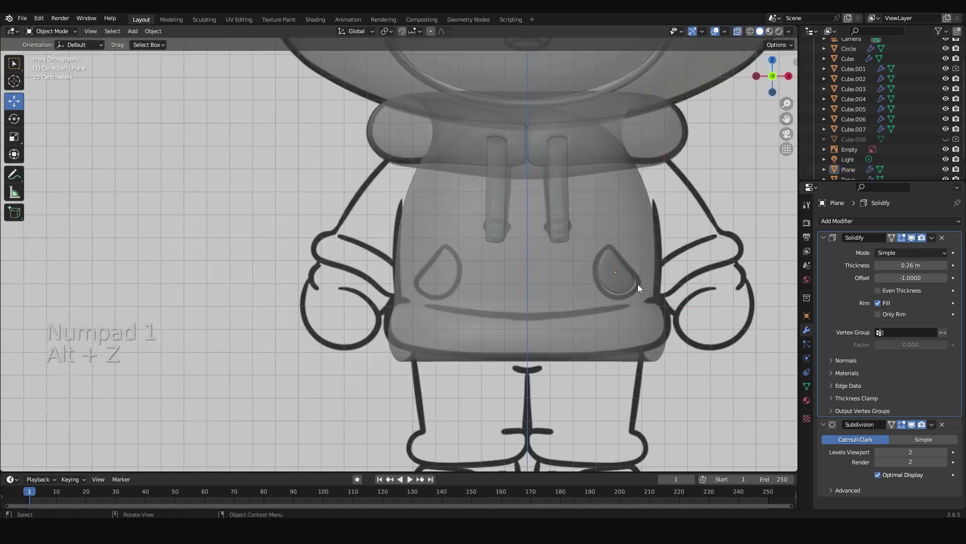
{"action": "key", "text": "ctrl+s"}
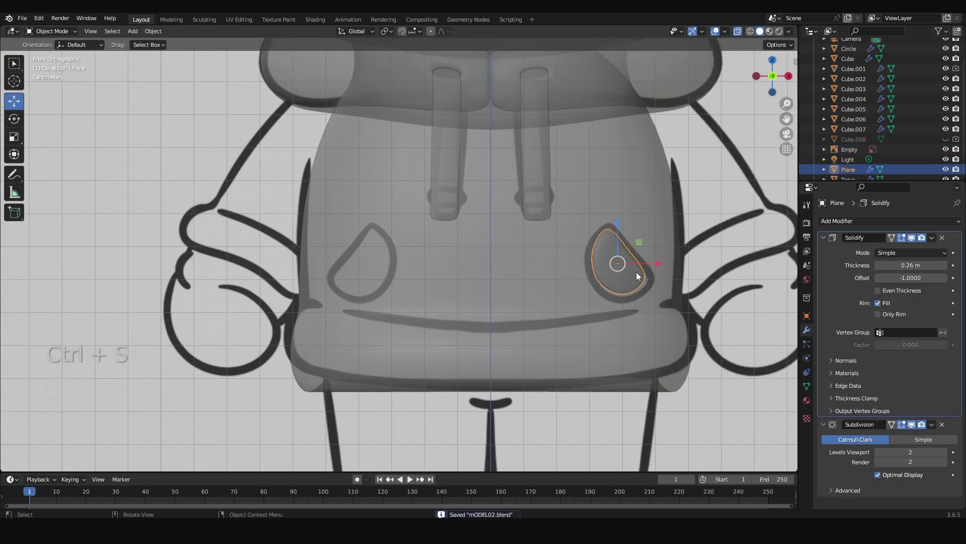
{"action": "key", "text": "s"}
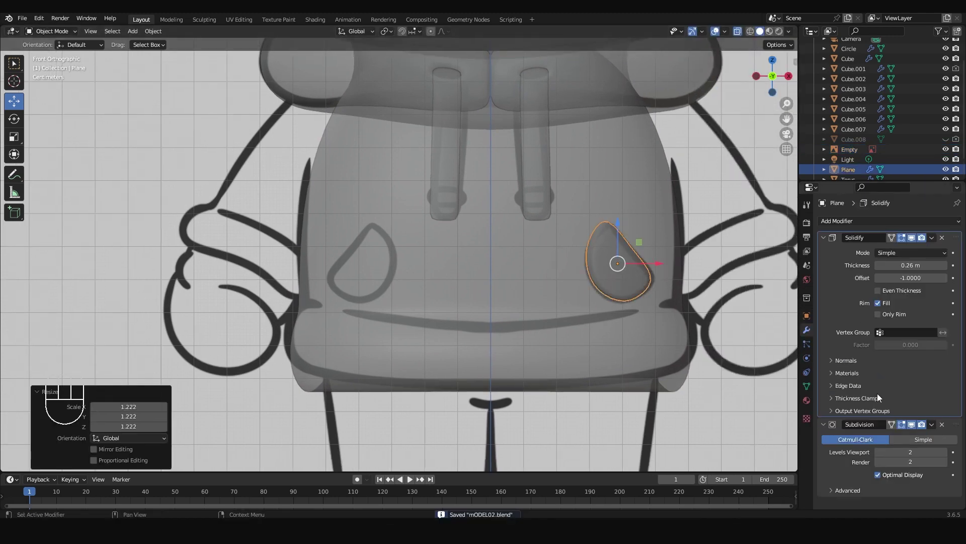
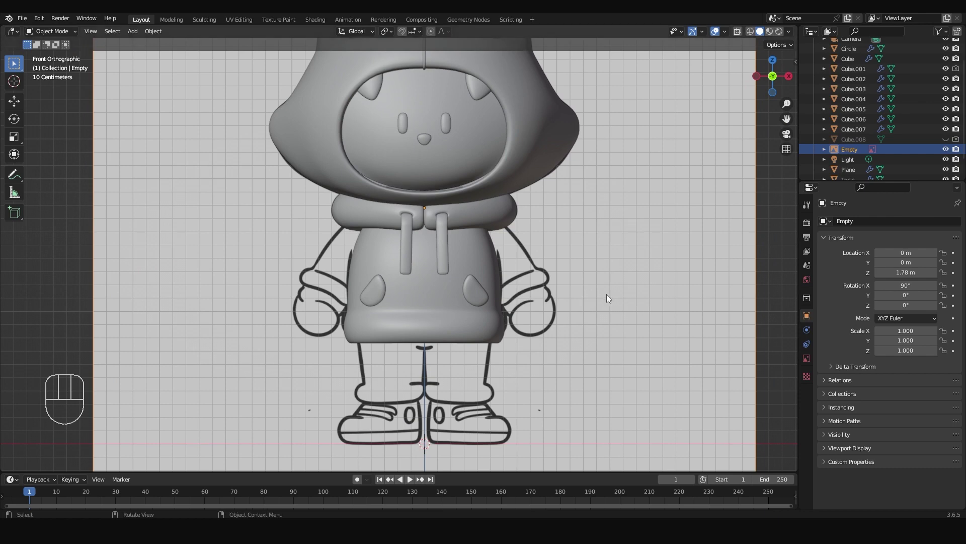
Add a new cube via Shift+A > Mesh and scale it down beside the character.
{"action": "left_click_drag", "start_coordinate": [668, 282], "coordinate": [627, 299]}
{"action": "key", "text": "shift+a"}
{"action": "key", "text": "g"}
{"action": "left_click", "coordinate": [677, 260]}
{"action": "key", "text": "s"}
{"action": "middle_click", "coordinate": [590, 283]}
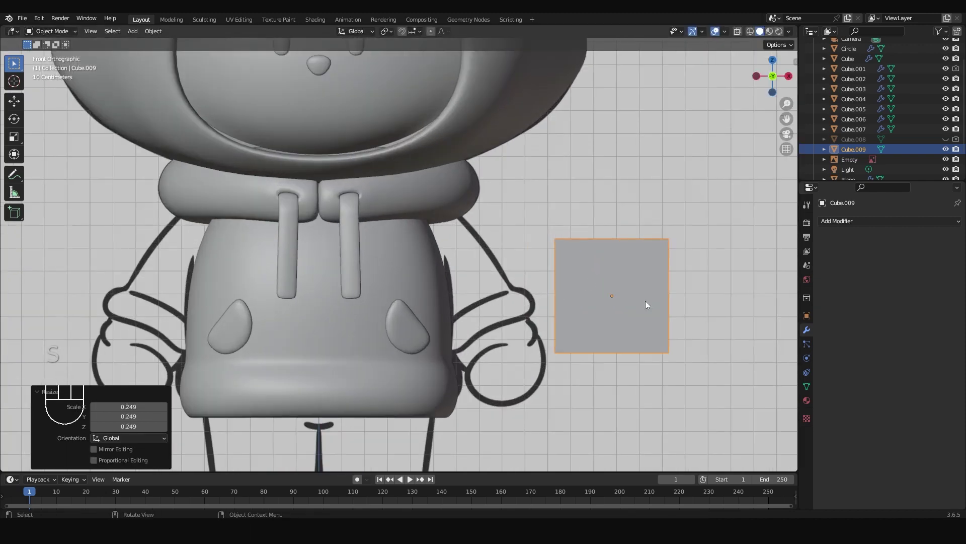
Enable X-ray, enter Edit Mode and start scaling the cube's faces into a shoe shape.
{"action": "key", "text": "alt+z"}
{"action": "key", "text": "Tab"}
{"action": "key", "text": "Tab"}
{"action": "key", "text": "s"}
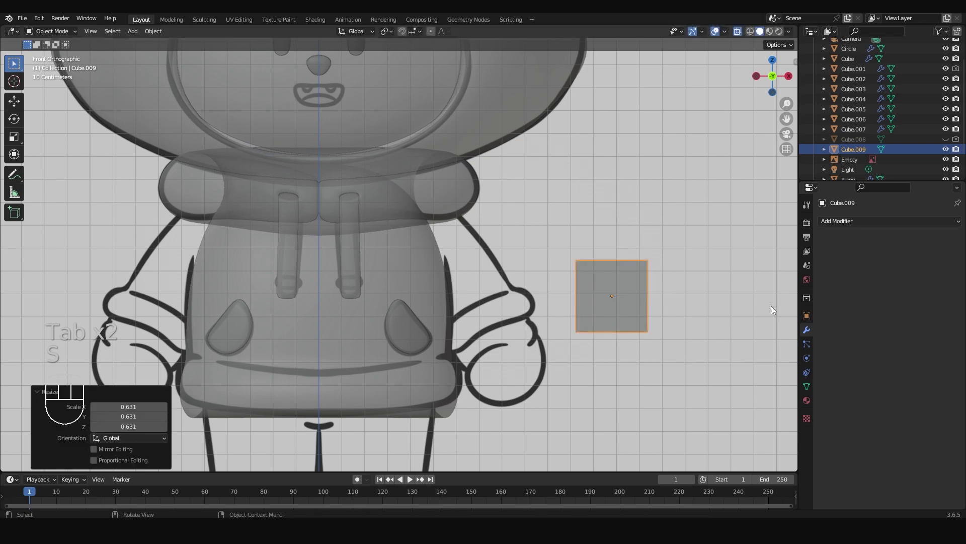
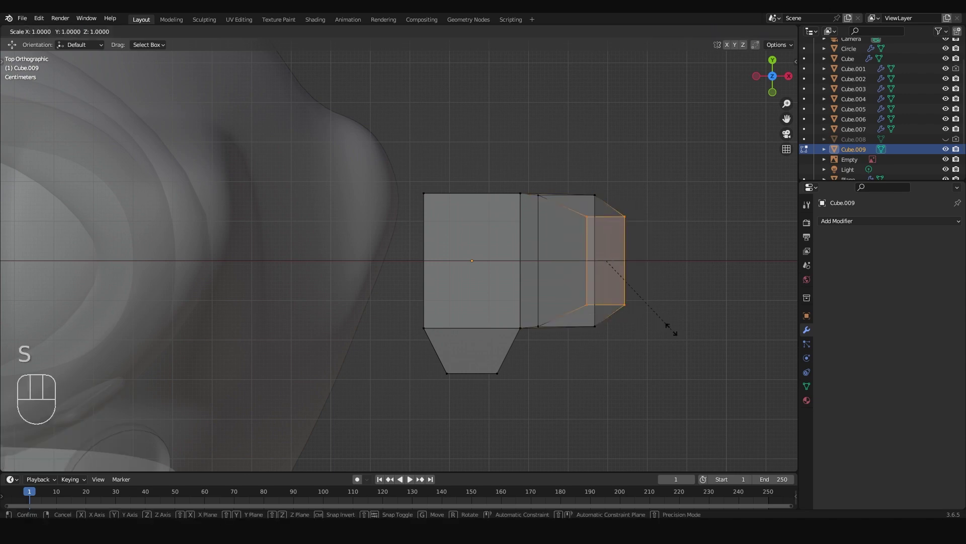
Check the shoe end in front view and undo the last few edits.
{"action": "key", "text": "y"}
{"action": "key", "text": "KP_1"}
{"action": "key", "text": "ctrl+z"}
{"action": "key", "text": "ctrl+z"}
{"action": "key", "text": "ctrl+z"}
Scale the shoe end along one axis while viewing it from above.
{"action": "key", "text": "KP_7"}
{"action": "key", "text": "s"}
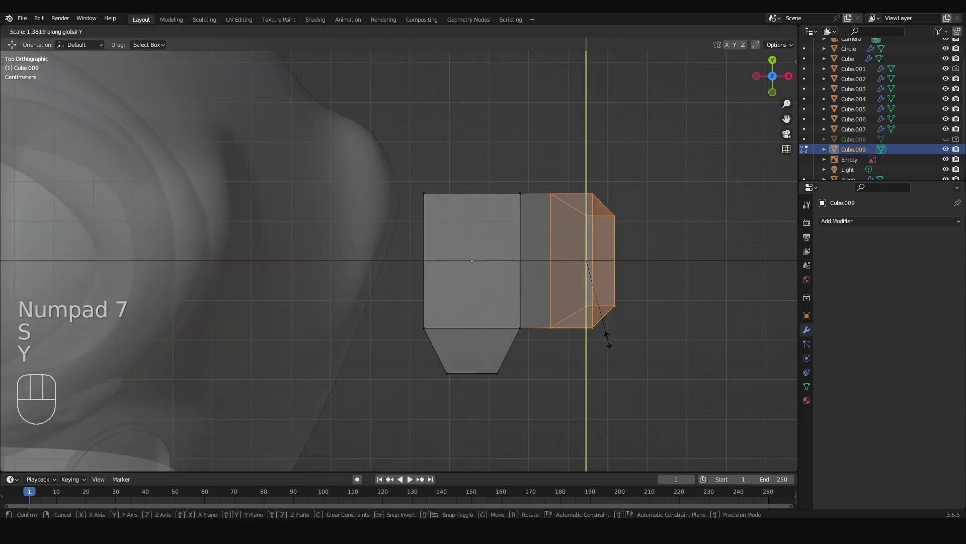
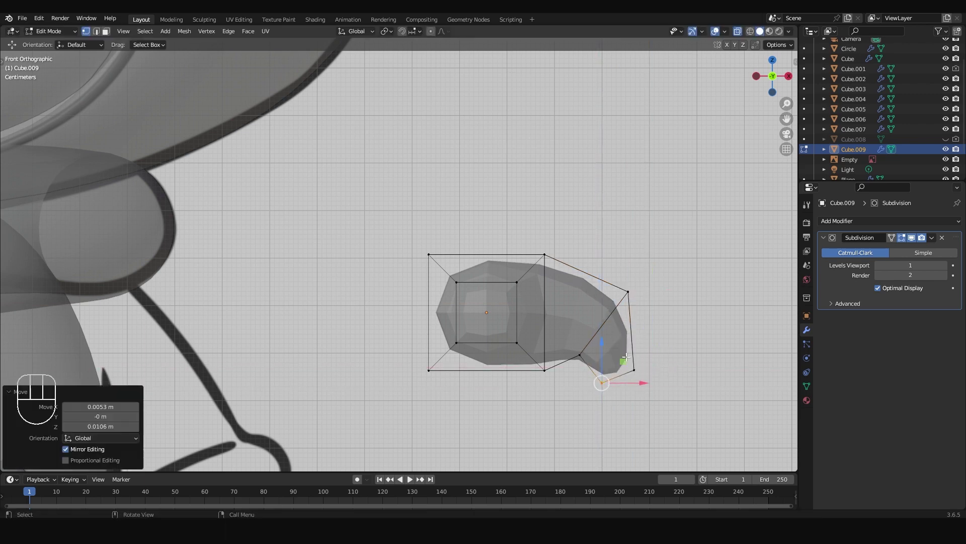
{"action": "key", "text": "KP_7"}
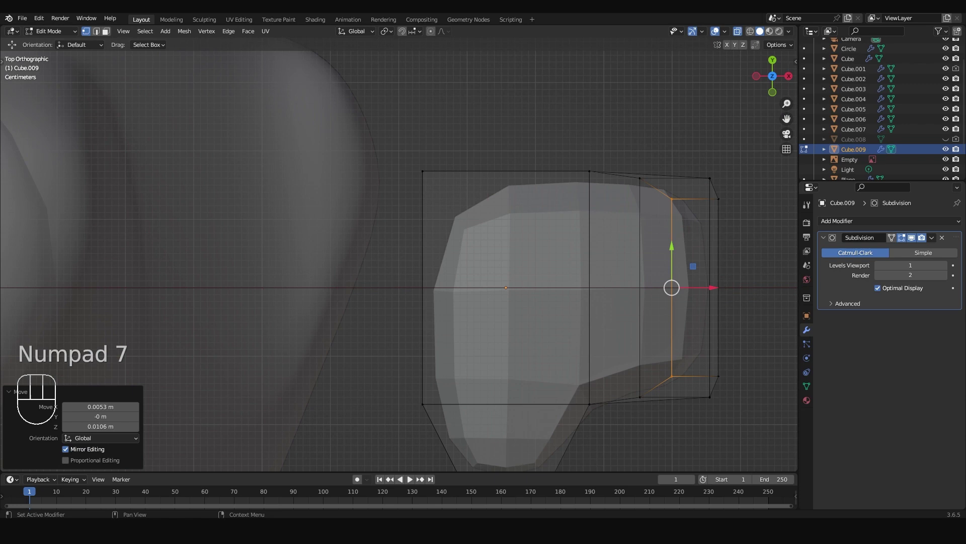
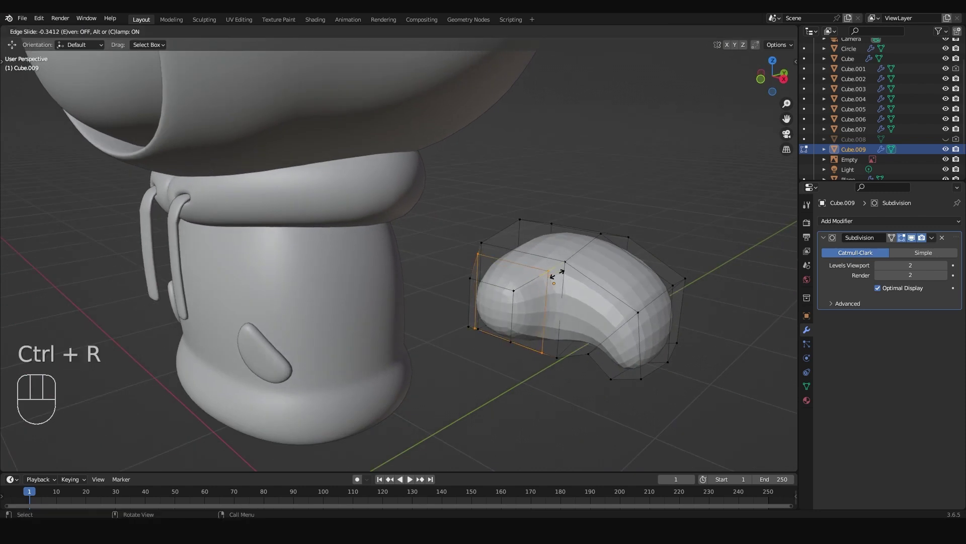
Confirm the new edge loop near the back end of the shoe.
{"action": "key", "text": "s"}
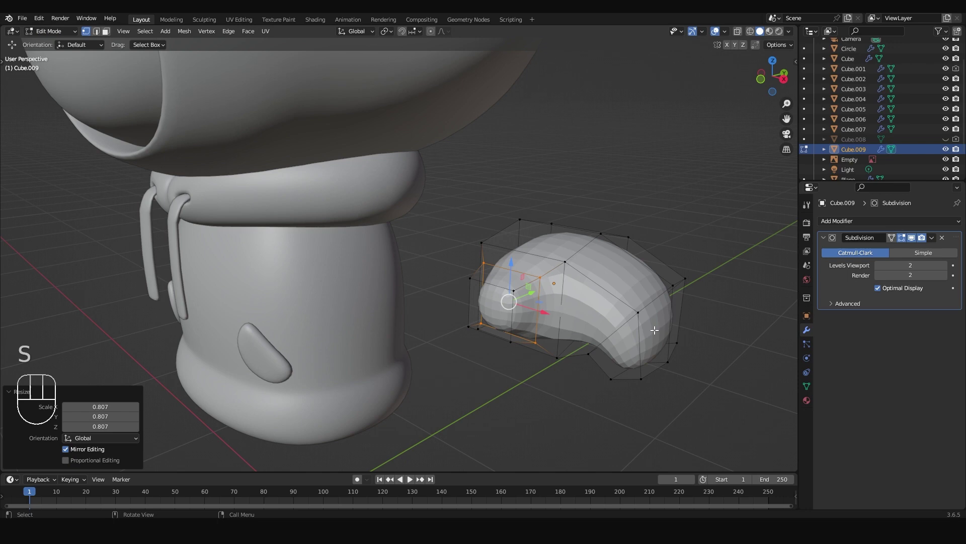
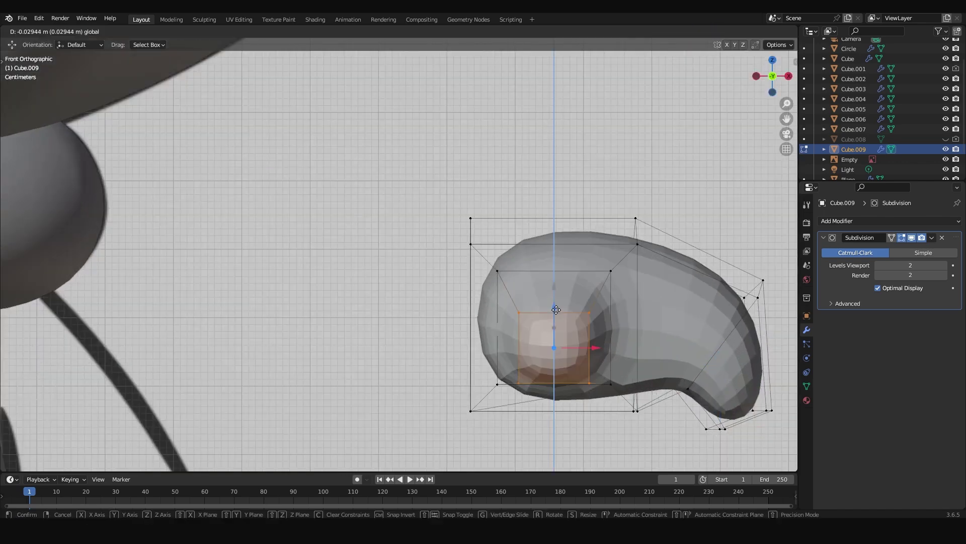
Adjust the hollowed side face in side view, then leave Edit Mode and check from the front.
{"action": "key", "text": "KP_3"}
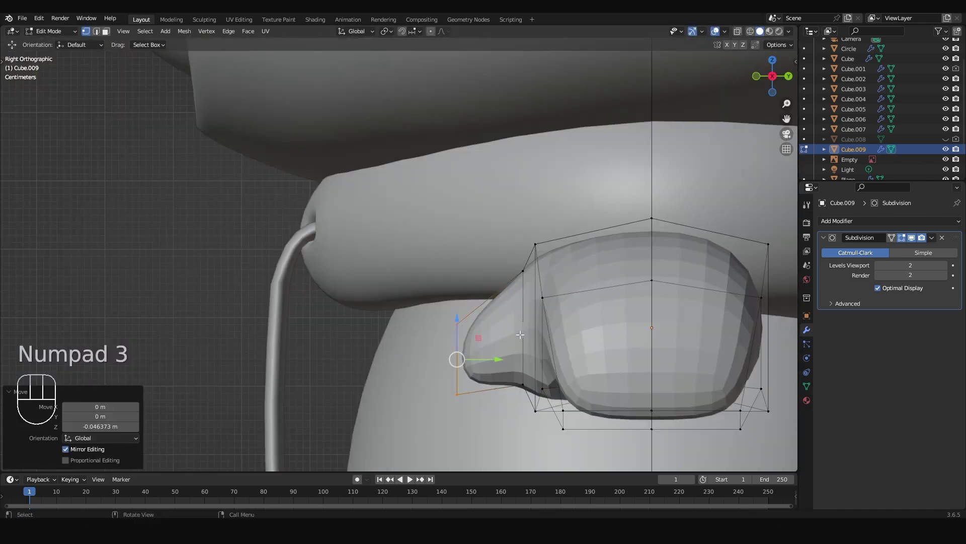
{"action": "key", "text": "r"}
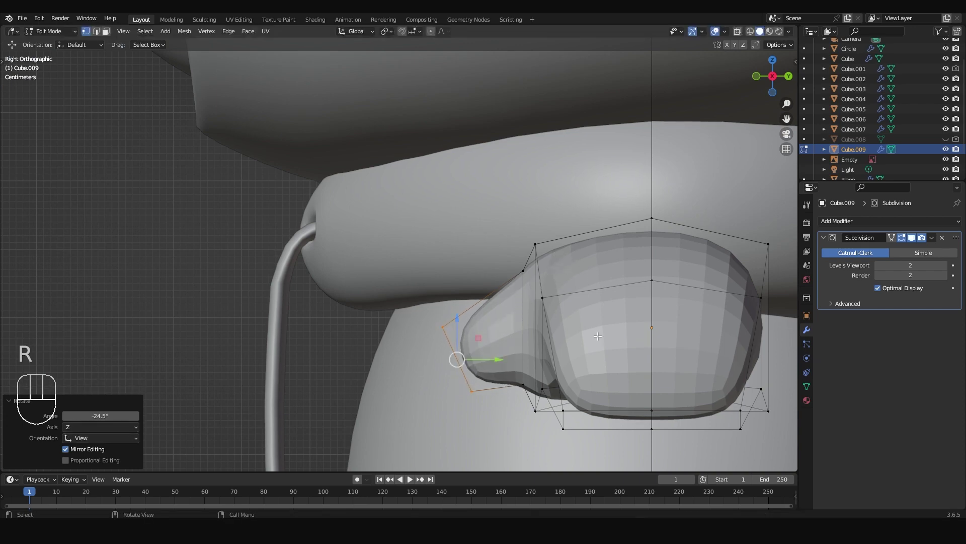
{"action": "key", "text": "Tab"}
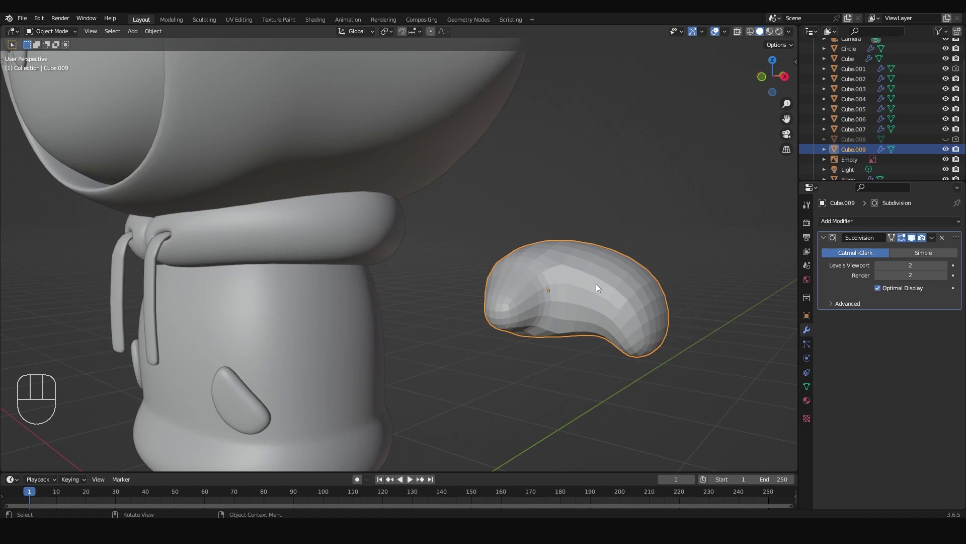
{"action": "key", "text": "KP_1"}
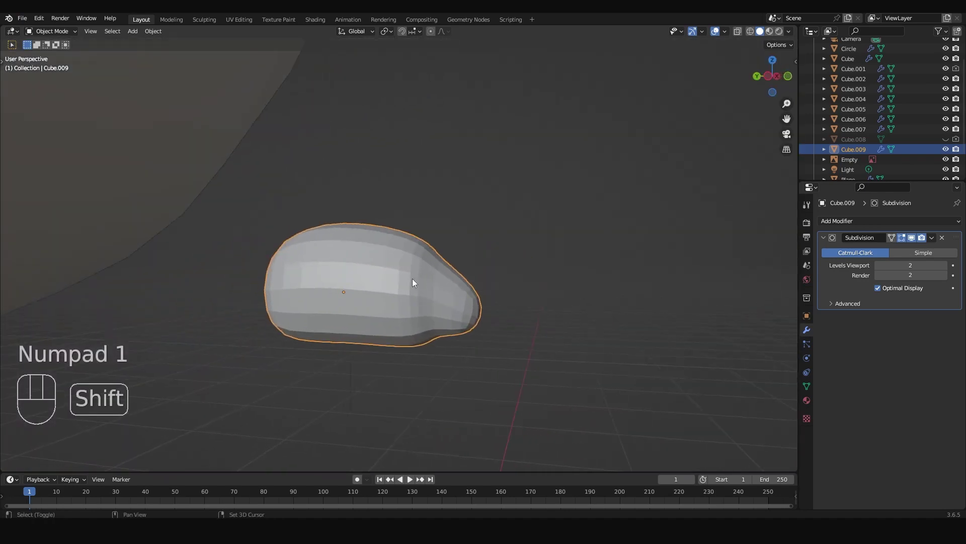
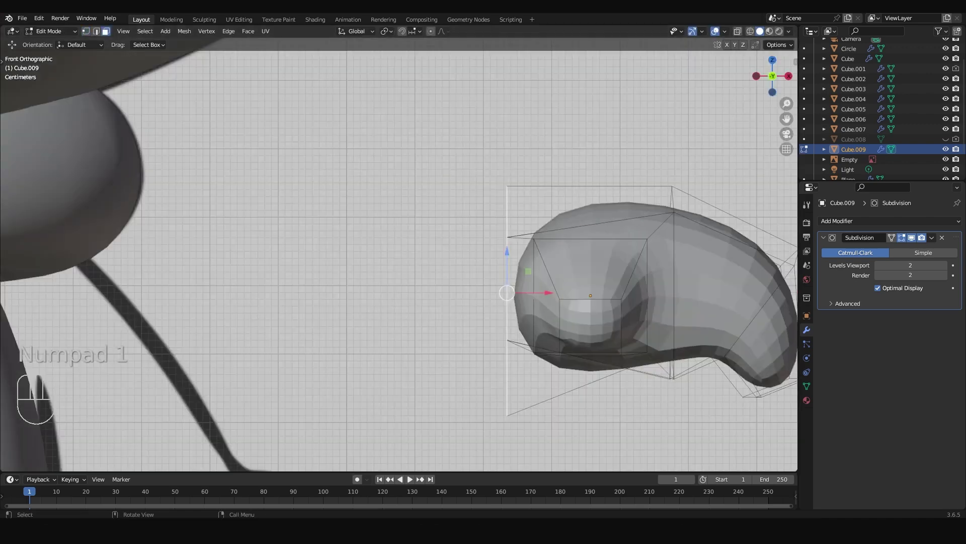
Extrude the hollow face deeper into the shoe and scale it.
{"action": "key", "text": "e"}
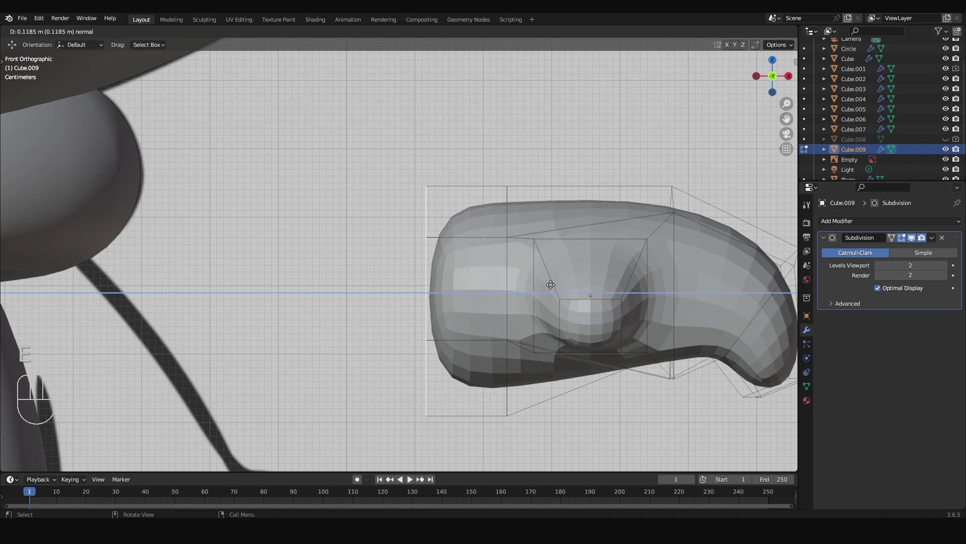
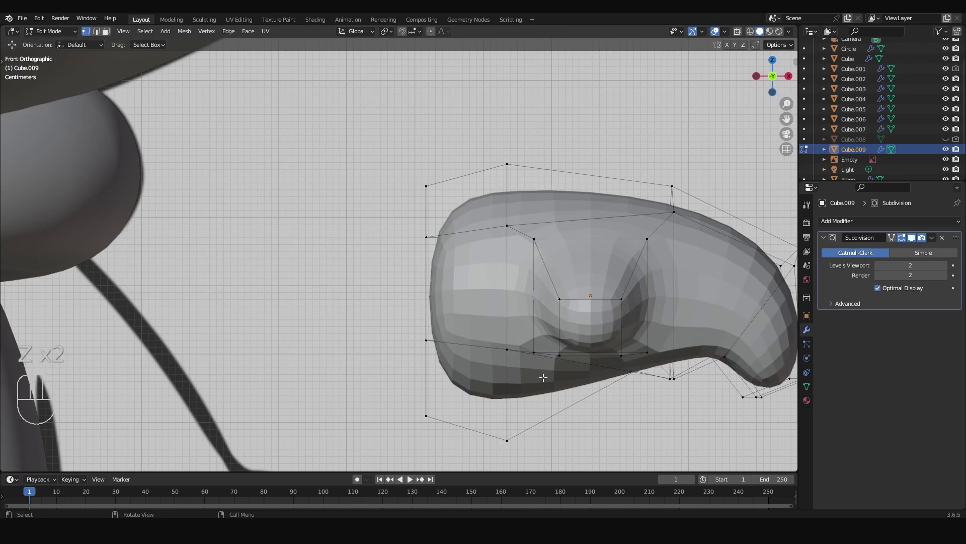
{"action": "key", "text": "alt+z"}
{"action": "key", "text": "s"}
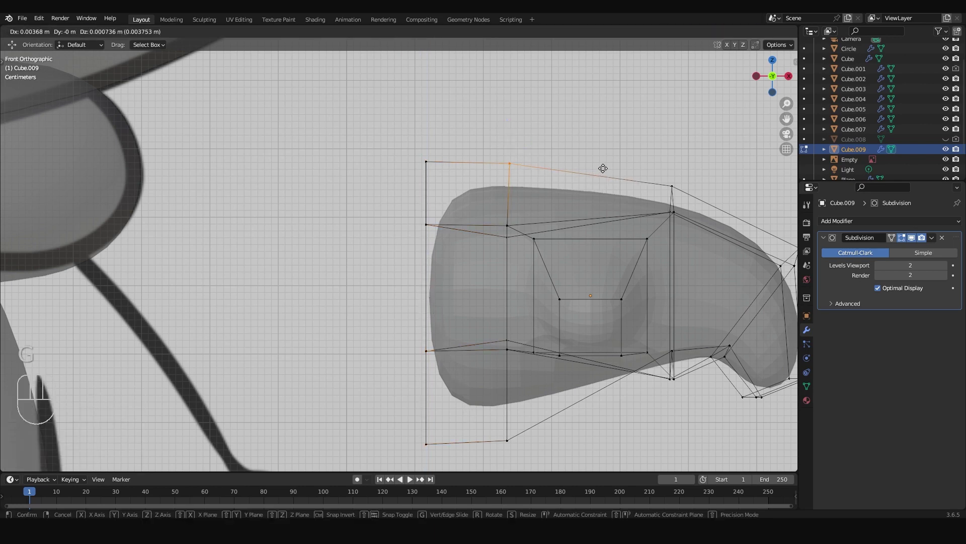
Move the shoe's top-edge vertices to reshape its outline, then exit Edit Mode.
{"action": "key", "text": "g"}
{"action": "key", "text": "g"}
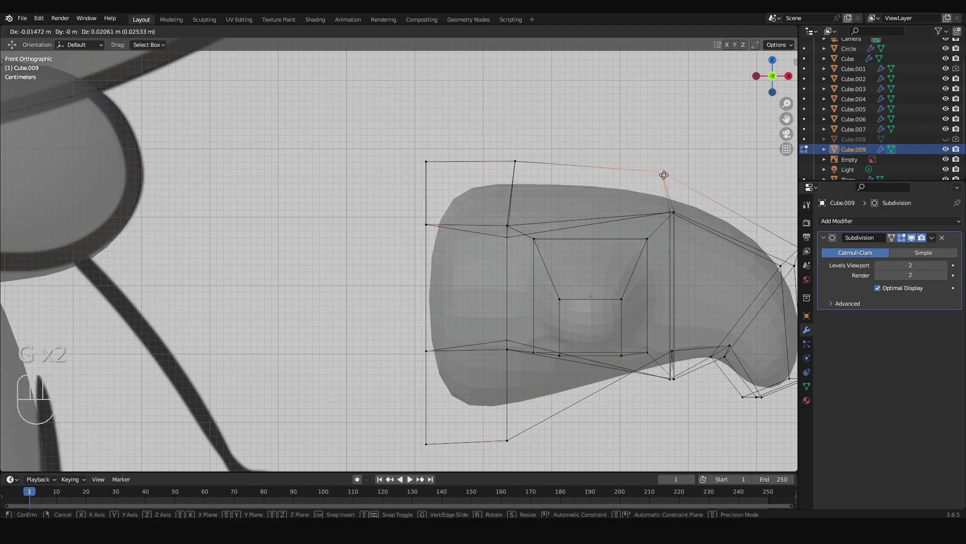
{"action": "key", "text": "Tab"}
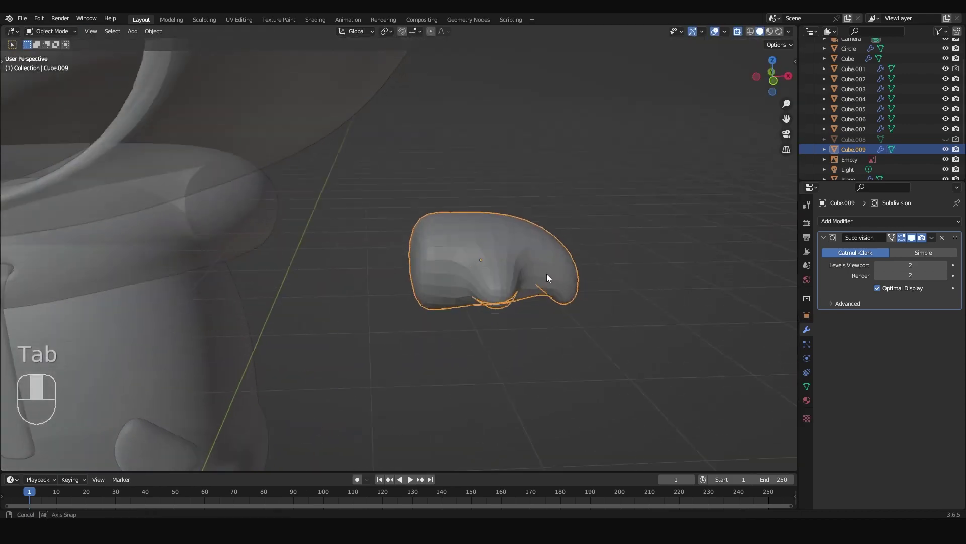
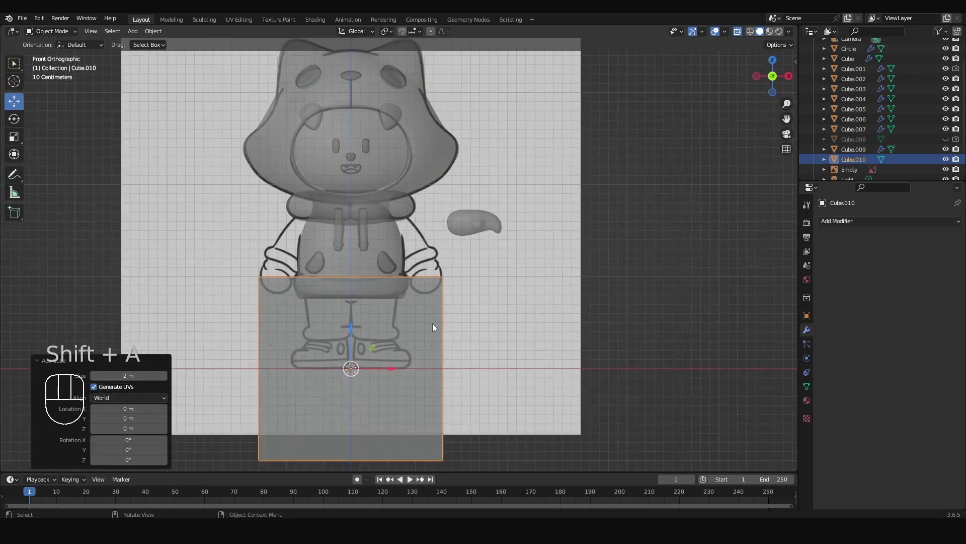
Shrink the new cube at the shoulder and enter Edit Mode on it.
{"action": "key", "text": "s"}
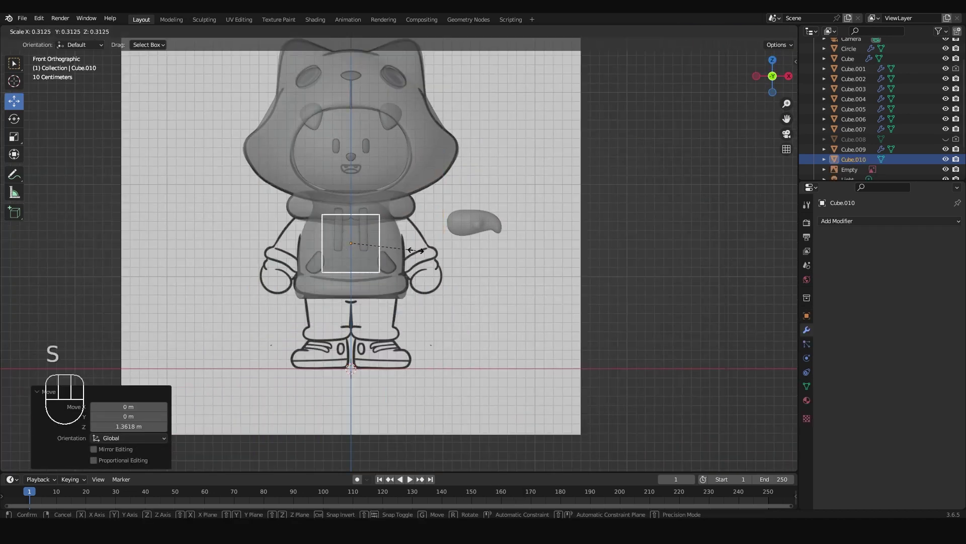
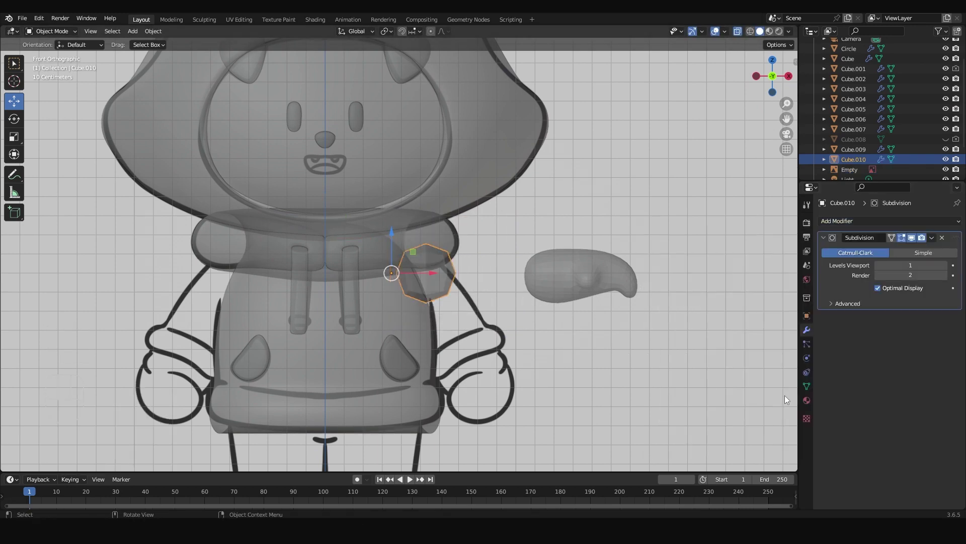
{"action": "key", "text": "Tab"}
{"action": "key", "text": "Tab"}
Extrude and scale the sleeve's end faces outward toward the hand piece.
{"action": "key", "text": "e"}
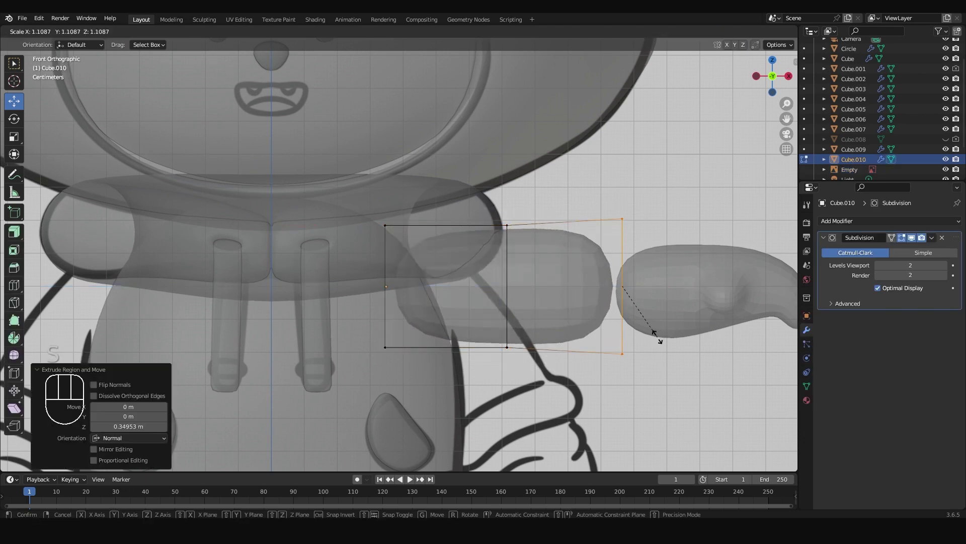
{"action": "key", "text": "s"}
{"action": "key", "text": "e"}
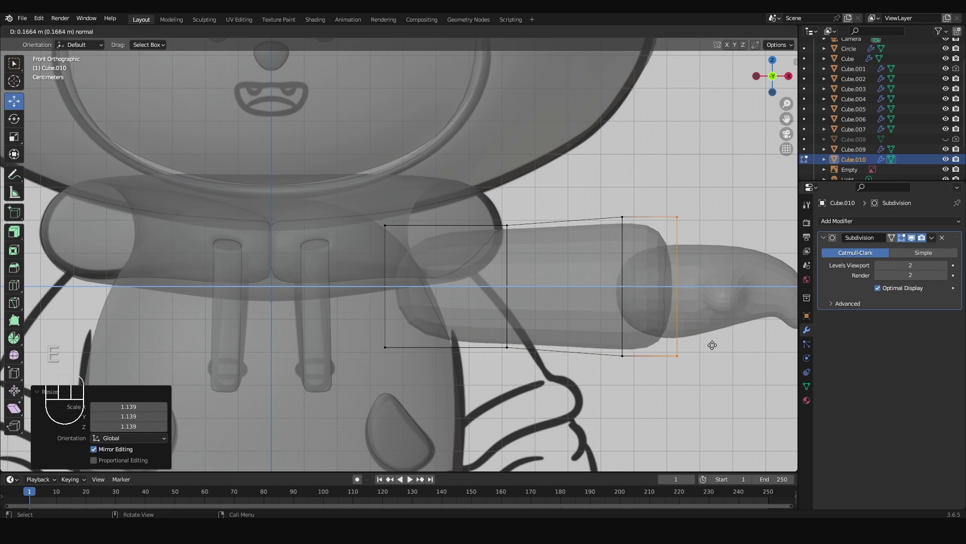
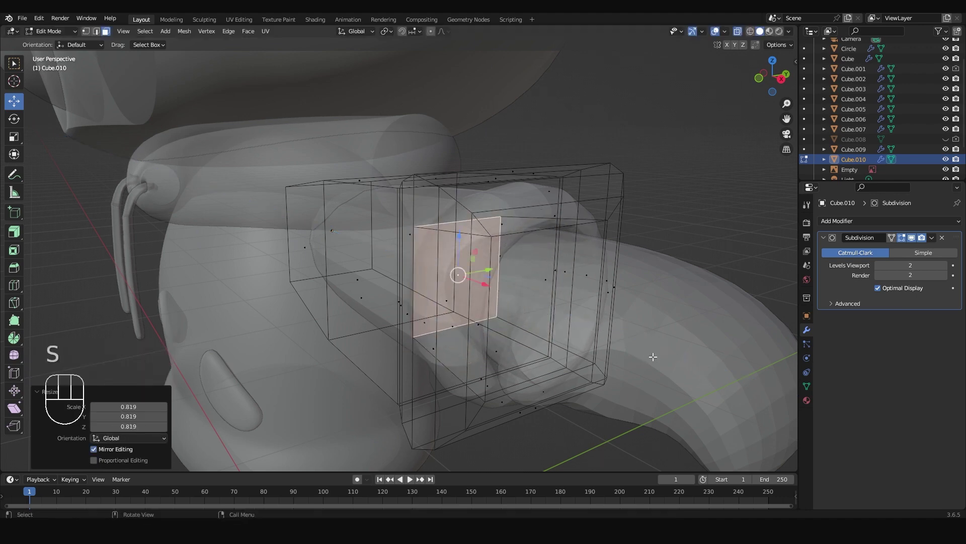
Check the sleeve from the front, save the file and inspect it from around.
{"action": "key", "text": "KP_1"}
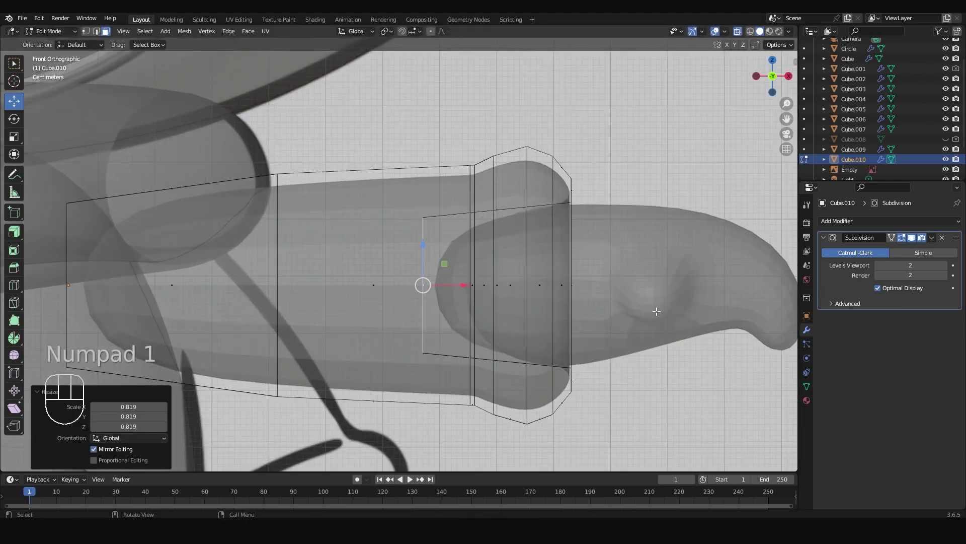
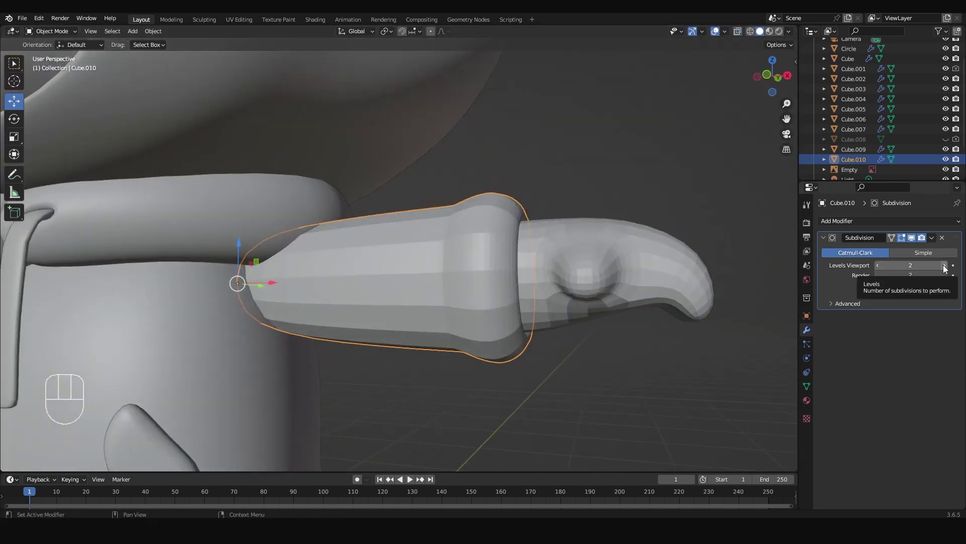
{"action": "key", "text": "ctrl+s"}
{"action": "key", "text": "KP_1"}
{"action": "left_click_drag", "start_coordinate": [537, 277], "coordinate": [570, 282]}
{"action": "left_click_drag", "start_coordinate": [455, 243], "coordinate": [644, 332]}
{"action": "key", "text": "s"}
Set the sleeve's Subdivision Levels Viewport to 3, then select the hand together with the sleeve.
{"action": "double_click", "coordinate": [571, 273]}
{"action": "left_click", "coordinate": [607, 315]}
{"action": "left_click_drag", "start_coordinate": [545, 302], "coordinate": [573, 311]}
{"action": "double_click", "coordinate": [622, 301]}
{"action": "left_click_drag", "start_coordinate": [613, 329], "coordinate": [512, 361]}
{"action": "scroll", "scroll_direction": "up", "scroll_amount": 3}
{"action": "left_click_drag", "start_coordinate": [484, 390], "coordinate": [494, 286]}
{"action": "left_click", "coordinate": [484, 283]}
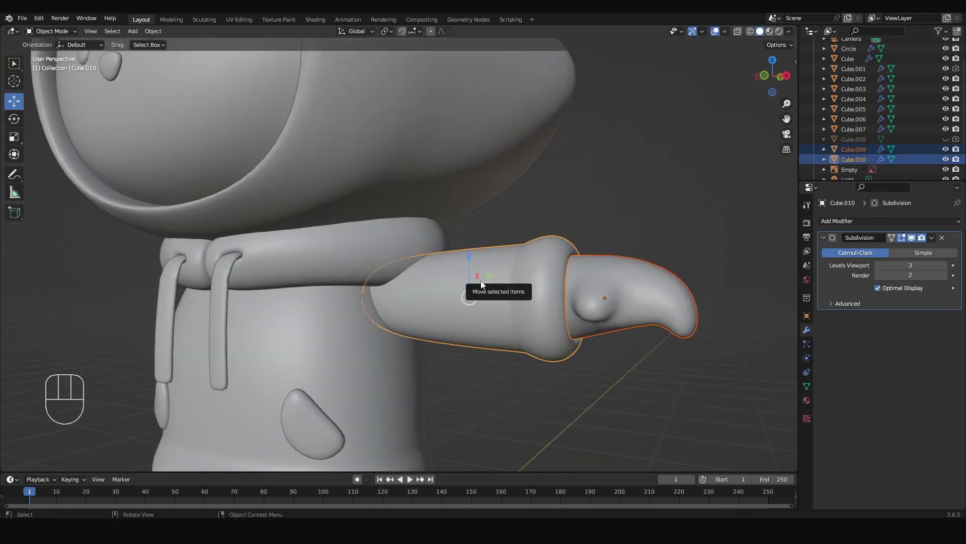
Parent the hand to the sleeve with Object (Keep Transform) and switch to front view.
{"action": "key", "text": "ctrl+p"}
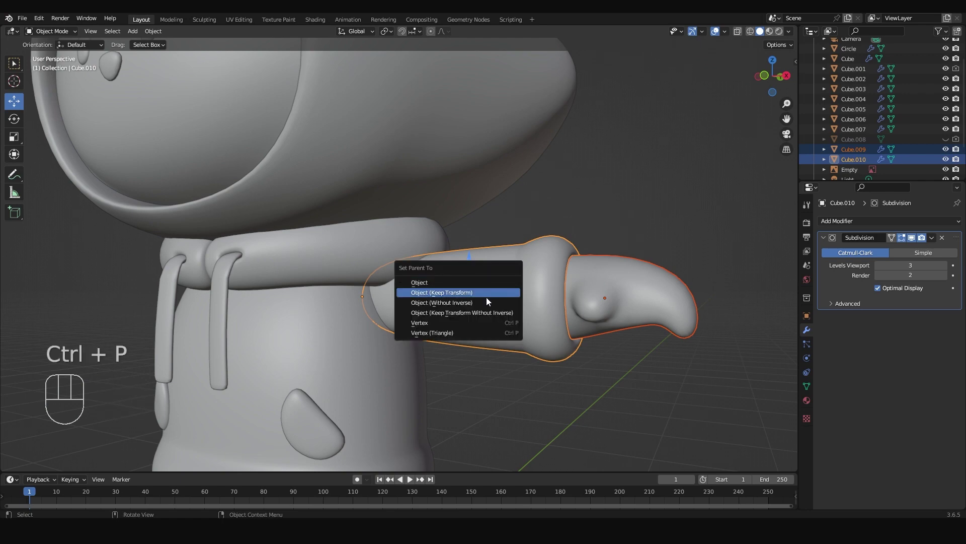
{"action": "left_click", "coordinate": [480, 318]}
{"action": "key", "text": "KP_1"}
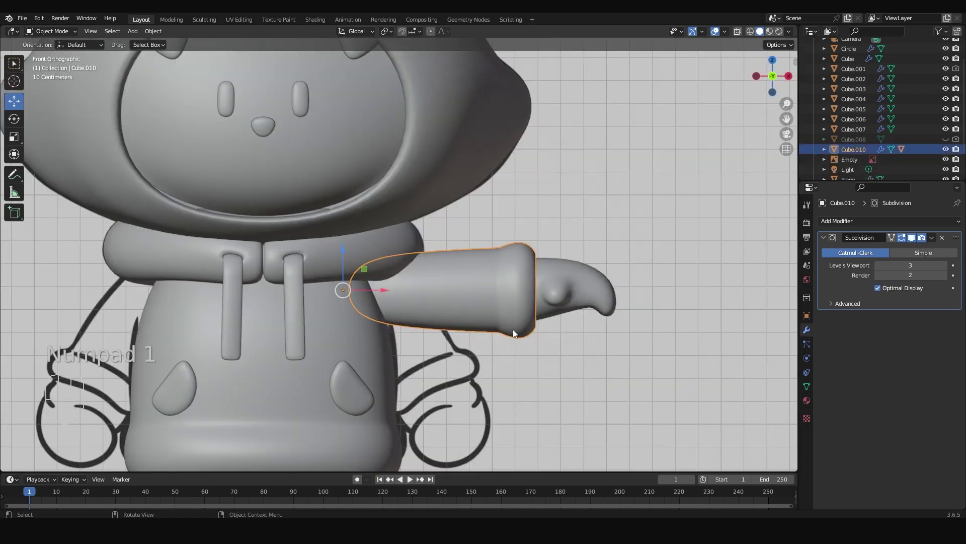
Save the file and rotate the whole arm downward beside the hoodie.
{"action": "key", "text": "ctrl+s"}
{"action": "left_click_drag", "start_coordinate": [571, 318], "coordinate": [601, 291]}
{"action": "key", "text": "r"}
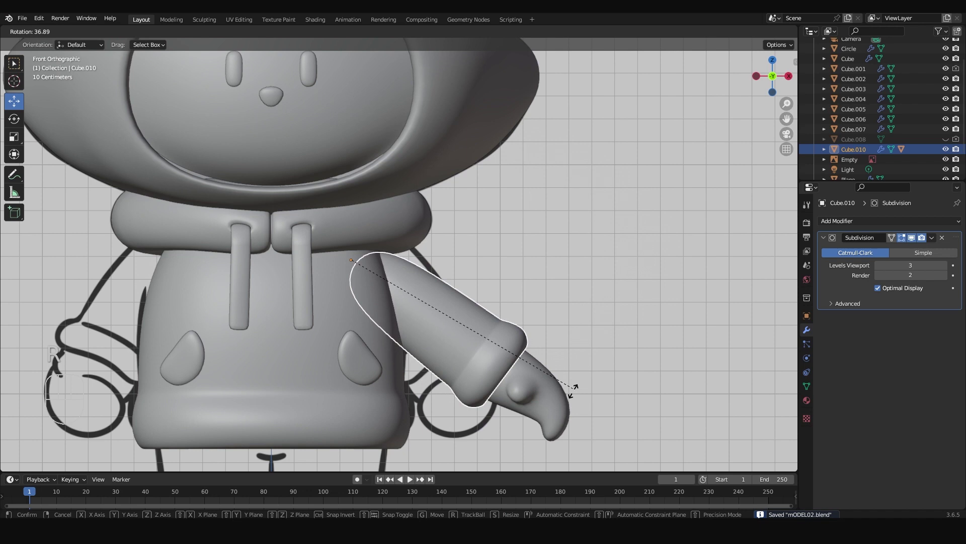
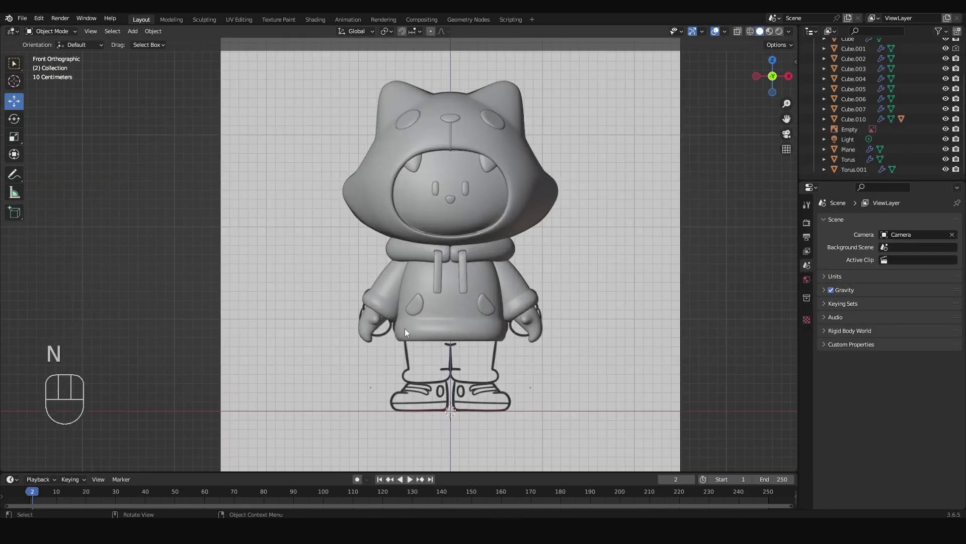
Select the lower-body block and pull its corner vertices down square over the drawn leg.
{"action": "left_click_drag", "start_coordinate": [458, 352], "coordinate": [455, 321]}
{"action": "key", "text": "shift+a"}
{"action": "left_click_drag", "start_coordinate": [470, 398], "coordinate": [466, 342]}
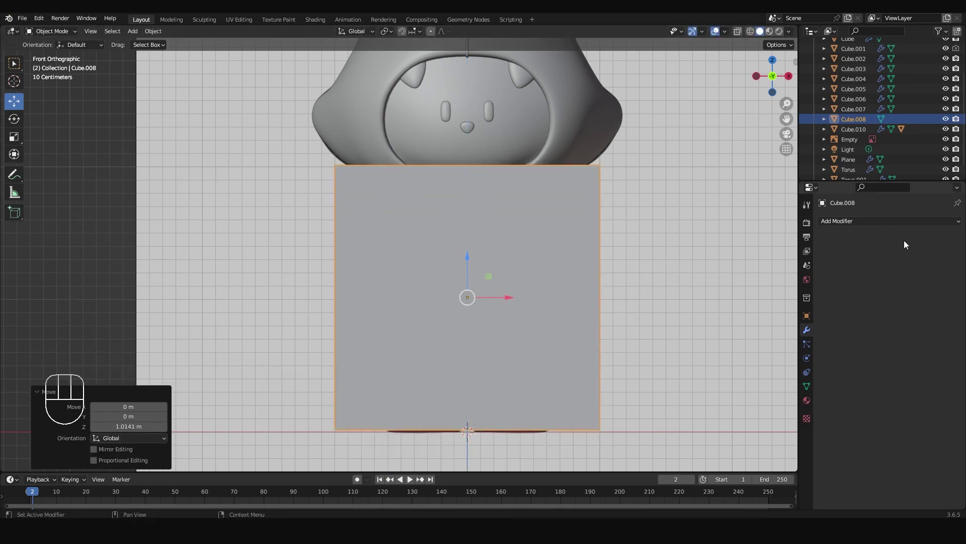
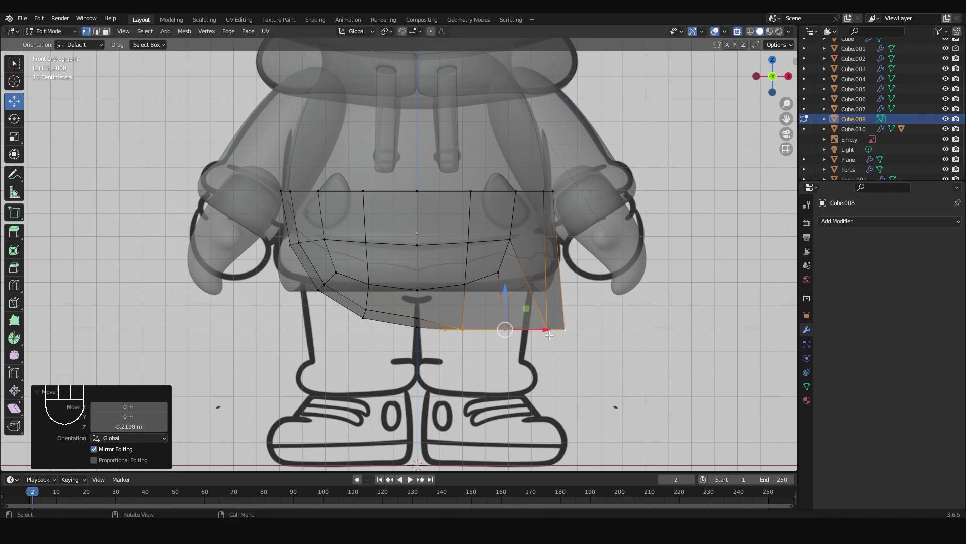
{"action": "key", "text": "s"}
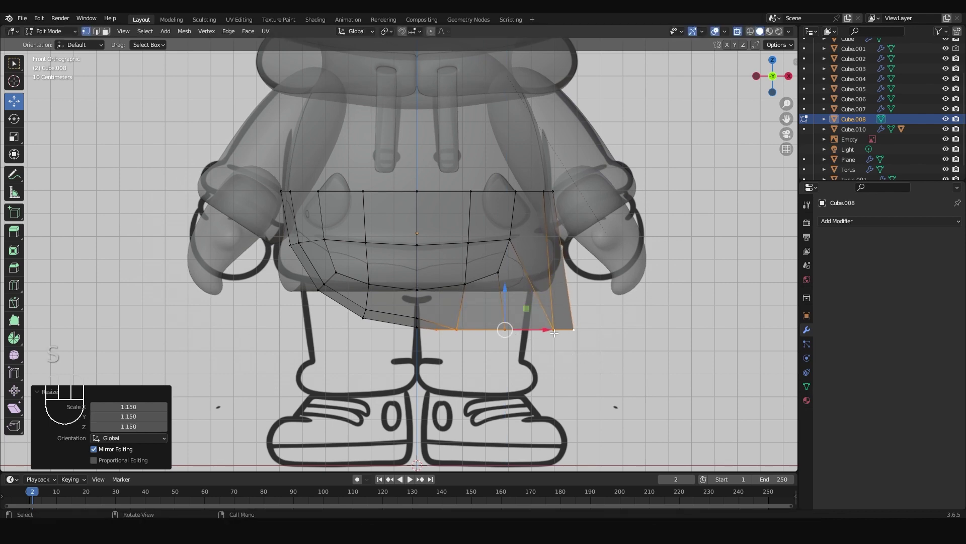
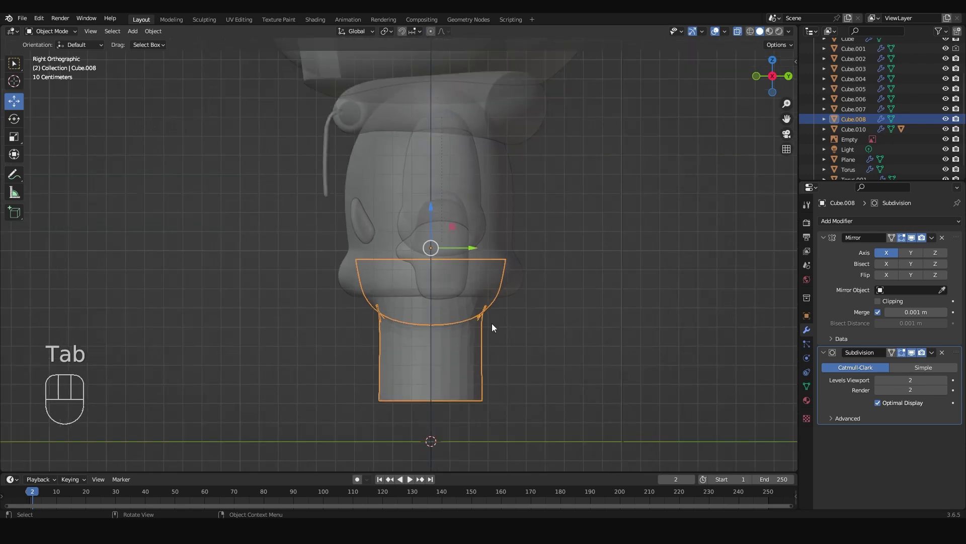
Inspect the pants in perspective, then view them from the front in Edit Mode.
{"action": "left_click_drag", "start_coordinate": [500, 317], "coordinate": [579, 317]}
{"action": "key", "text": "alt+z"}
{"action": "left_click_drag", "start_coordinate": [494, 293], "coordinate": [482, 269]}
{"action": "left_click", "coordinate": [488, 309]}
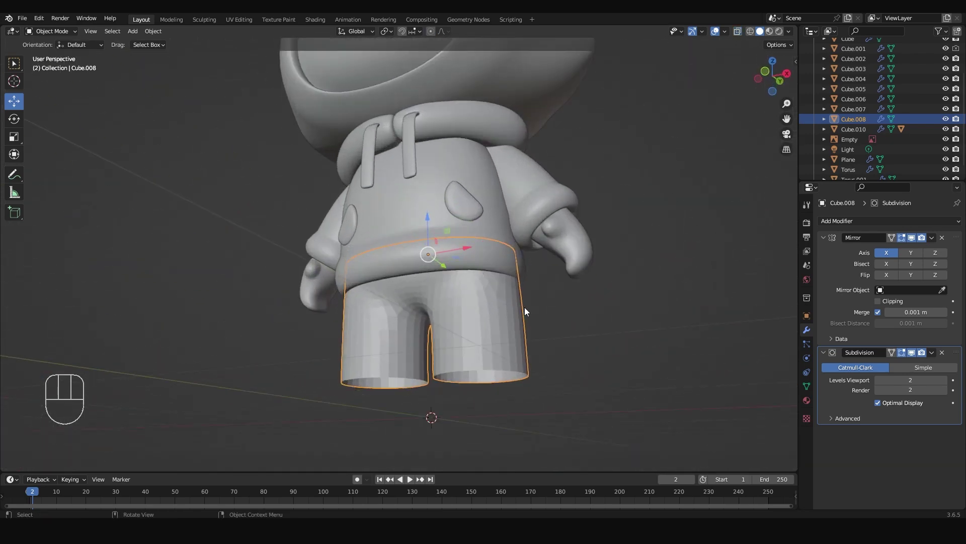
{"action": "key", "text": "KP_1"}
{"action": "key", "text": "Tab"}
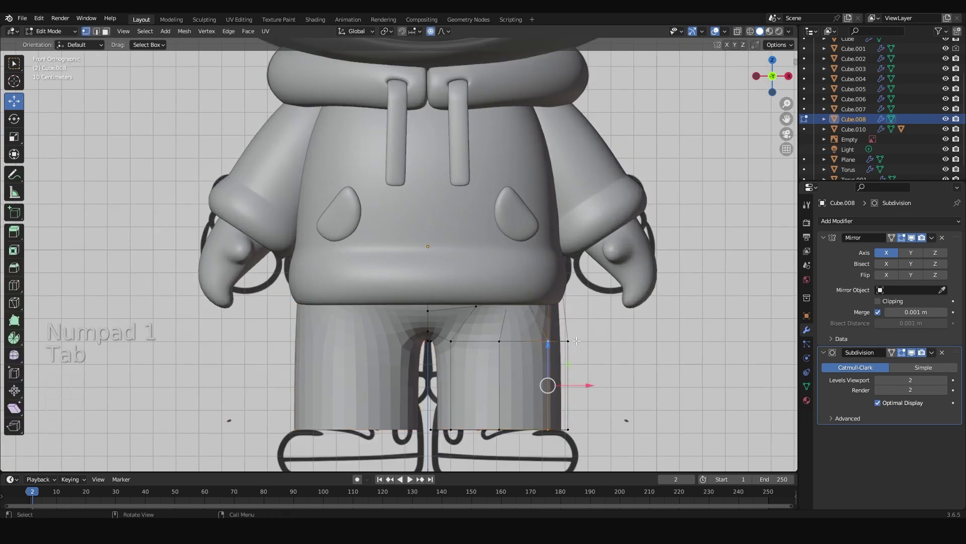
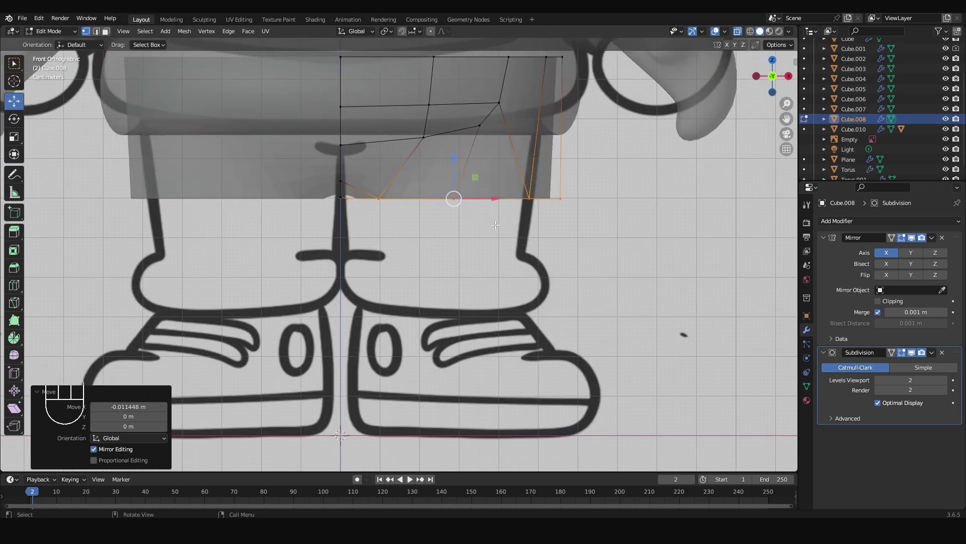
Extrude the pant leg's bottom edge loop down along Z to the shoe top.
{"action": "key", "text": "e"}
{"action": "key", "text": "z"}
{"action": "key", "text": "z"}
{"action": "key", "text": "z"}
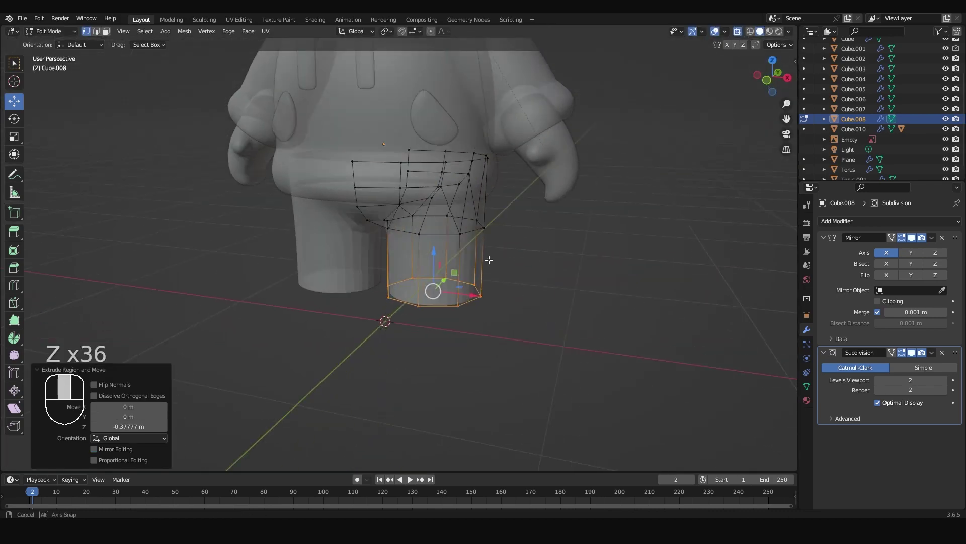
{"action": "key", "text": "KP_1"}
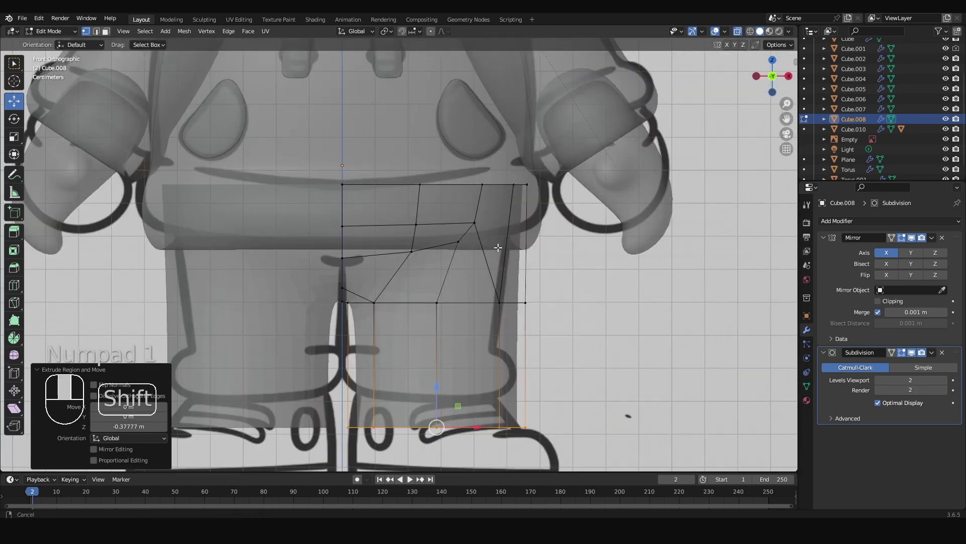
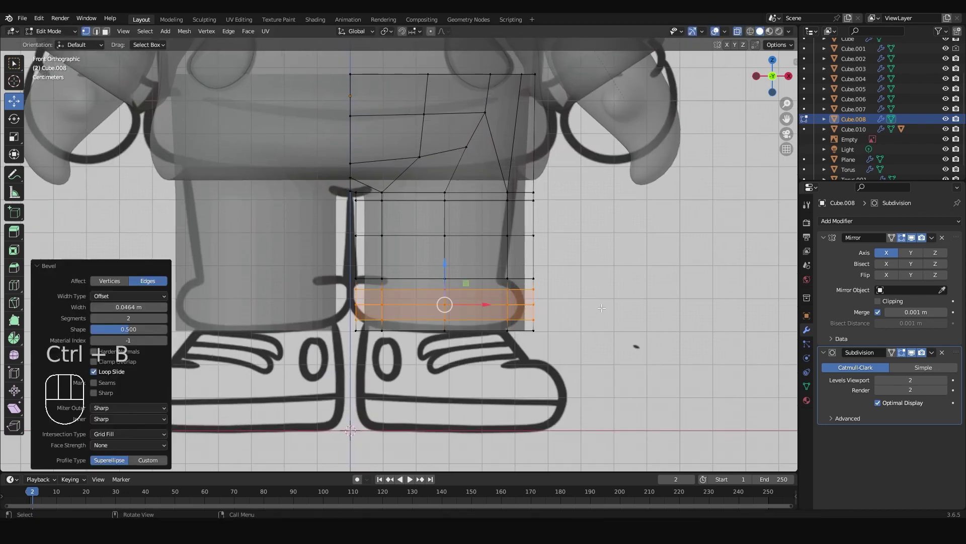
Bevel a loop near the leg bottom and select the middle loop for the cuff.
{"action": "key", "text": "s"}
{"action": "key", "text": "ctrl+z"}
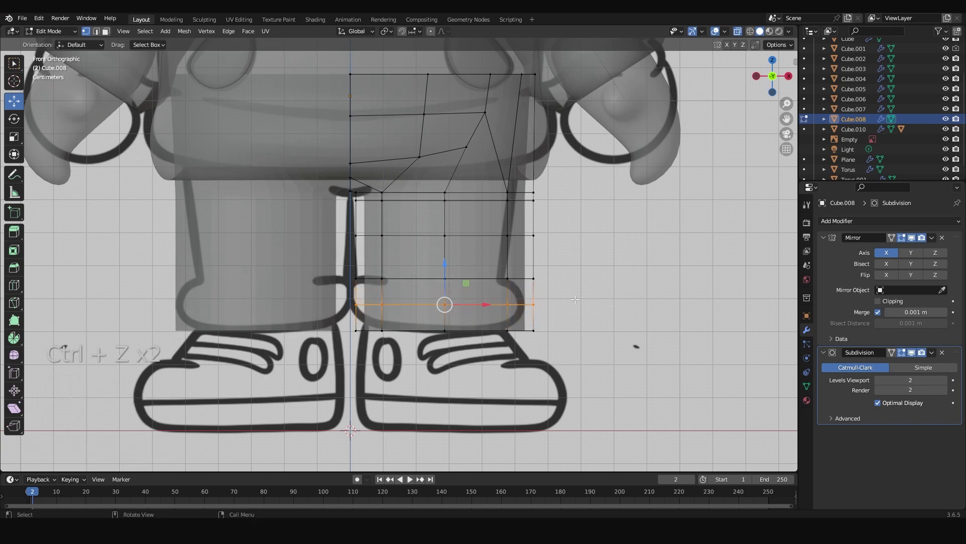
{"action": "key", "text": "ctrl+z"}
Widen and bevel the cuff loop, slide an edge loop along the leg, and leave Edit Mode.
{"action": "key", "text": "s"}
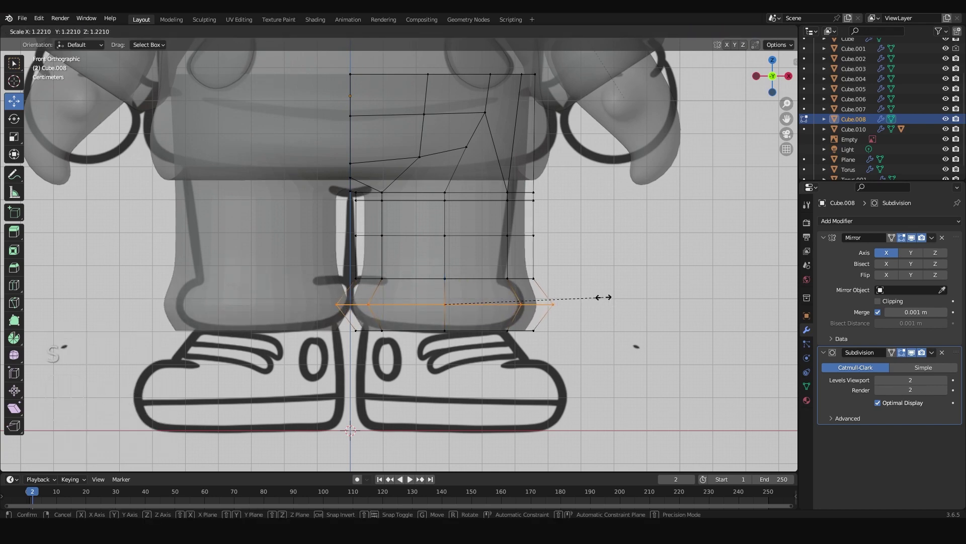
{"action": "key", "text": "ctrl+b"}
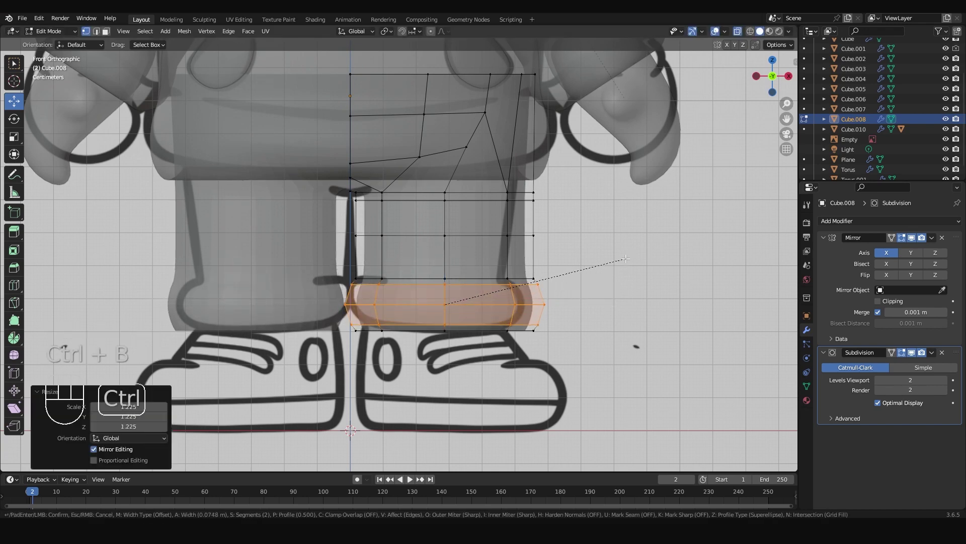
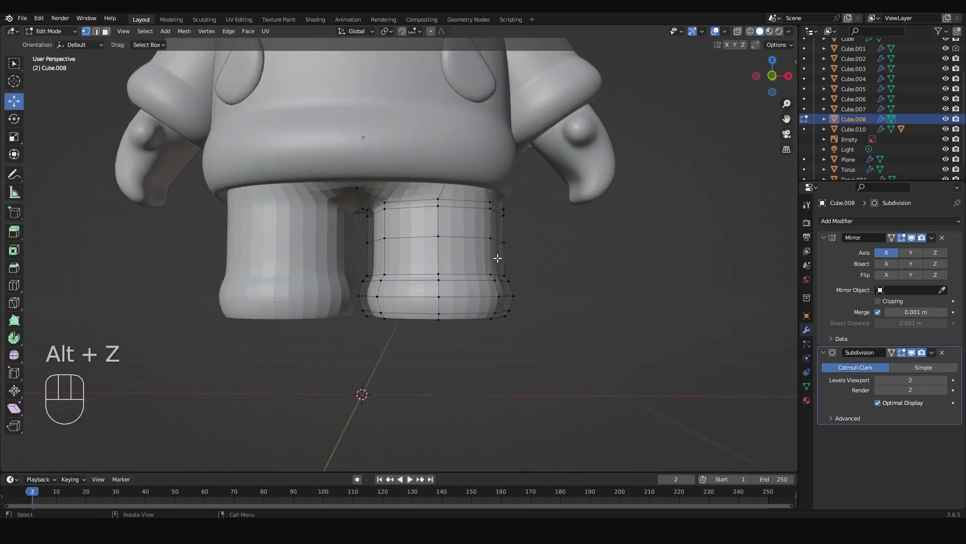
{"action": "key", "text": "ctrl+r"}
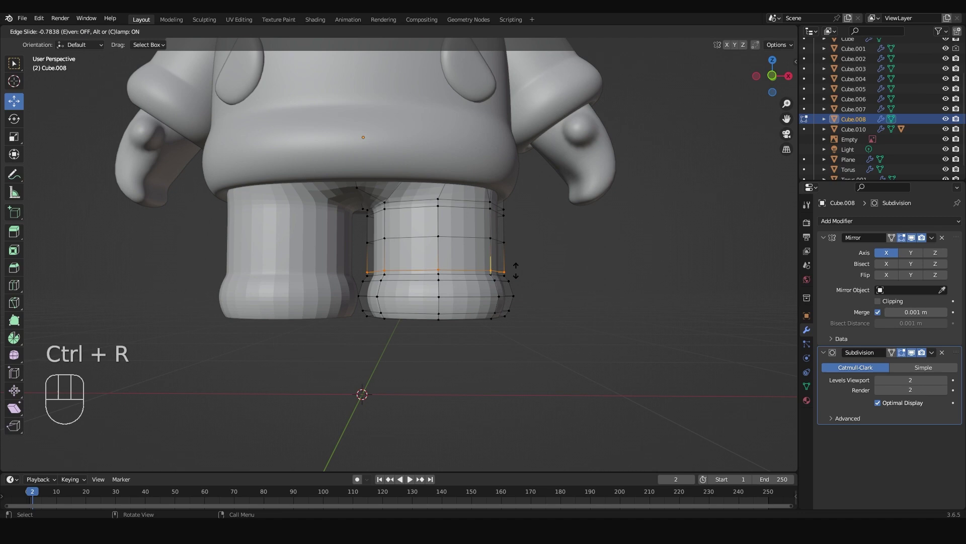
{"action": "key", "text": "Tab"}
{"action": "right_click", "coordinate": [468, 262]}
{"action": "left_click_drag", "start_coordinate": [484, 281], "coordinate": [447, 292]}
{"action": "key", "text": "alt+z"}
{"action": "key", "text": "alt+z"}
Orbit around the finished pants and view the whole character from the front.
{"action": "left_click_drag", "start_coordinate": [481, 265], "coordinate": [468, 265]}
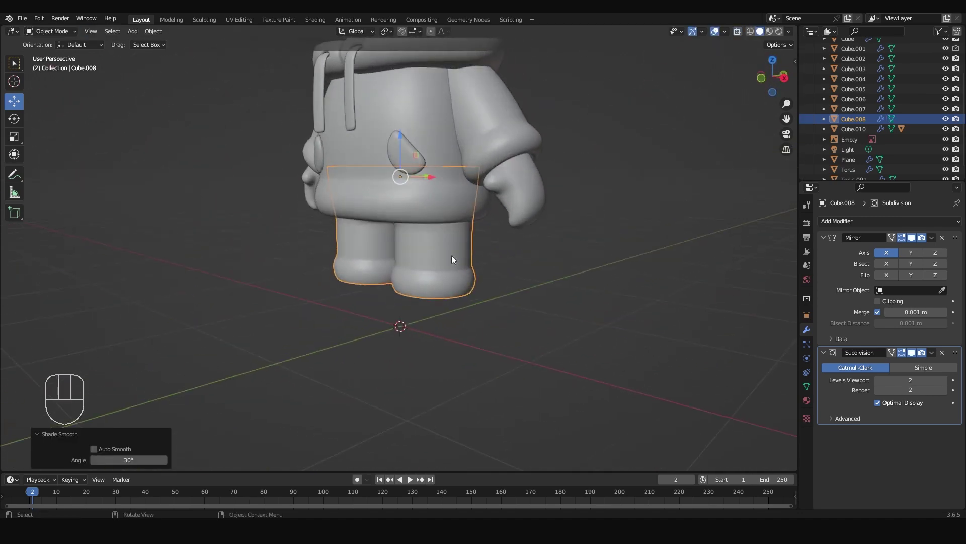
{"action": "left_click_drag", "start_coordinate": [439, 238], "coordinate": [470, 299]}
{"action": "left_click_drag", "start_coordinate": [467, 288], "coordinate": [499, 287]}
{"action": "key", "text": "KP_1"}
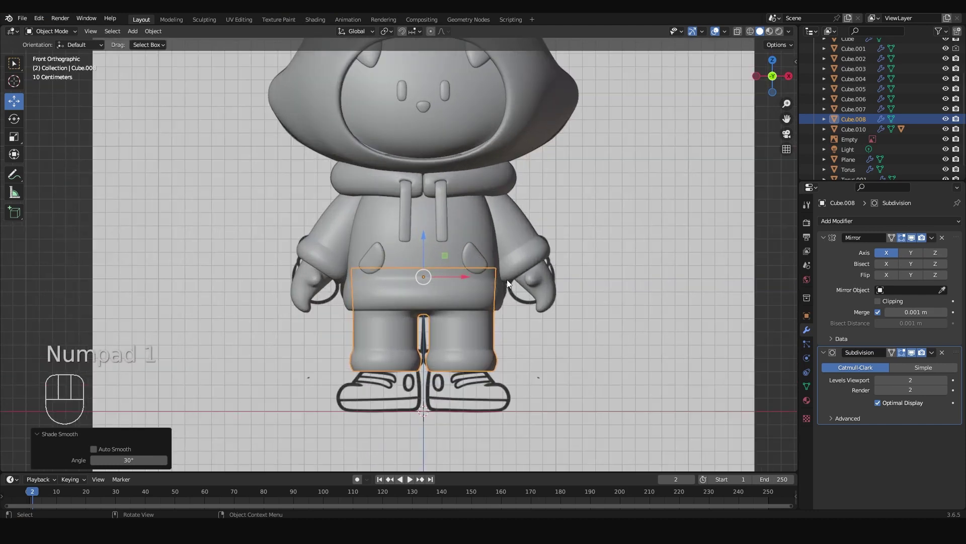
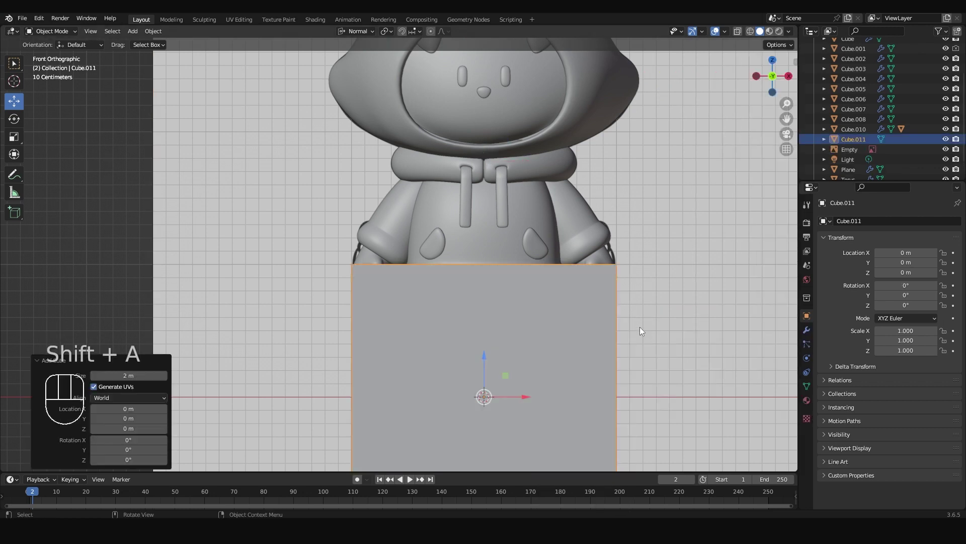
Shrink the new cube to shoe size over the drawn right shoe and check it from the side.
{"action": "key", "text": "s"}
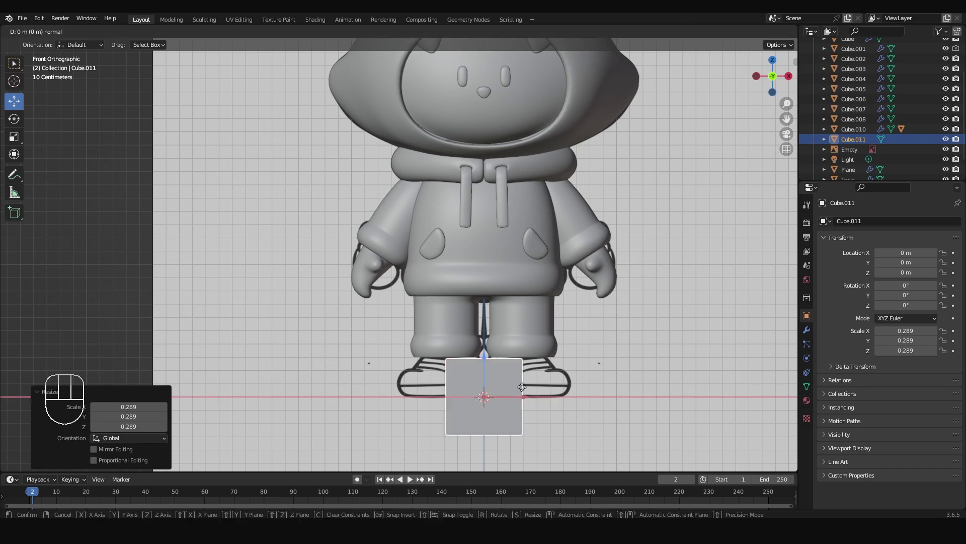
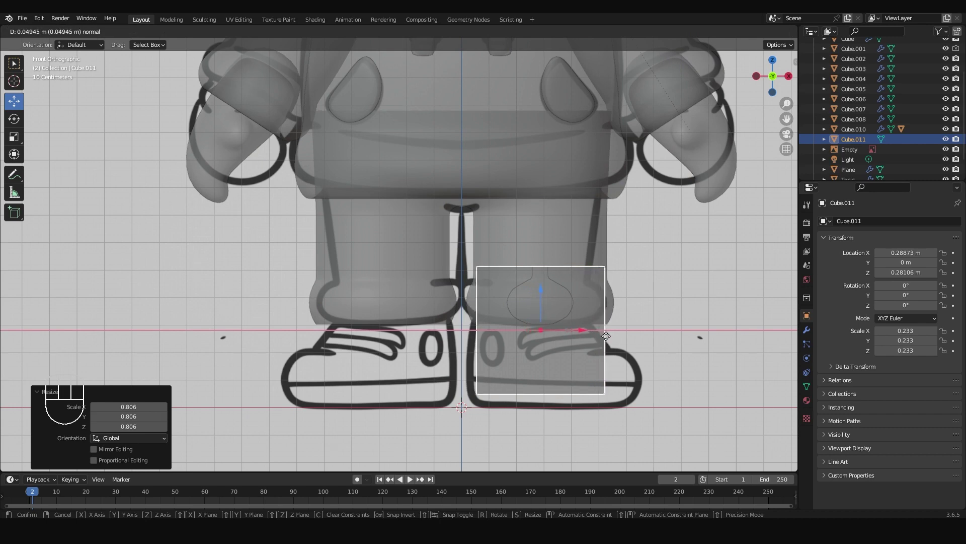
{"action": "key", "text": "s"}
{"action": "key", "text": "KP_3"}
{"action": "middle_click", "coordinate": [598, 303]}
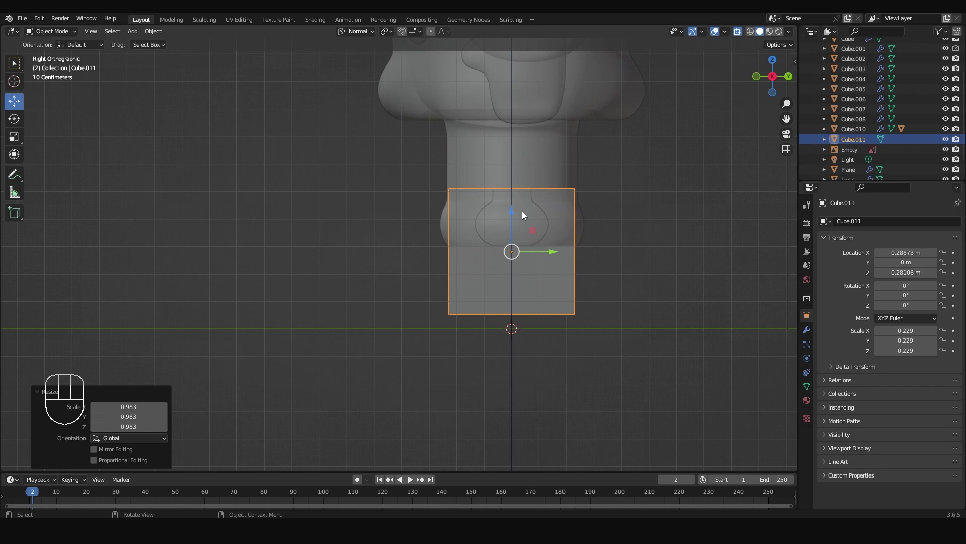
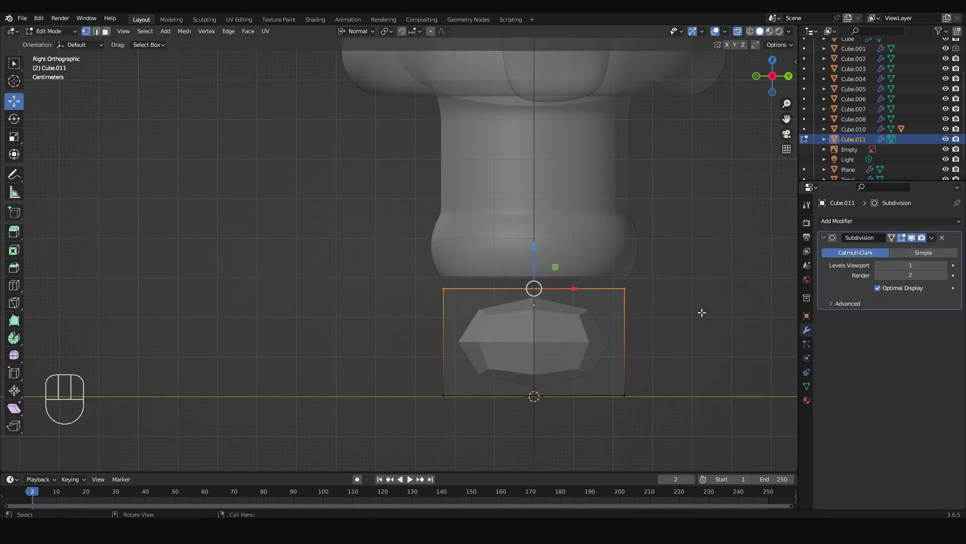
Extrude the shoe's top face into a tapered ankle and start pulling the toe forward.
{"action": "key", "text": "e"}
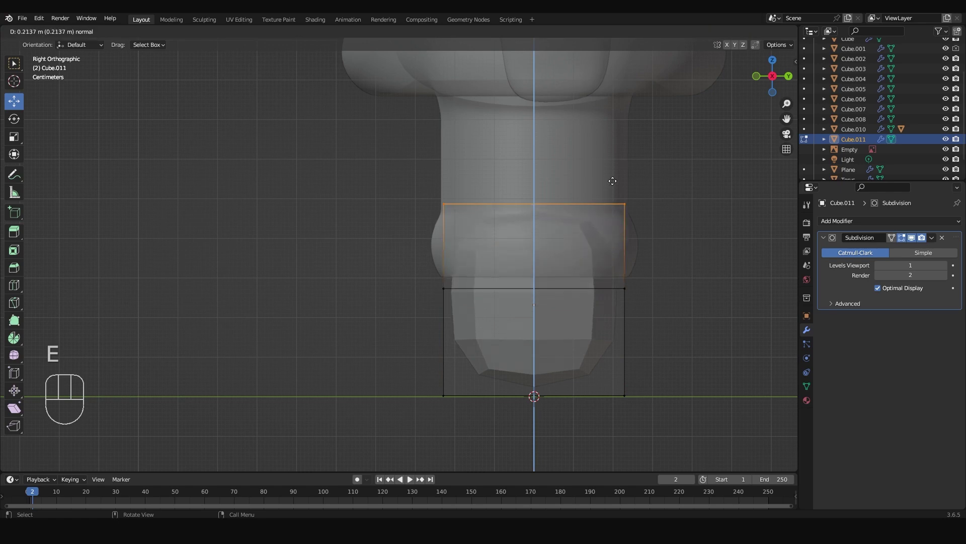
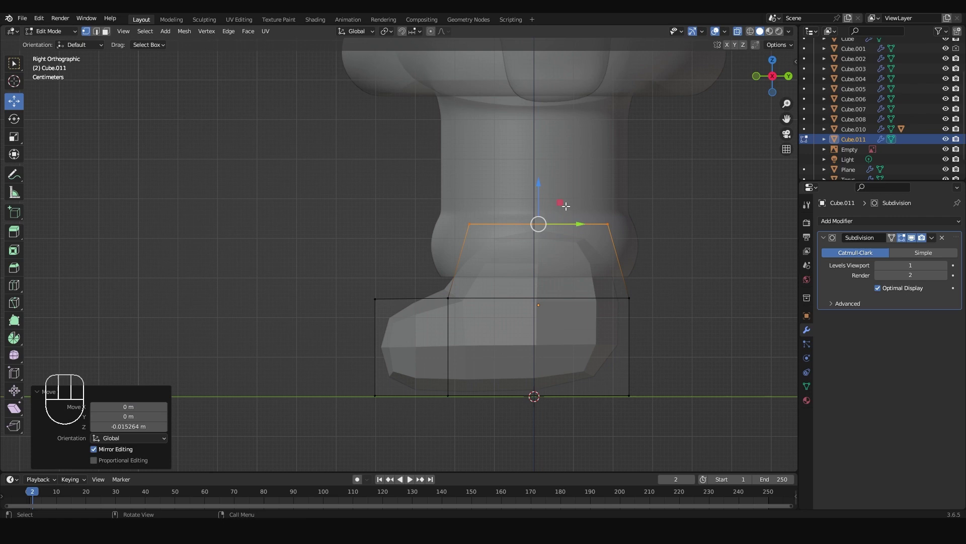
{"action": "key", "text": "e"}
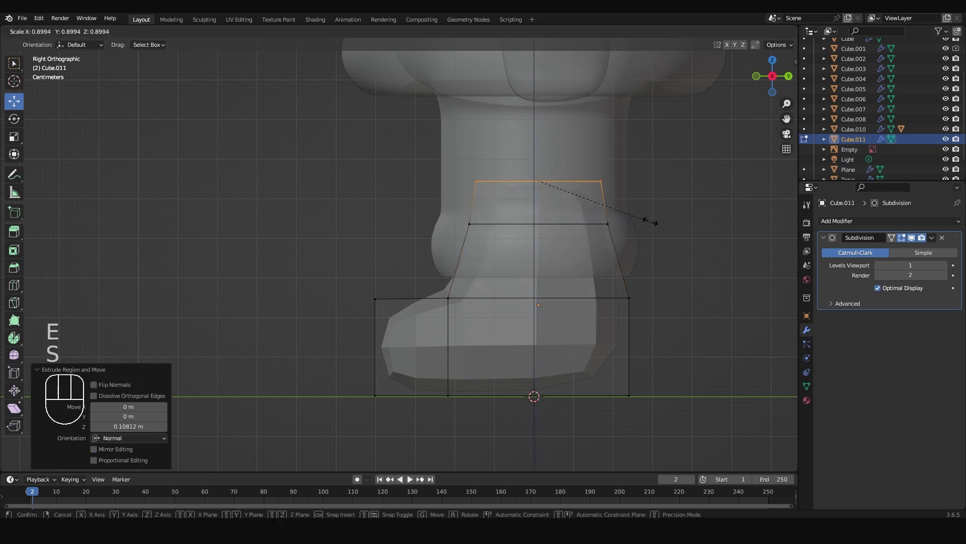
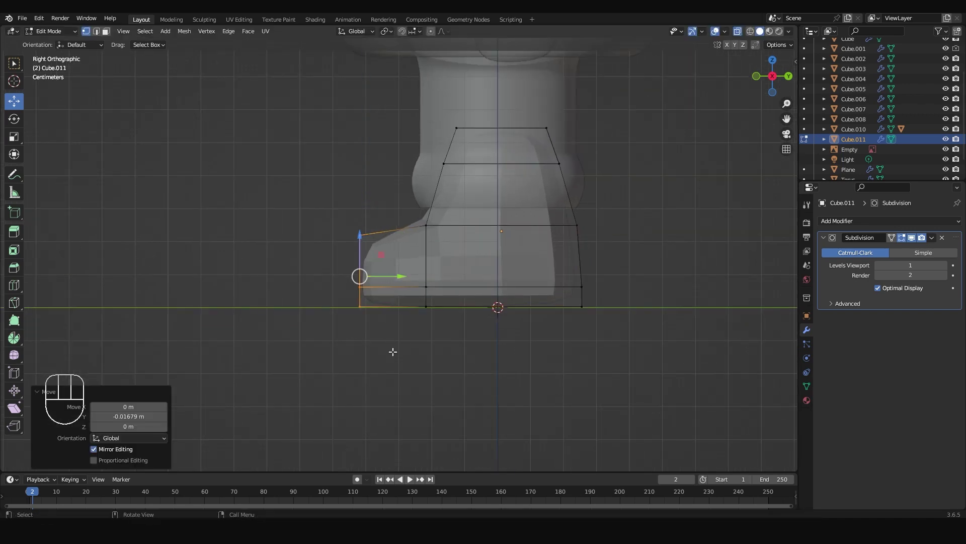
{"action": "key", "text": "Tab"}
{"action": "left_click_drag", "start_coordinate": [440, 280], "coordinate": [530, 294]}
Shape the toe of the shoe forward and finish editing the mesh in side view.
{"action": "key", "text": "alt+z"}
{"action": "left_click_drag", "start_coordinate": [557, 271], "coordinate": [563, 272]}
{"action": "left_click_drag", "start_coordinate": [559, 273], "coordinate": [448, 270]}
{"action": "key", "text": "KP_3"}
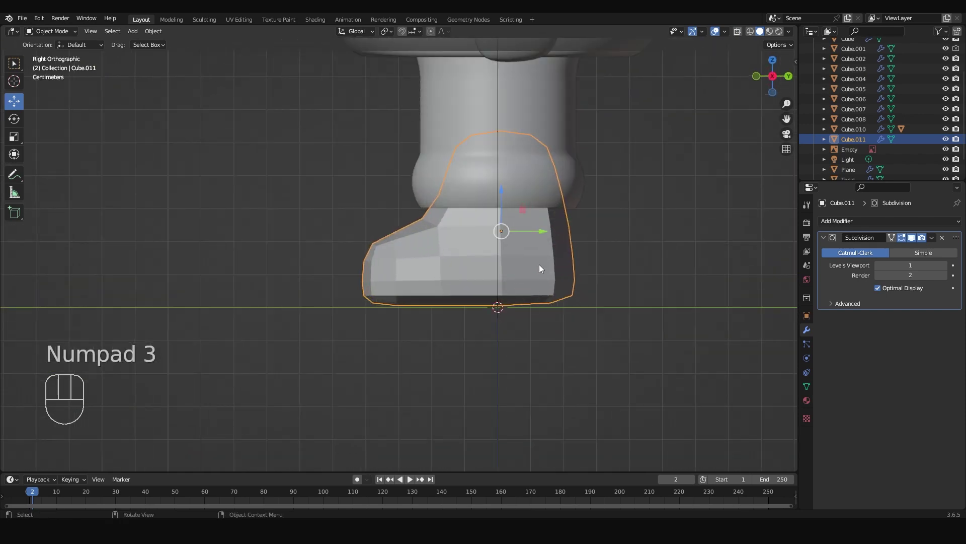
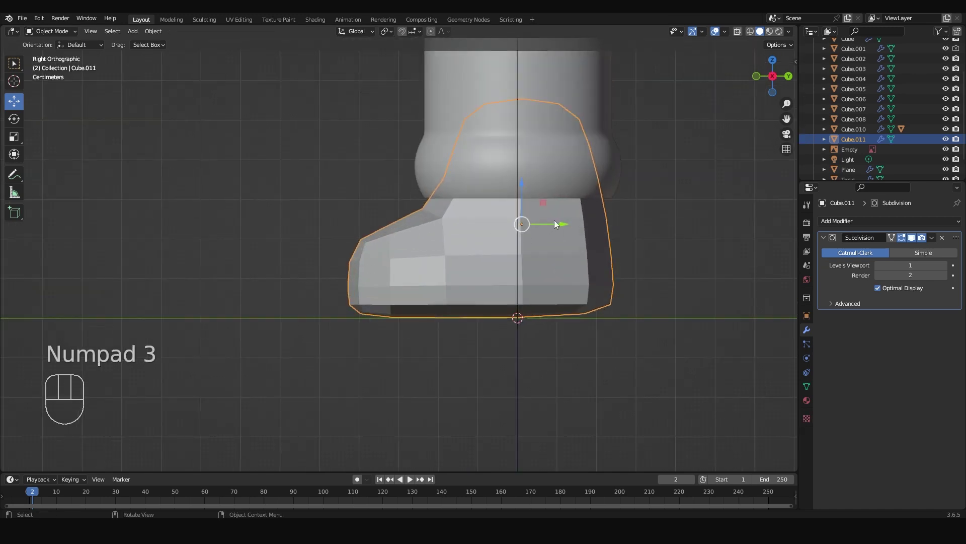
Select the shoe, save the file and shift the shoe slightly forward.
{"action": "left_click", "coordinate": [558, 222]}
{"action": "left_click", "coordinate": [553, 223]}
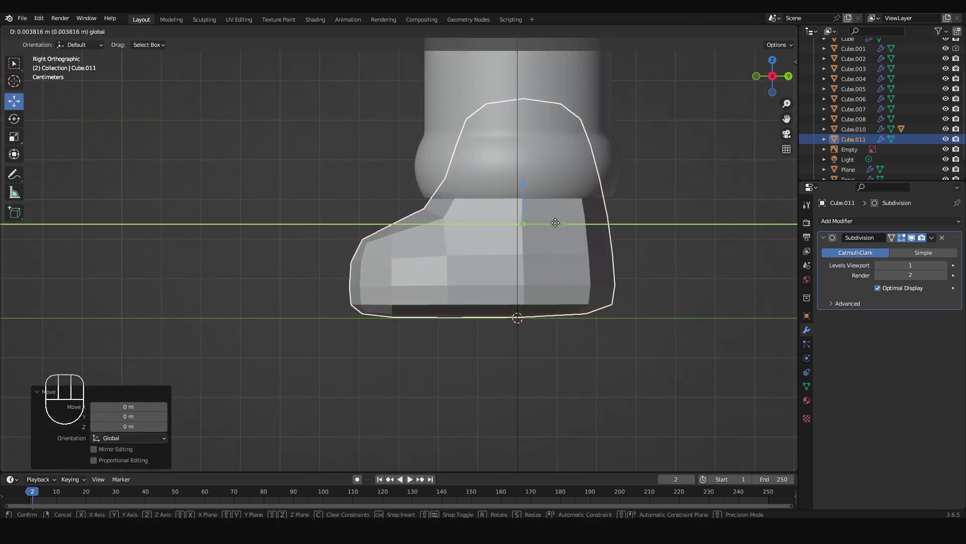
{"action": "key", "text": "ctrl+s"}
{"action": "left_click_drag", "start_coordinate": [614, 275], "coordinate": [645, 295]}
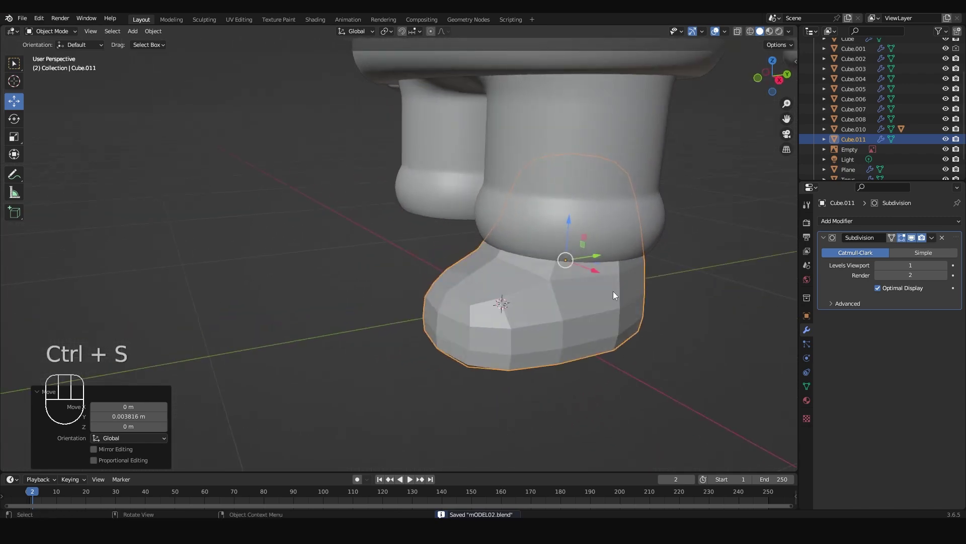
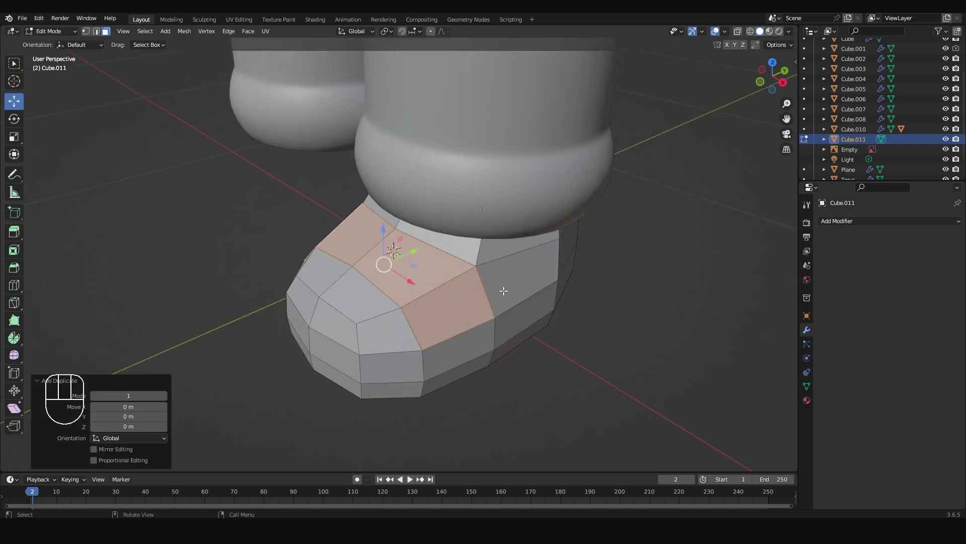
Separate the shoe's top faces into a strap object and add a loop cut along it.
{"action": "key", "text": "p"}
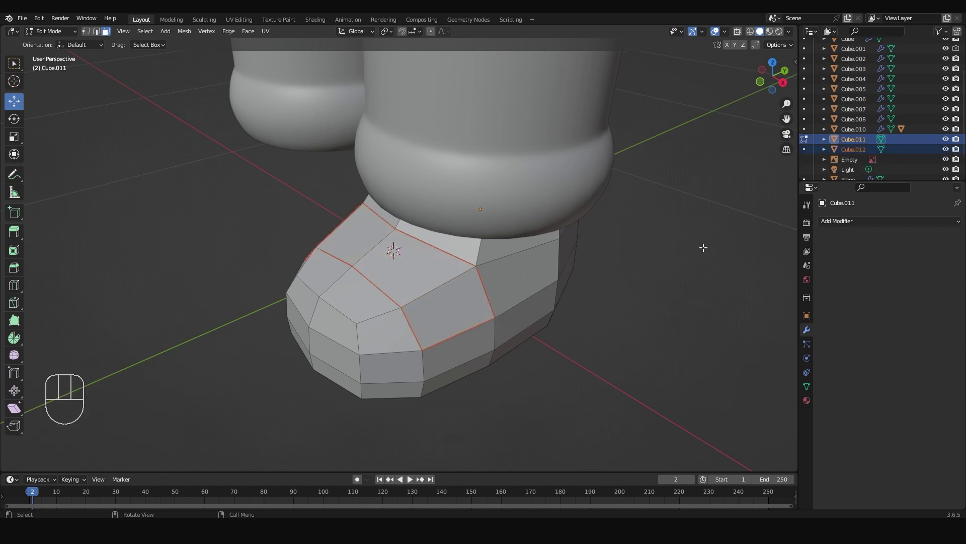
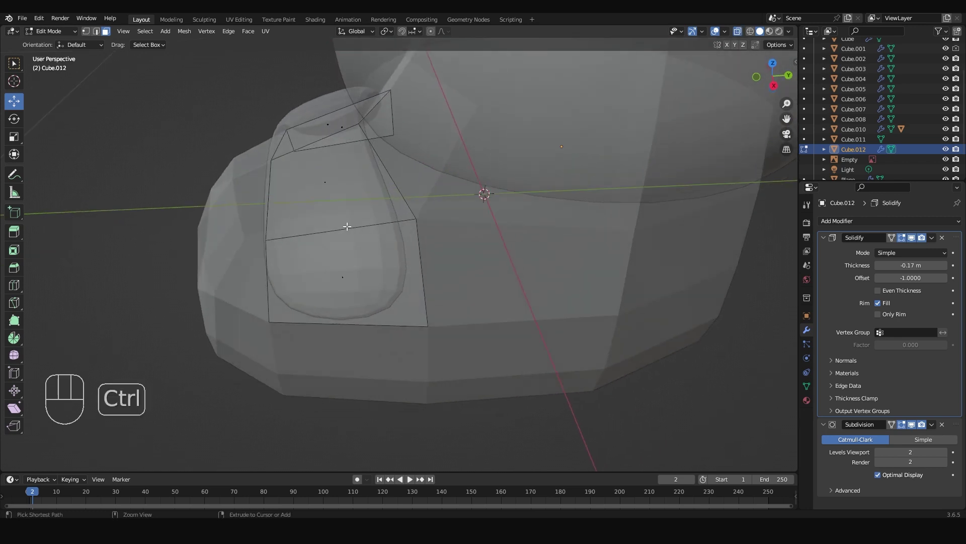
{"action": "key", "text": "ctrl+r"}
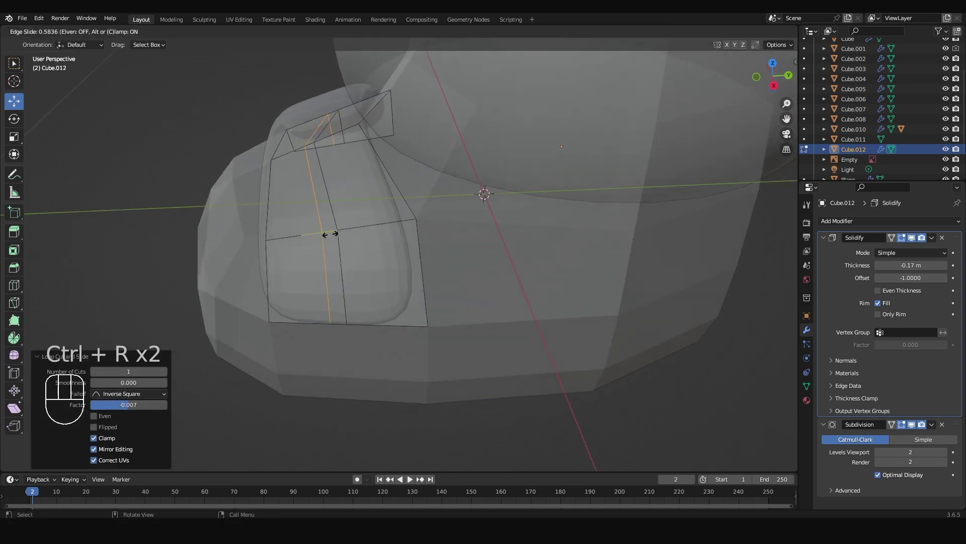
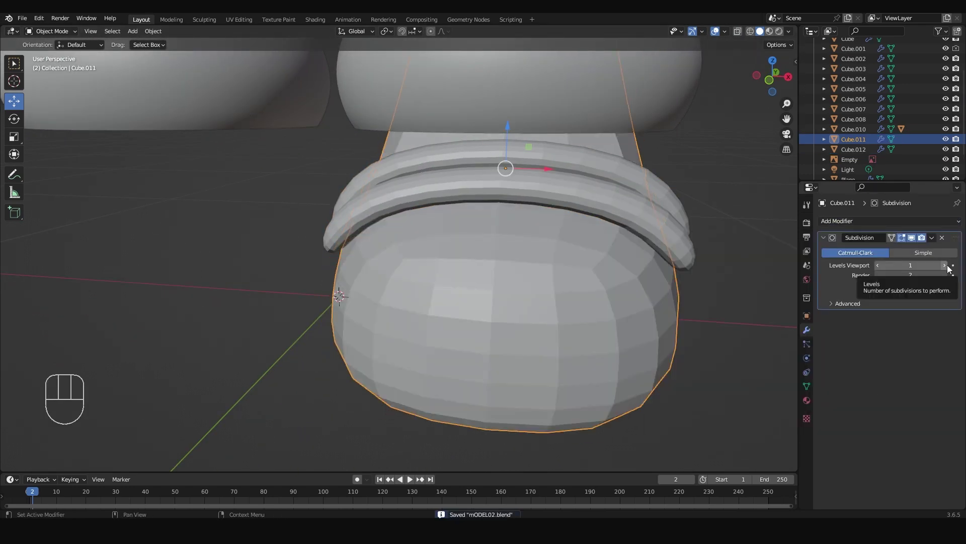
Set the strap's Solidify thickness to -0.1 m and reopen its mesh for editing.
{"action": "left_click", "coordinate": [951, 269]}
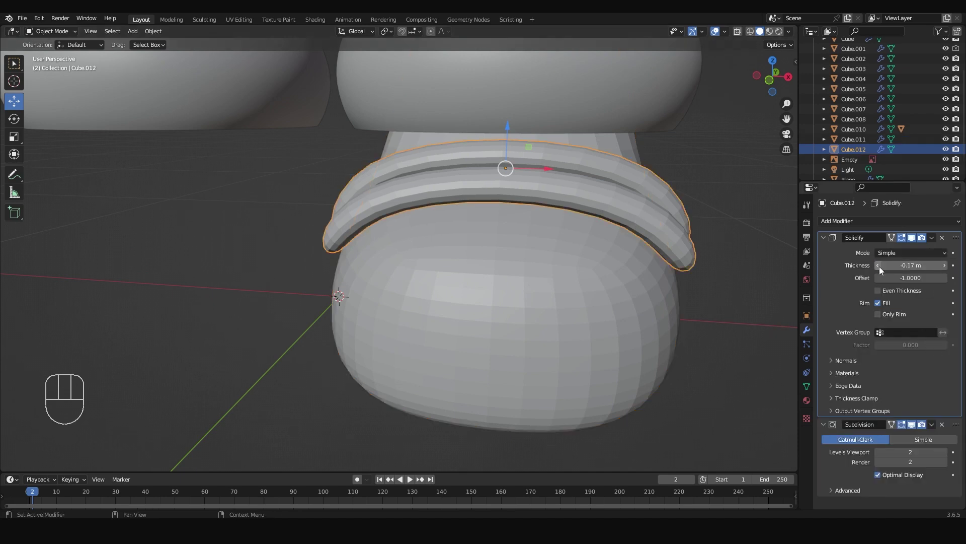
{"action": "left_click", "coordinate": [883, 270]}
{"action": "left_click", "coordinate": [949, 267]}
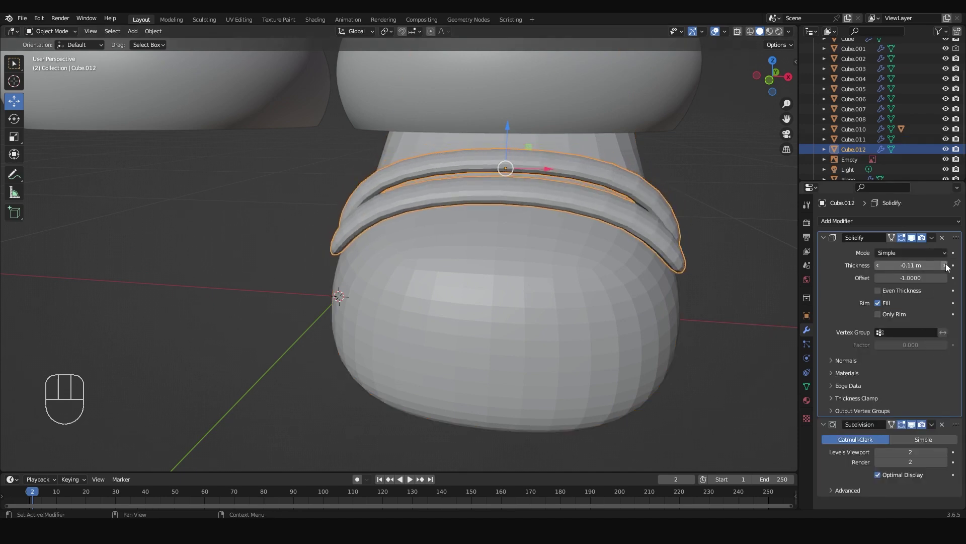
{"action": "left_click_drag", "start_coordinate": [949, 267], "coordinate": [664, 293]}
{"action": "left_click_drag", "start_coordinate": [664, 294], "coordinate": [684, 288]}
{"action": "left_click", "coordinate": [470, 199]}
{"action": "key", "text": "Tab"}
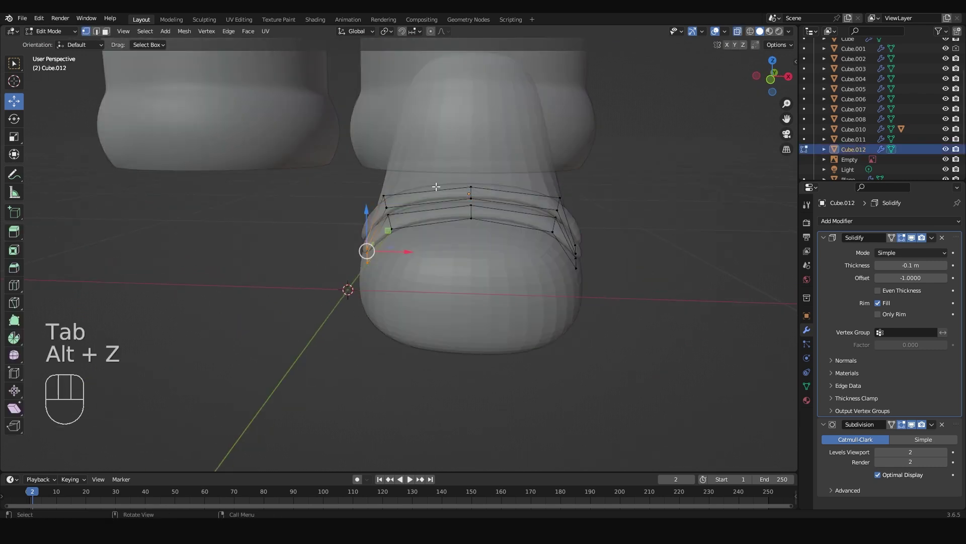
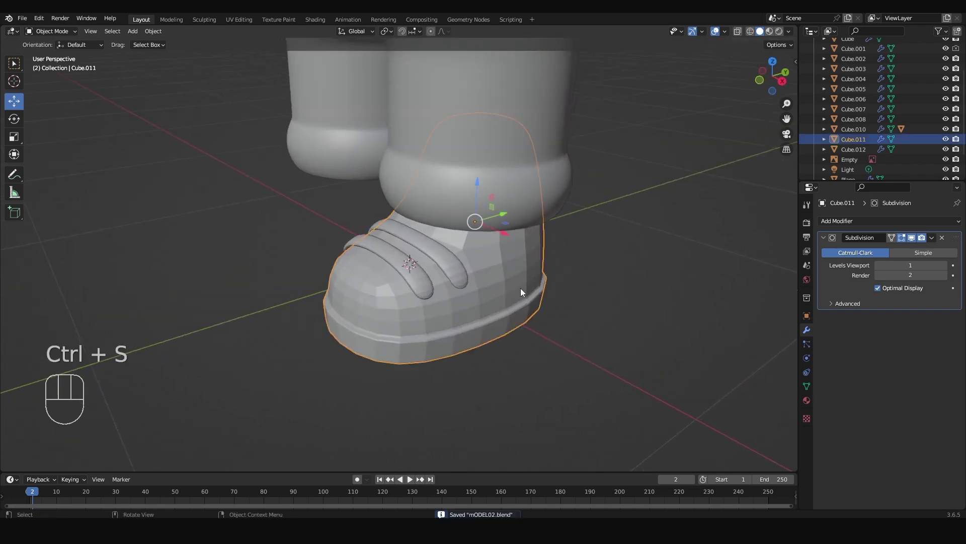
Smooth the boot and strap shading, then orbit around the legs and shoe.
{"action": "right_click", "coordinate": [481, 267]}
{"action": "left_click", "coordinate": [594, 314]}
{"action": "right_click", "coordinate": [448, 269]}
{"action": "left_click_drag", "start_coordinate": [487, 308], "coordinate": [527, 302]}
{"action": "left_click_drag", "start_coordinate": [506, 307], "coordinate": [487, 342]}
{"action": "left_click_drag", "start_coordinate": [494, 341], "coordinate": [418, 319]}
{"action": "left_click_drag", "start_coordinate": [434, 302], "coordinate": [501, 319]}
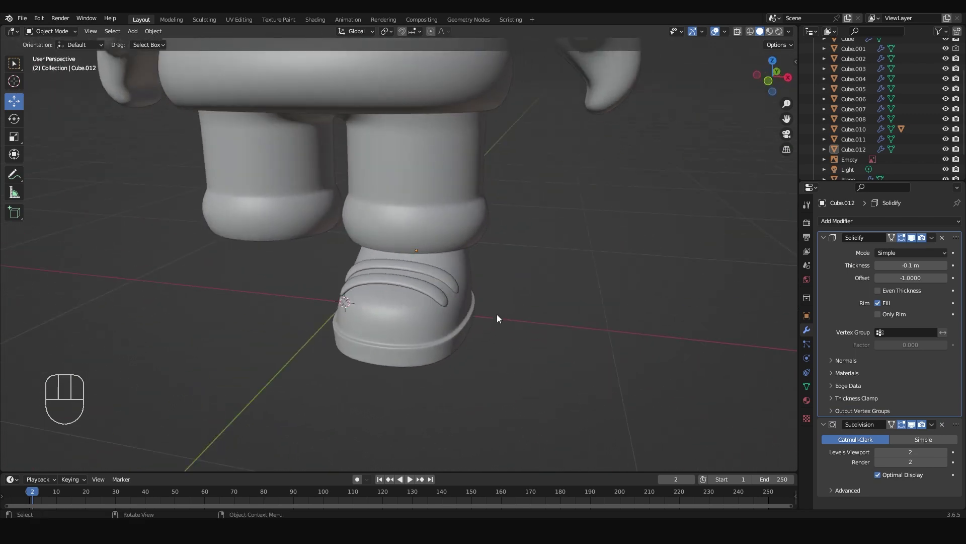
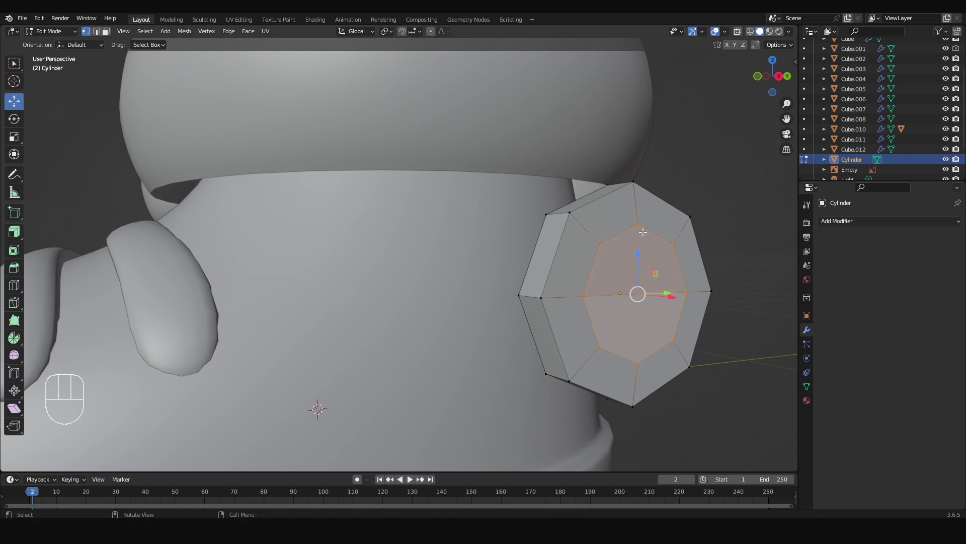
Inset the cylinder's front face, cut a rim loop and bevel it into a groove, then place the disc.
{"action": "key", "text": "k"}
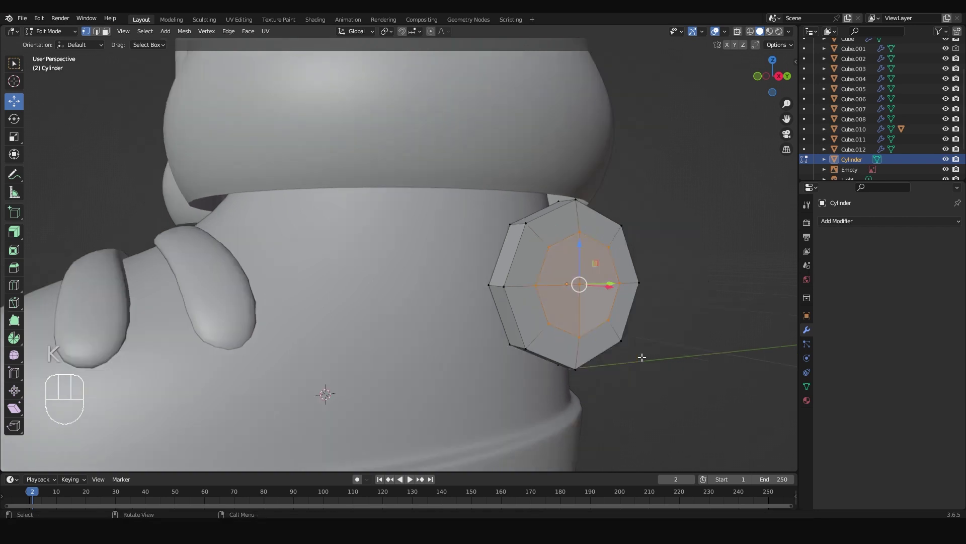
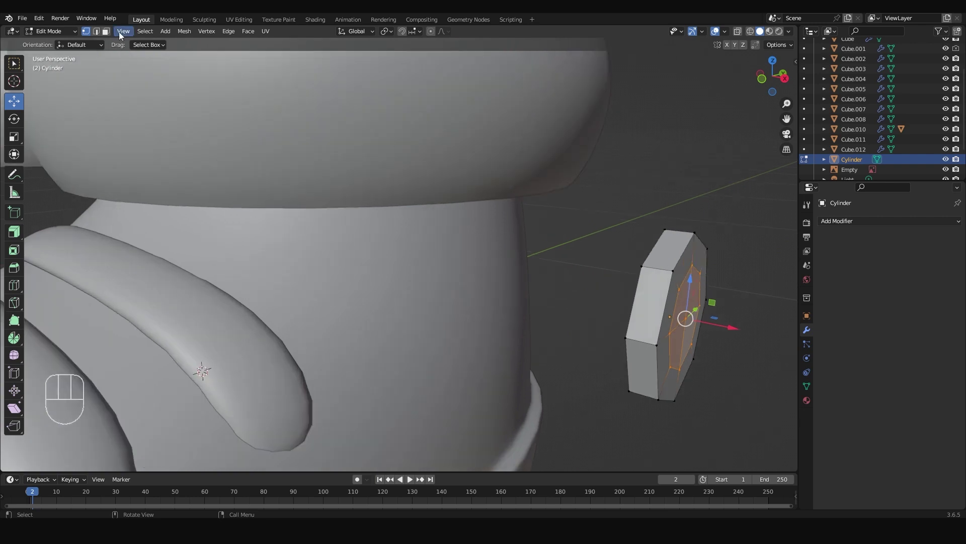
{"action": "key", "text": "ctrl+r"}
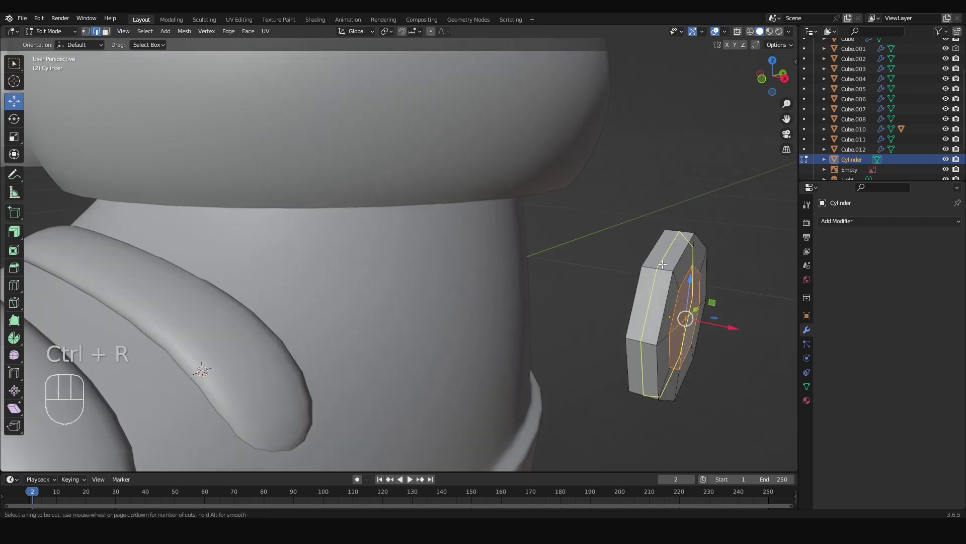
{"action": "key", "text": "ctrl+b"}
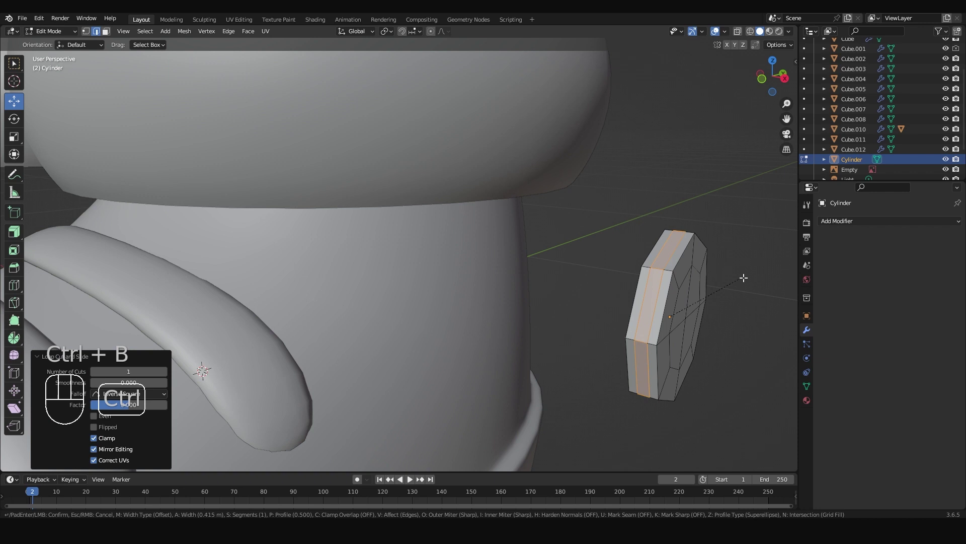
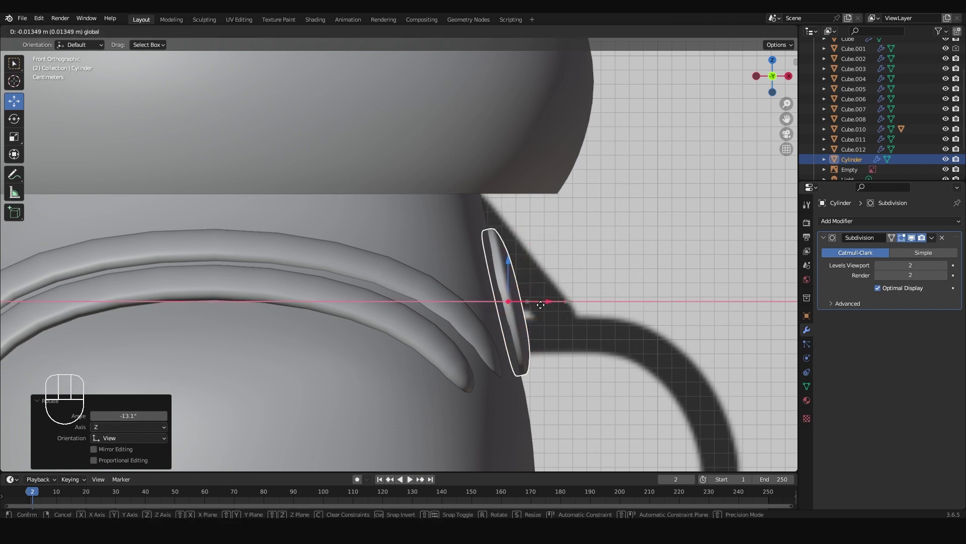
{"action": "left_click", "coordinate": [510, 268]}
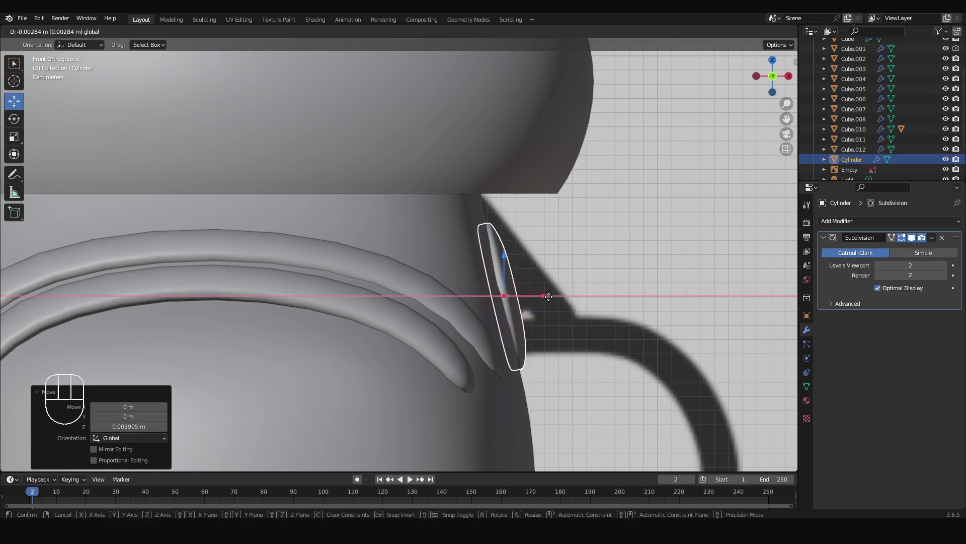
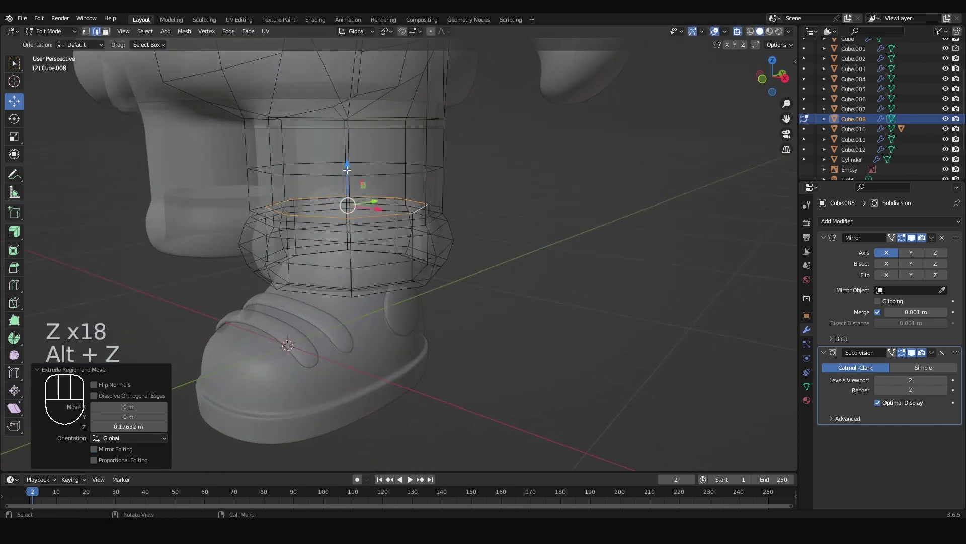
Finish editing the leg mesh and orbit down to inspect the shoes.
{"action": "key", "text": "Tab"}
{"action": "left_click_drag", "start_coordinate": [464, 284], "coordinate": [503, 243]}
{"action": "key", "text": "alt+z"}
{"action": "left_click_drag", "start_coordinate": [446, 291], "coordinate": [410, 340]}
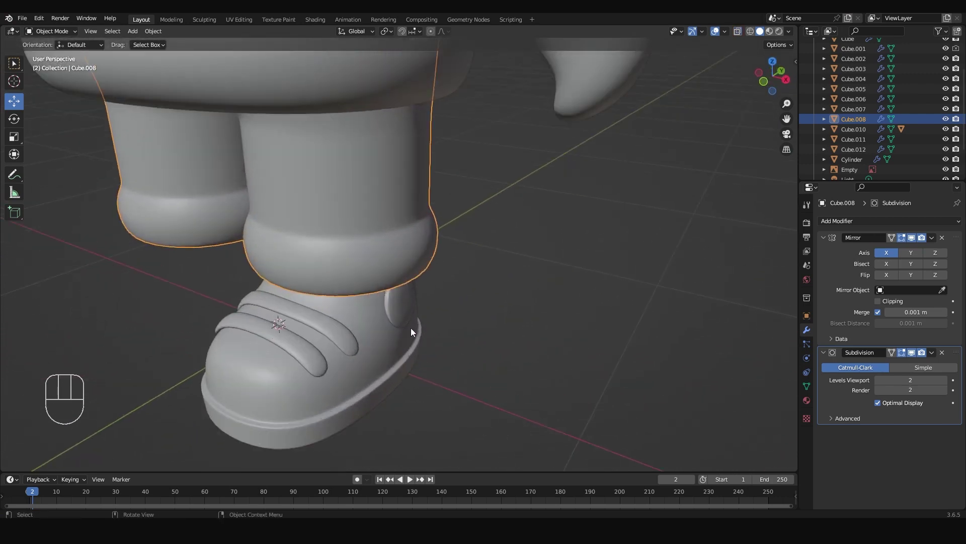
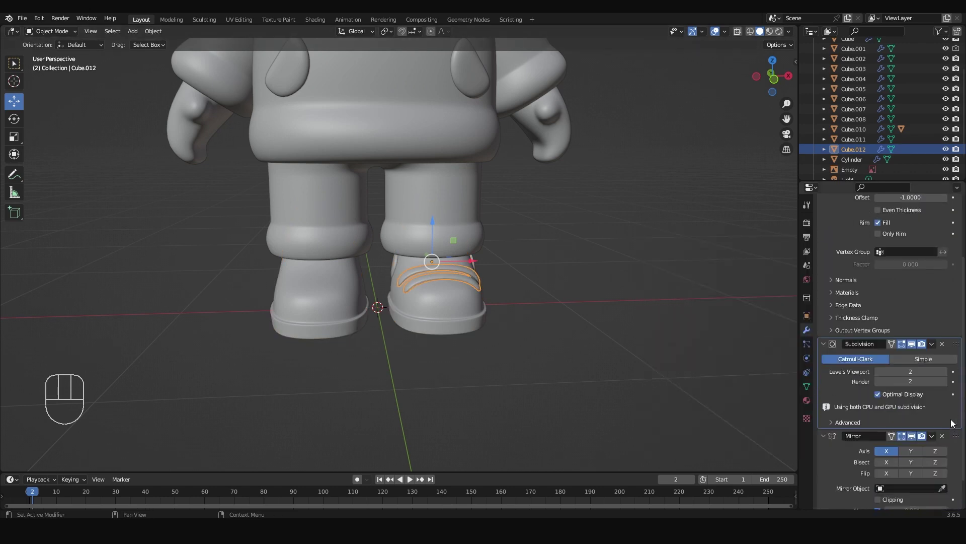
Move the laces' Mirror modifier to the top and mirror them across leg piece Cube.008.
{"action": "left_click", "coordinate": [958, 440]}
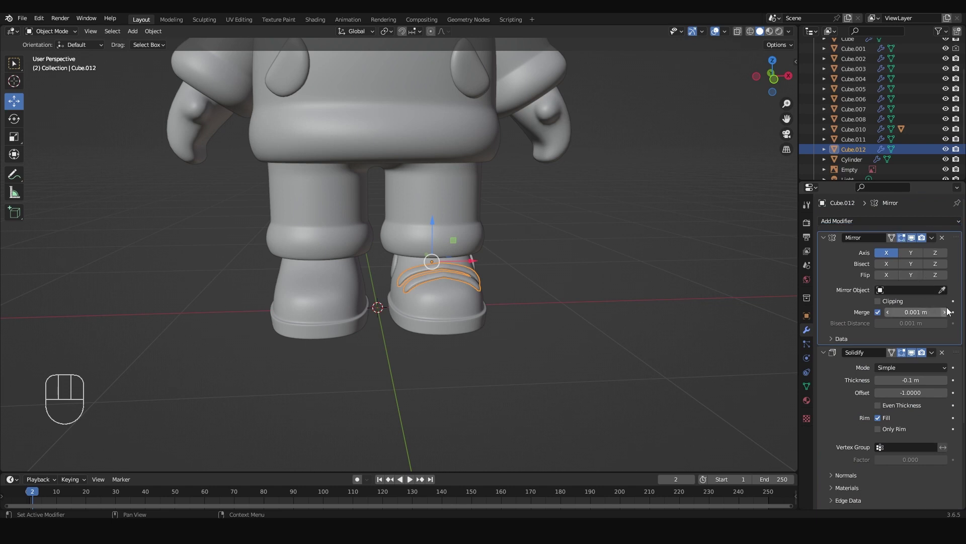
{"action": "middle_click", "coordinate": [540, 283]}
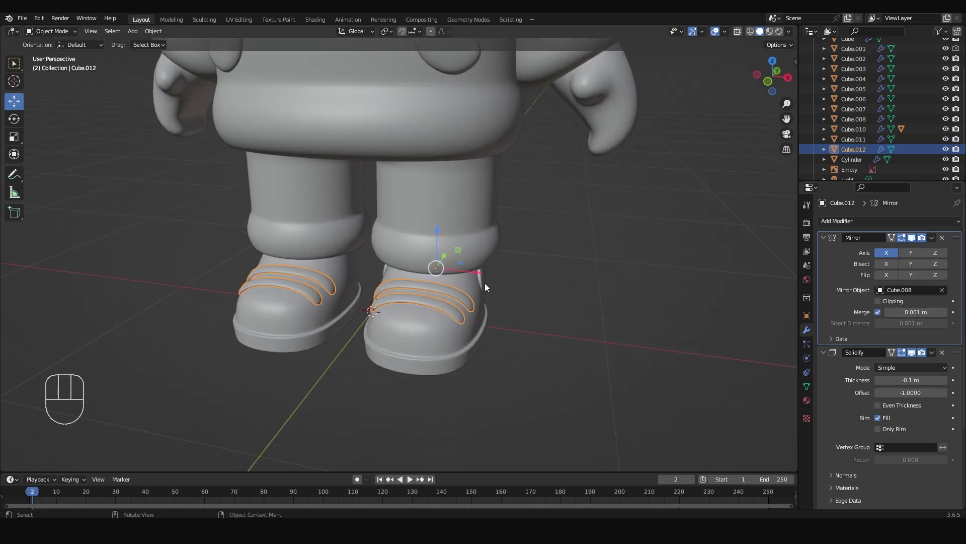
{"action": "left_click", "coordinate": [486, 287]}
{"action": "left_click_drag", "start_coordinate": [871, 224], "coordinate": [766, 340]}
Mirror the ankle Cylinder rings onto the other boot, check from several angles and save.
{"action": "left_click", "coordinate": [946, 452]}
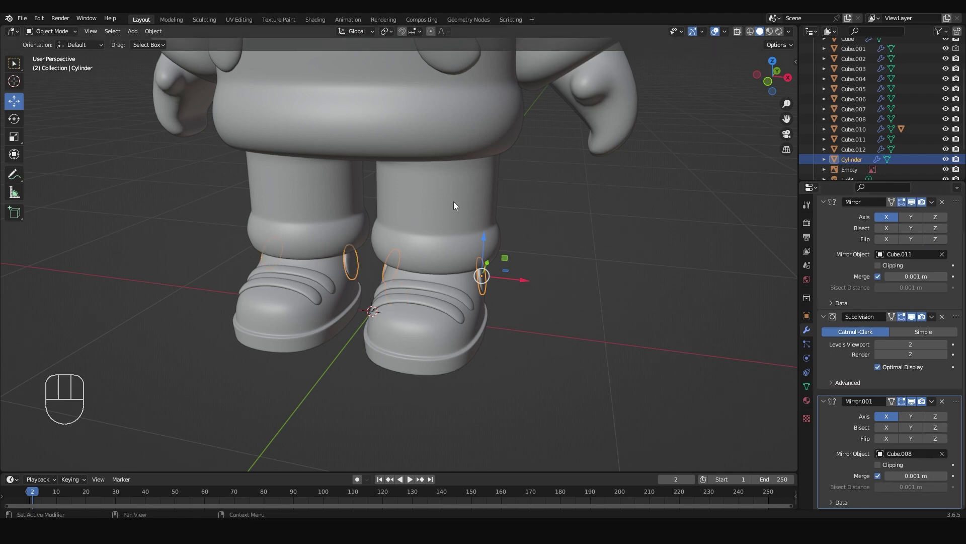
{"action": "left_click_drag", "start_coordinate": [587, 315], "coordinate": [538, 309]}
{"action": "left_click_drag", "start_coordinate": [538, 309], "coordinate": [520, 309]}
{"action": "left_click_drag", "start_coordinate": [500, 275], "coordinate": [520, 356]}
{"action": "left_click_drag", "start_coordinate": [519, 340], "coordinate": [541, 333]}
{"action": "middle_click", "coordinate": [534, 326]}
{"action": "middle_click", "coordinate": [532, 322]}
{"action": "key", "text": "ctrl+s"}
Select the hood and start editing its mesh.
{"action": "middle_click", "coordinate": [436, 201]}
{"action": "left_click_drag", "start_coordinate": [438, 252], "coordinate": [425, 246]}
{"action": "left_click", "coordinate": [426, 244]}
{"action": "left_click_drag", "start_coordinate": [479, 277], "coordinate": [456, 269]}
{"action": "left_click_drag", "start_coordinate": [456, 268], "coordinate": [475, 268]}
{"action": "key", "text": "Tab"}
{"action": "key", "text": "alt+z"}
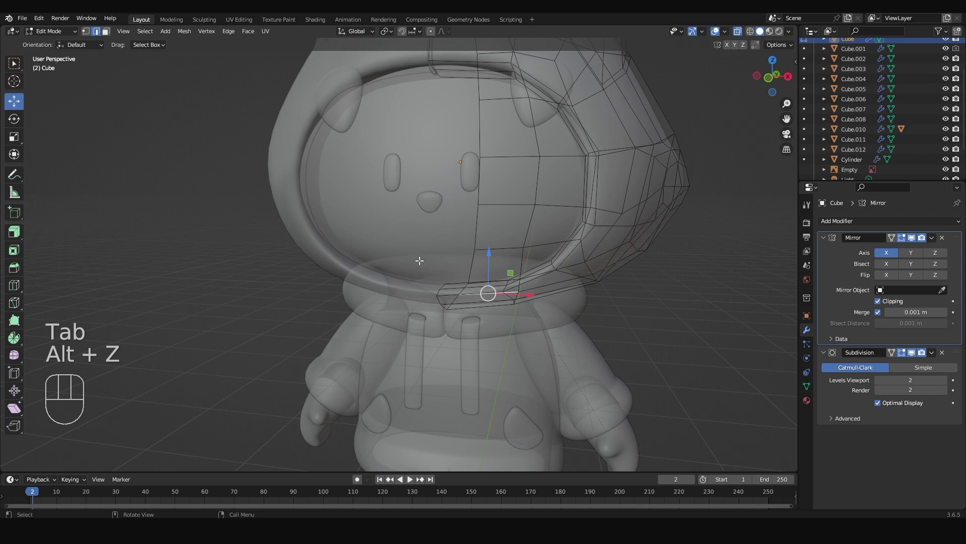
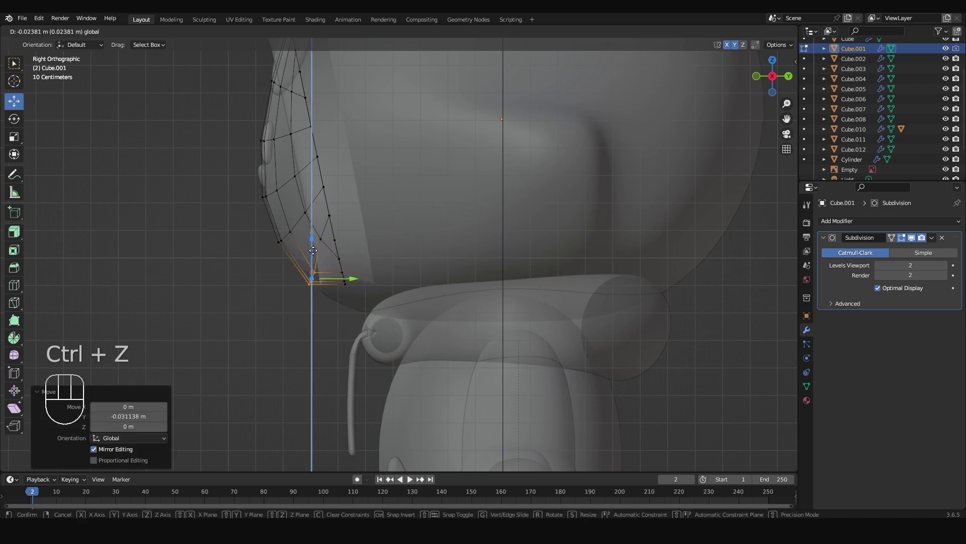
Confirm the face's lower vertices tucked into the hood and view it from the front.
{"action": "key", "text": "Tab"}
{"action": "middle_click", "coordinate": [249, 295]}
{"action": "key", "text": "alt+z"}
{"action": "left_click_drag", "start_coordinate": [448, 296], "coordinate": [474, 304]}
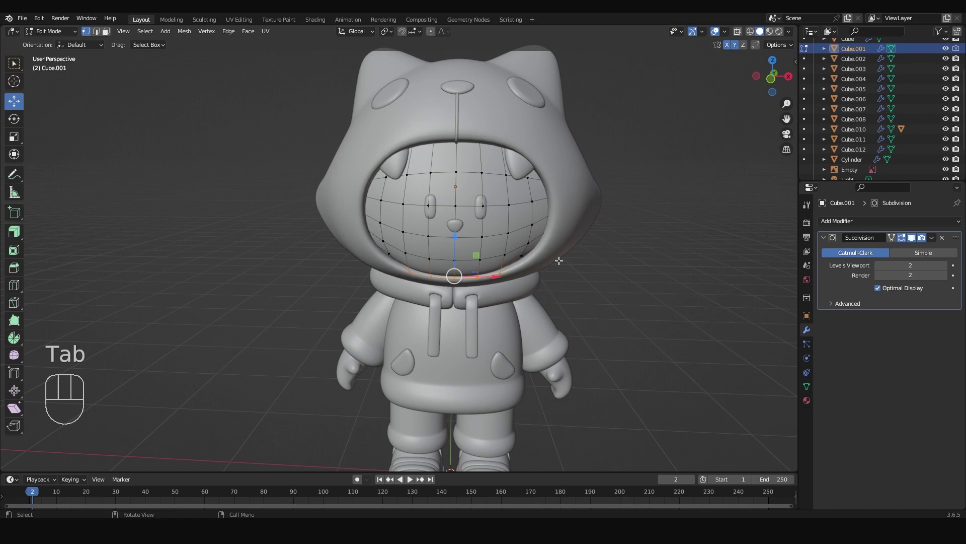
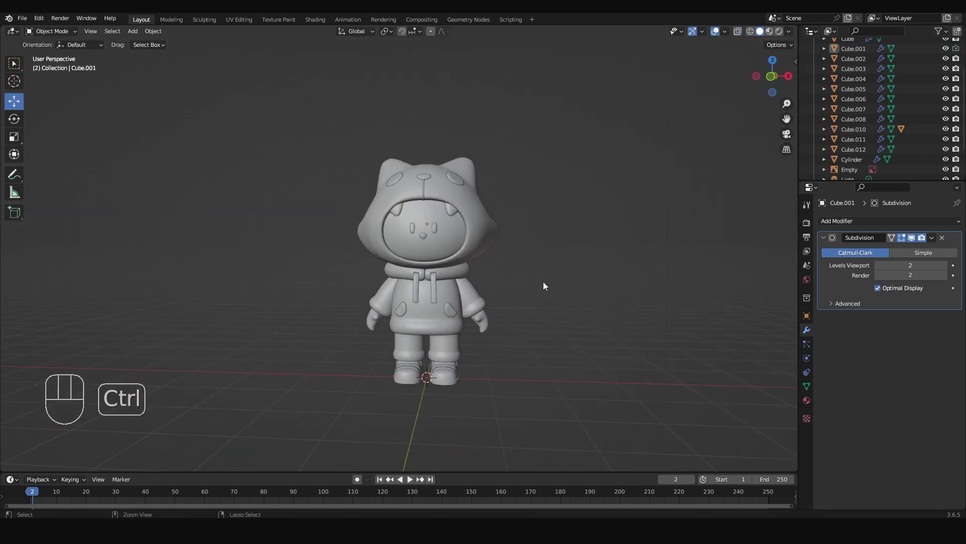
Save, switch to Rendered shading and give the hood's material an orange Base Color.
{"action": "key", "text": "ctrl+s"}
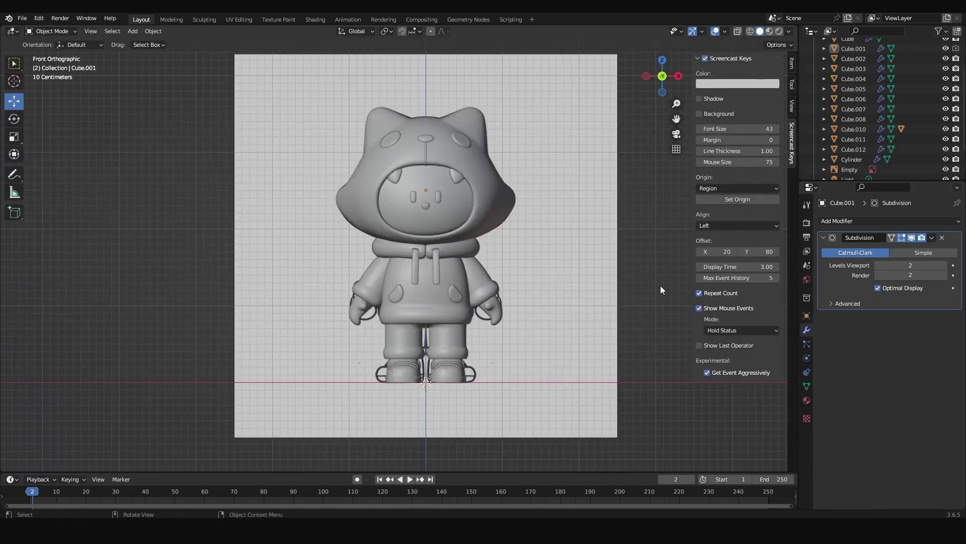
{"action": "key", "text": "n"}
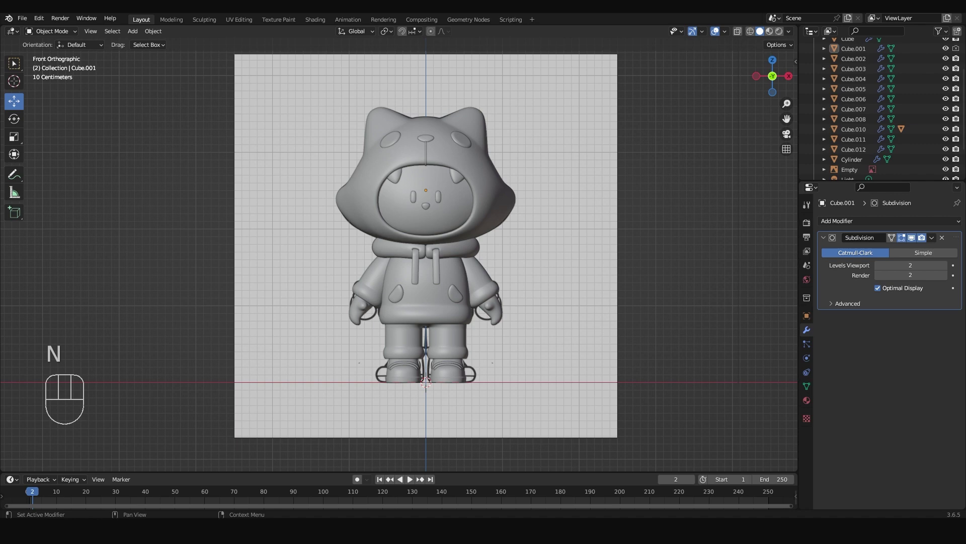
{"action": "left_click", "coordinate": [499, 206]}
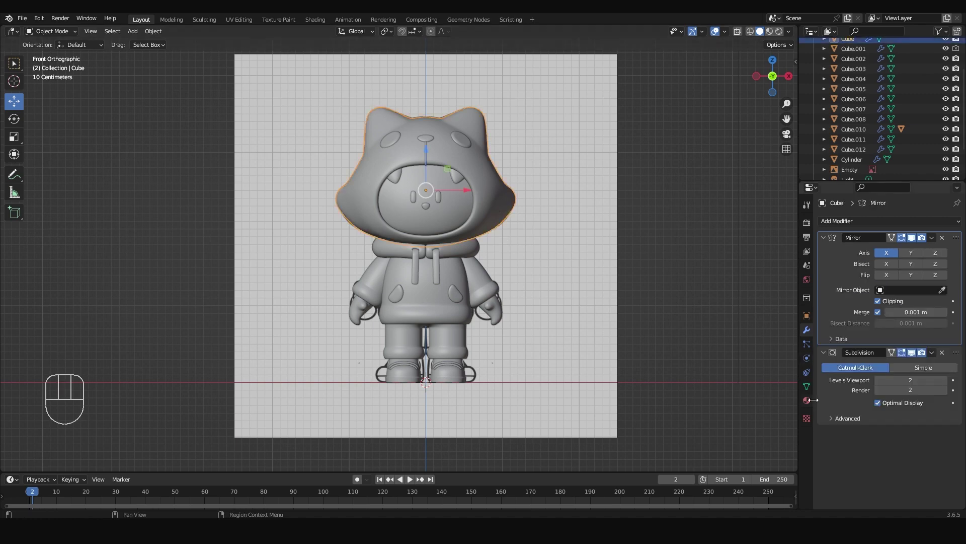
{"action": "left_click", "coordinate": [896, 268]}
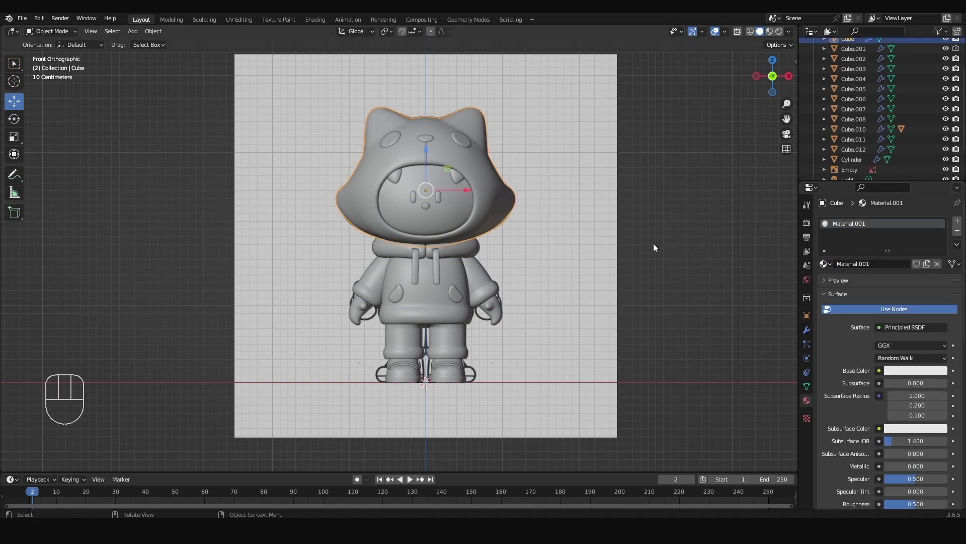
{"action": "left_click", "coordinate": [784, 34]}
{"action": "left_click", "coordinate": [773, 36]}
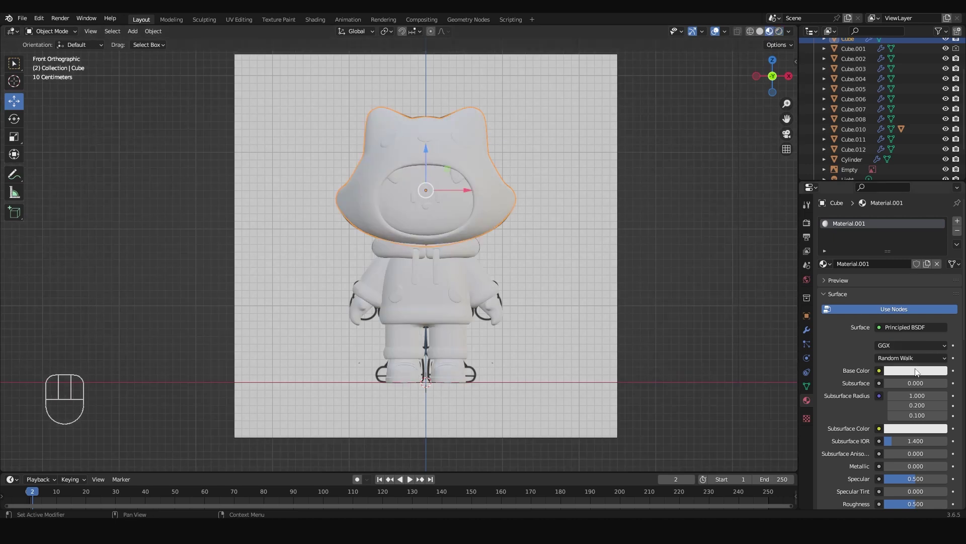
{"action": "left_click", "coordinate": [918, 370]}
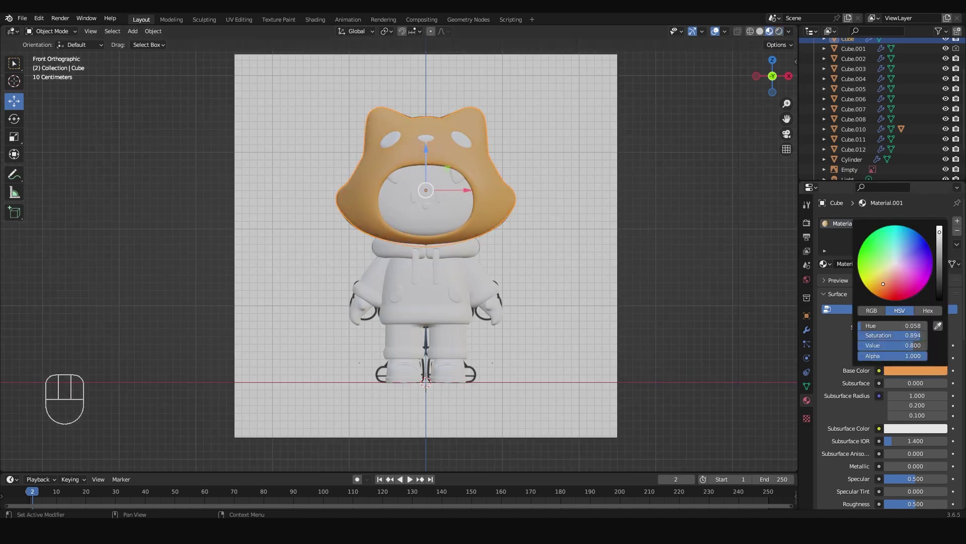
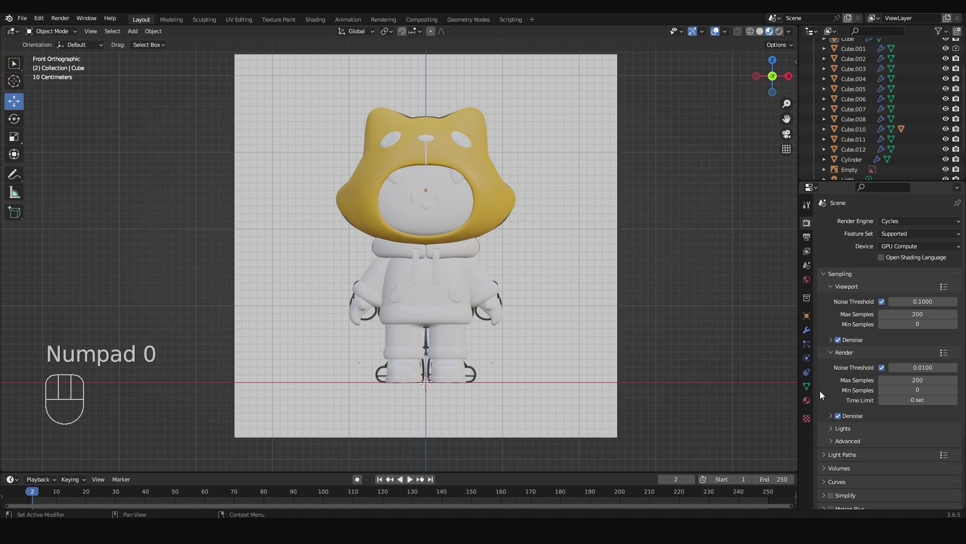
Enable Film Transparent, drop World Strength to 0 and use the High Contrast look.
{"action": "left_click", "coordinate": [827, 436]}
{"action": "left_click", "coordinate": [841, 432]}
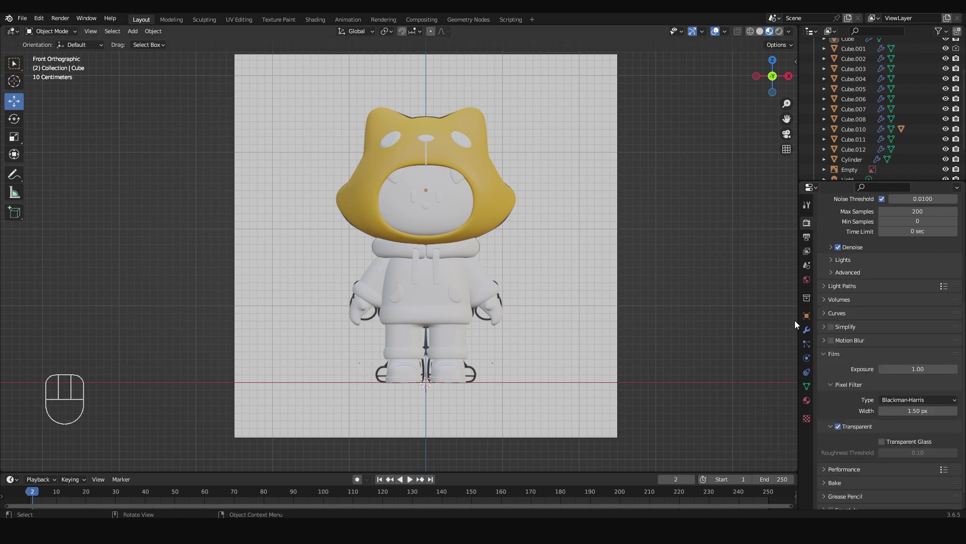
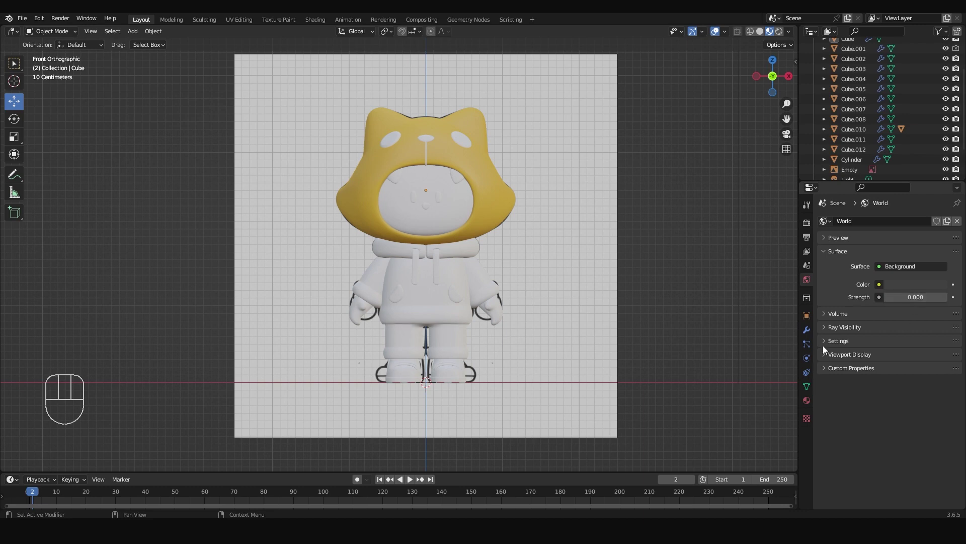
{"action": "left_click", "coordinate": [827, 505]}
{"action": "left_click_drag", "start_coordinate": [894, 450], "coordinate": [905, 421]}
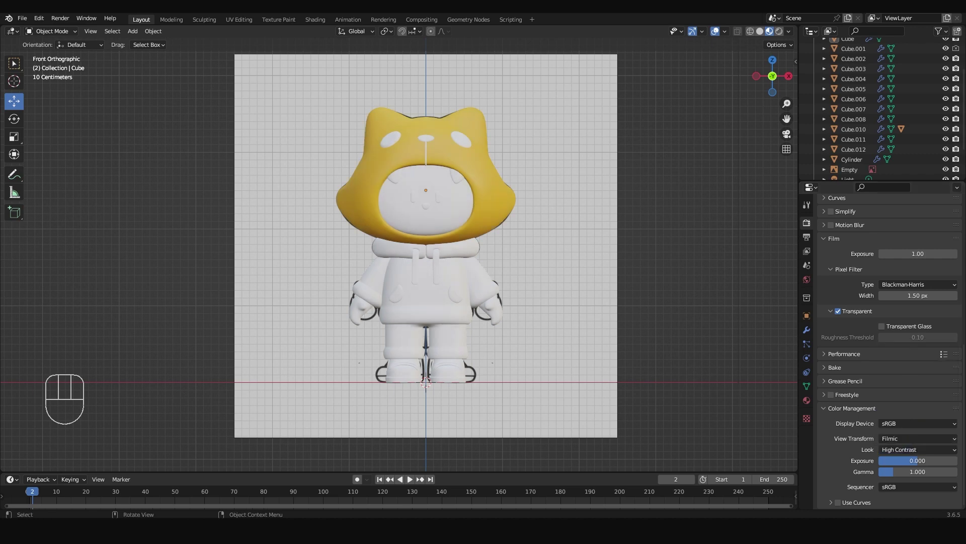
{"action": "middle_click", "coordinate": [573, 280]}
{"action": "key", "text": "shift+a"}
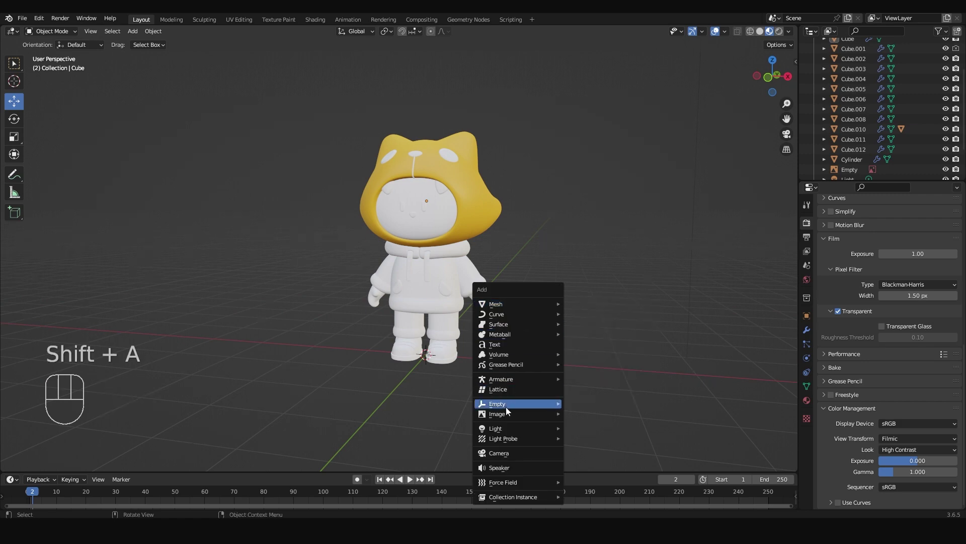
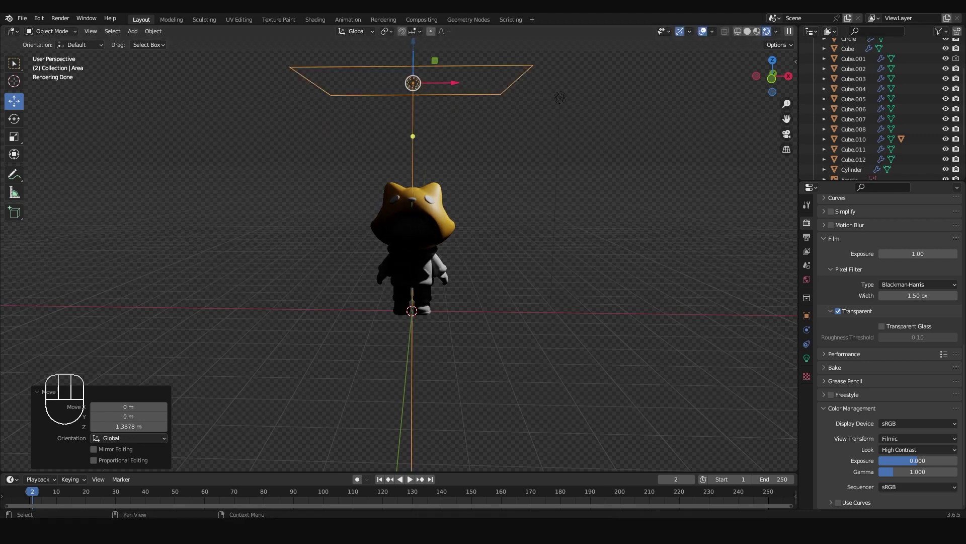
Place a 500 W area light above the character and a floor plane beneath it.
{"action": "left_click", "coordinate": [485, 99]}
{"action": "left_click_drag", "start_coordinate": [523, 319], "coordinate": [503, 311]}
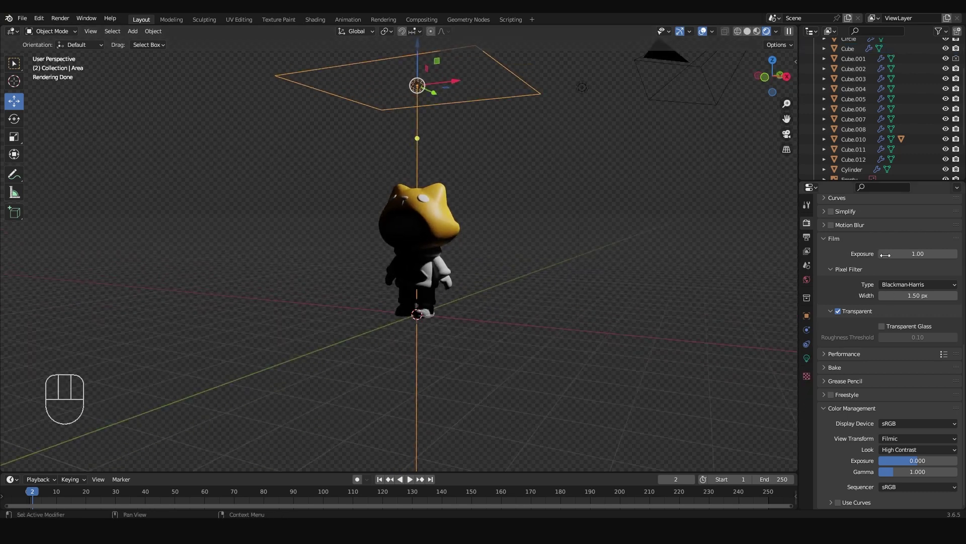
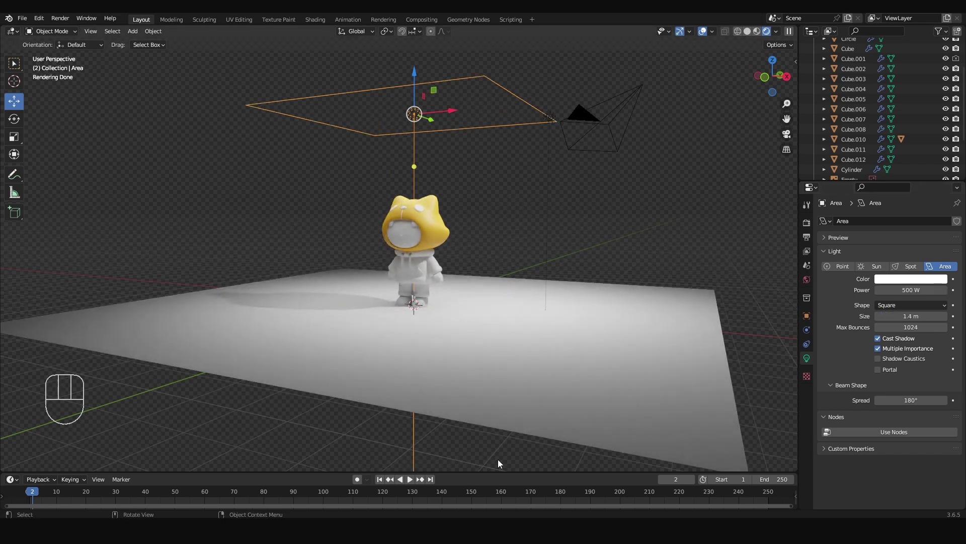
{"action": "left_click_drag", "start_coordinate": [442, 324], "coordinate": [458, 315]}
Select the hood to deepen its orange colour.
{"action": "left_click", "coordinate": [484, 167]}
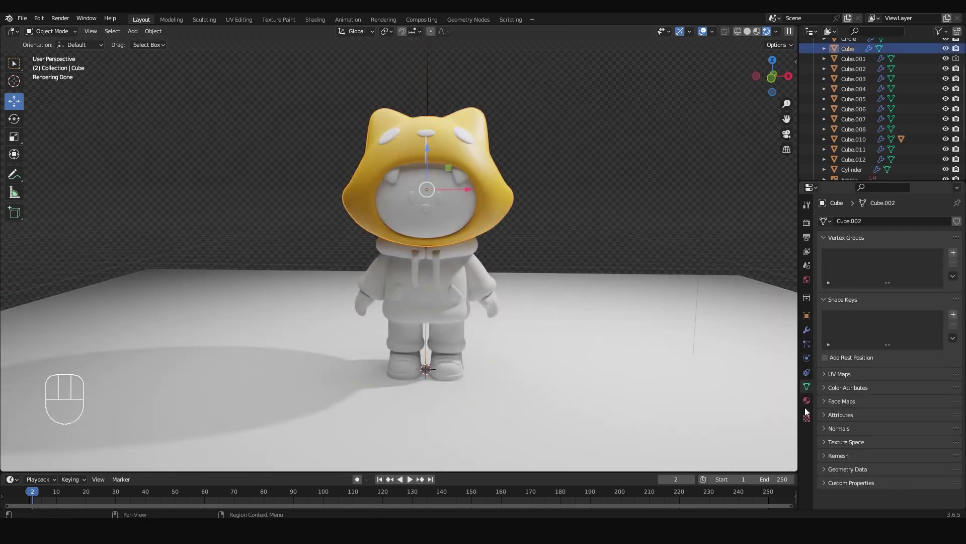
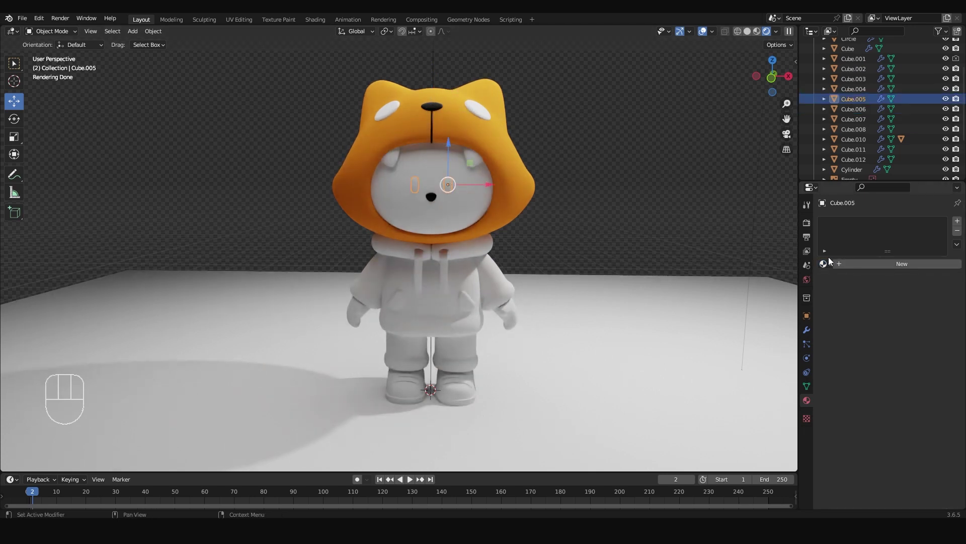
Select the white Circle patch on the hood and start editing its faces for a second material.
{"action": "middle_click", "coordinate": [585, 191]}
{"action": "left_click_drag", "start_coordinate": [634, 153], "coordinate": [632, 224]}
{"action": "left_click", "coordinate": [897, 269]}
{"action": "left_click_drag", "start_coordinate": [670, 195], "coordinate": [627, 205]}
{"action": "left_click_drag", "start_coordinate": [649, 170], "coordinate": [604, 244]}
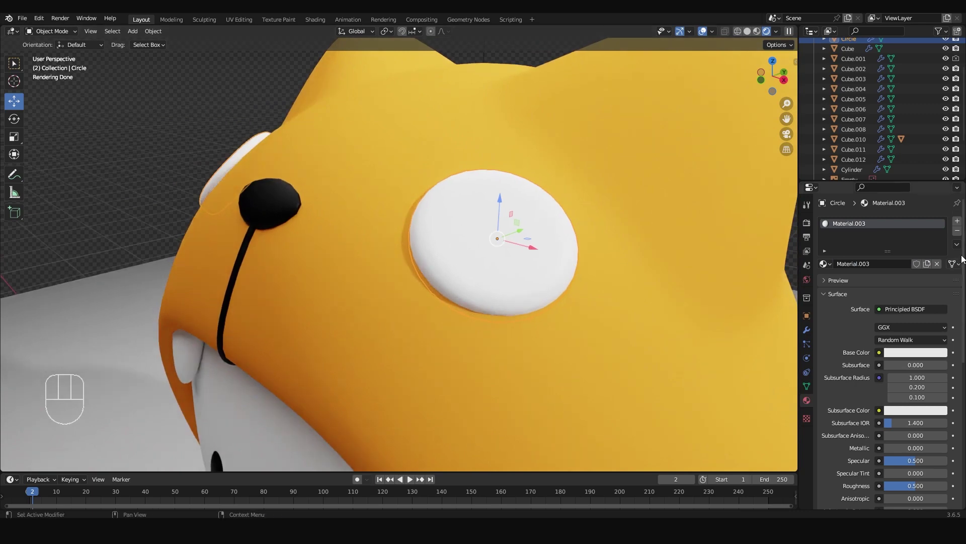
{"action": "key", "text": "Tab"}
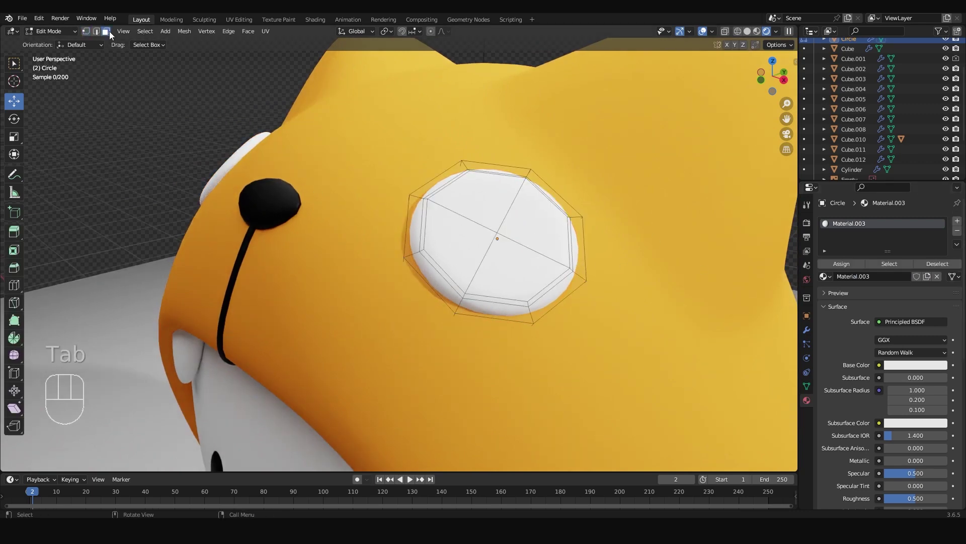